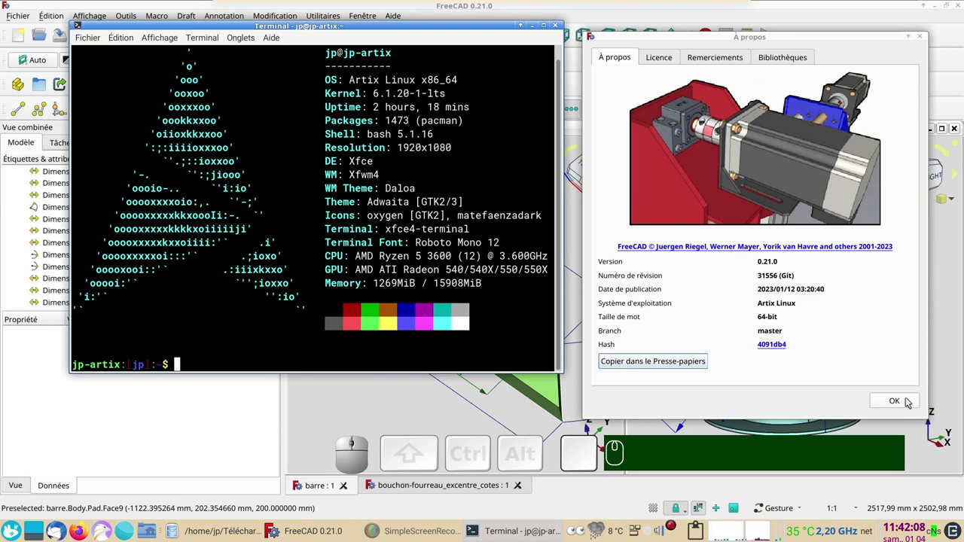
Dismiss the About FreeCAD version dialog to return to the two 3D views
click(909, 401)
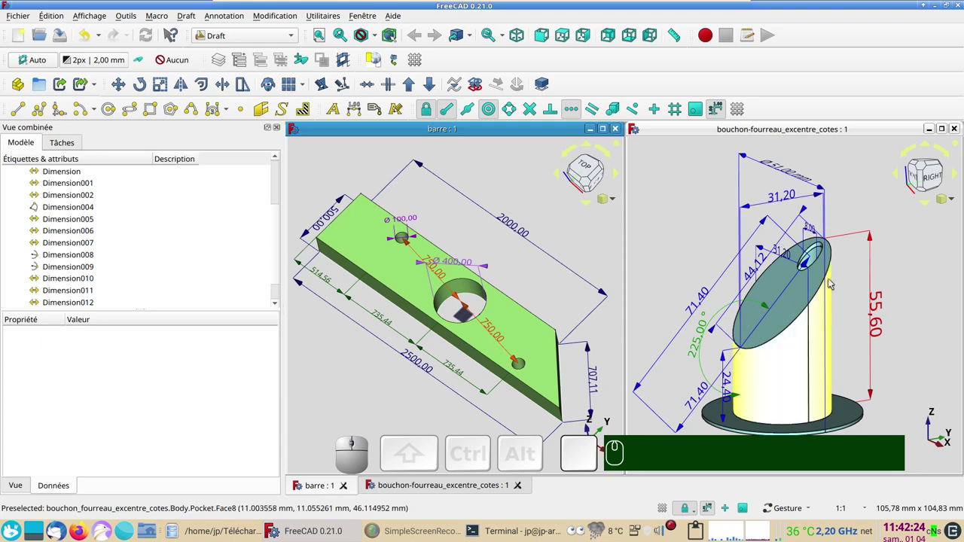
Orbit the cap and bar models slightly to inspect their existing dimensions
drag(880, 338, 877, 345)
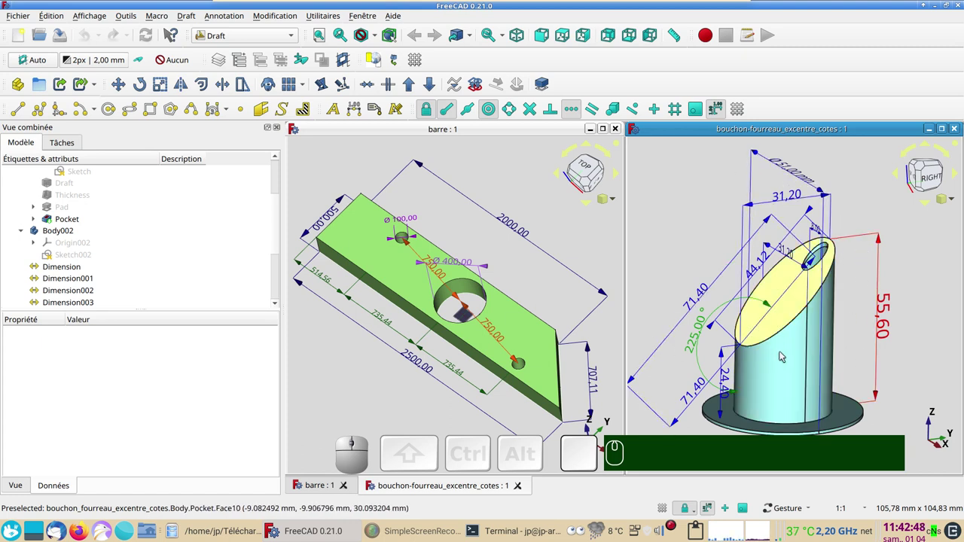
drag(342, 349, 371, 366)
drag(388, 375, 397, 359)
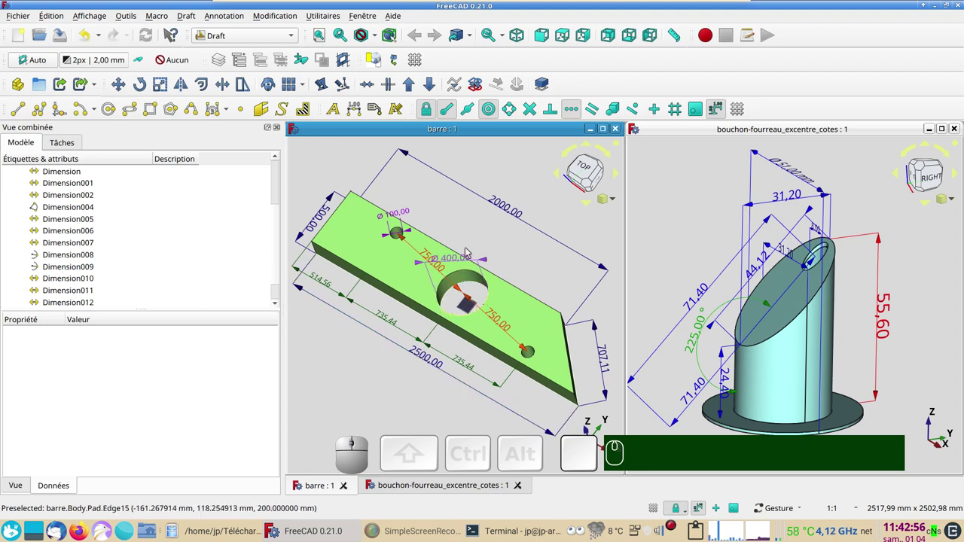
drag(399, 364, 398, 371)
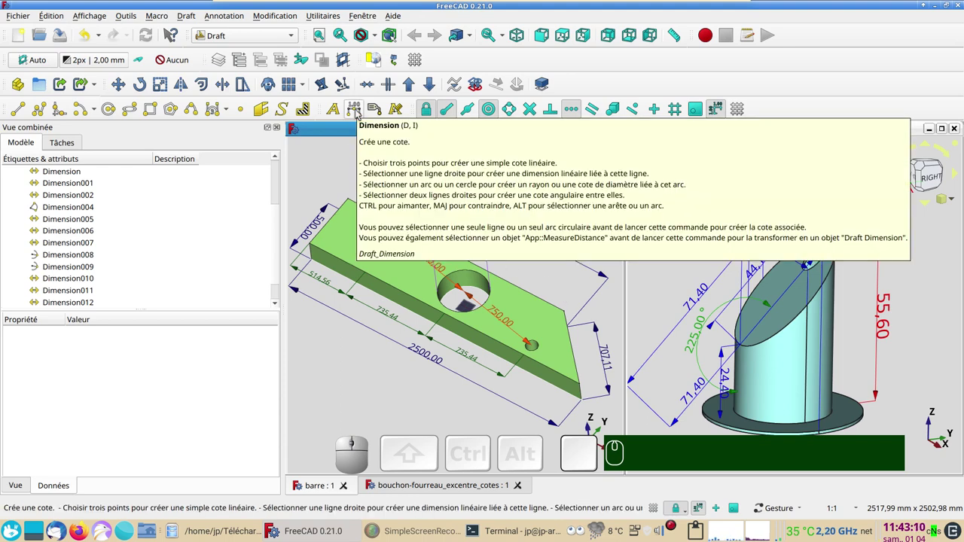
Toggle the Draft grid on and off with the grid button and the 'G R' shortcut
click(585, 366)
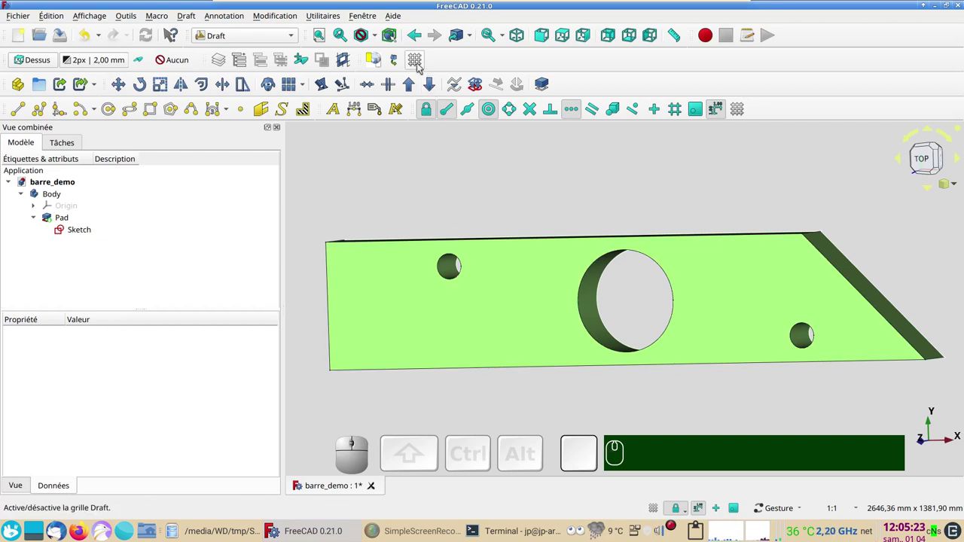
click(421, 64)
click(421, 64)
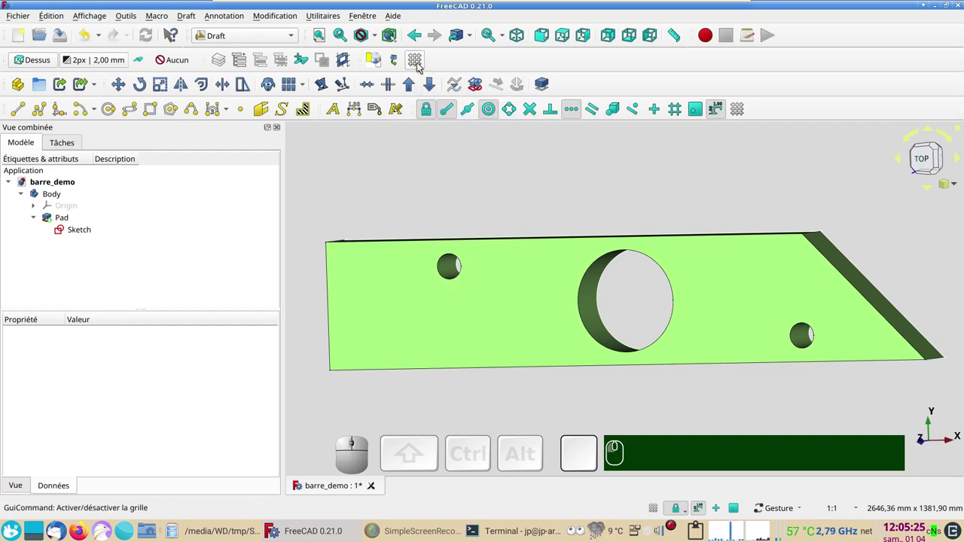
click(421, 64)
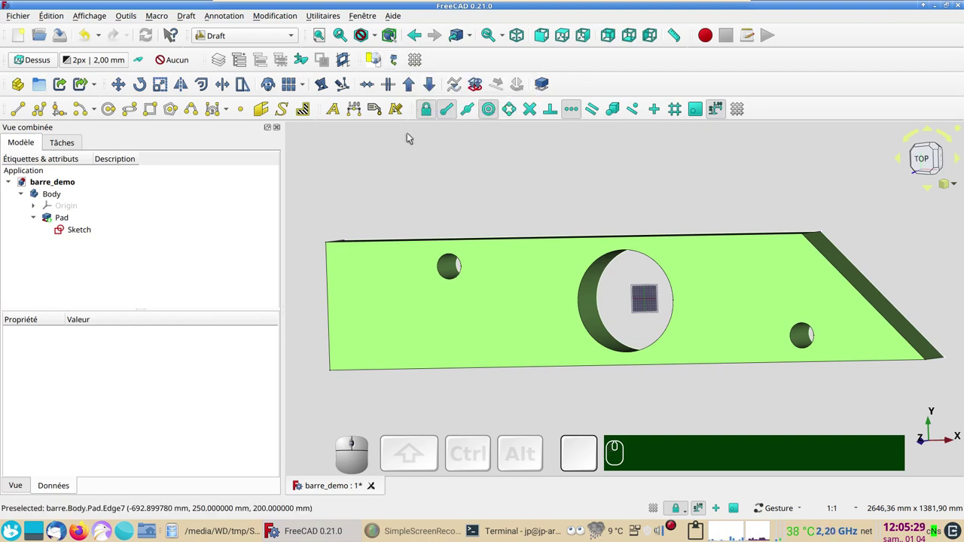
text(gr)
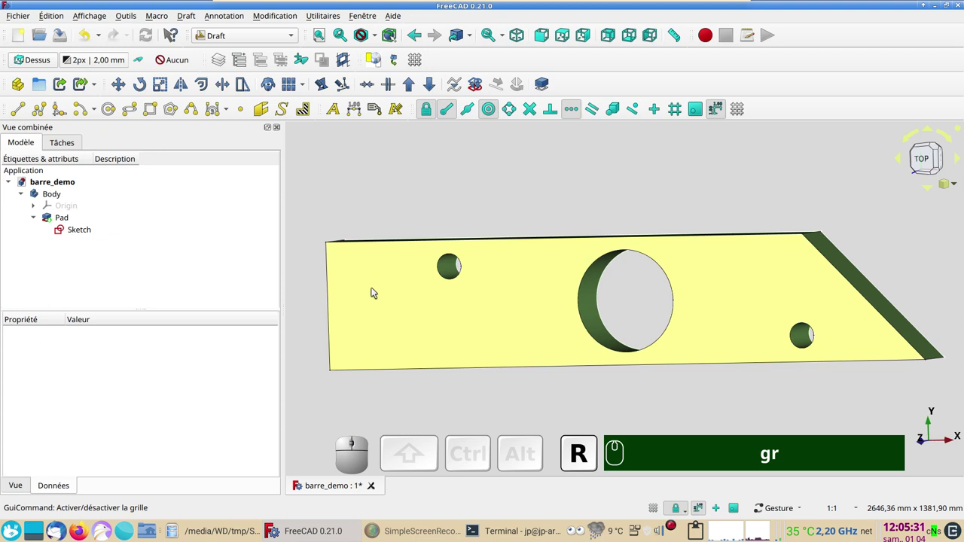
text(gr)
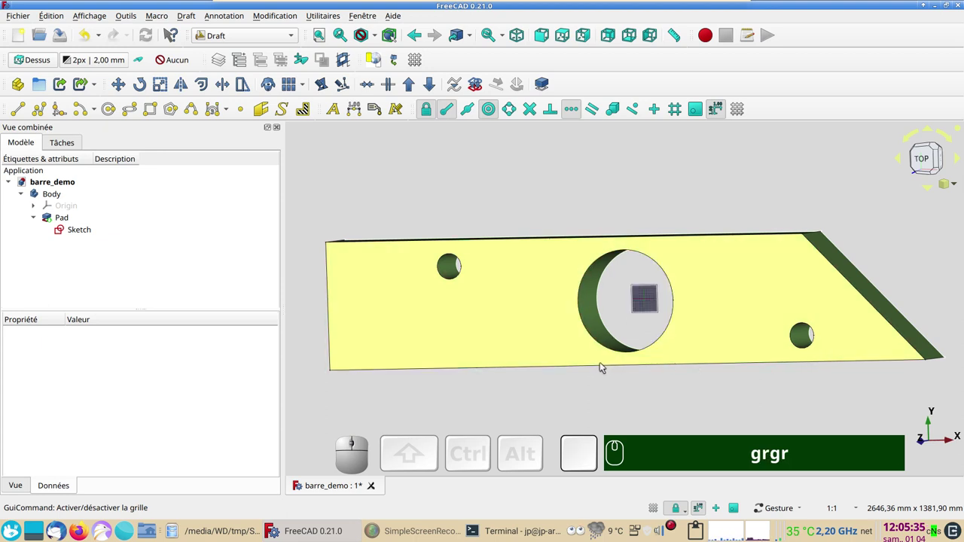
Orbit the bar to see its thickness and then view it from above
drag(474, 198, 336, 93)
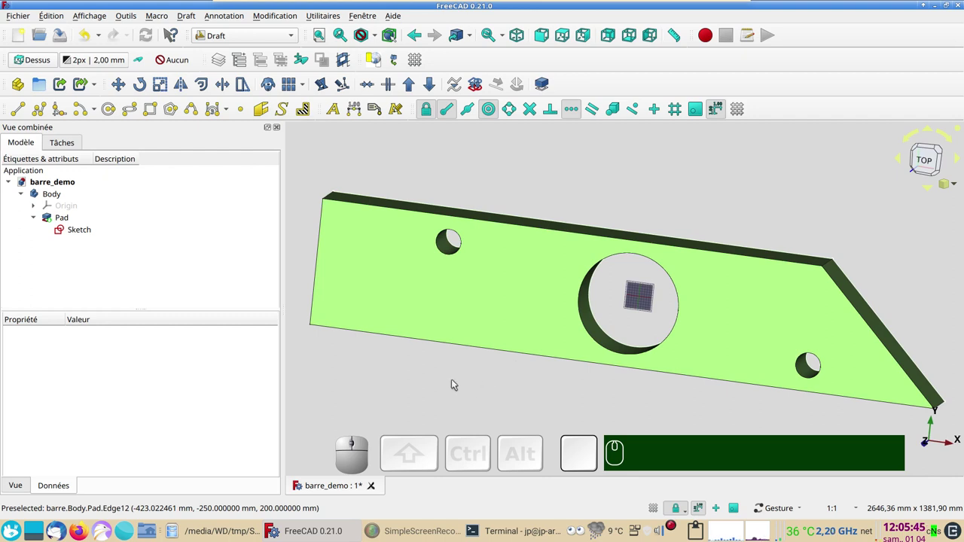
drag(585, 408, 622, 366)
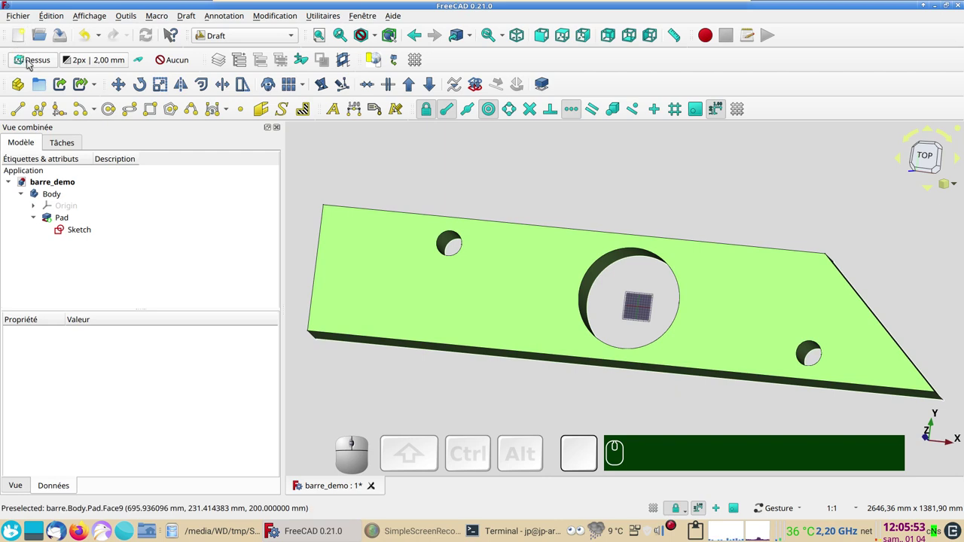
Set the working plane to Automatic so it follows the view, then orbit the bar
click(31, 63)
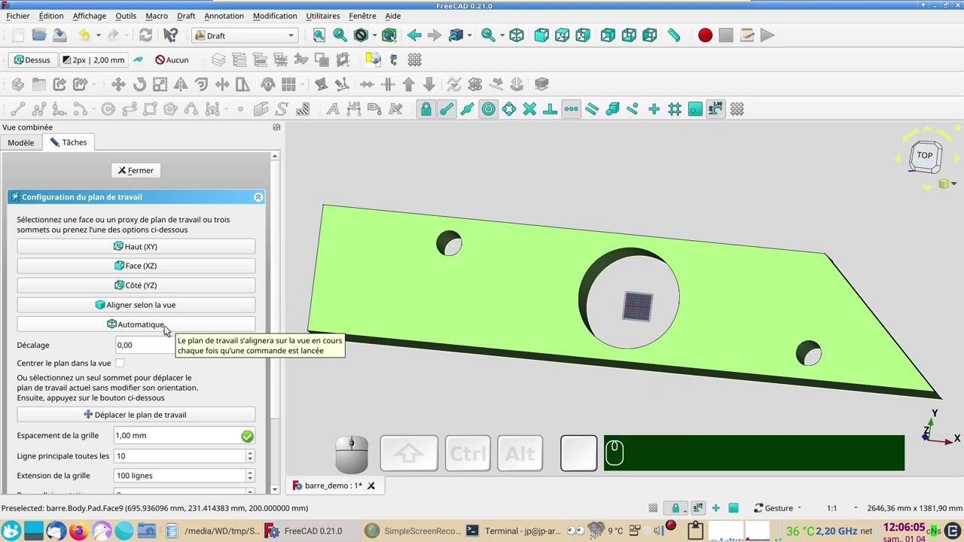
click(168, 329)
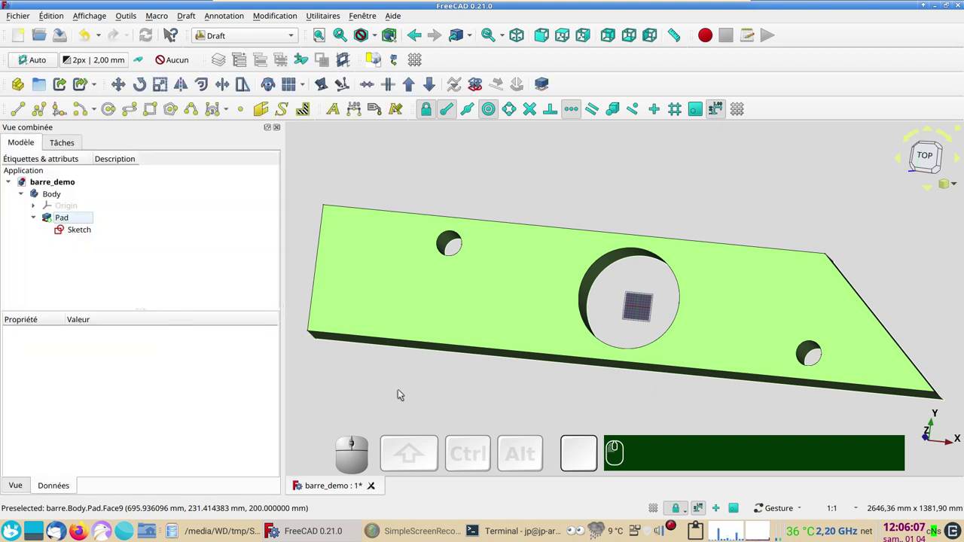
drag(516, 390, 494, 380)
click(512, 343)
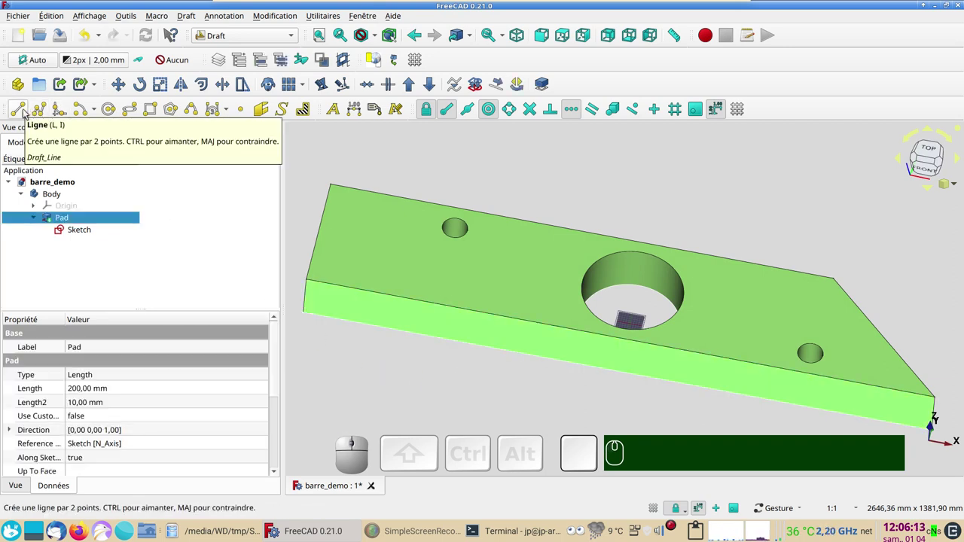
click(27, 112)
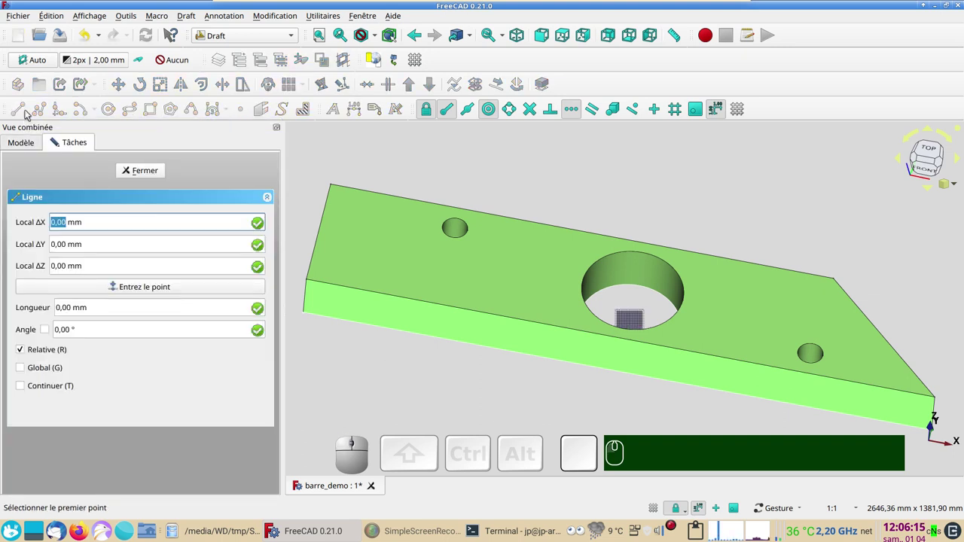
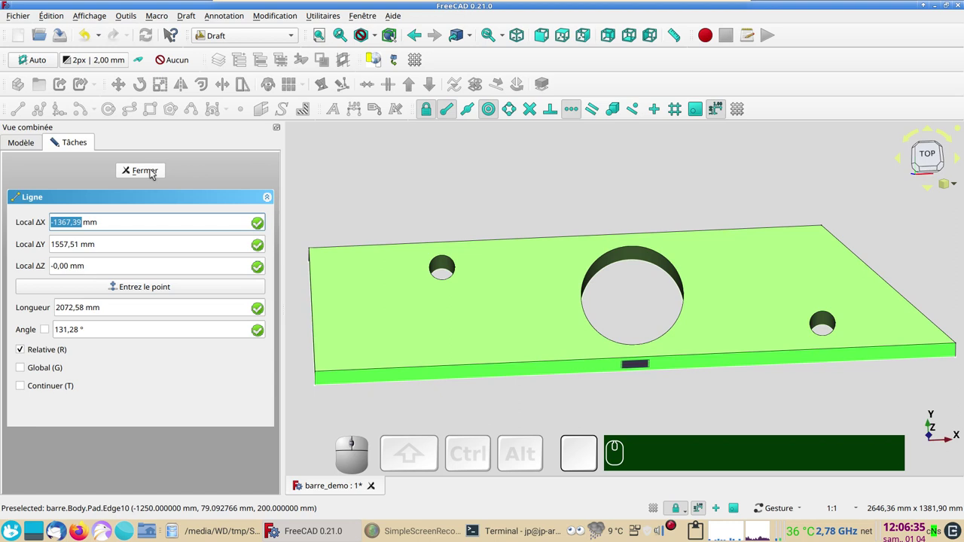
click(155, 173)
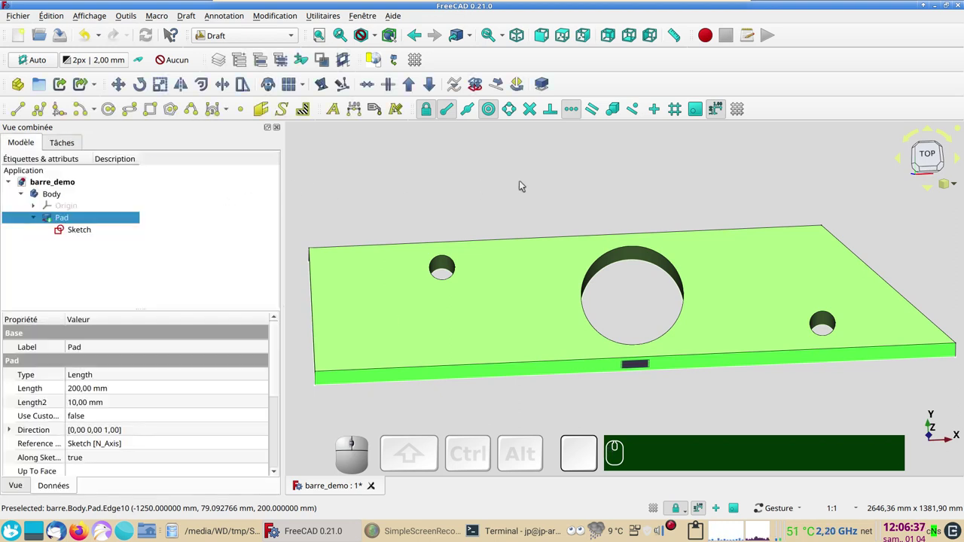
Set the working plane to the Top (XY) plane instead of automatic
drag(556, 191, 479, 220)
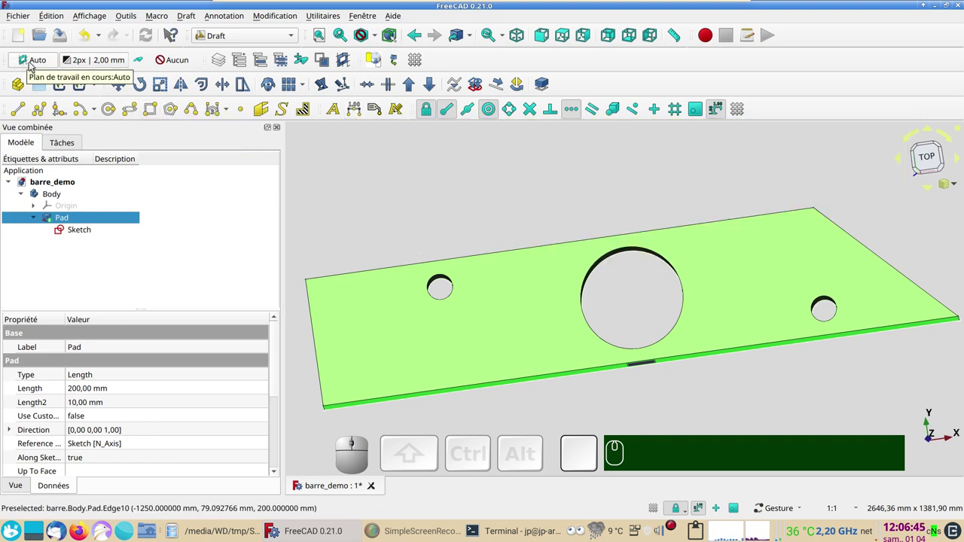
click(33, 65)
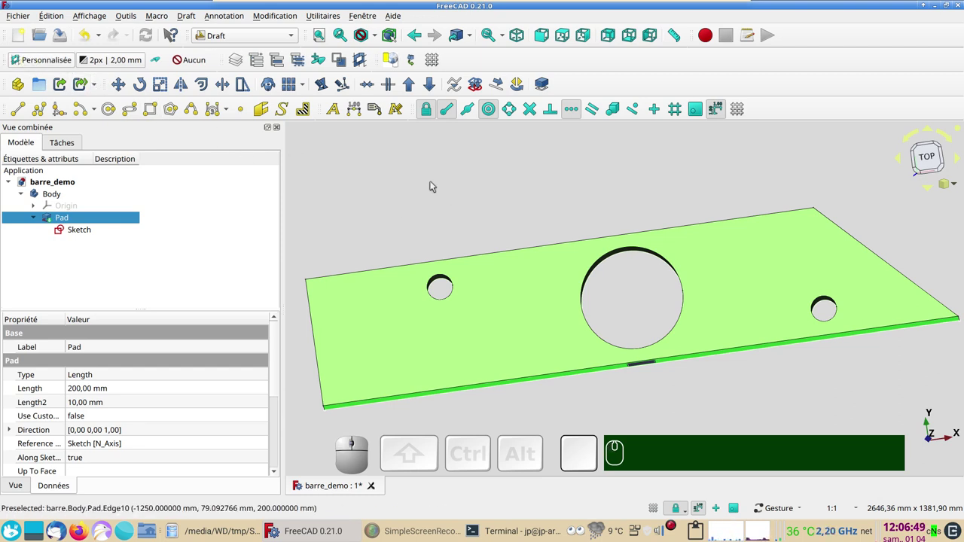
click(431, 179)
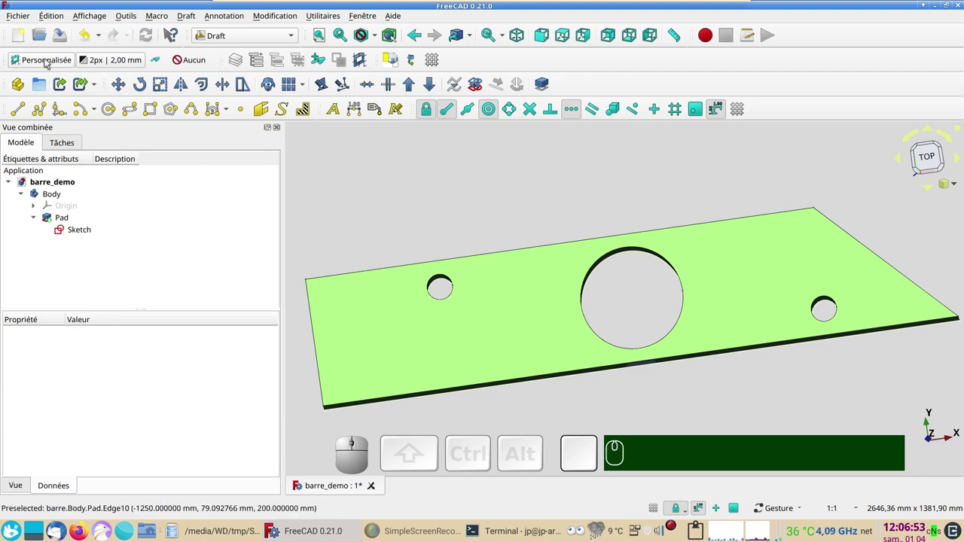
click(49, 62)
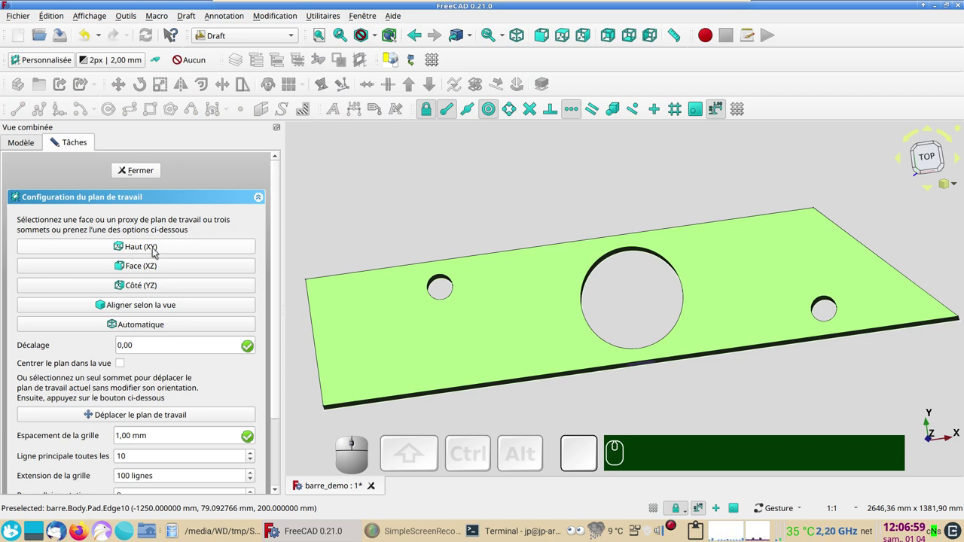
click(157, 251)
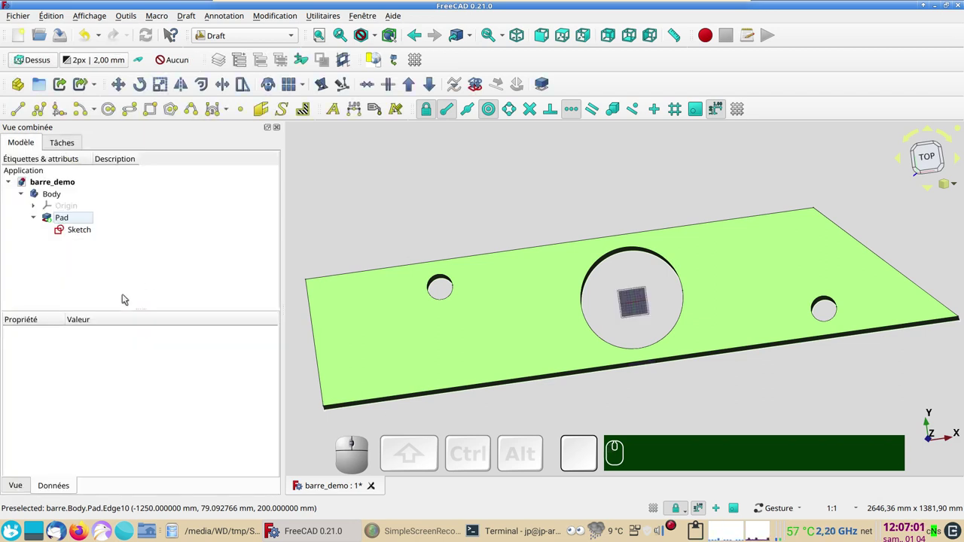
Orbit the bar toward a top-down view and back to an angle showing its thickness
drag(592, 208, 606, 360)
drag(611, 374, 821, 426)
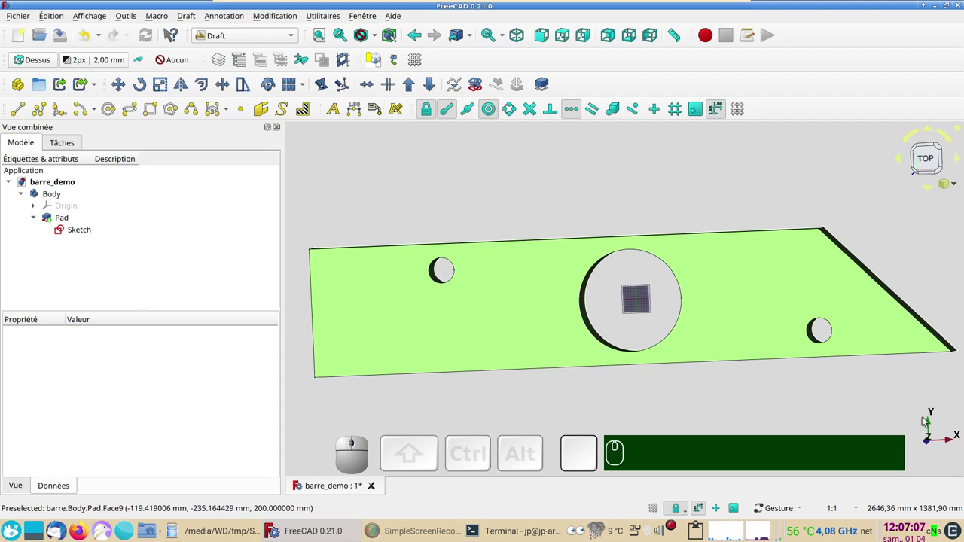
click(914, 436)
click(909, 440)
drag(485, 372, 648, 356)
drag(662, 370, 924, 427)
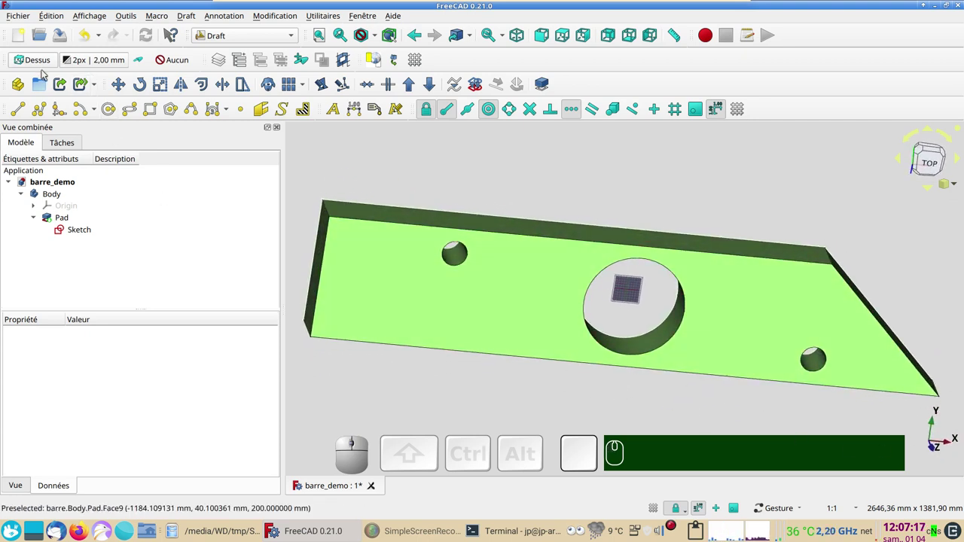
Set the working plane to Front (XZ) and show the coordinate axes from the View menu
click(38, 63)
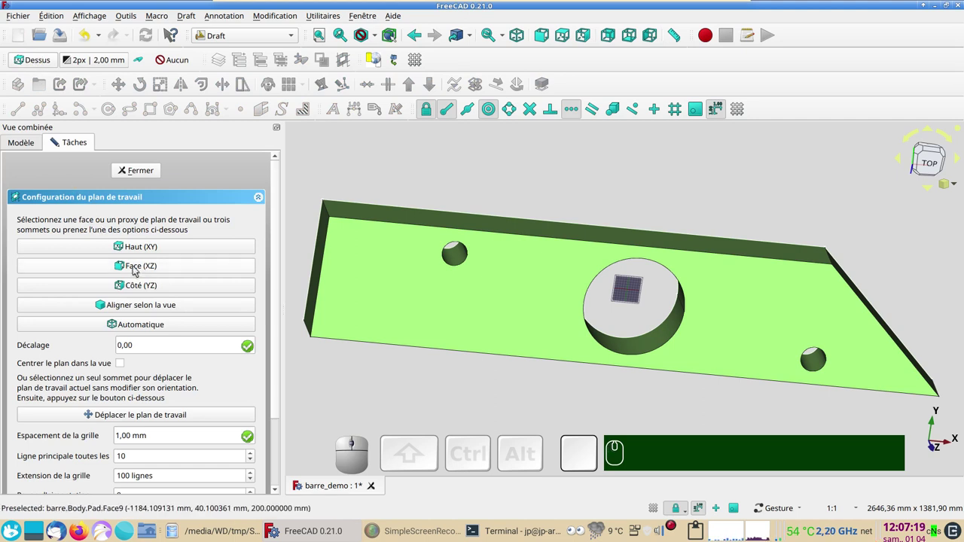
click(137, 269)
drag(696, 397, 632, 307)
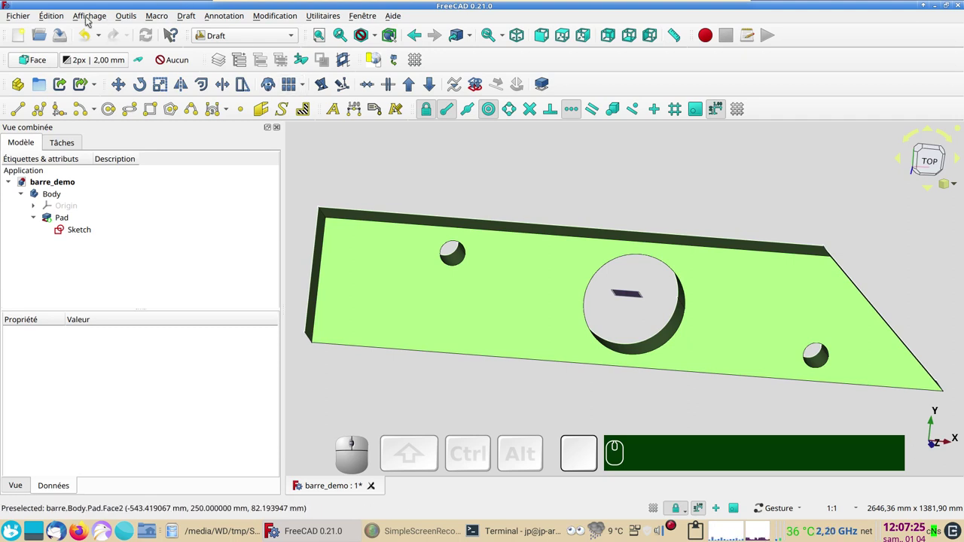
click(85, 18)
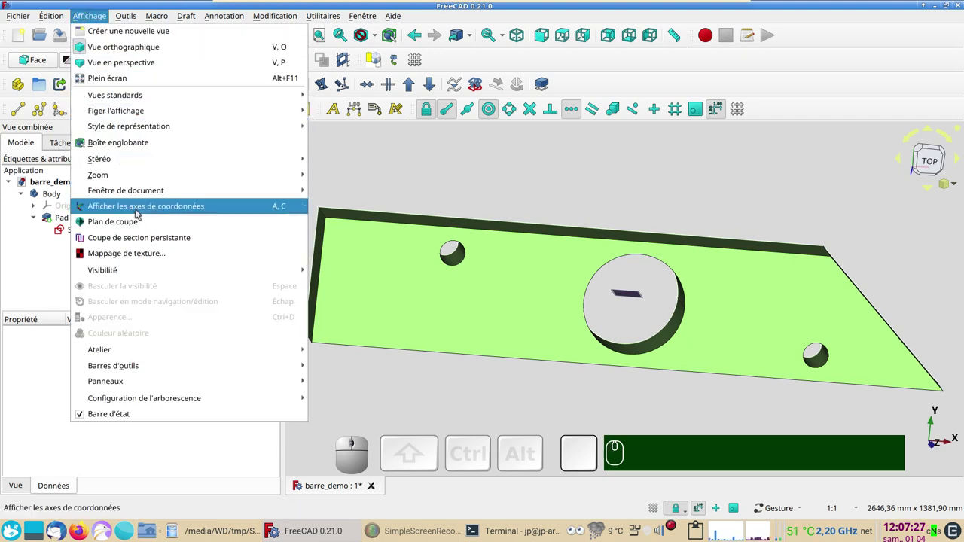
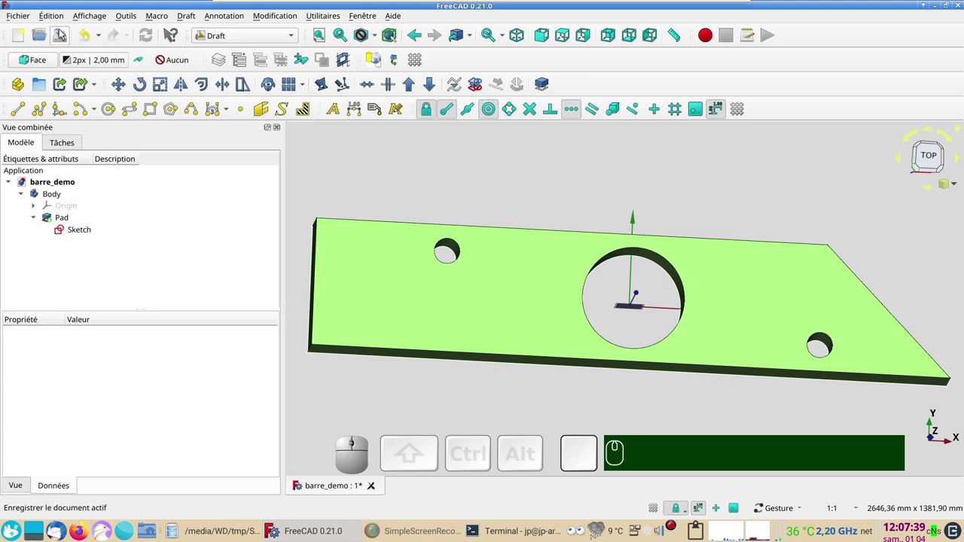
Set the working plane back to the Top (XY) plane
click(45, 59)
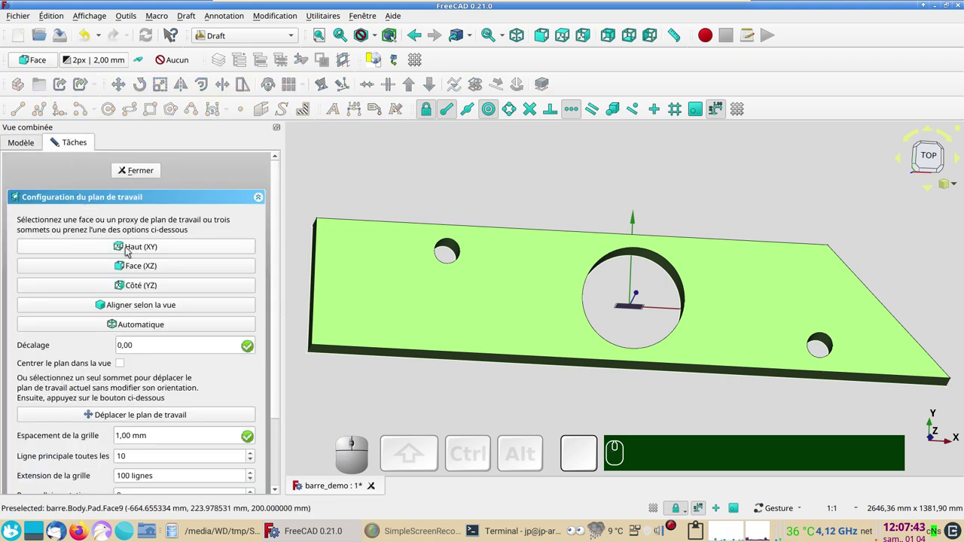
click(130, 250)
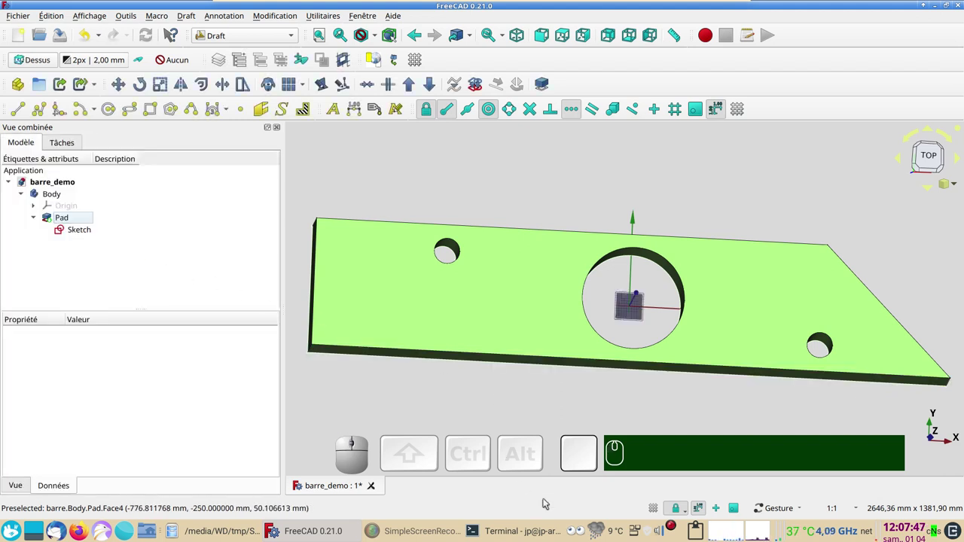
Orbit the slotted bar around and return toward a top-down view
drag(514, 169, 215, 54)
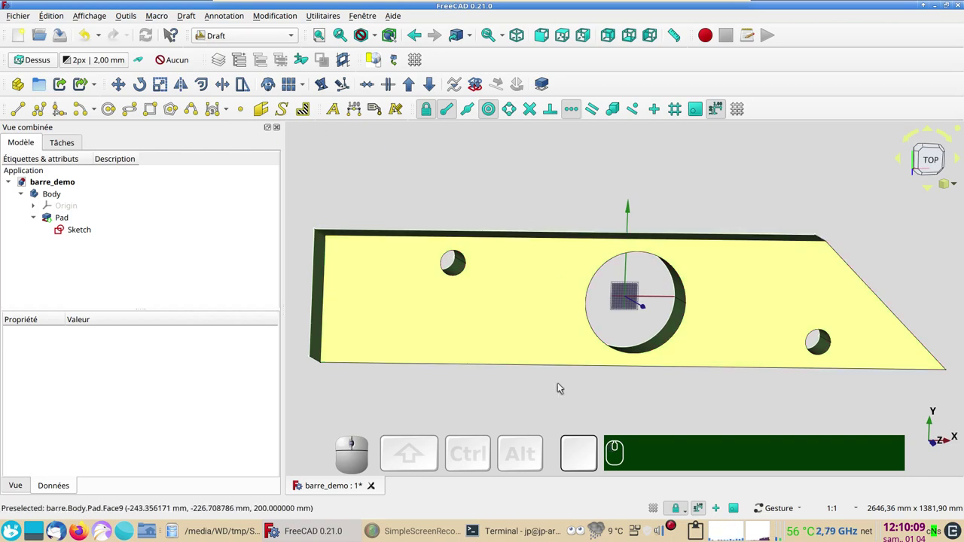
drag(556, 403, 540, 384)
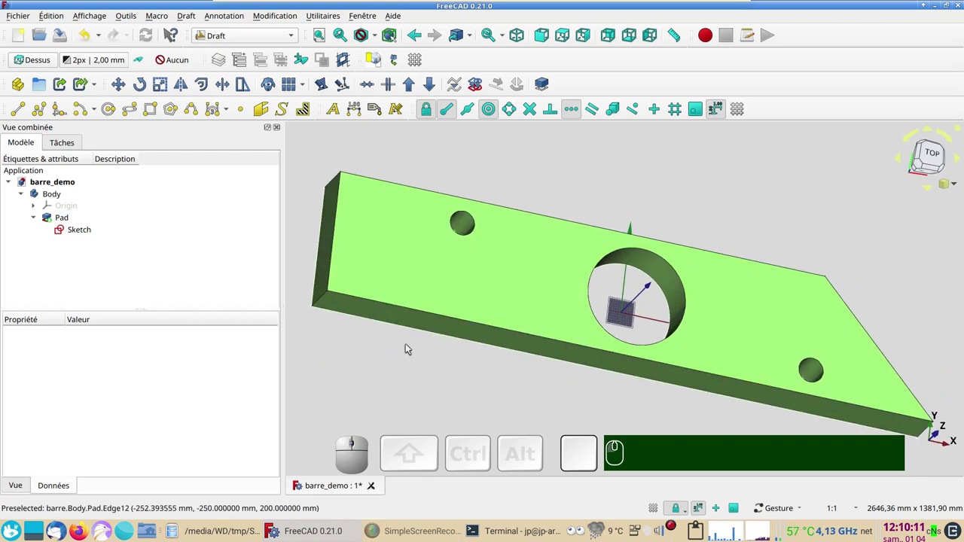
drag(359, 340, 470, 385)
drag(542, 402, 548, 394)
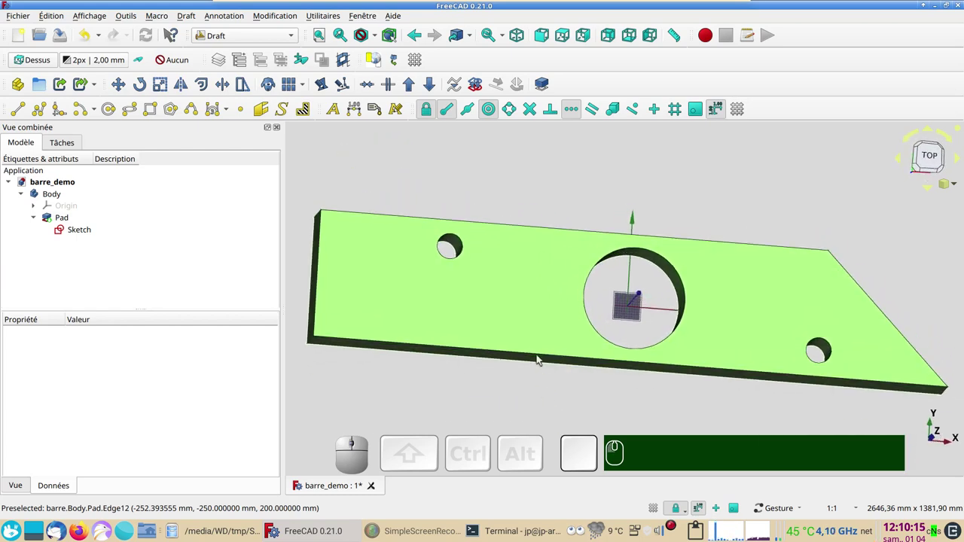
drag(675, 167, 705, 321)
drag(664, 398, 399, 243)
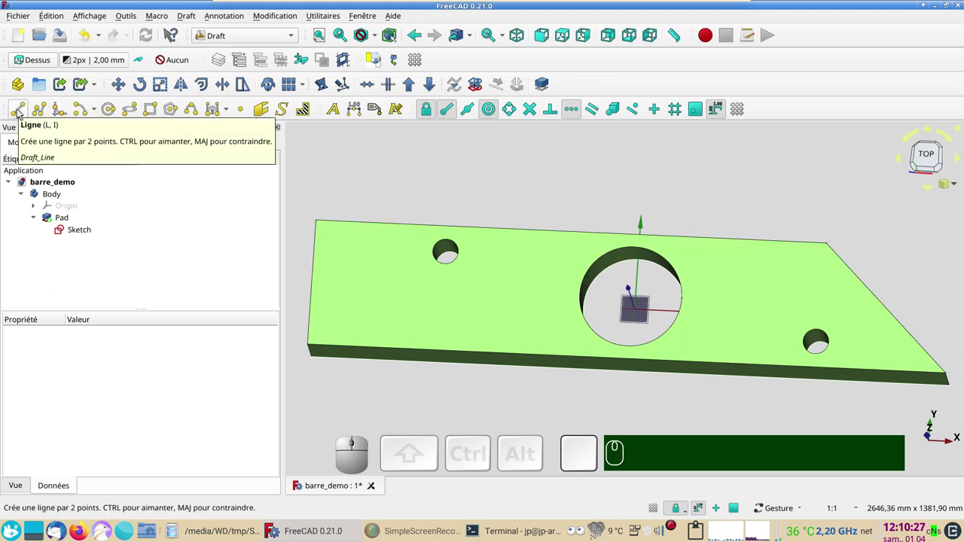
Start a Draft line and enable extra snapping options including special points
click(21, 112)
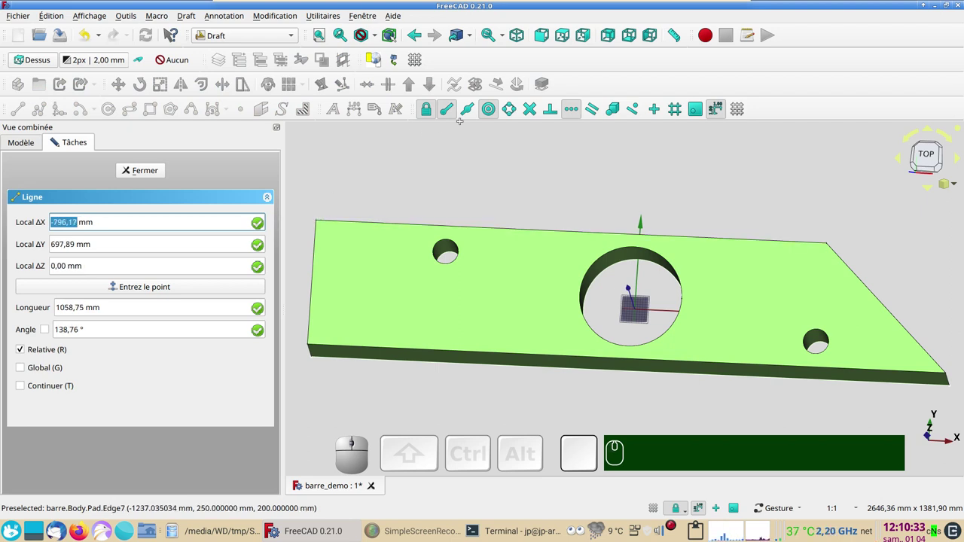
click(580, 121)
click(470, 111)
click(572, 117)
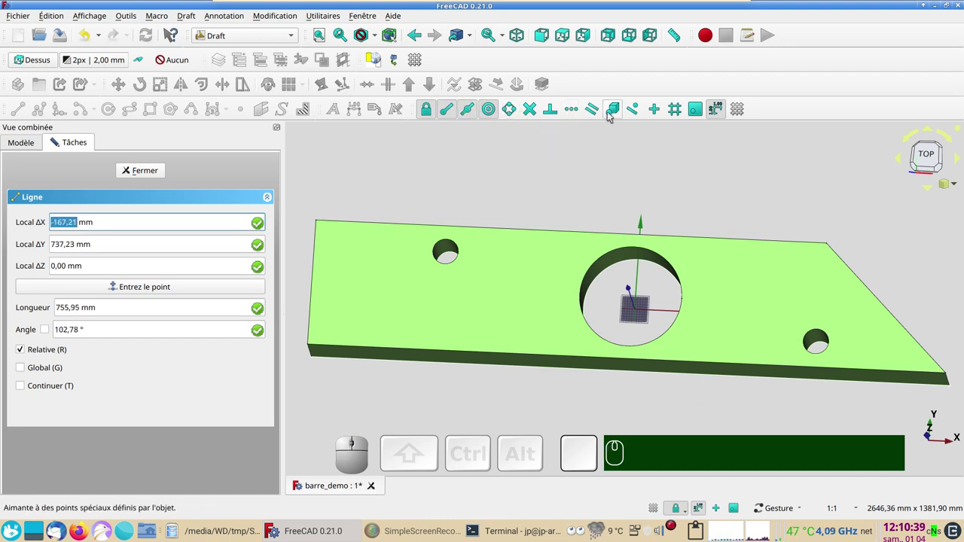
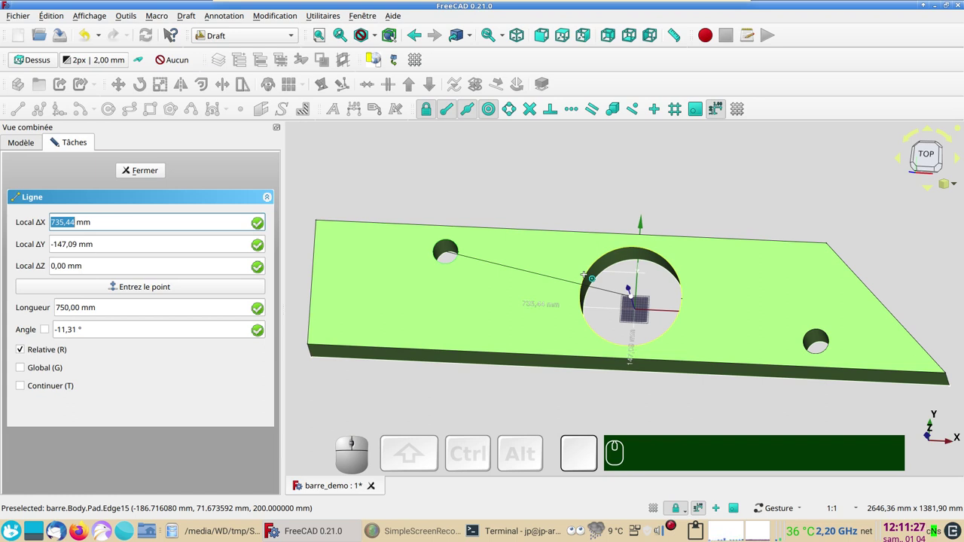
Try the X and Y direction-lock keys while positioning the line's end point
key(x)
key(x)
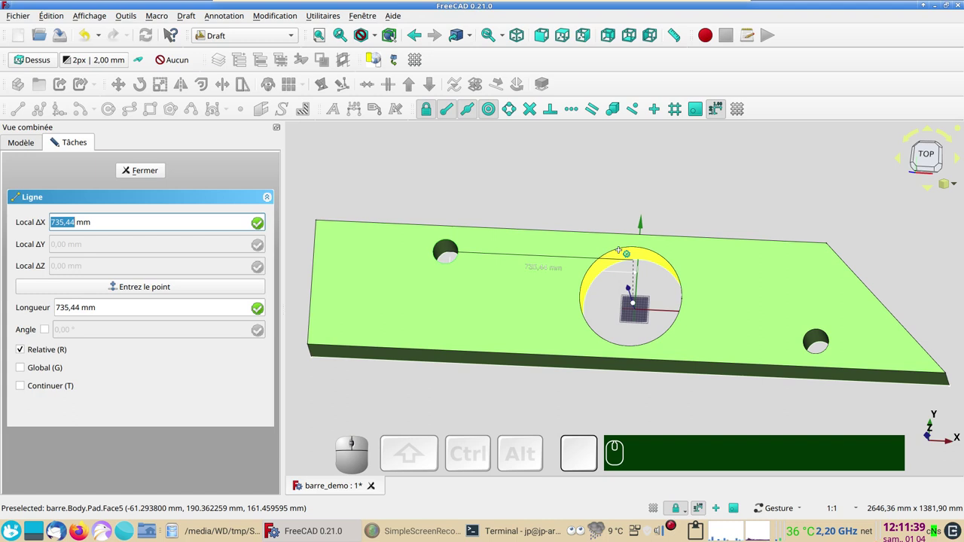
key(x)
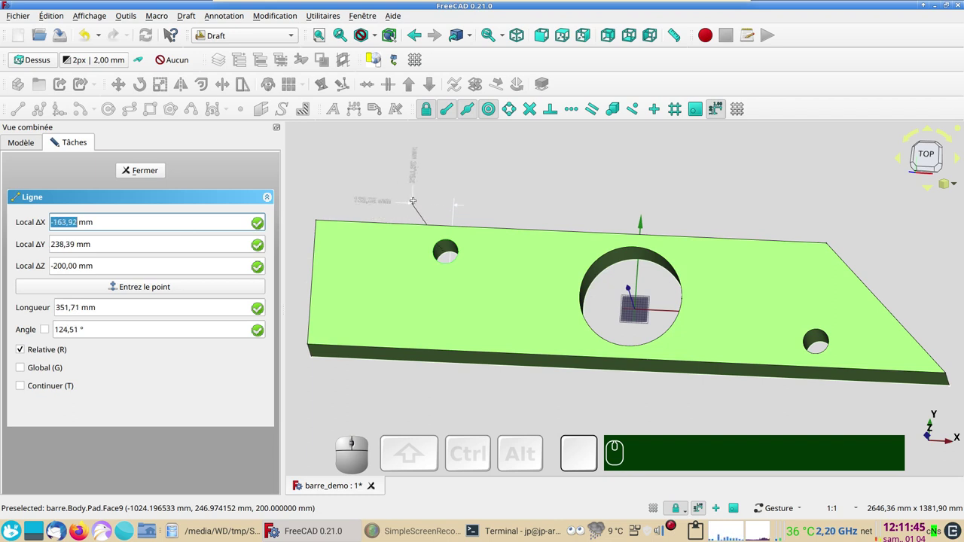
key(y)
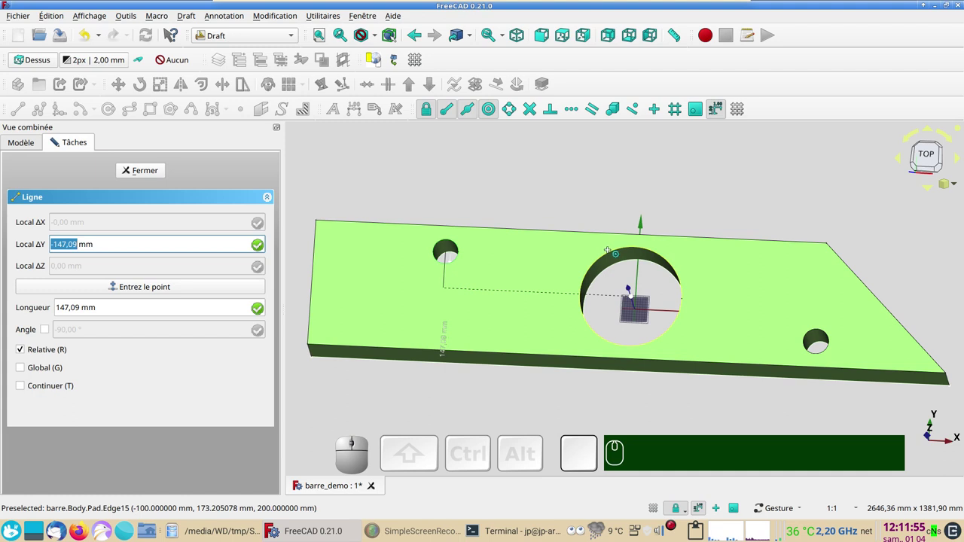
key(y)
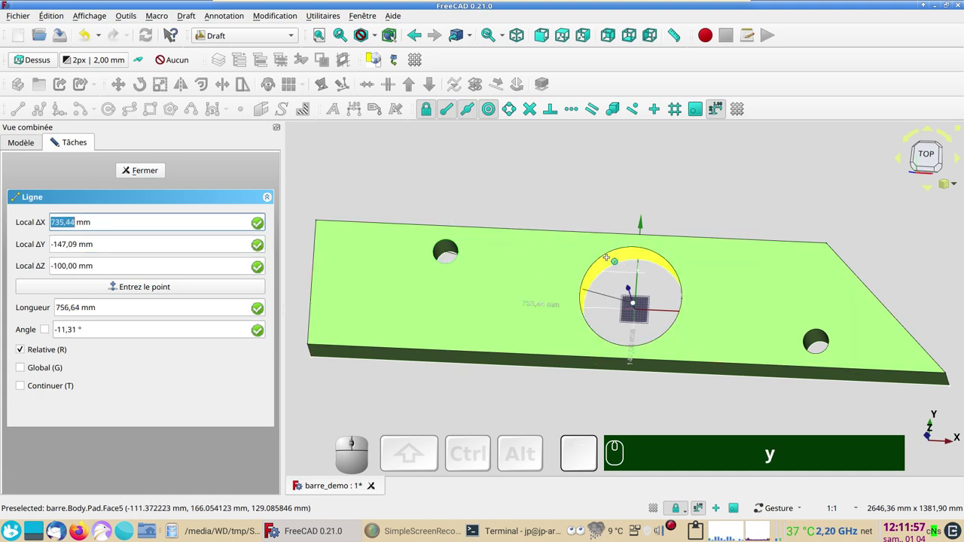
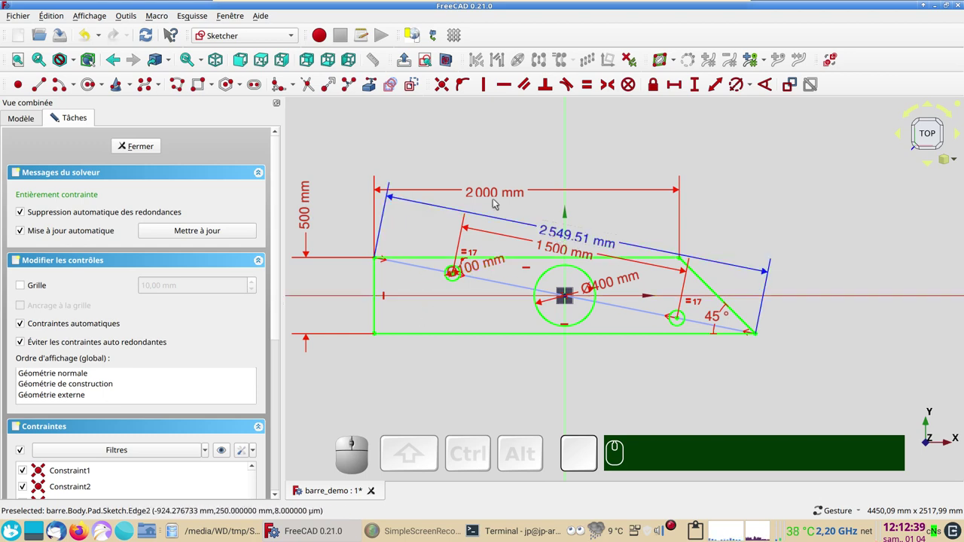
Select the bar's Sketch in the tree after hiding the Pad
click(145, 153)
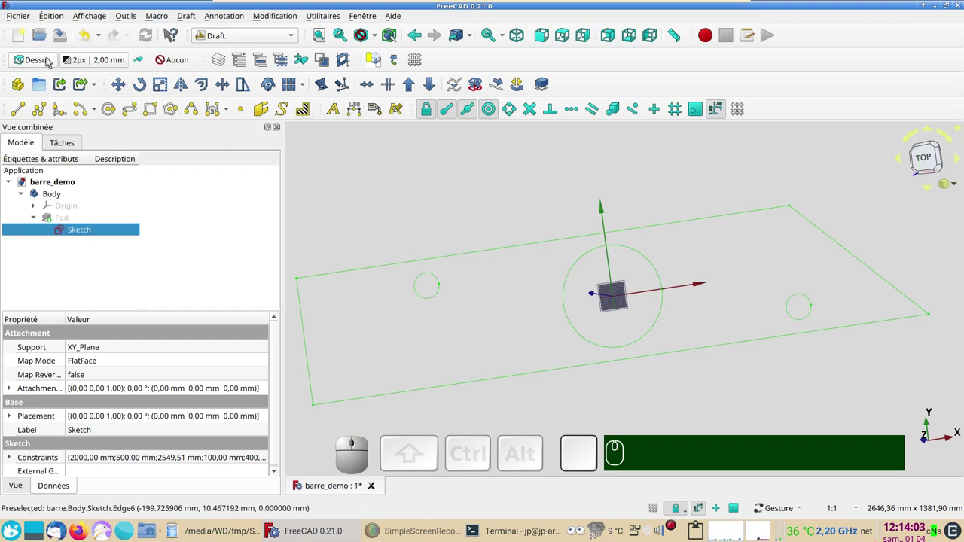
Set the working plane to Dessus, deselect, and start a Draft dimension annotation
click(50, 60)
click(443, 207)
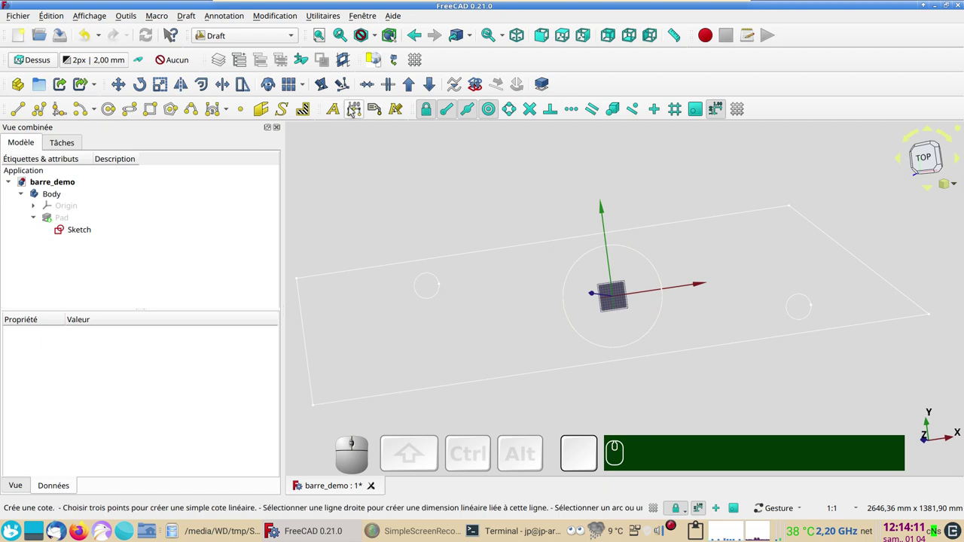
click(354, 110)
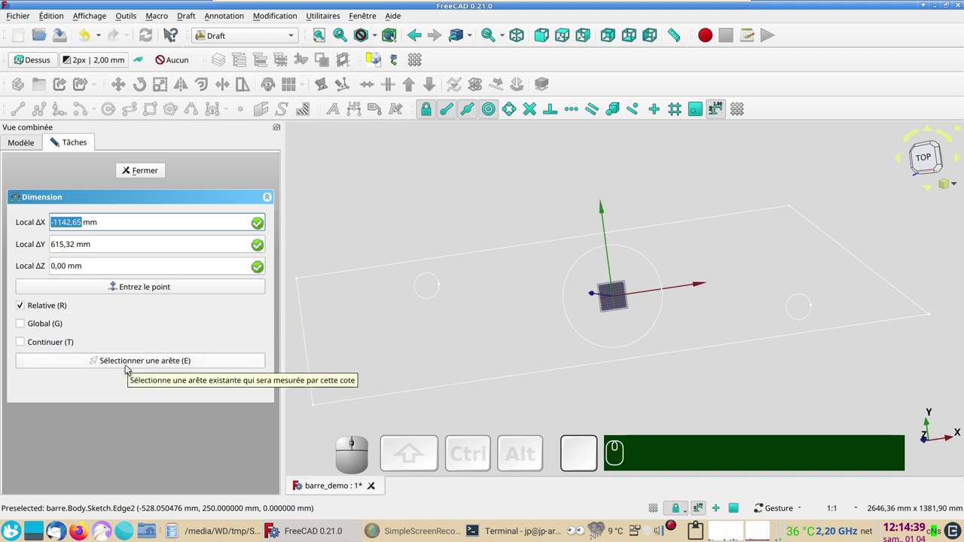
Dimension the bar's long top edge between its two corners, placed above the outline
click(127, 365)
click(356, 274)
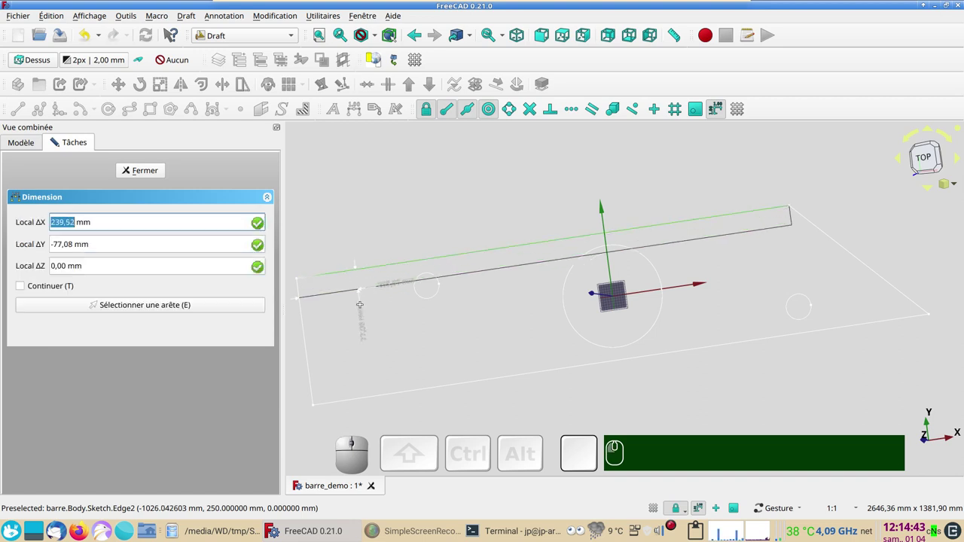
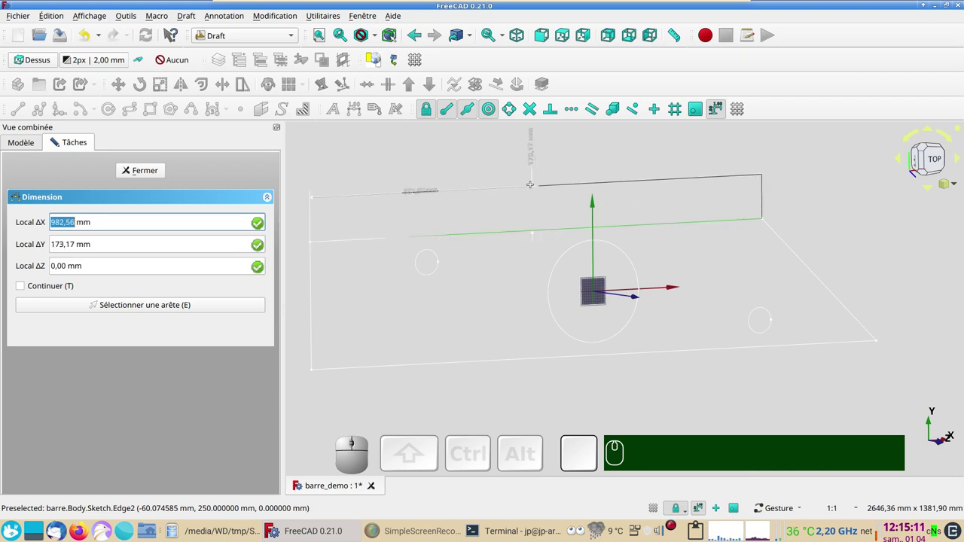
click(921, 162)
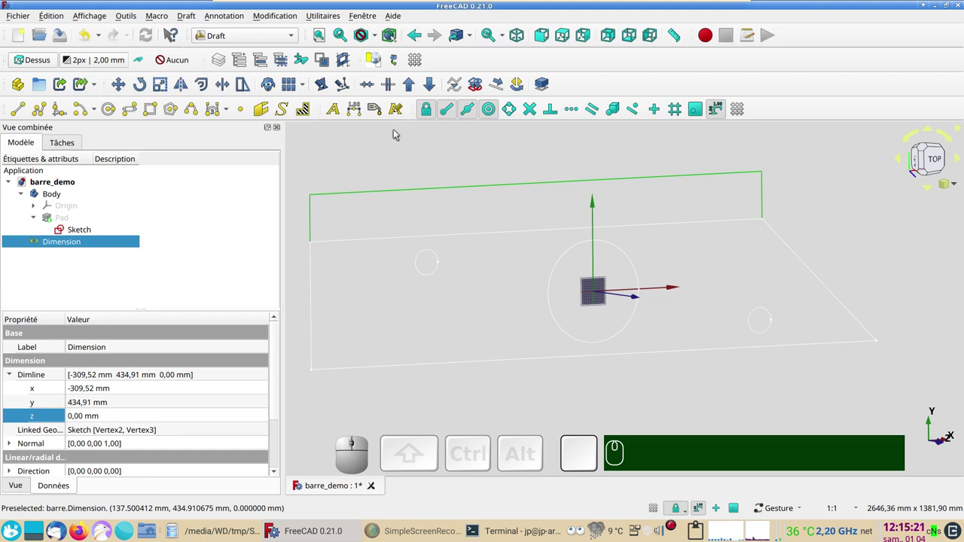
Dimension the bottom edge of the outline using edge selection and finish the task
click(922, 162)
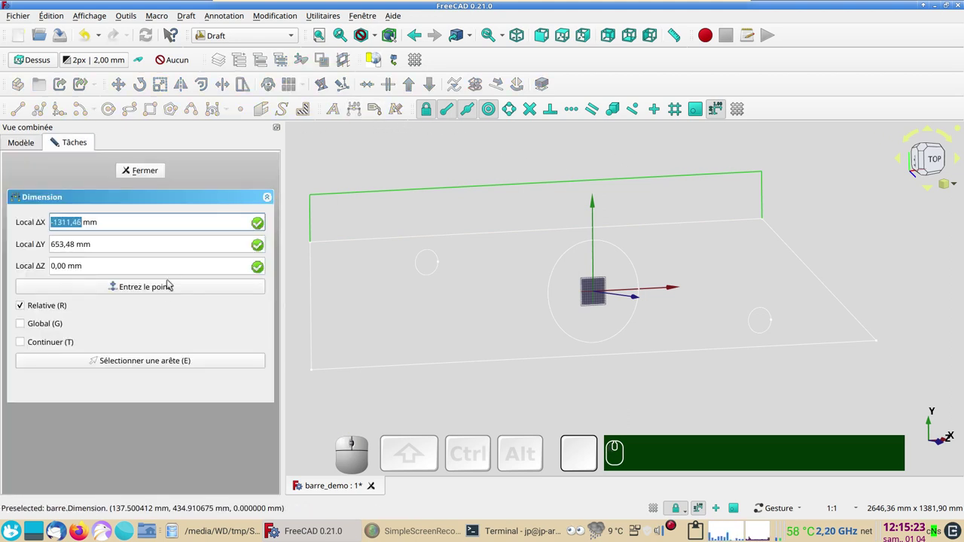
click(921, 162)
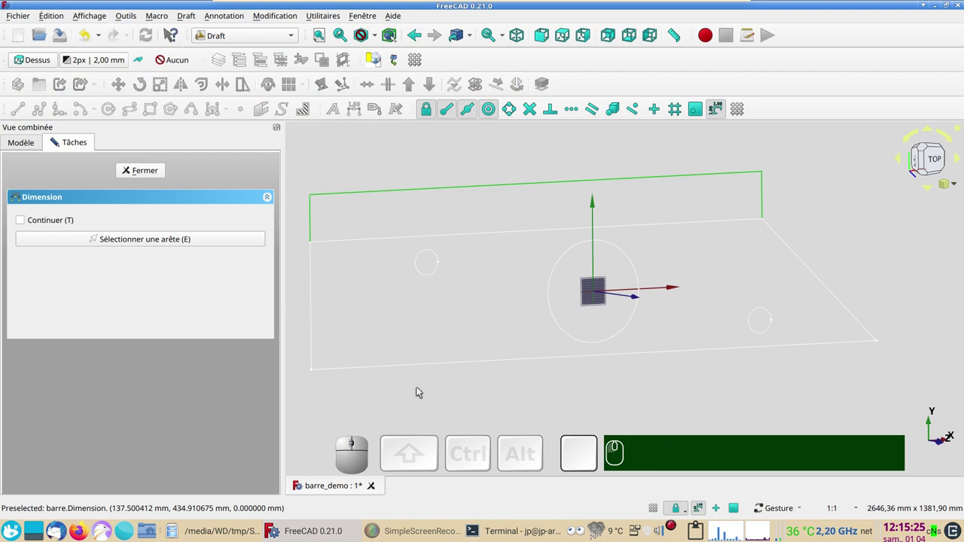
click(922, 161)
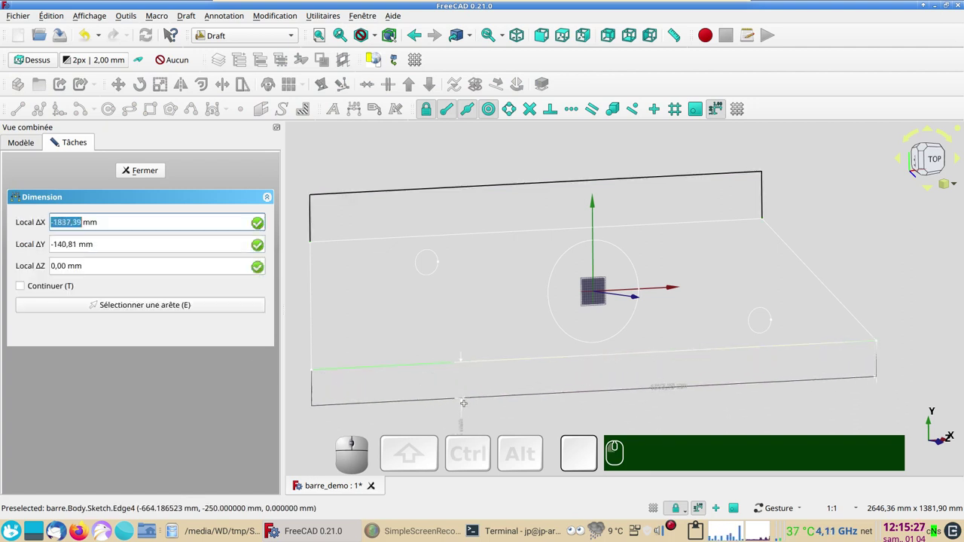
click(921, 162)
right_click(922, 162)
click(922, 162)
click(922, 162)
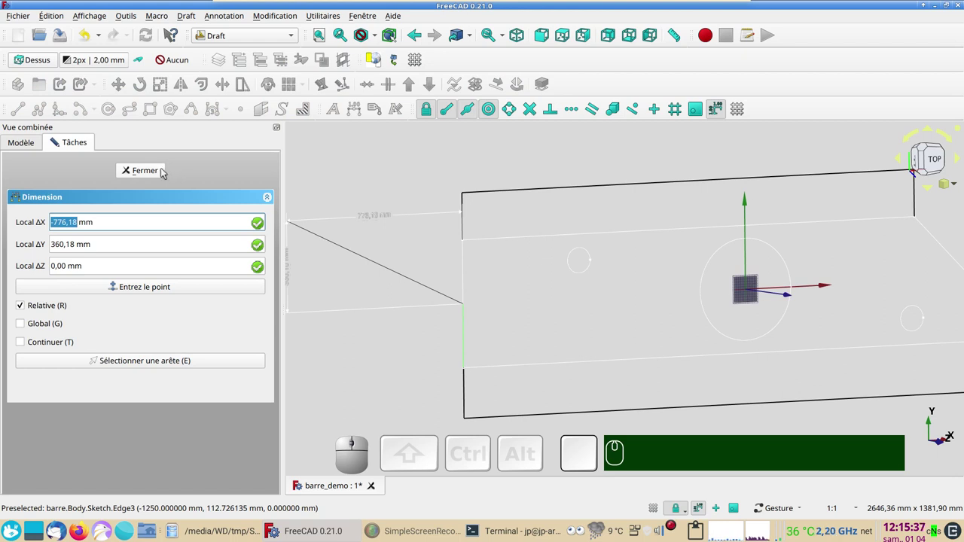
click(921, 162)
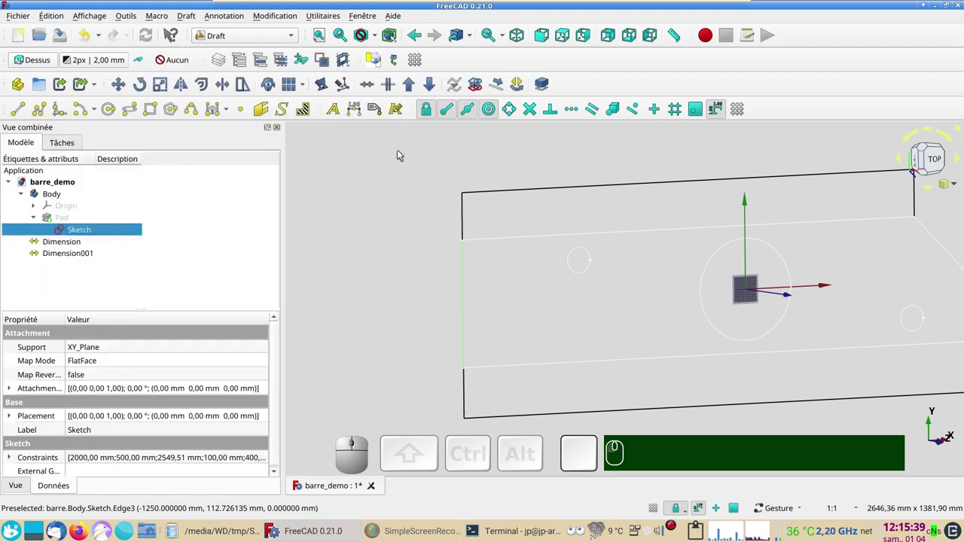
Begin a dimension on the bar's short left end
click(922, 162)
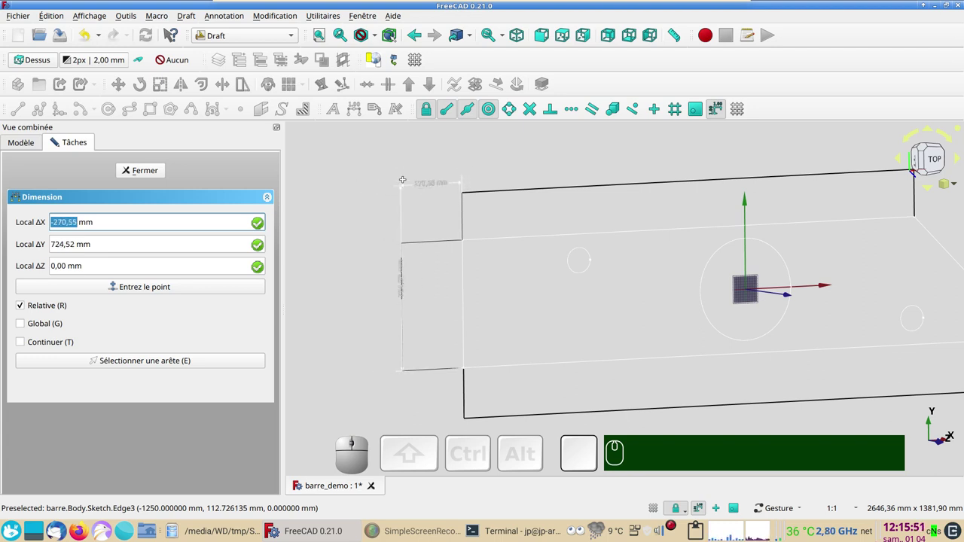
Place the left-end dimension, then undo it
click(921, 162)
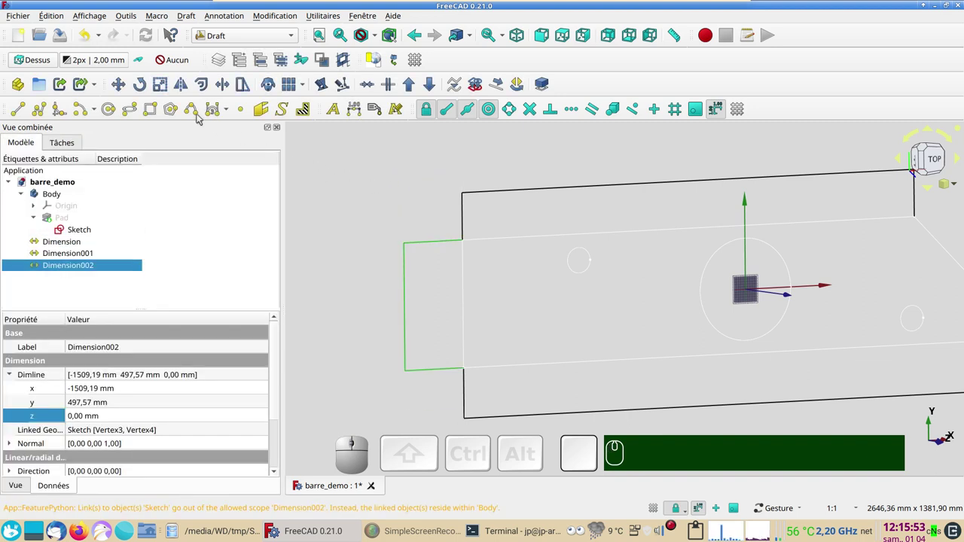
click(922, 162)
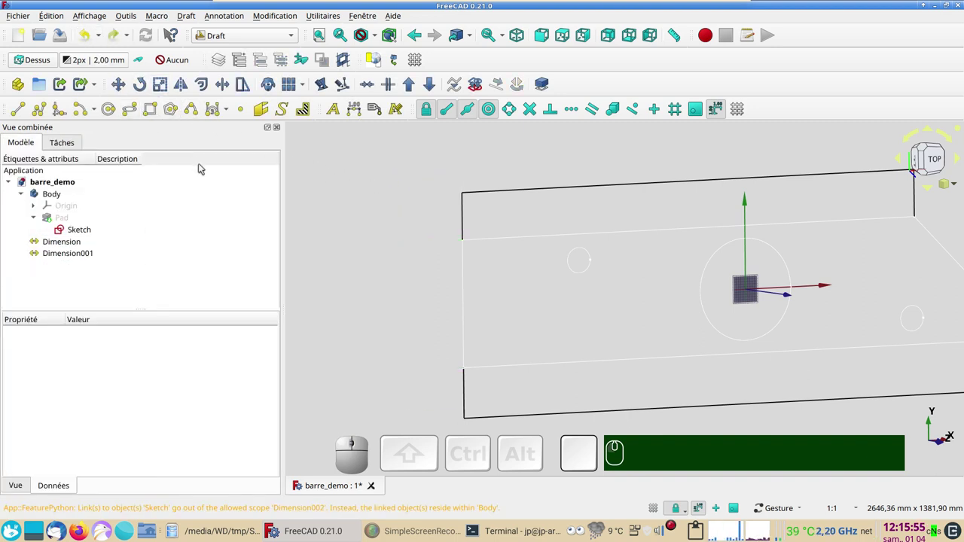
Dimension the bar's short left edge by edge selection, placed left of the outline
click(922, 162)
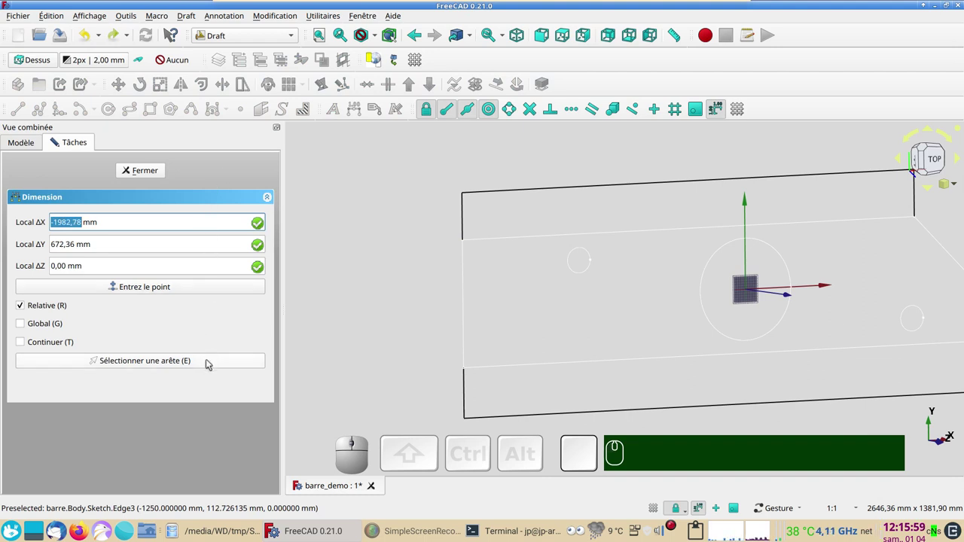
click(922, 162)
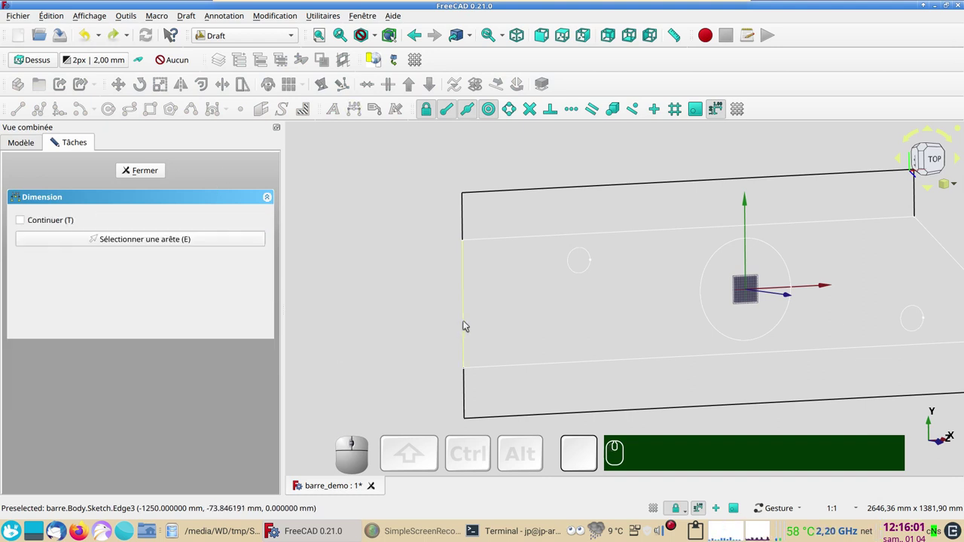
click(921, 162)
click(922, 161)
scroll(down, 3)
right_click(921, 162)
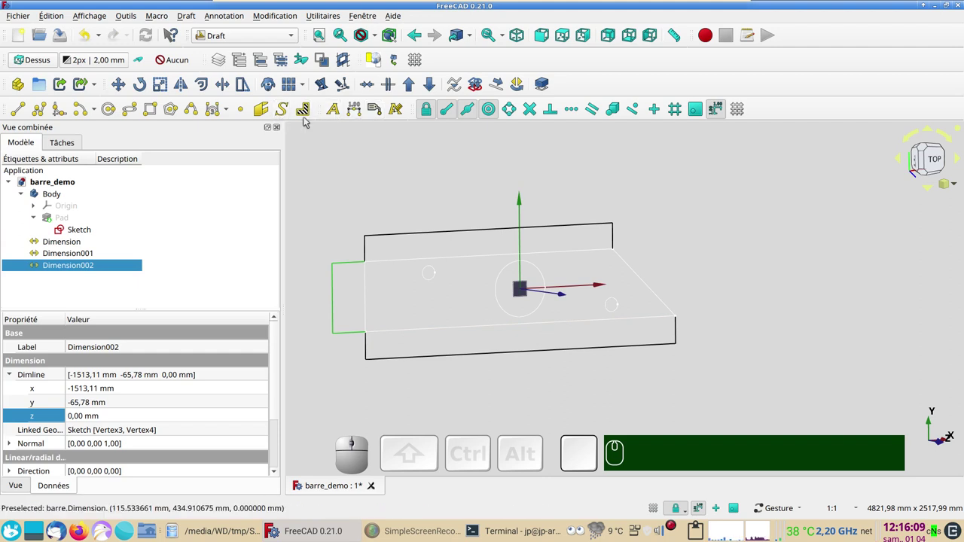
Dimension the slanted end edge of the outline by edge selection
click(921, 162)
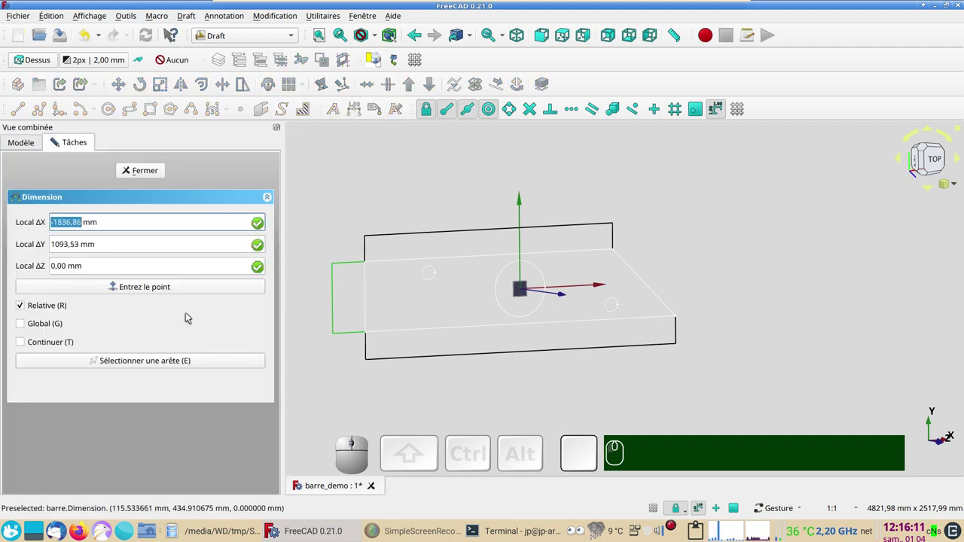
click(921, 162)
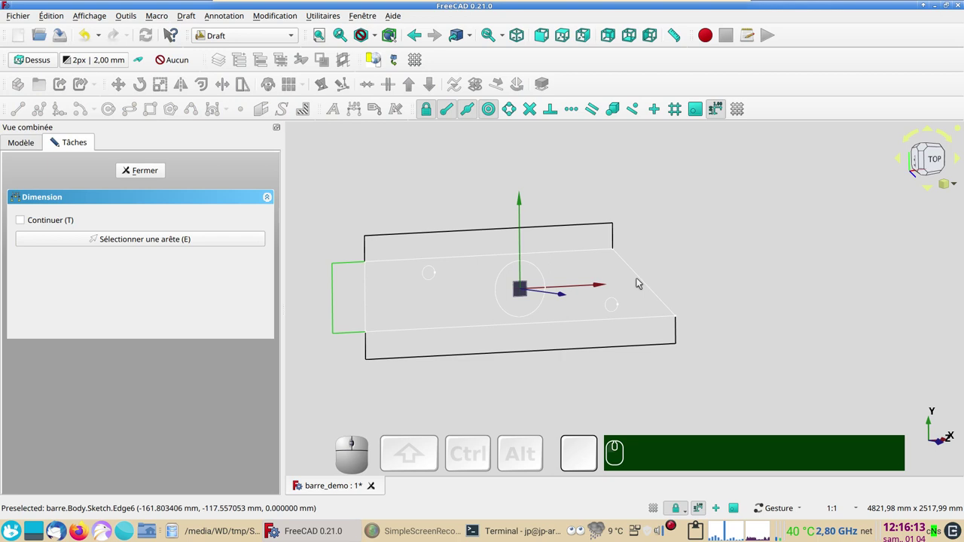
click(921, 162)
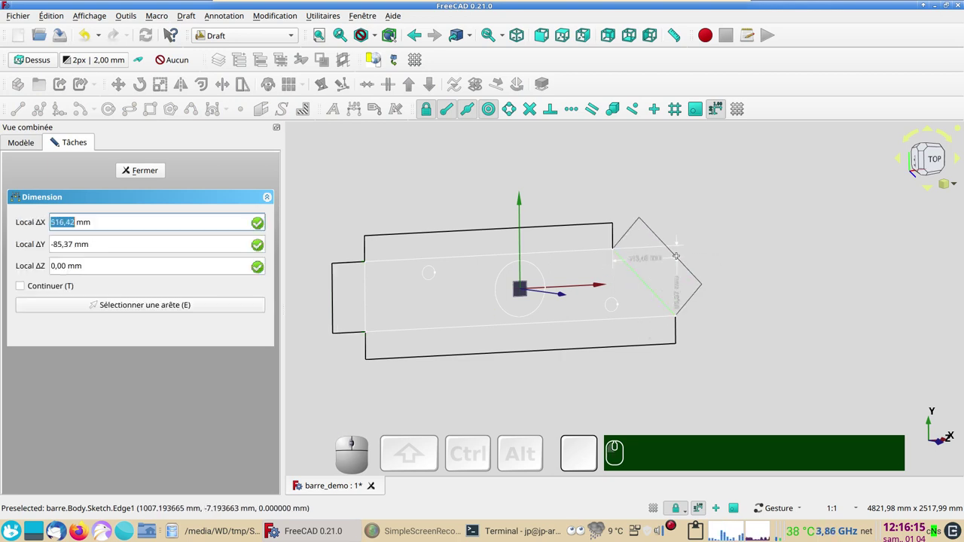
click(922, 162)
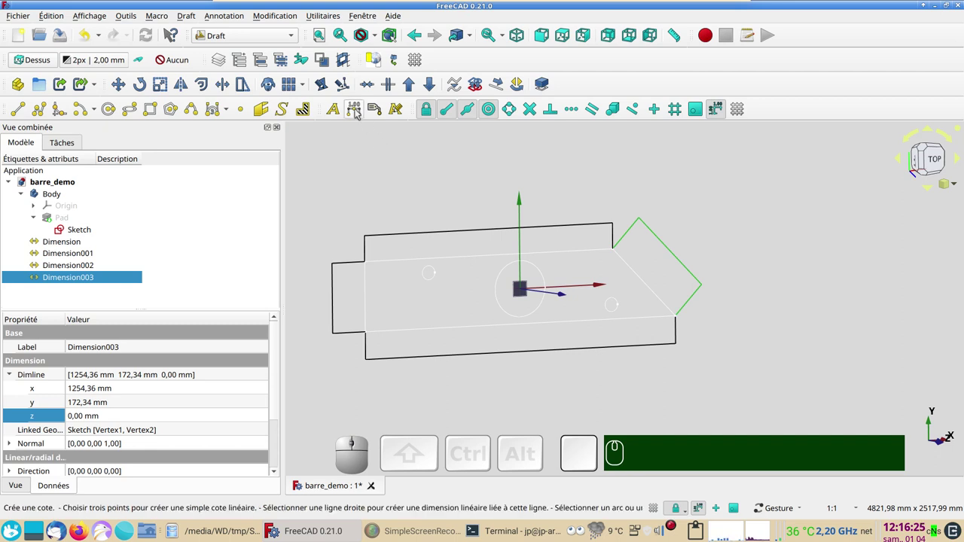
From the top view, start a diameter dimension on the central circle
click(922, 161)
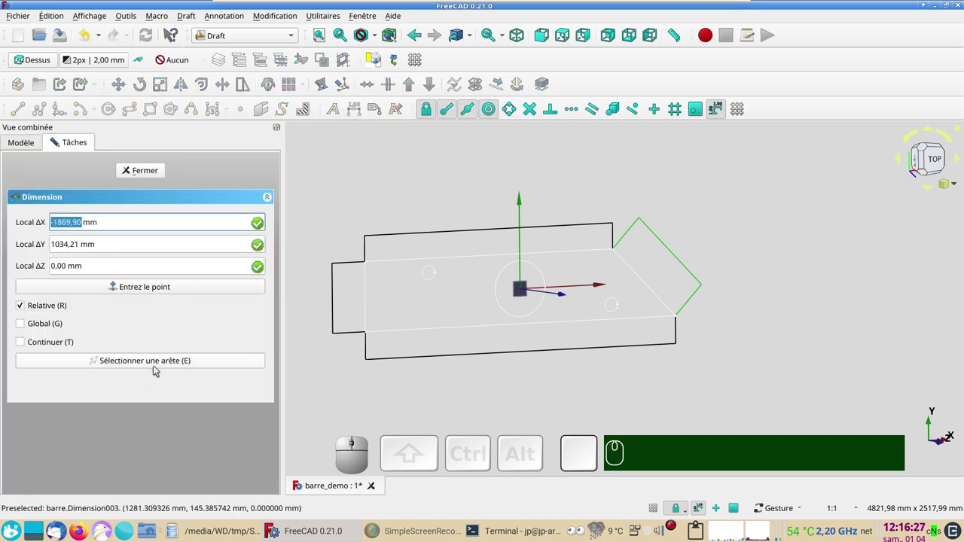
click(922, 162)
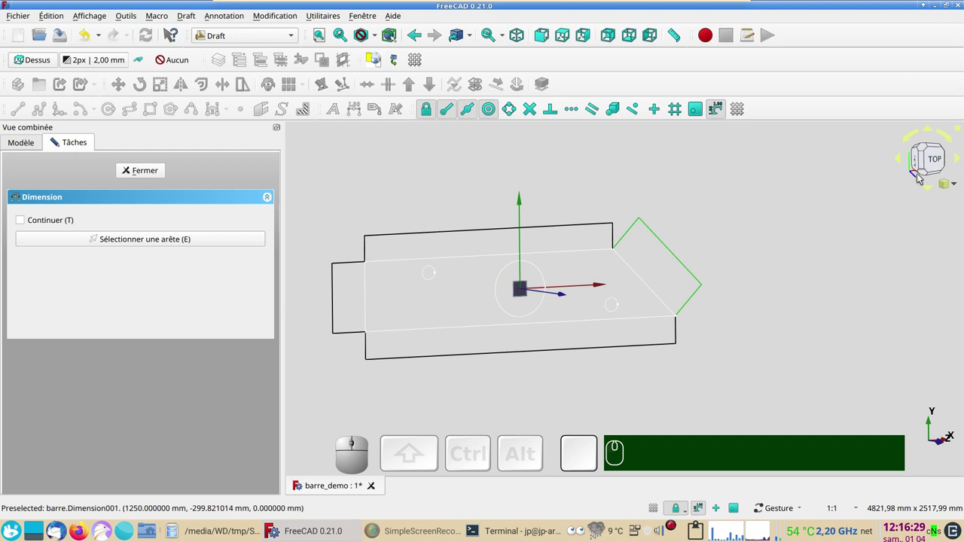
click(922, 162)
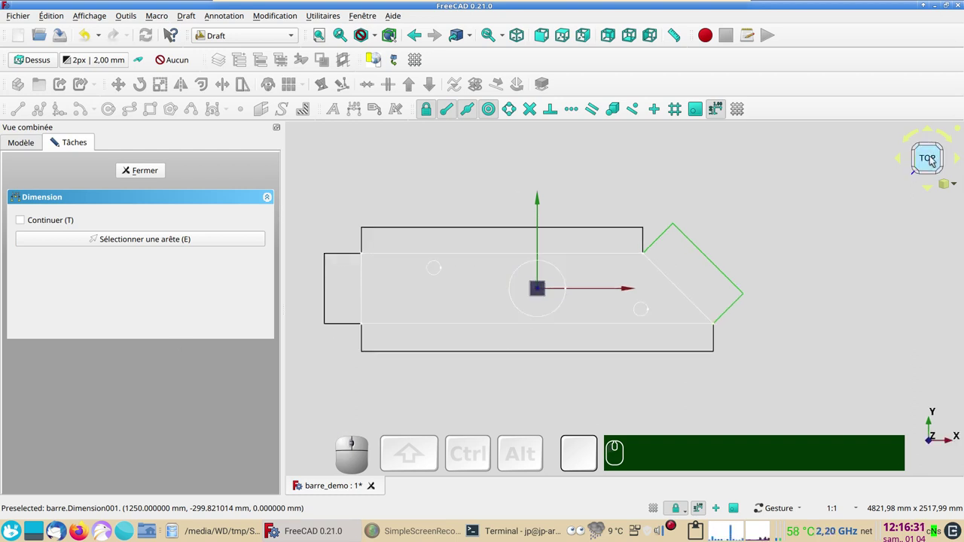
click(561, 32)
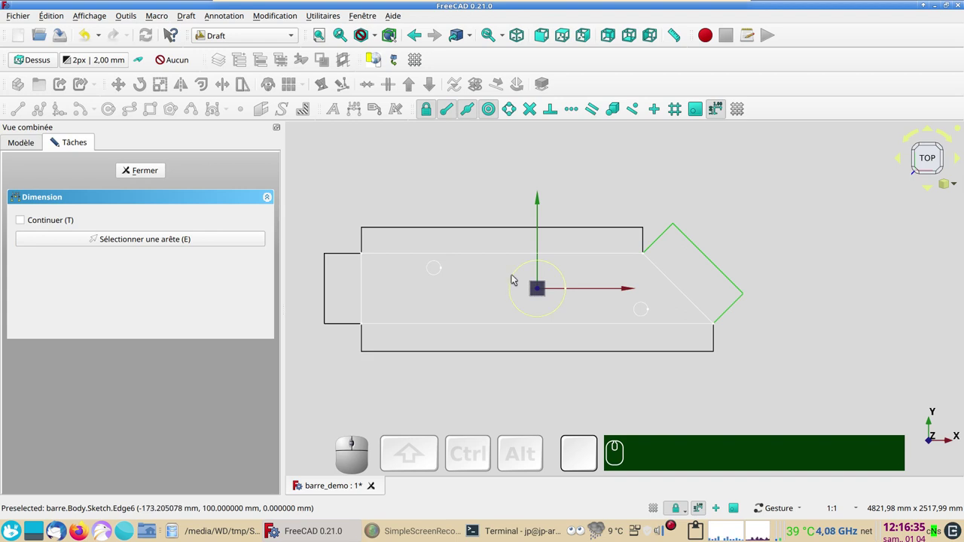
click(515, 279)
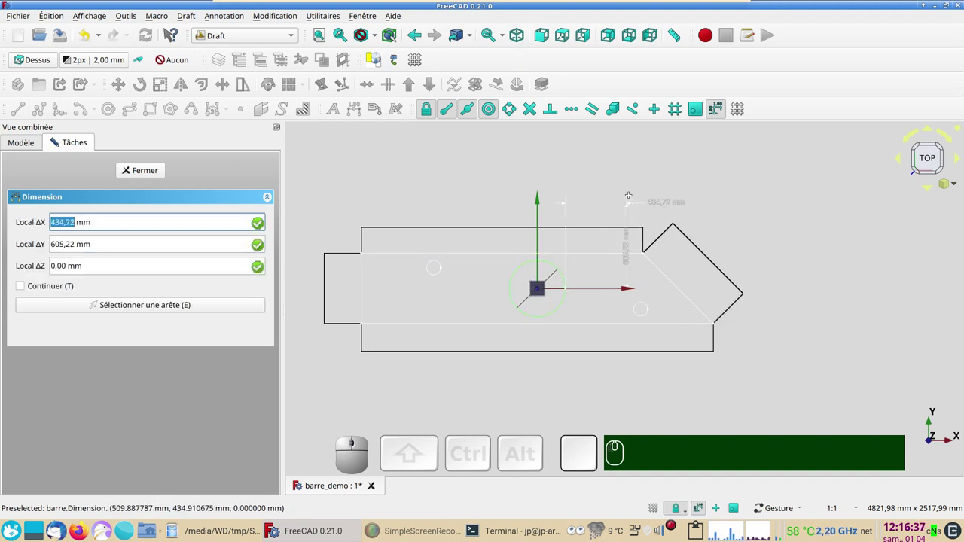
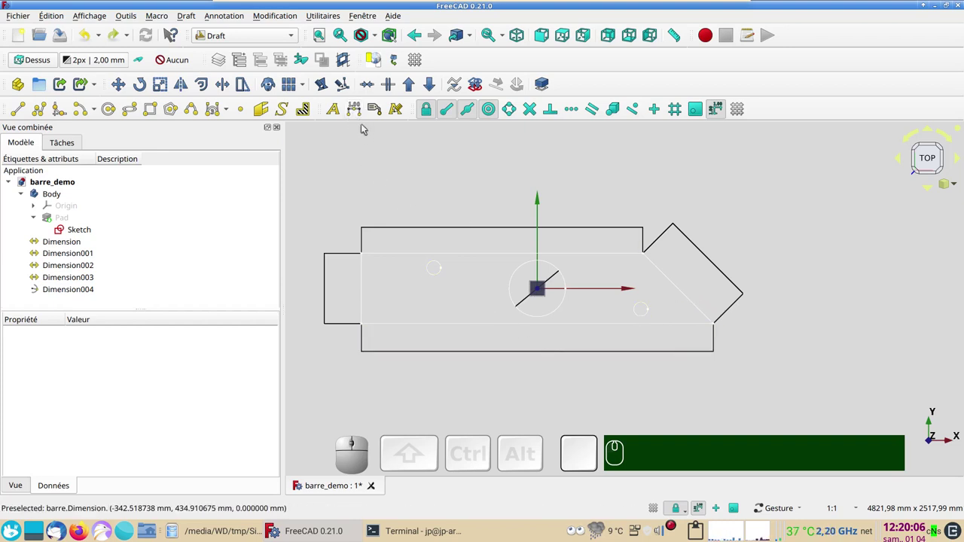
Add a 45° angular dimension between the bottom edge and the slanted end edge
click(361, 117)
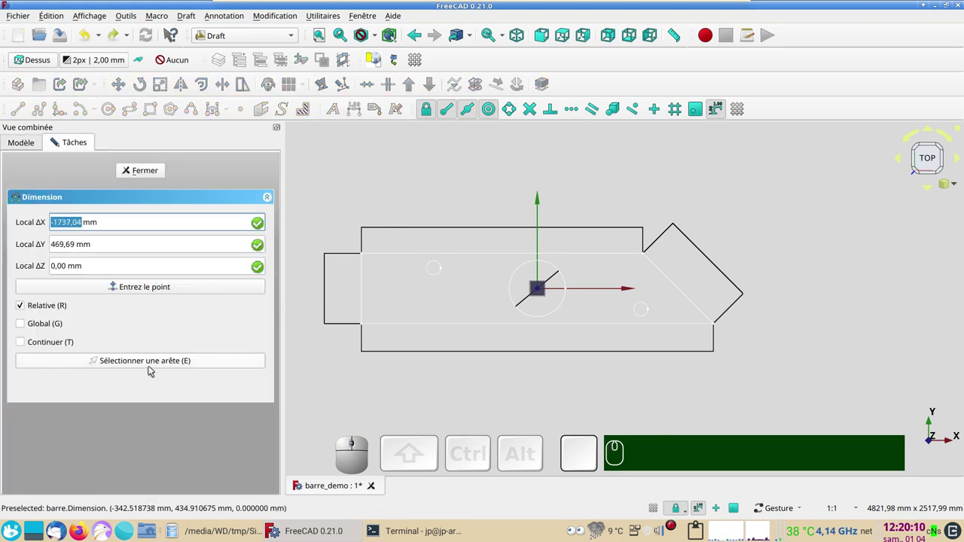
click(144, 368)
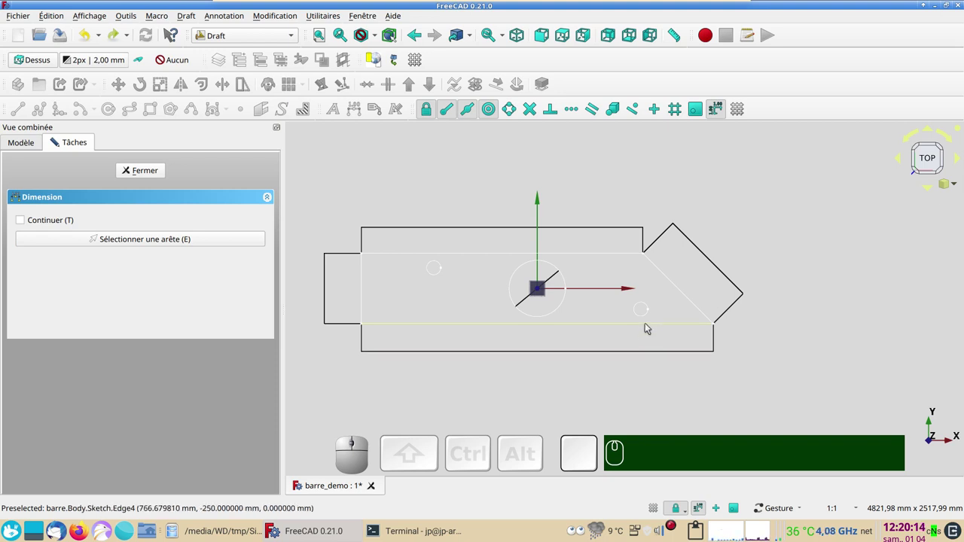
click(649, 326)
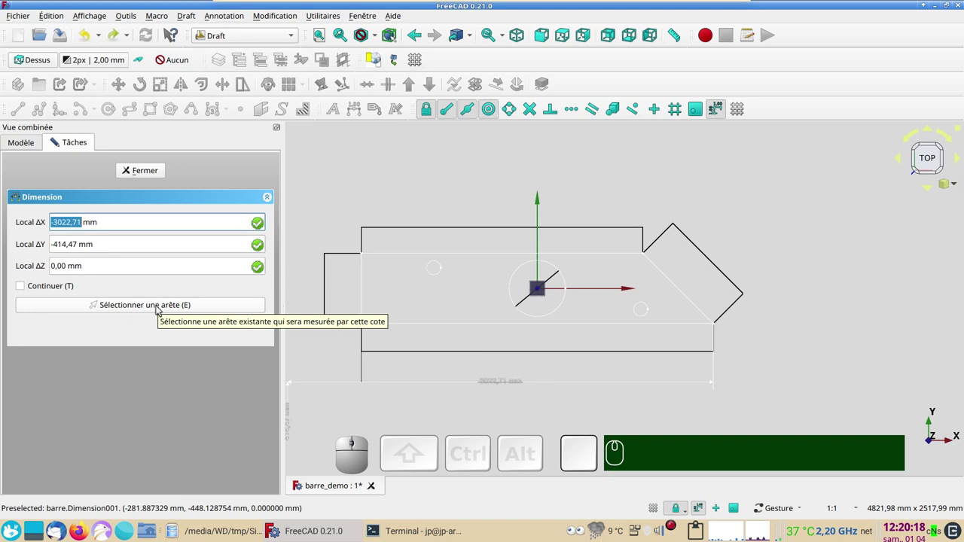
click(159, 308)
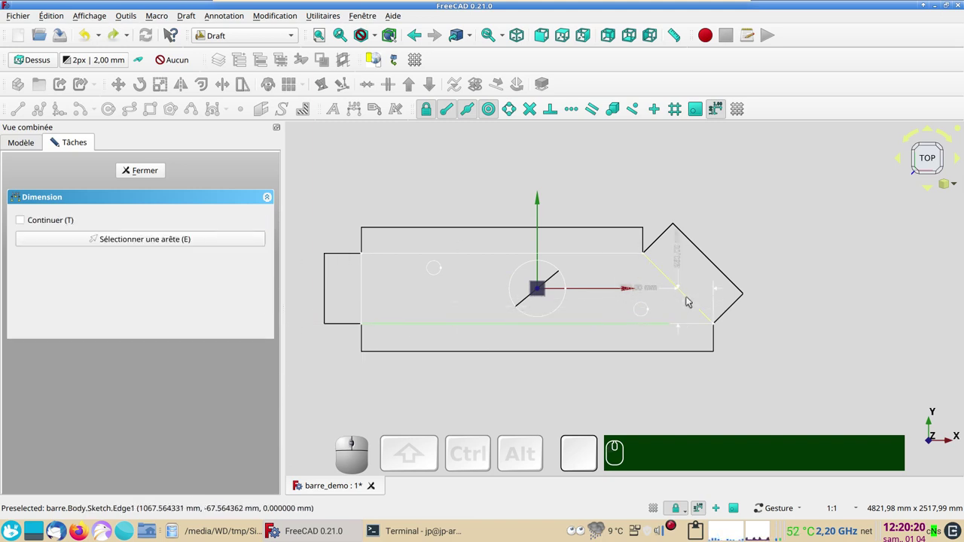
click(689, 299)
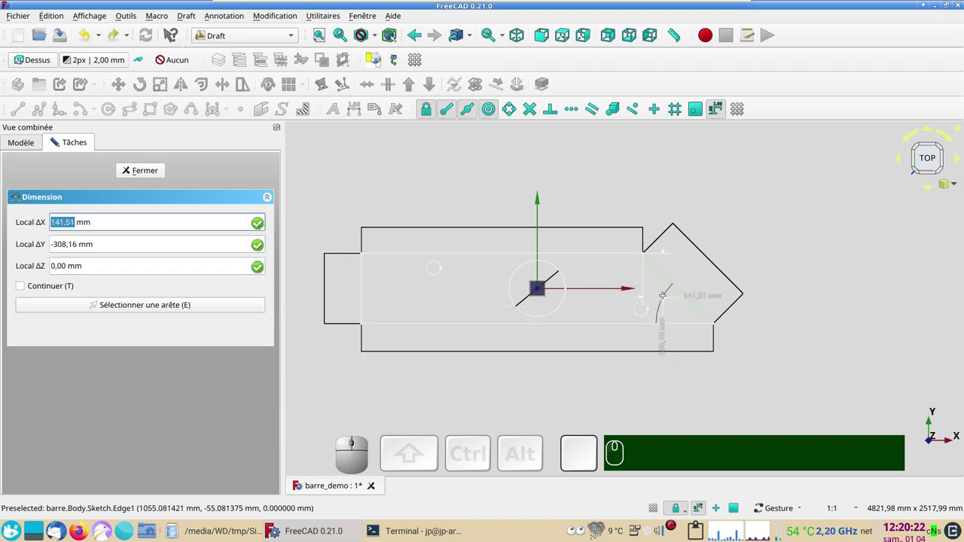
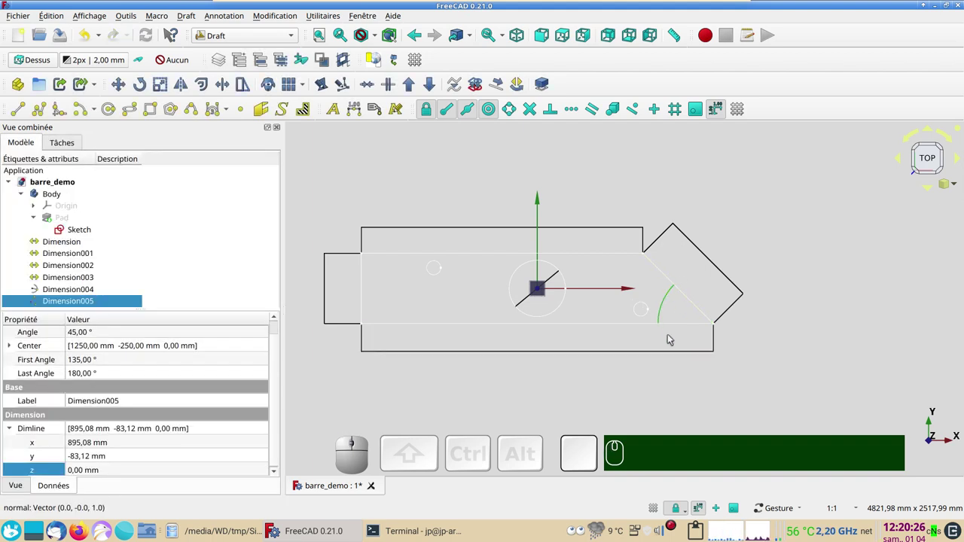
click(606, 416)
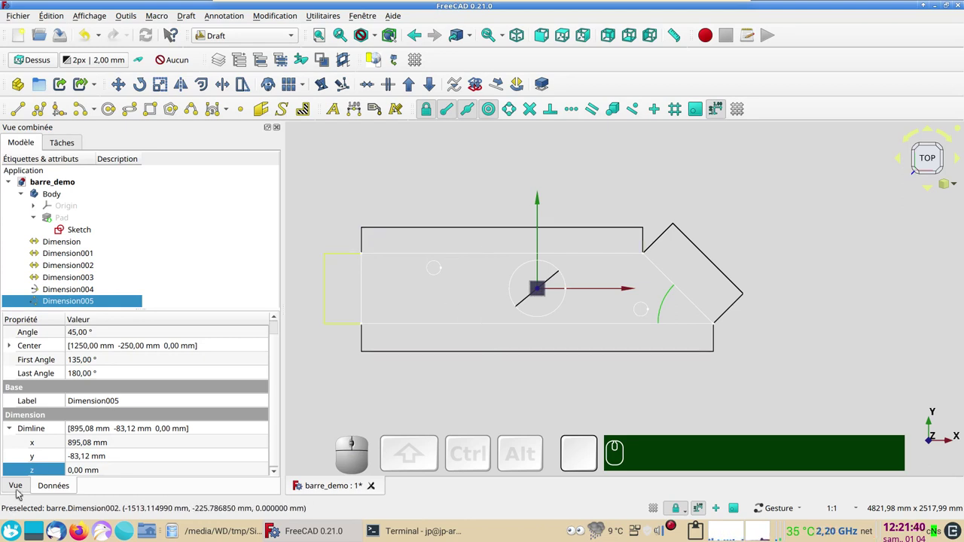
Set the scale multiplier of all six dimensions so their labels become readable
click(21, 491)
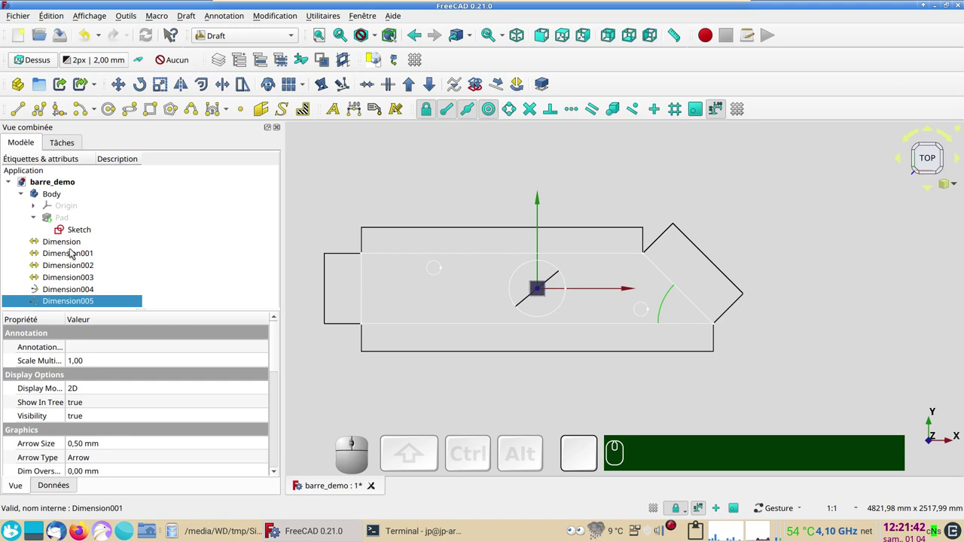
click(70, 244)
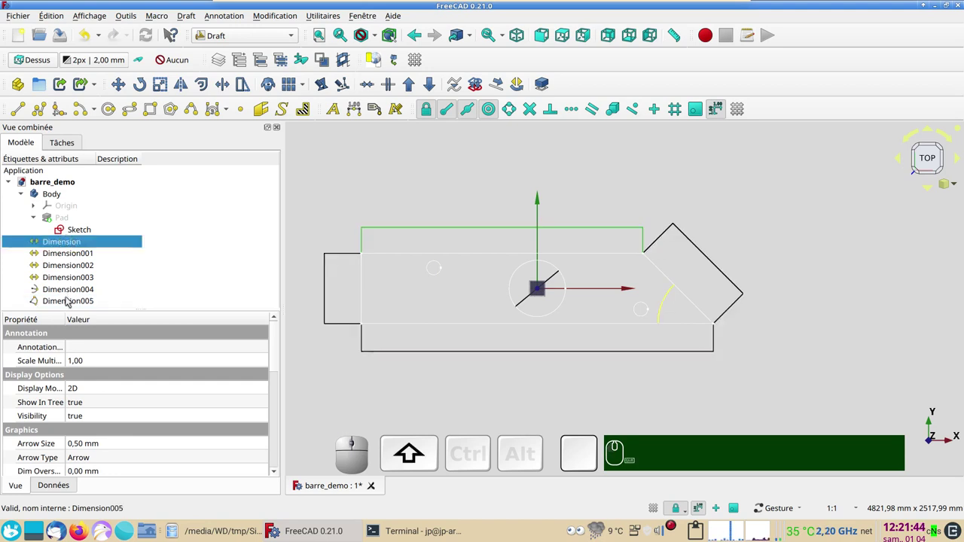
click(69, 303)
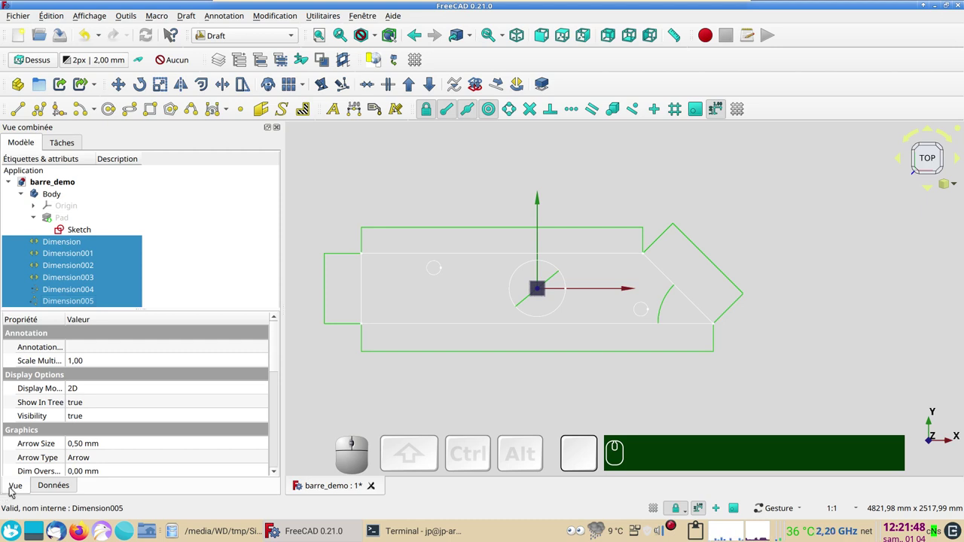
click(13, 490)
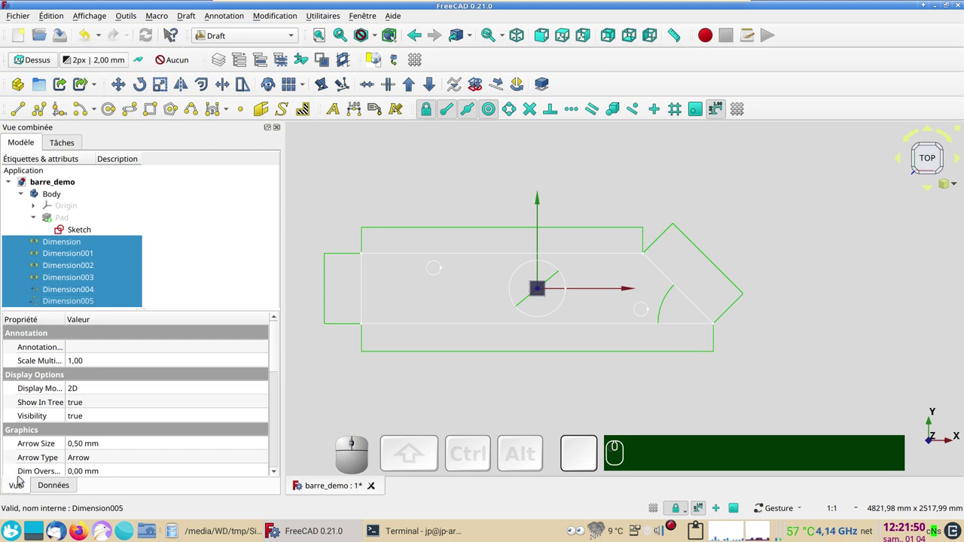
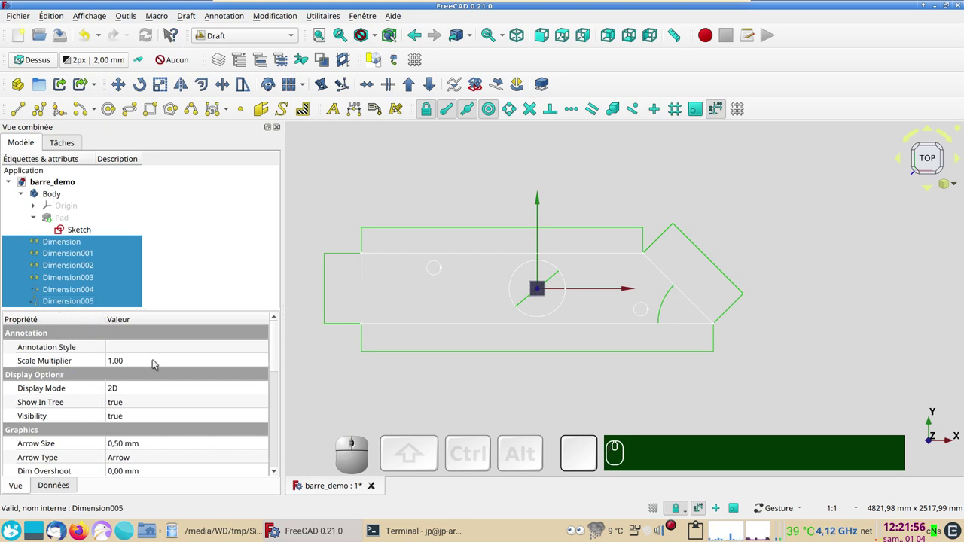
click(153, 362)
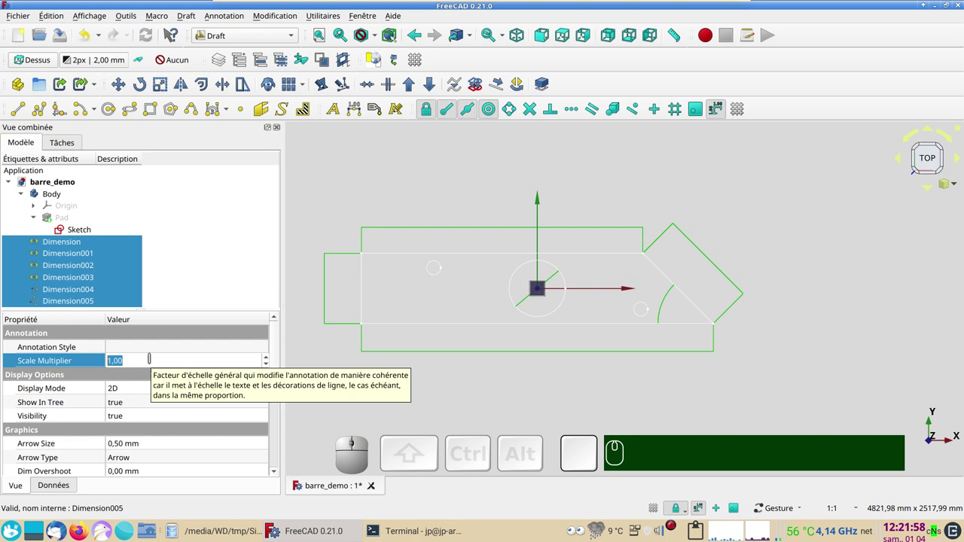
key(KP_2)
key(KP_0)
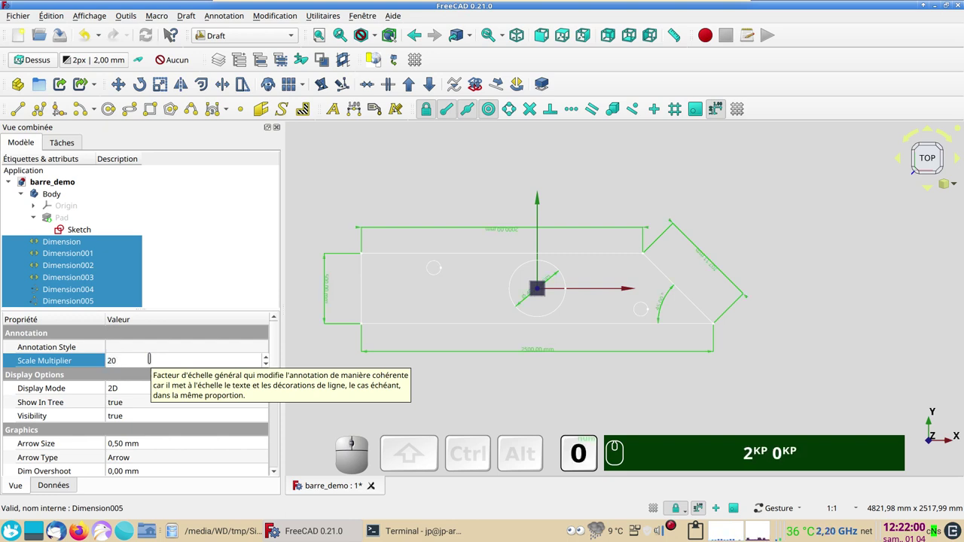
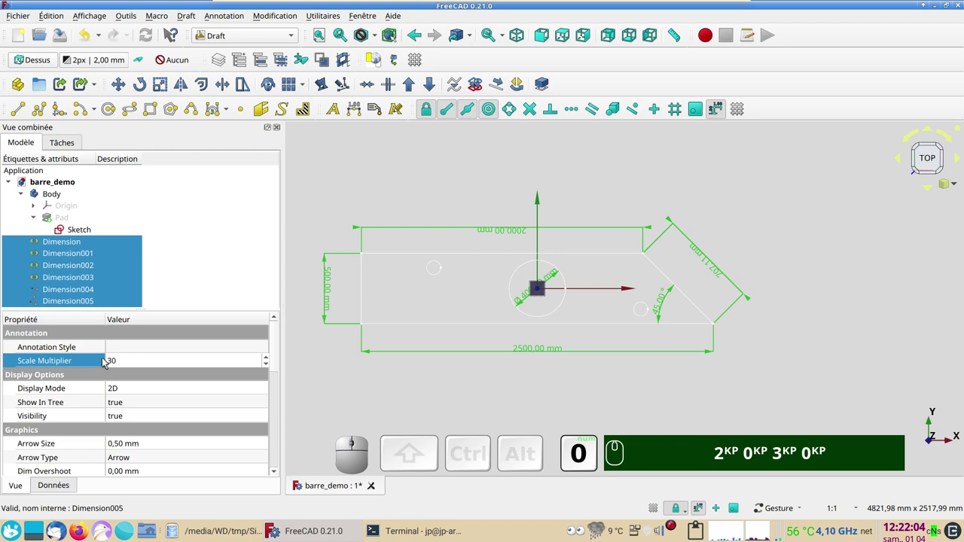
Zoom and pan to bring the dimensioned section into view
scroll(up, 3)
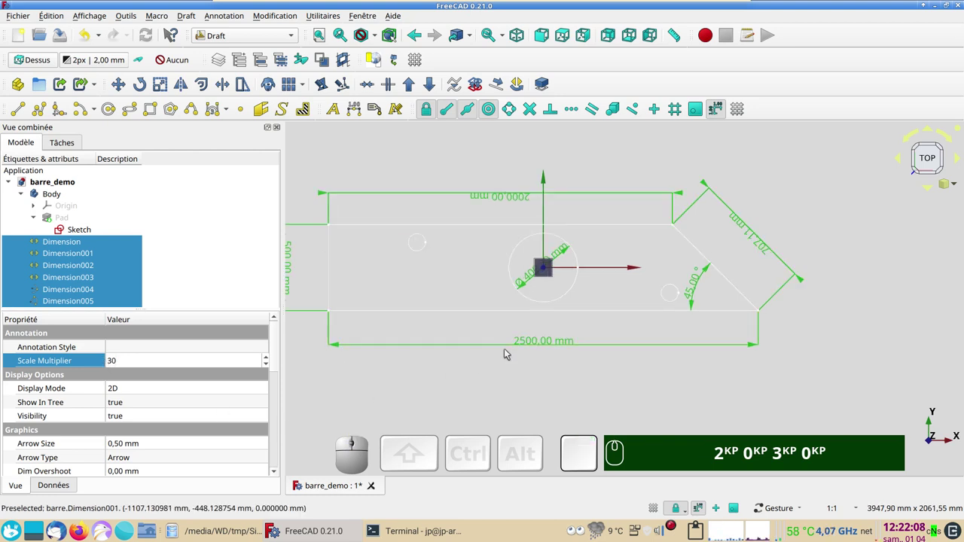
drag(490, 380, 471, 388)
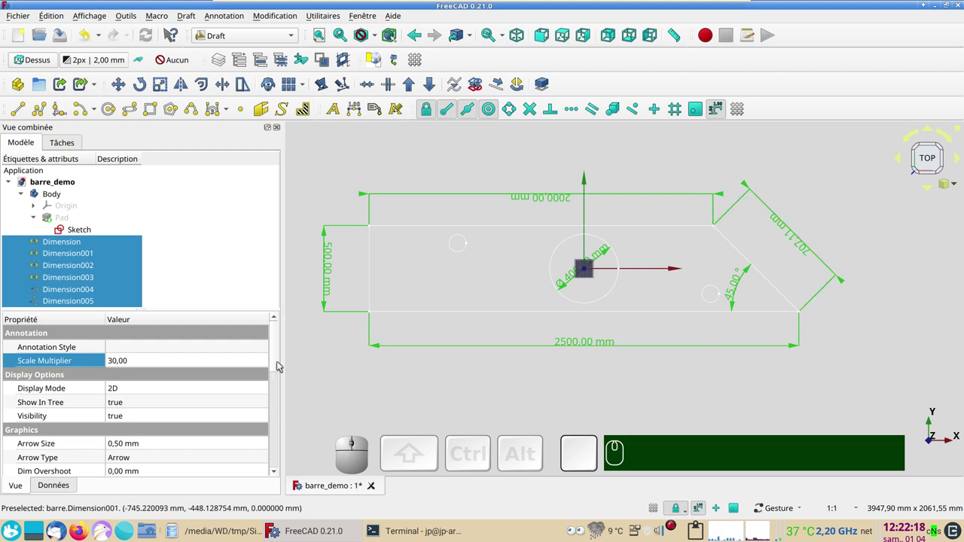
drag(279, 358, 96, 508)
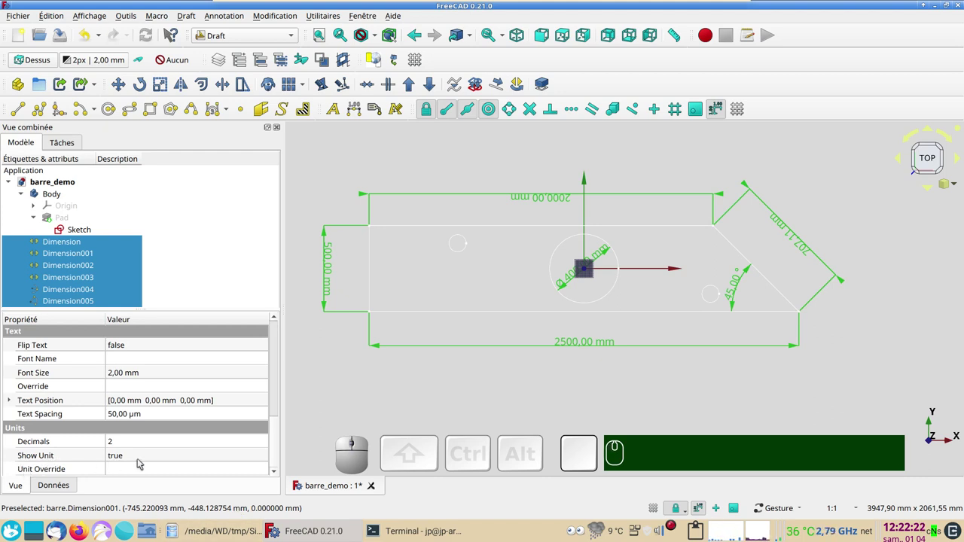
Hide units on all dimension labels and keep two decimals after trying other values
click(143, 459)
click(143, 460)
click(145, 438)
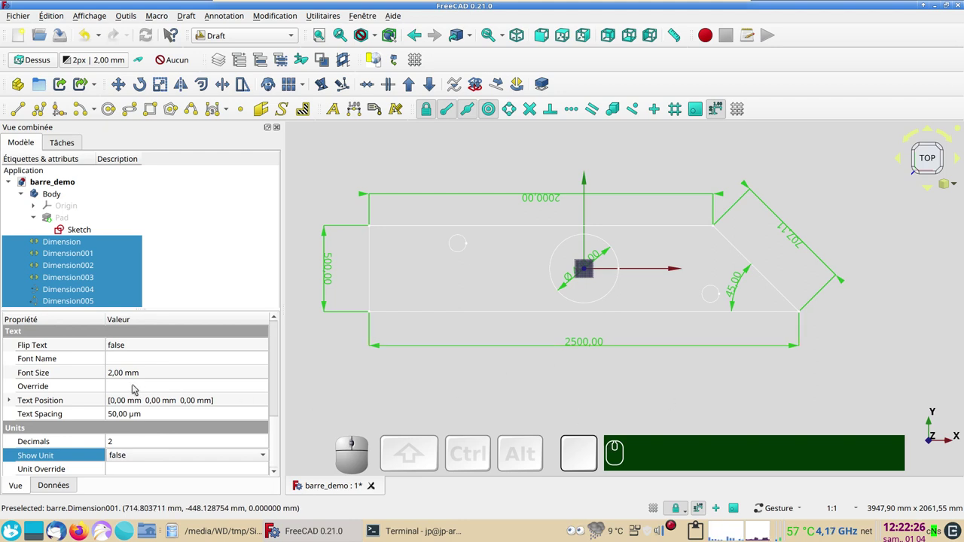
click(143, 446)
scroll(up, 3)
scroll(down, 3)
scroll(down, 3)
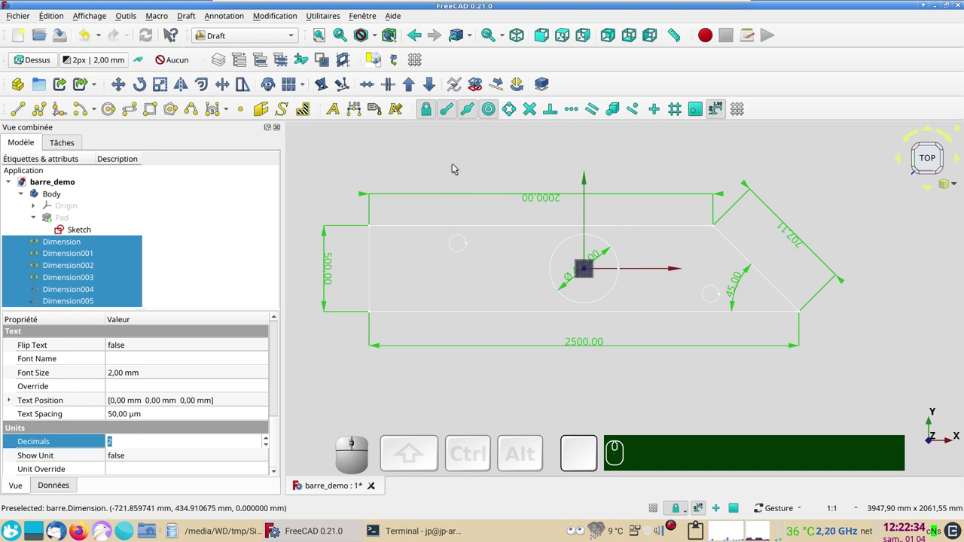
Flip the arrows of the 2000.00 and 707.11 dimensions
click(457, 167)
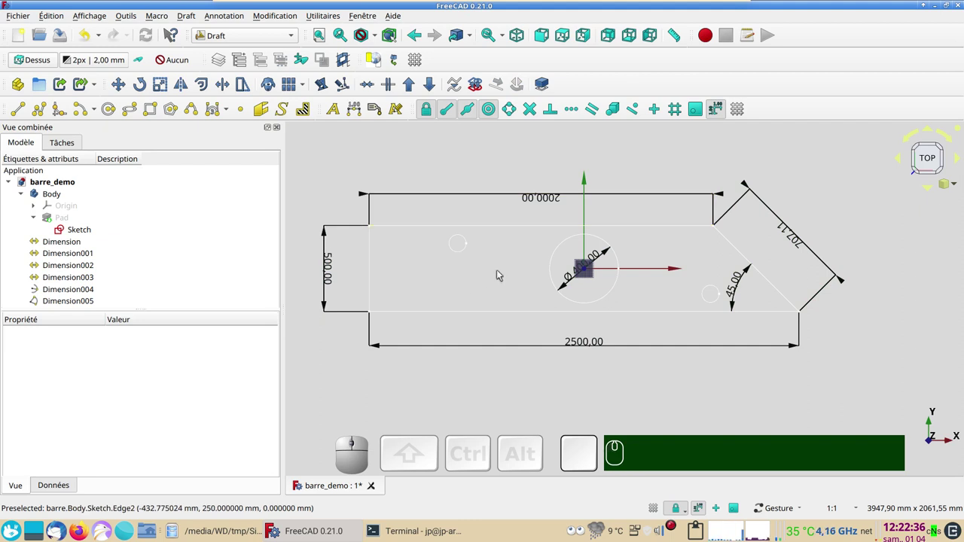
click(680, 197)
click(825, 259)
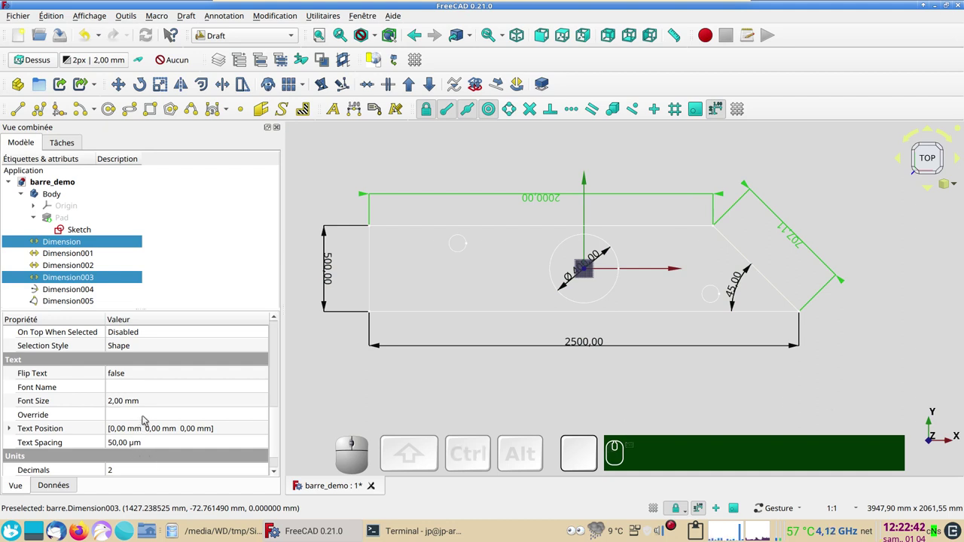
scroll(up, 3)
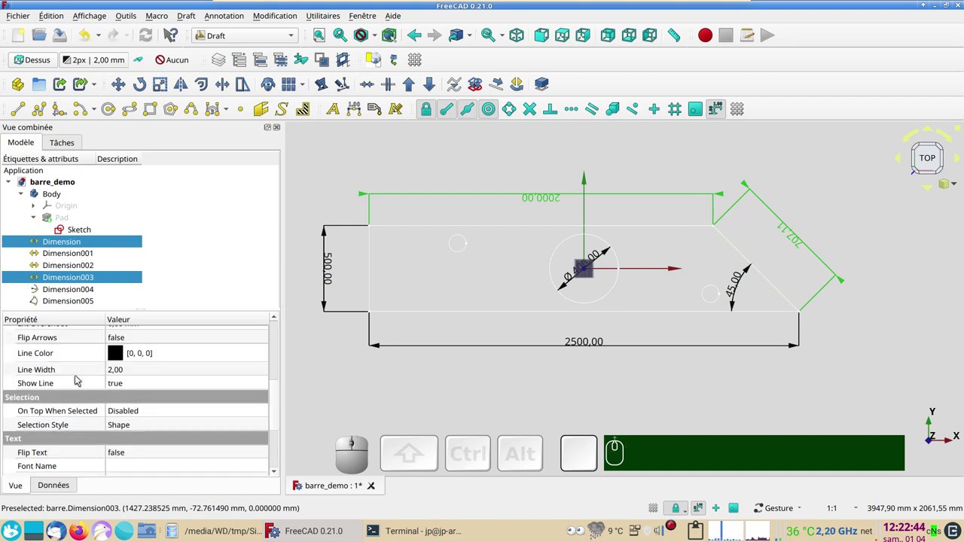
scroll(up, 3)
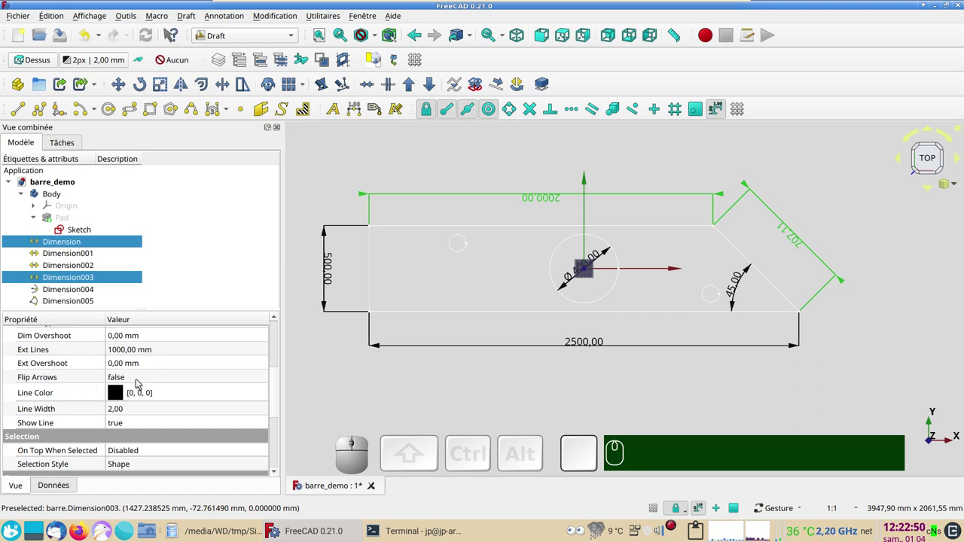
click(140, 379)
click(140, 379)
click(140, 395)
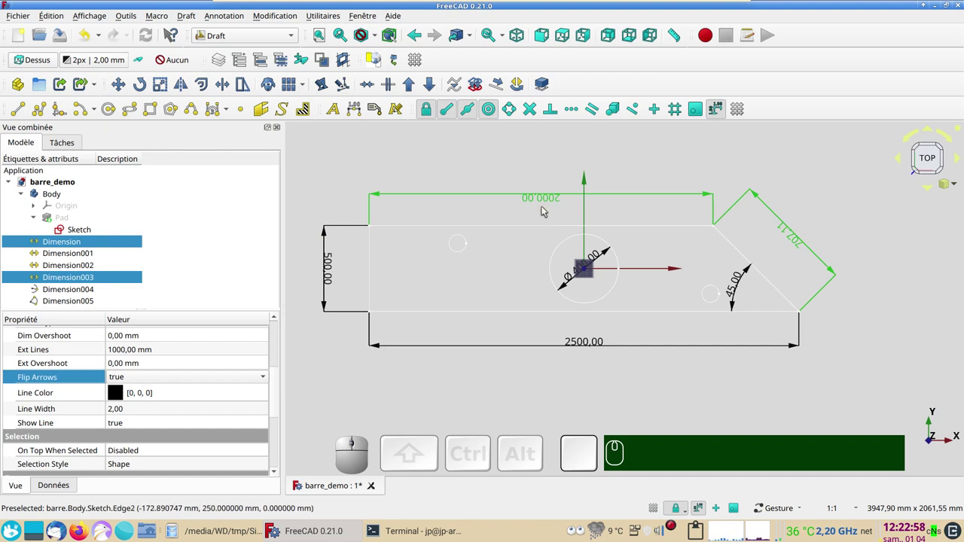
Flip the text of both dimensions so their values read upright, then deselect
scroll(down, 3)
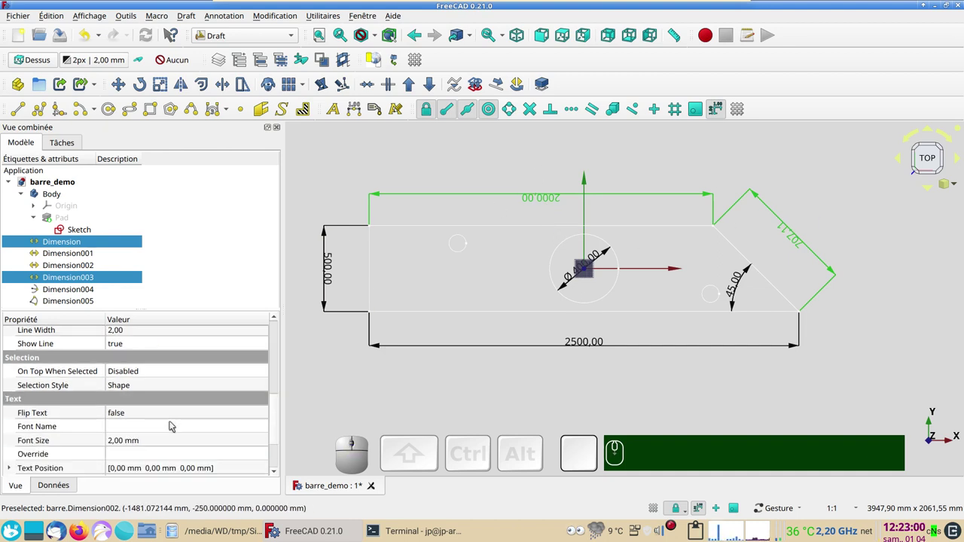
scroll(down, 3)
click(138, 375)
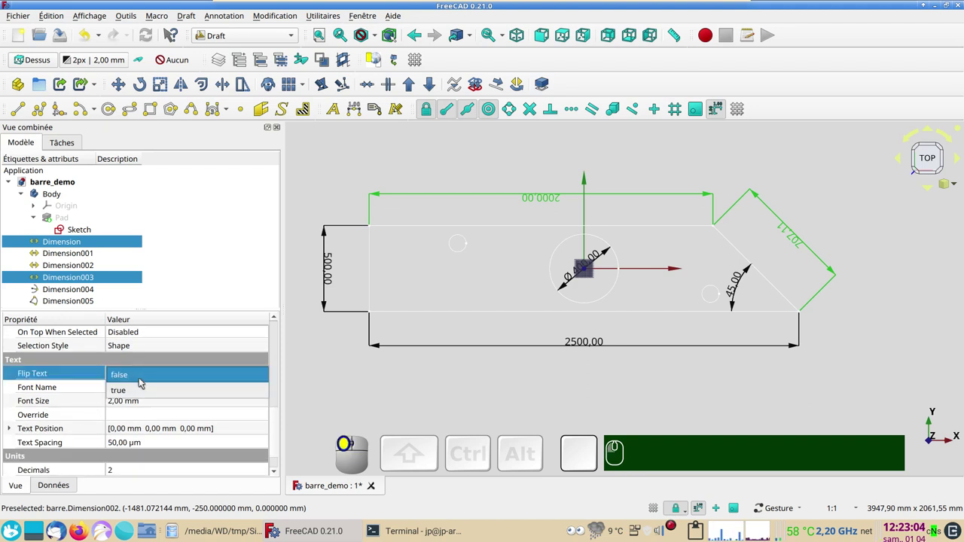
click(143, 387)
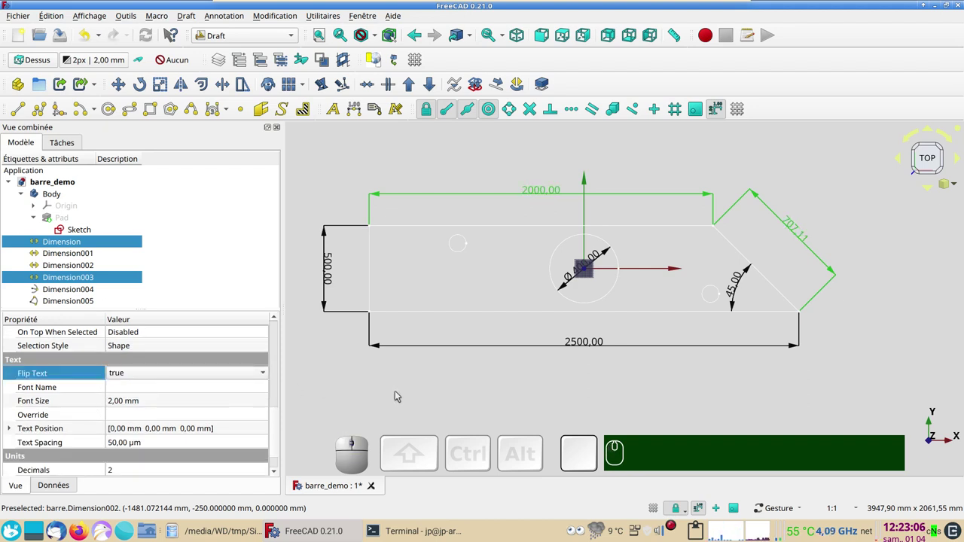
click(399, 393)
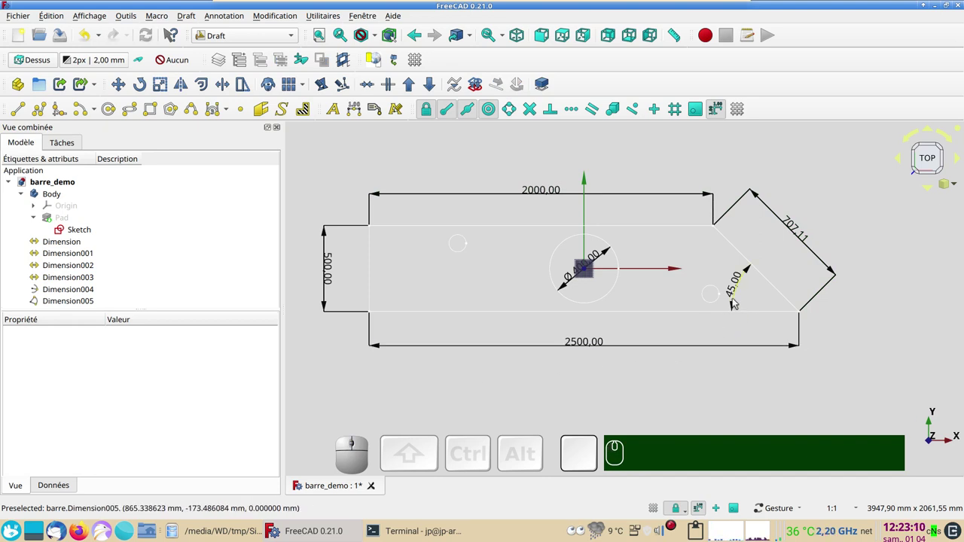
Make the 45.00 angle dimension show its degree symbol again
click(736, 300)
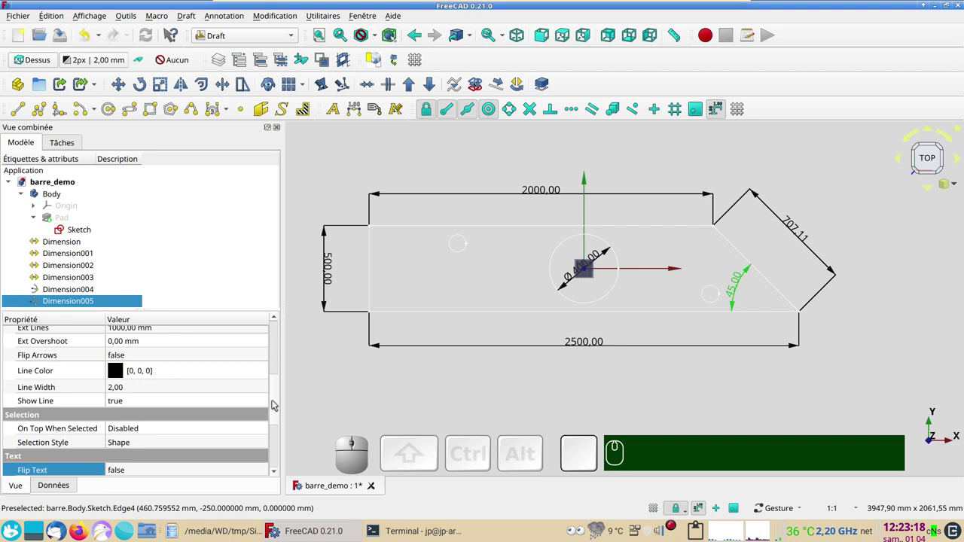
click(277, 403)
click(134, 458)
click(140, 474)
click(434, 412)
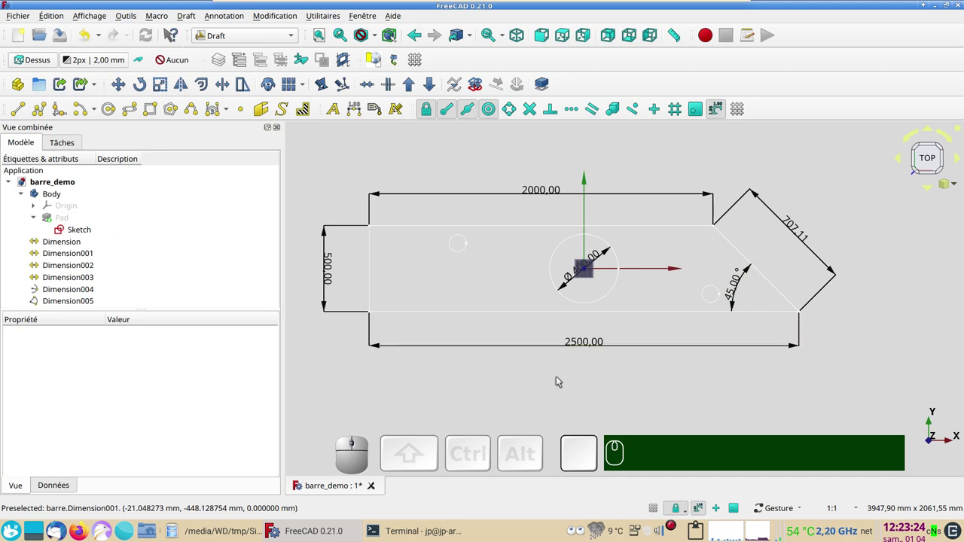
Browse the File and Édition menus toward the preferences
click(558, 379)
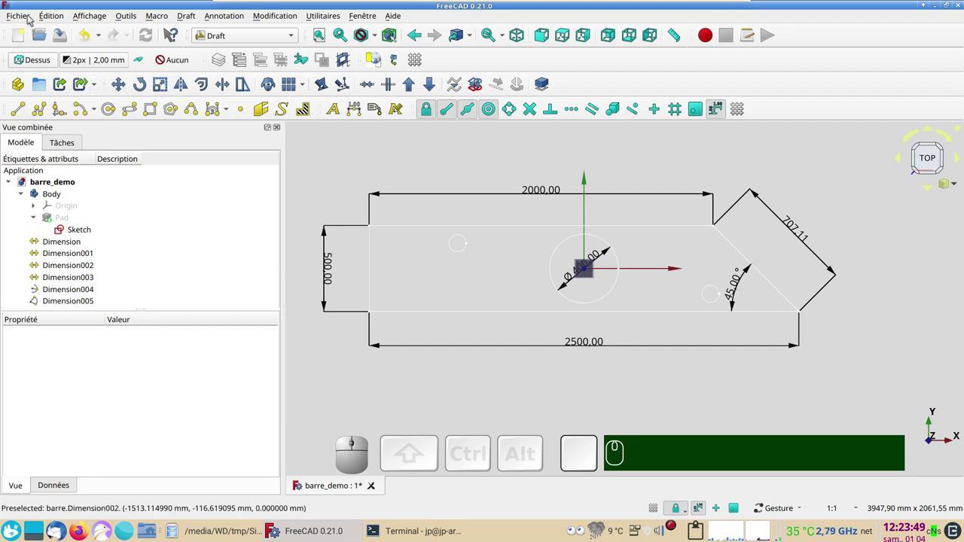
click(53, 13)
click(106, 306)
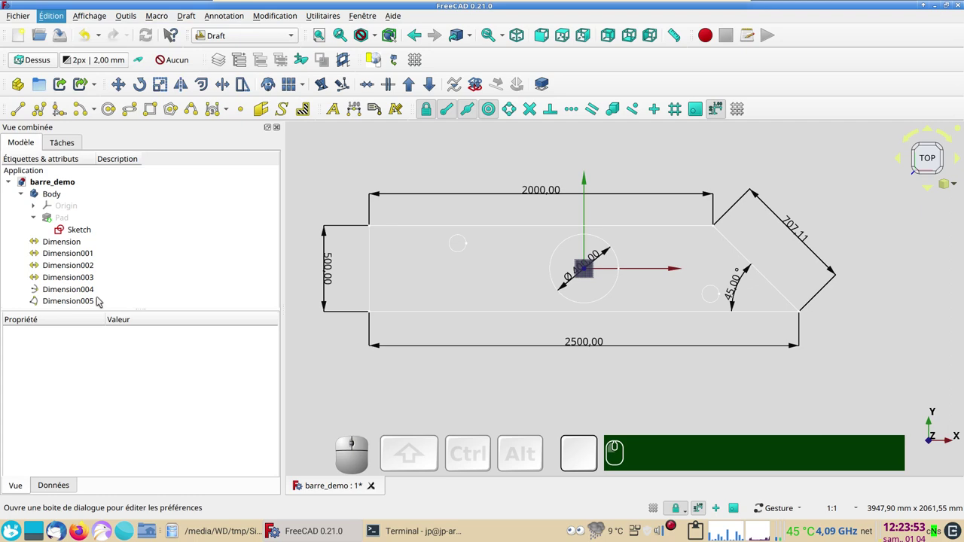
Set Draft preferences to 1 mm arrows, 4 mm text and no unit suffix, then apply
click(242, 419)
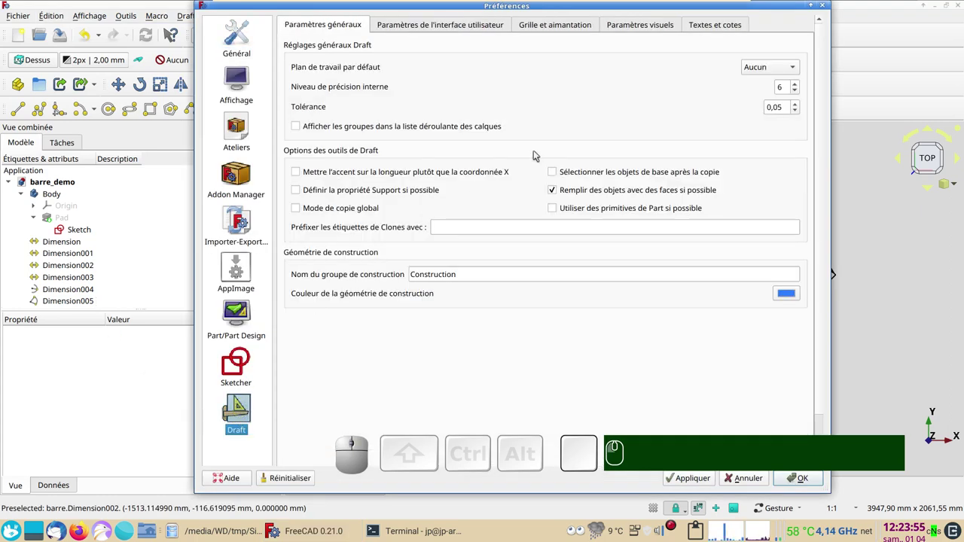
click(711, 26)
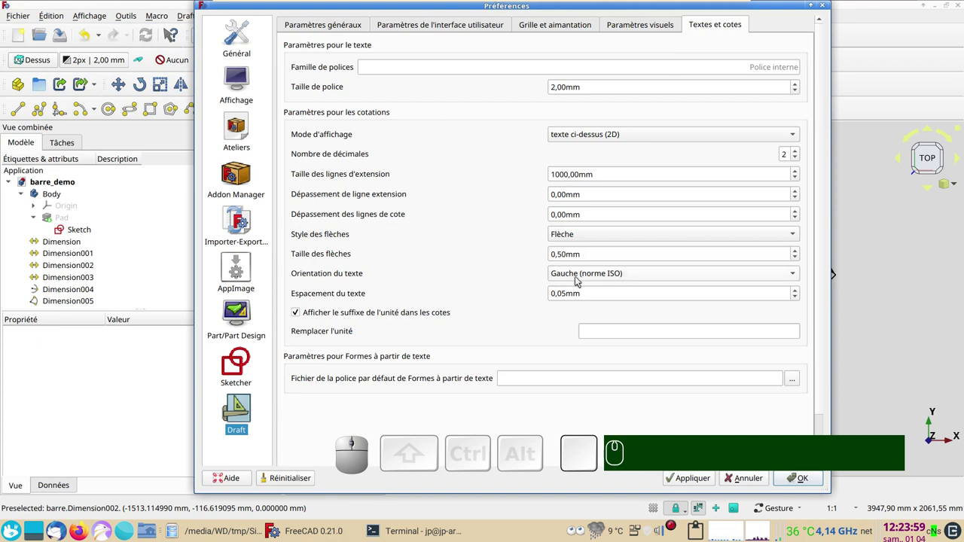
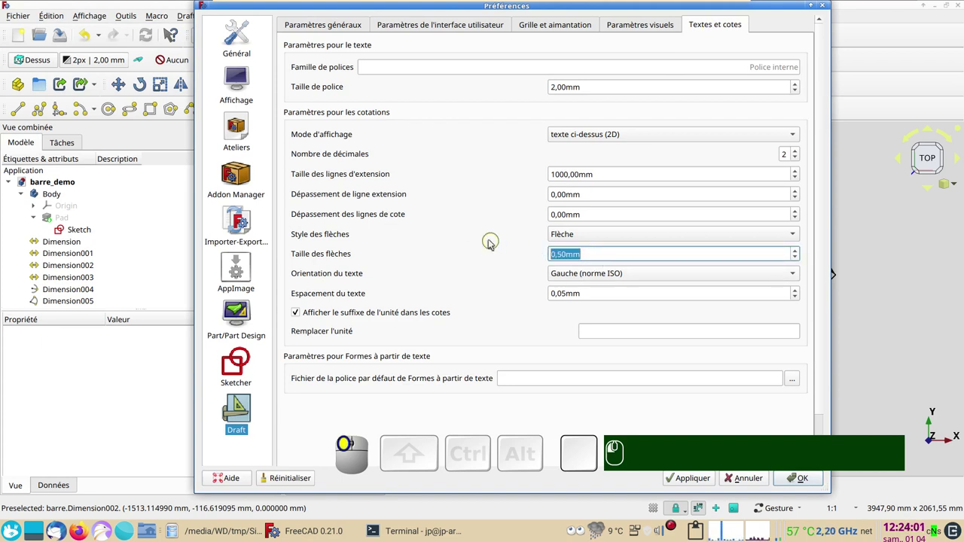
key(KP_1)
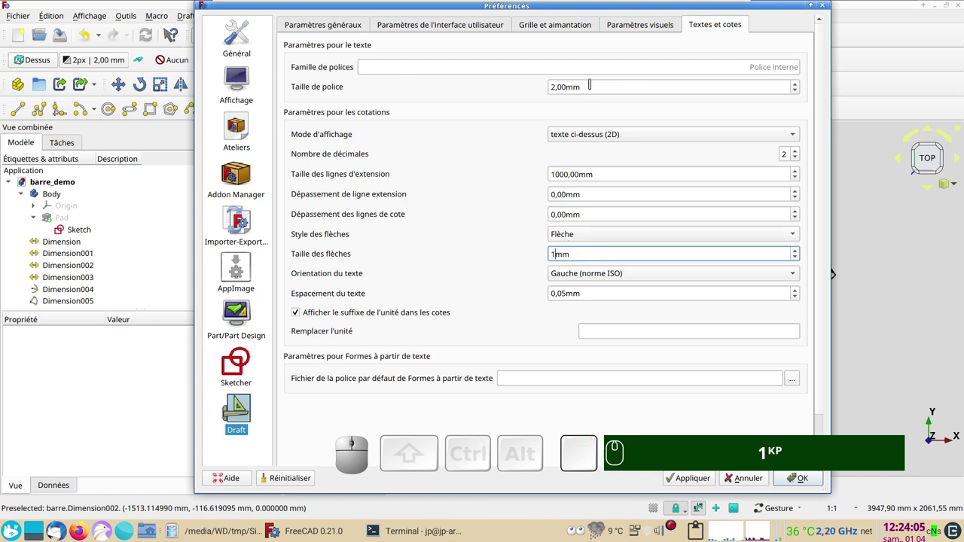
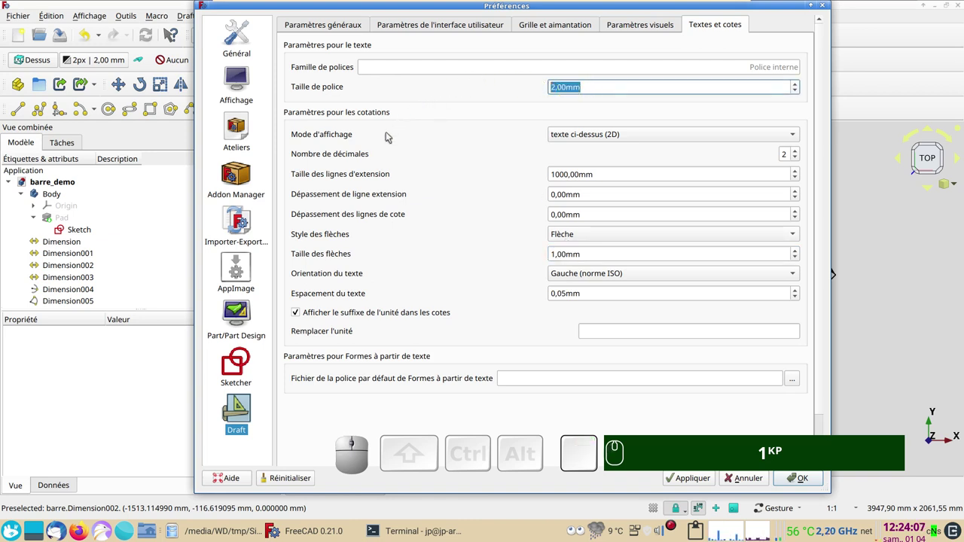
key(KP_4)
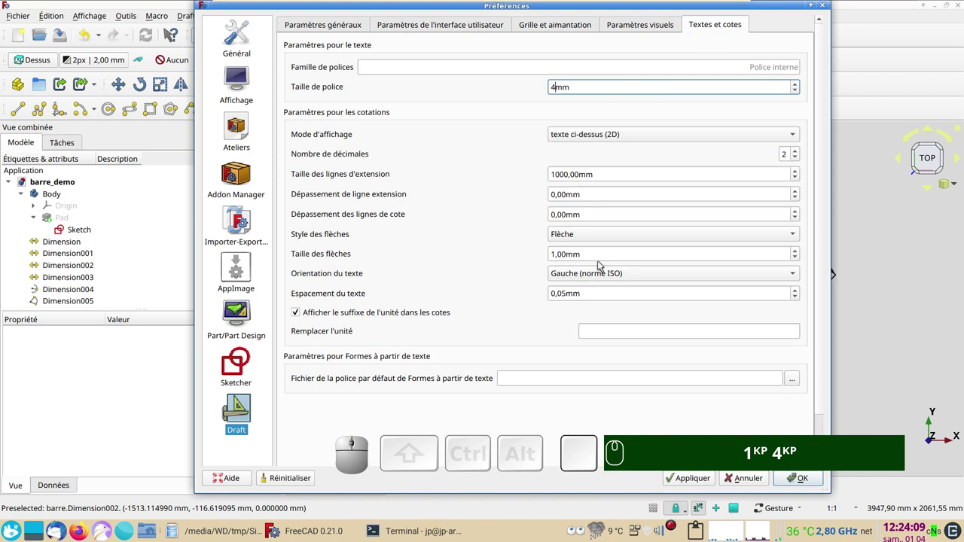
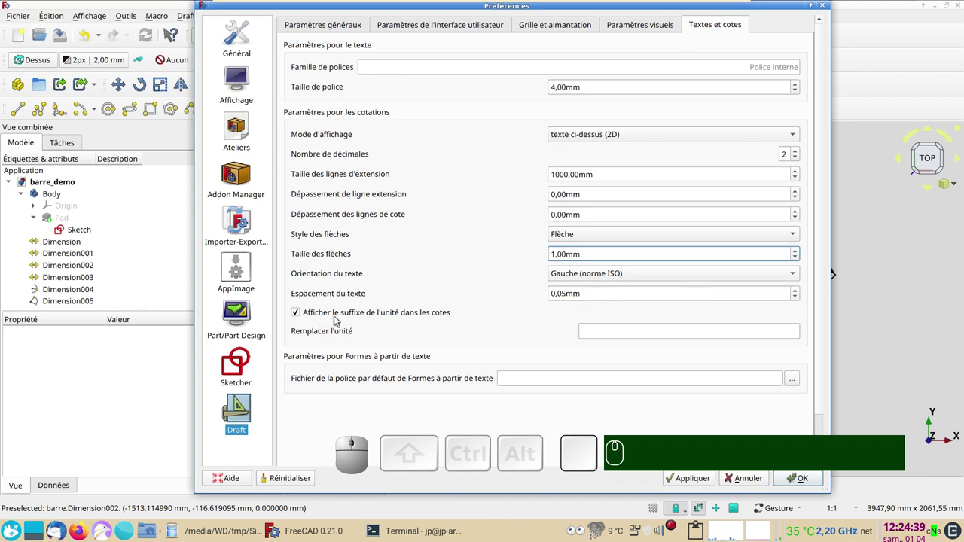
click(313, 317)
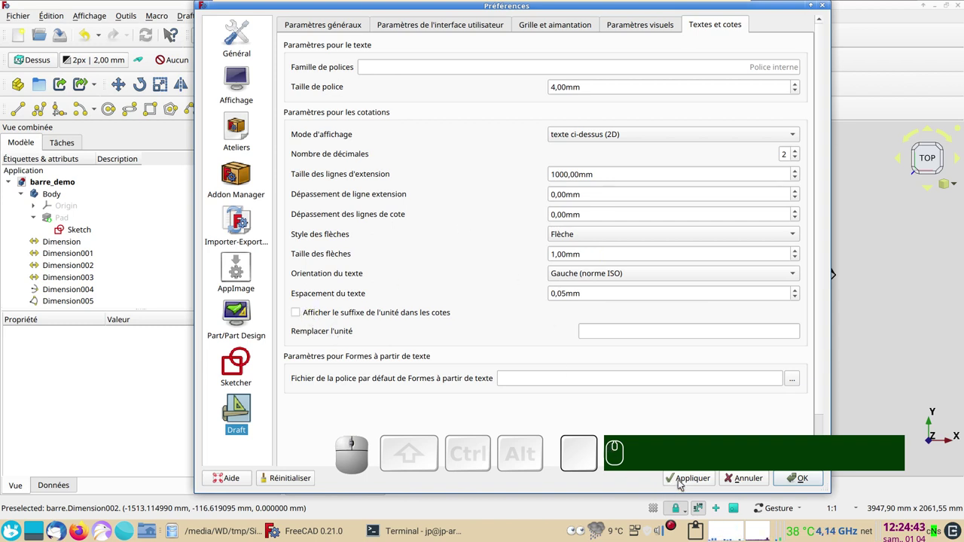
click(681, 483)
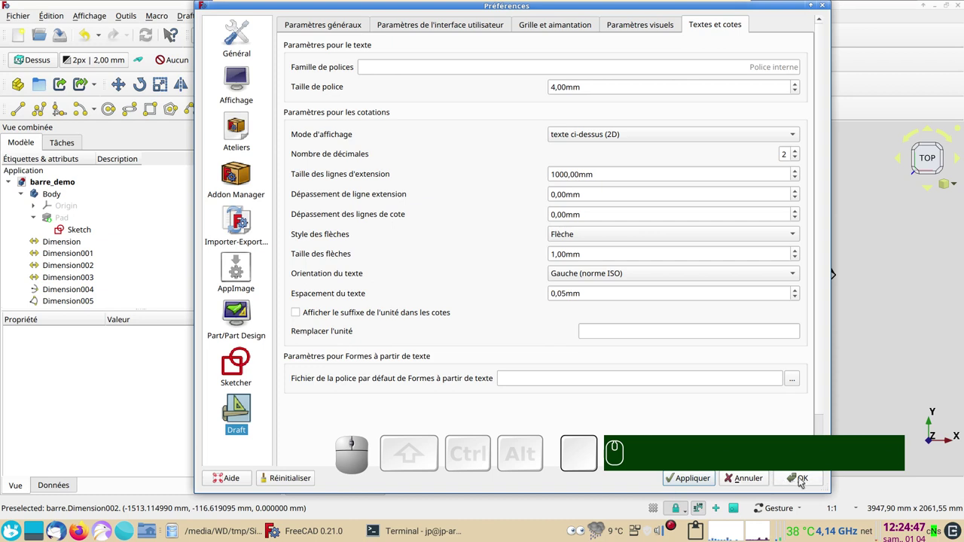
click(803, 480)
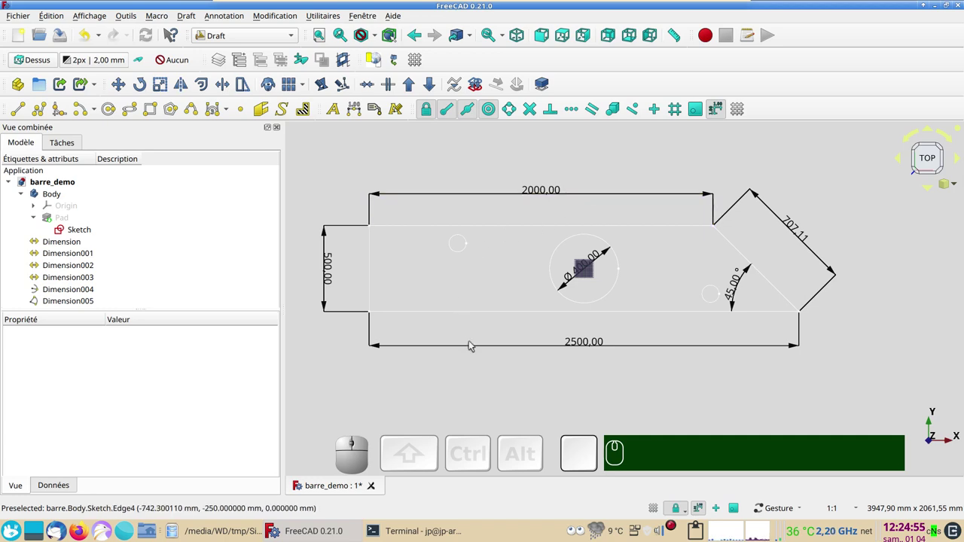
click(668, 524)
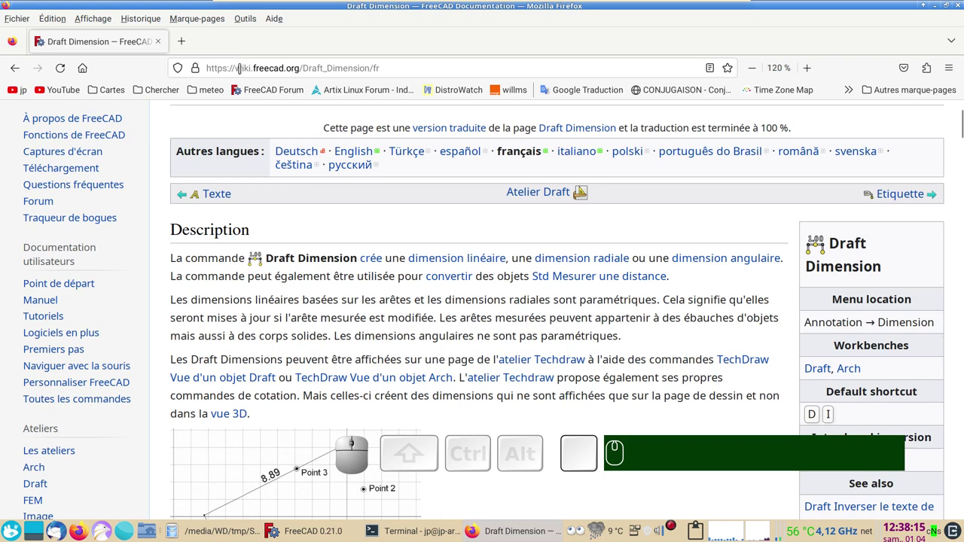
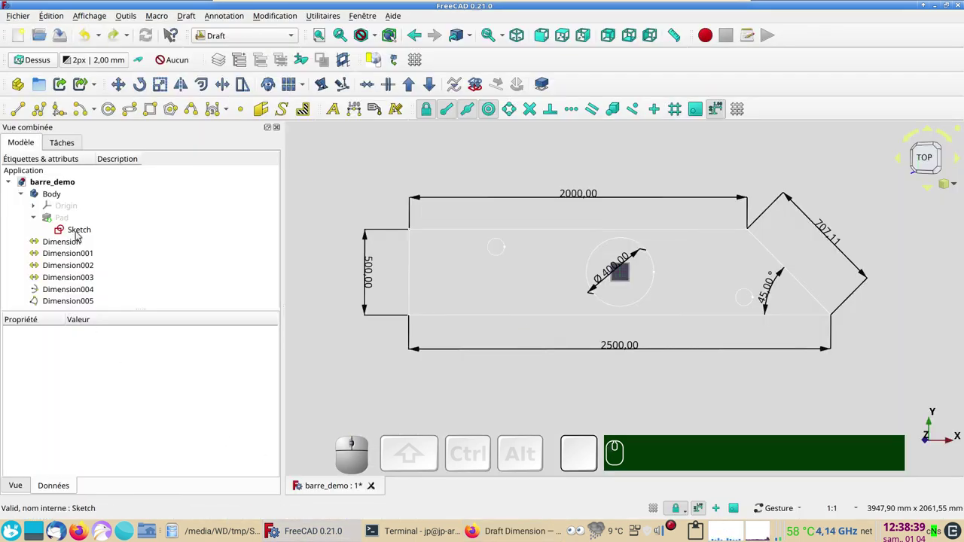
Edit the sketch and change the 500 mm profile height constraint to 1000 mm
click(82, 232)
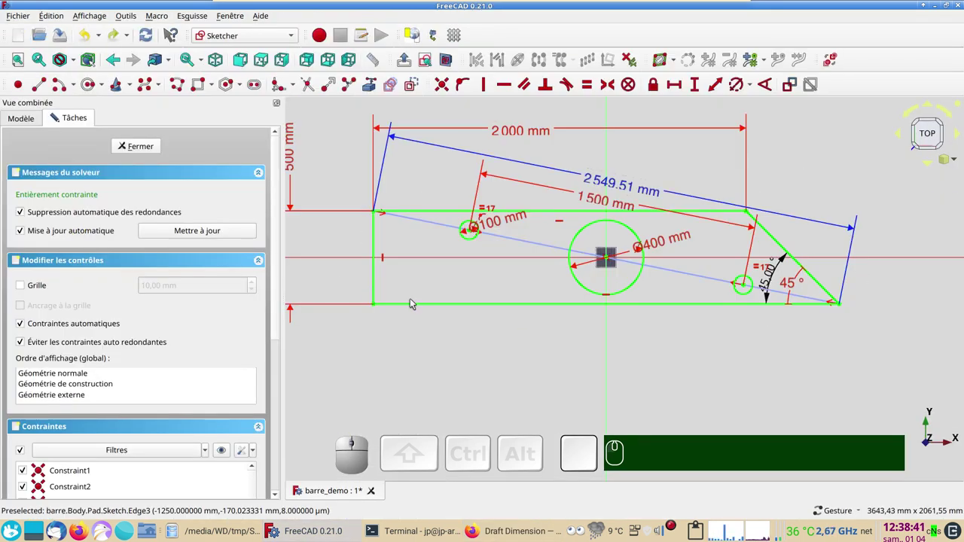
scroll(down, 3)
right_click(436, 327)
click(342, 202)
key(KP_1)
key(KP_0)
key(KP_0)
key(KP_0)
key(KP_Enter)
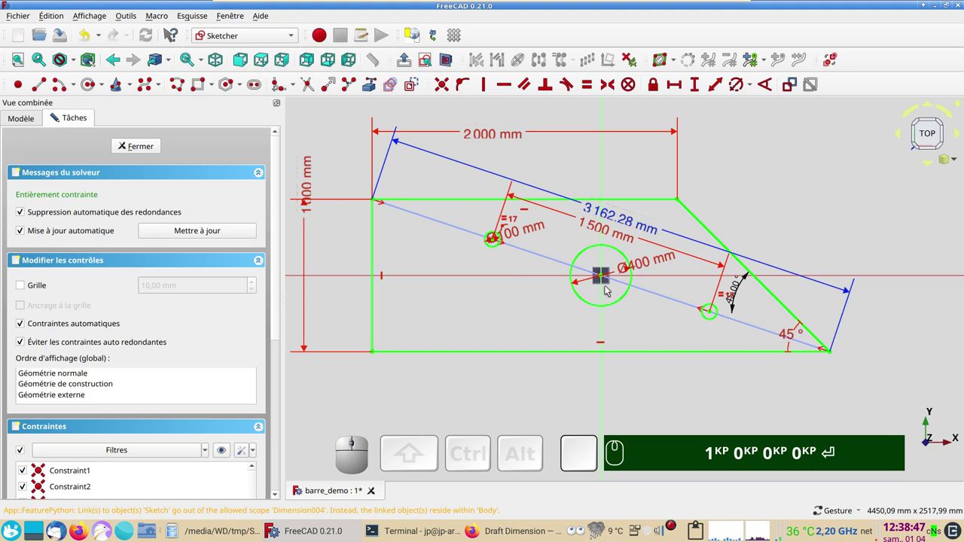
Set the central circle's diameter constraint to 700 mm and leave the sketch
click(645, 268)
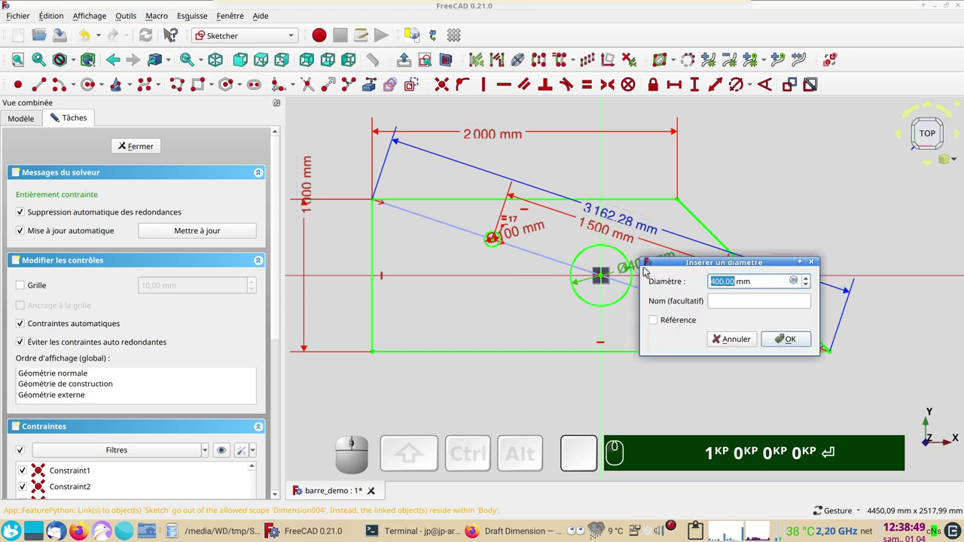
key(KP_7)
key(KP_0)
key(KP_0)
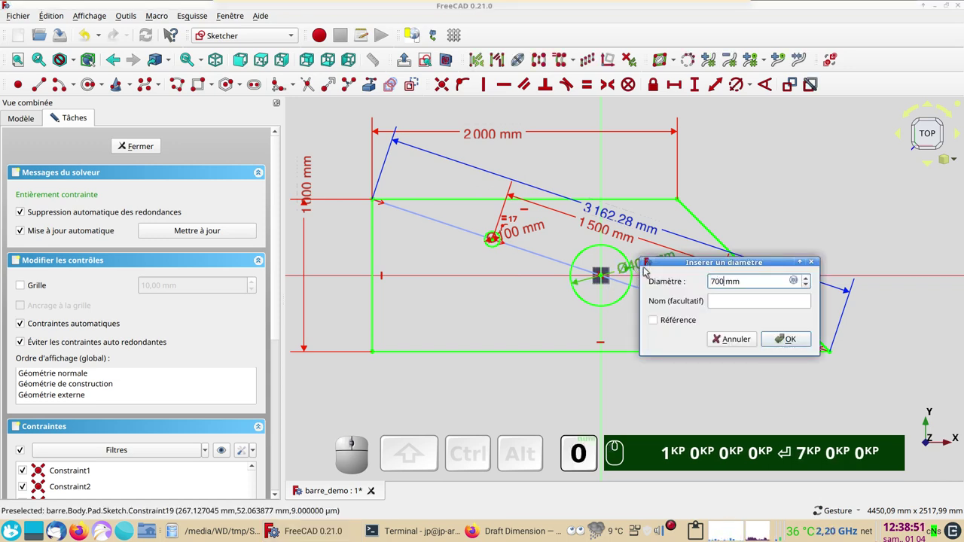
key(KP_Enter)
key(KP_Enter)
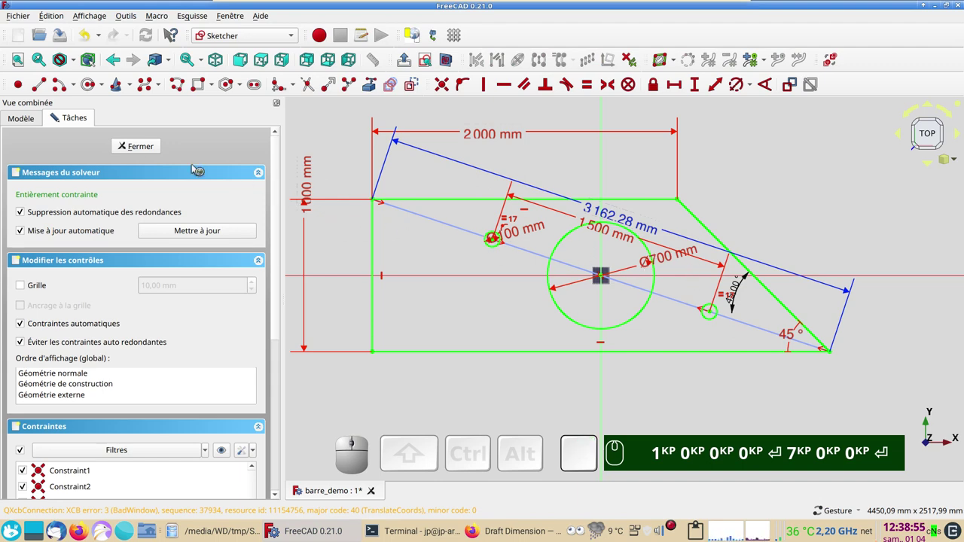
click(142, 145)
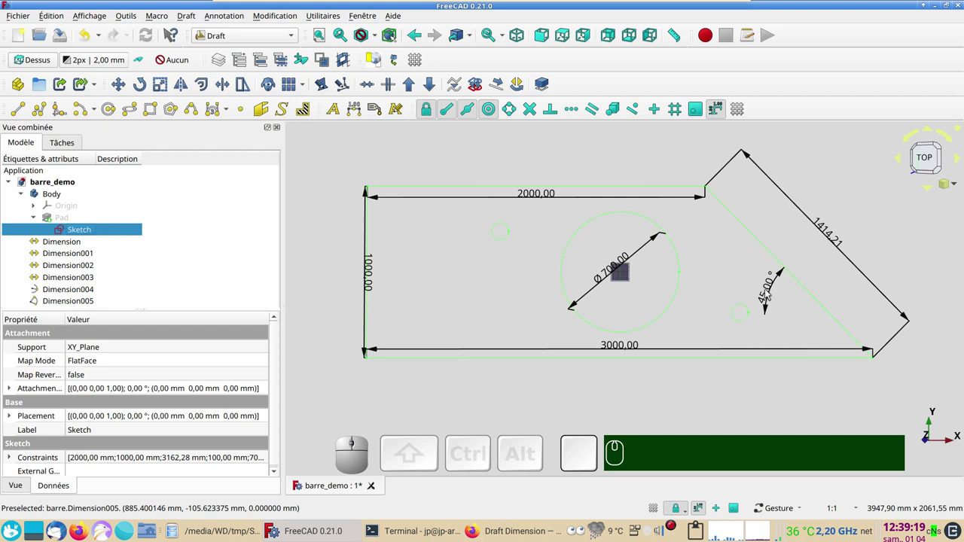
Make the Pad solid visible again and orbit to see the bar with its holes in 3D
click(675, 524)
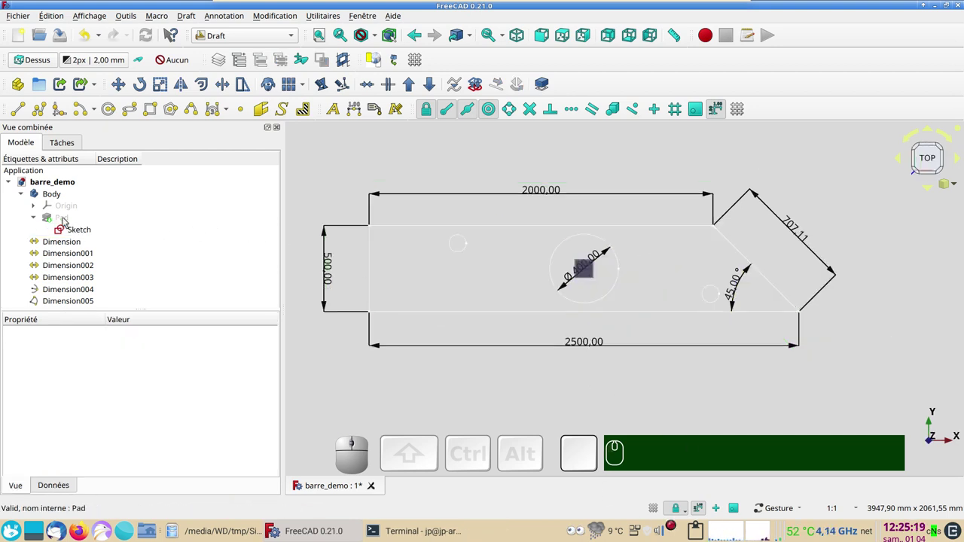
click(65, 218)
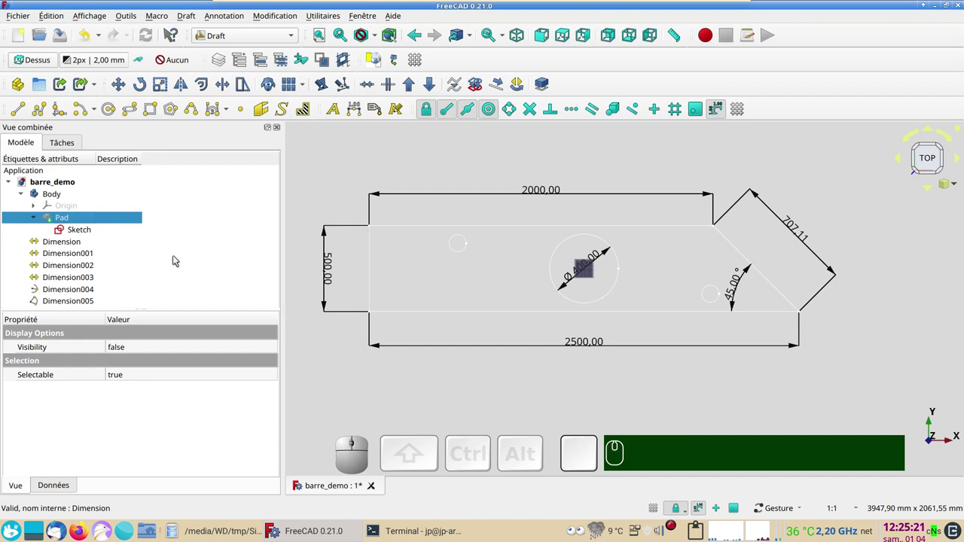
key(space)
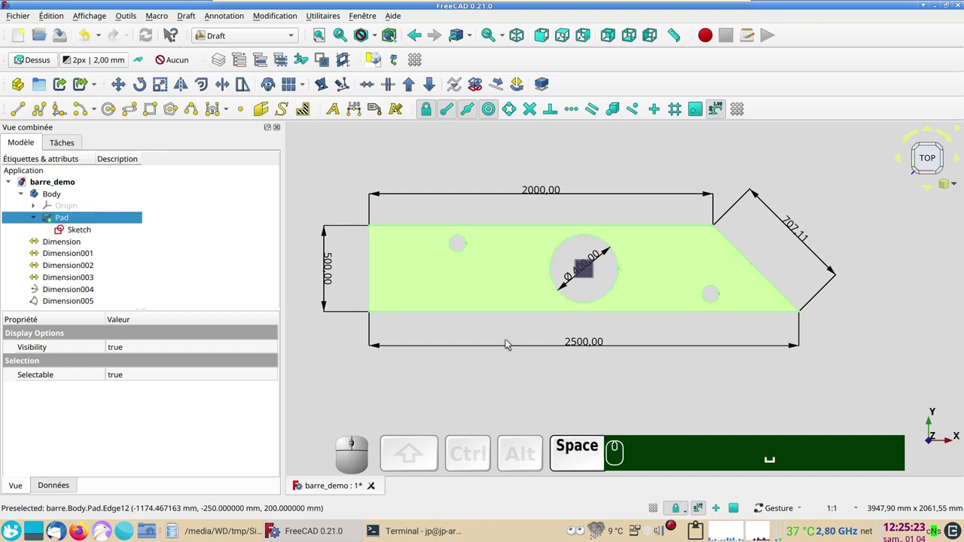
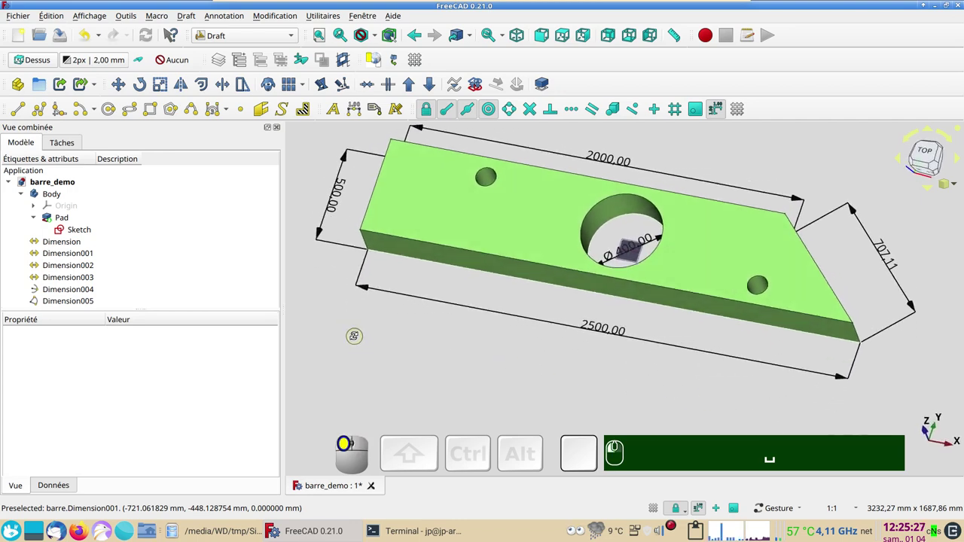
drag(658, 381, 615, 281)
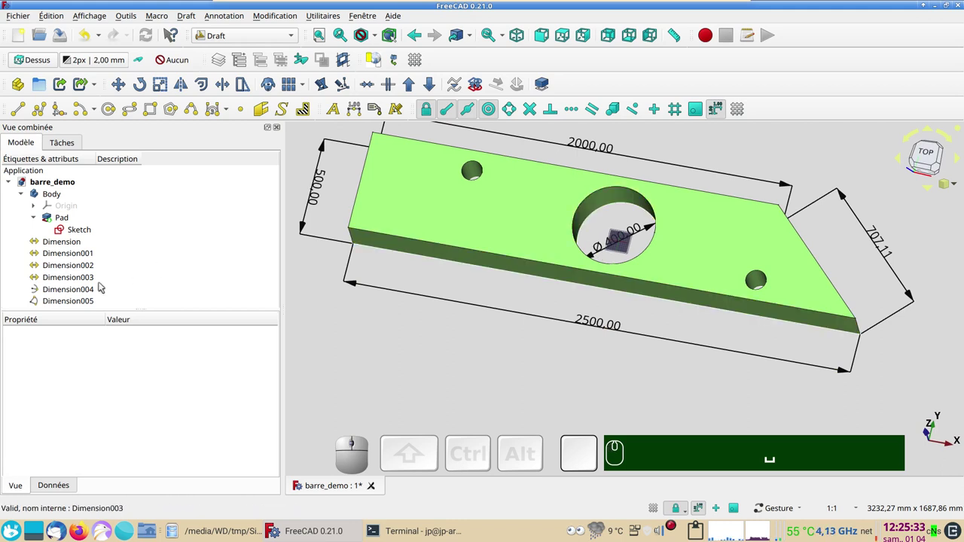
Set Dimension004's Dimline z to 200 mm so the Ø400 label sits on the top face
click(62, 487)
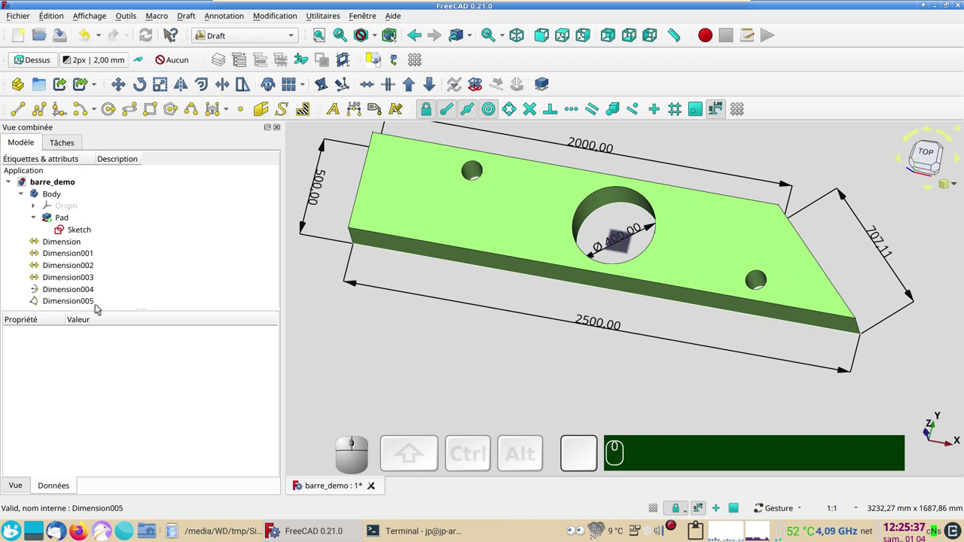
scroll(down, 3)
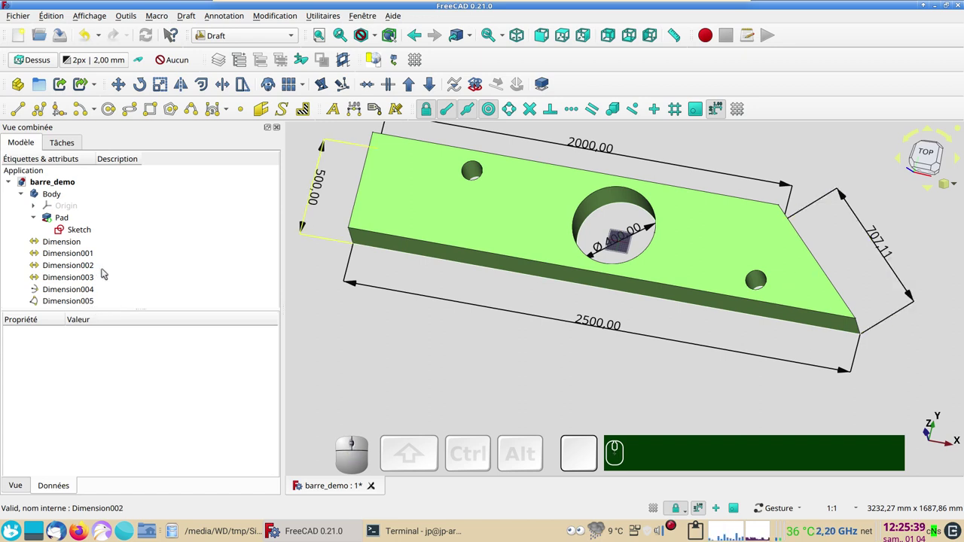
scroll(up, 3)
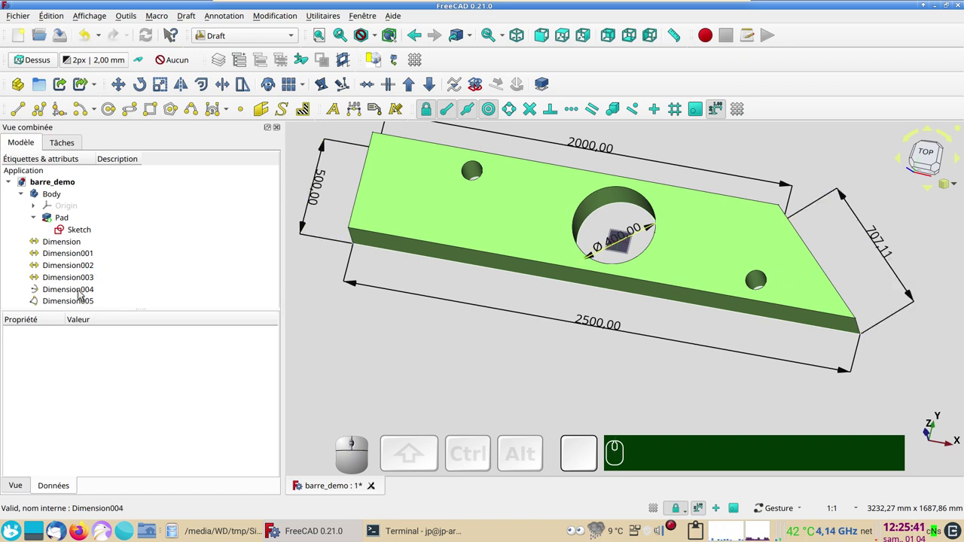
click(82, 294)
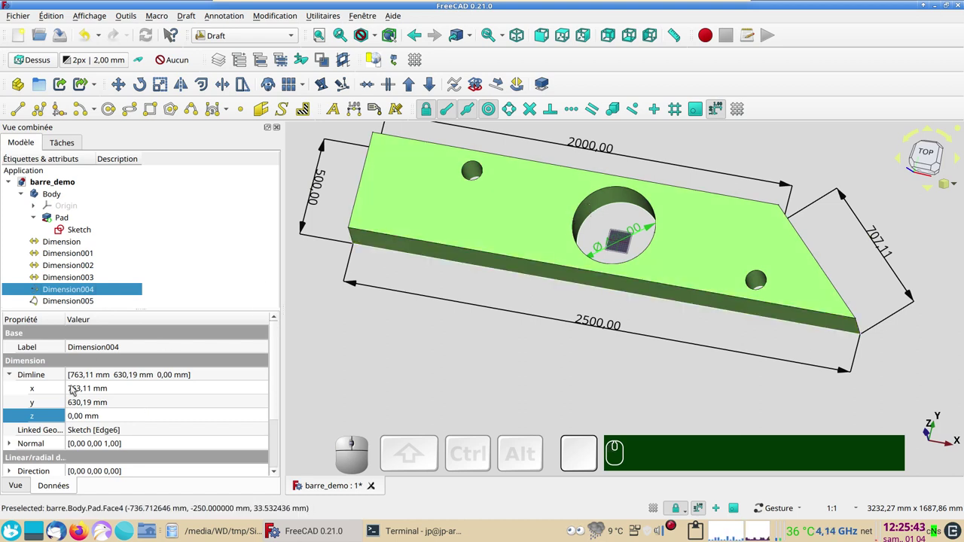
click(67, 492)
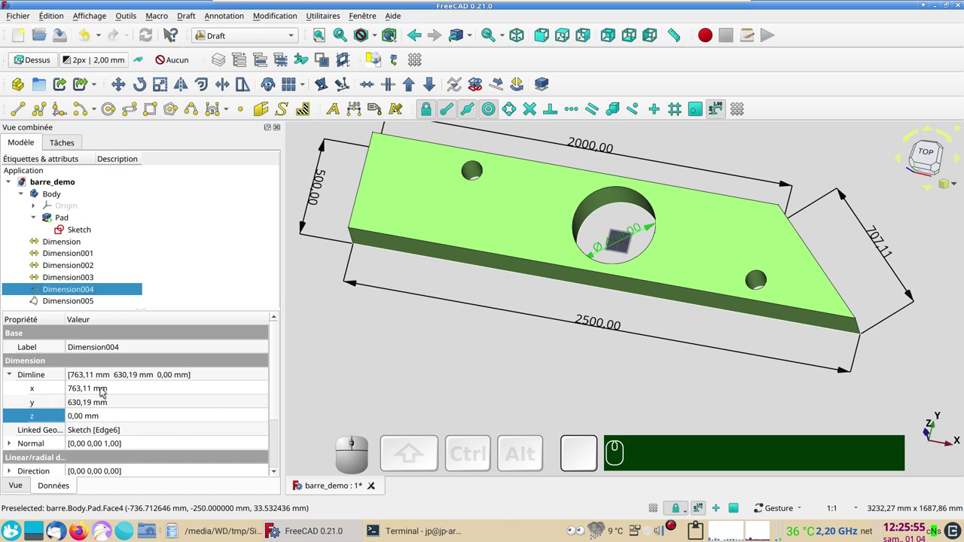
click(99, 418)
key(KP_2)
key(KP_0)
key(KP_0)
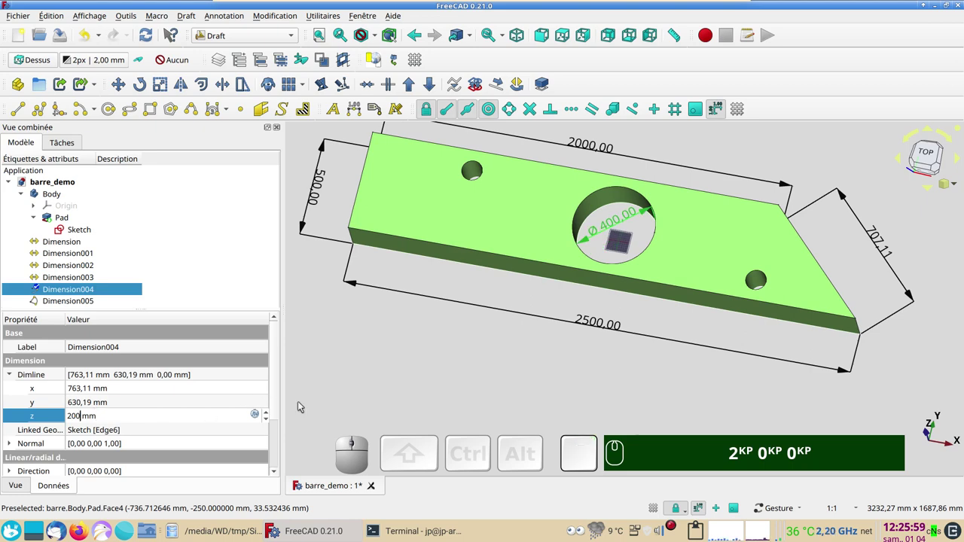
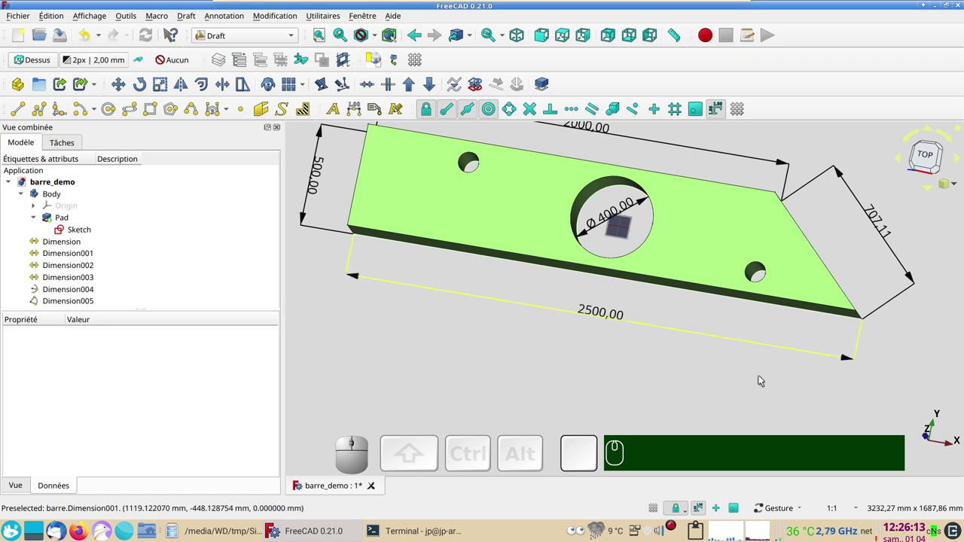
Orbit the bar to a flatter angled view showing all its dimensions, with nothing selected
scroll(down, 3)
drag(488, 341, 487, 371)
drag(482, 367, 332, 271)
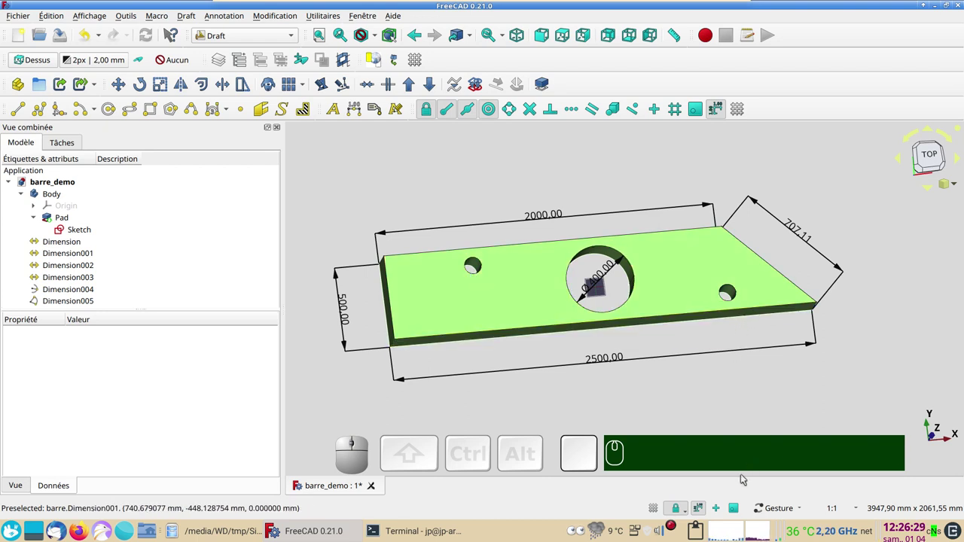
click(499, 391)
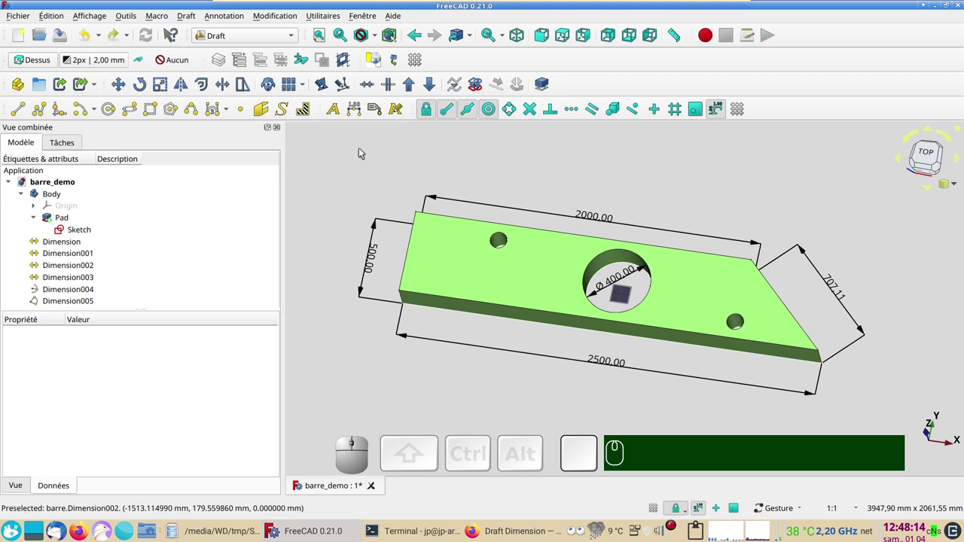
Create three chained horizontal dimensions below the bar locating the left, central and right holes
click(358, 117)
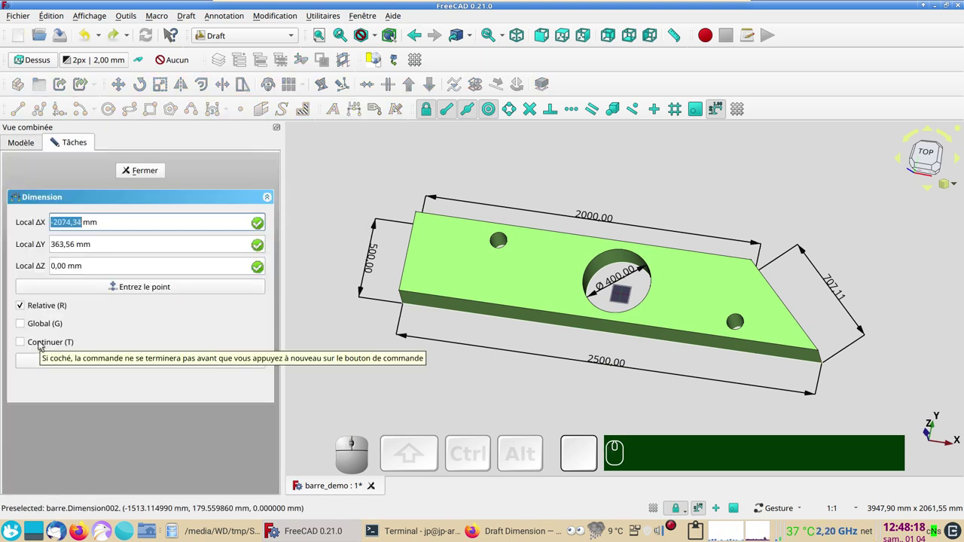
click(41, 345)
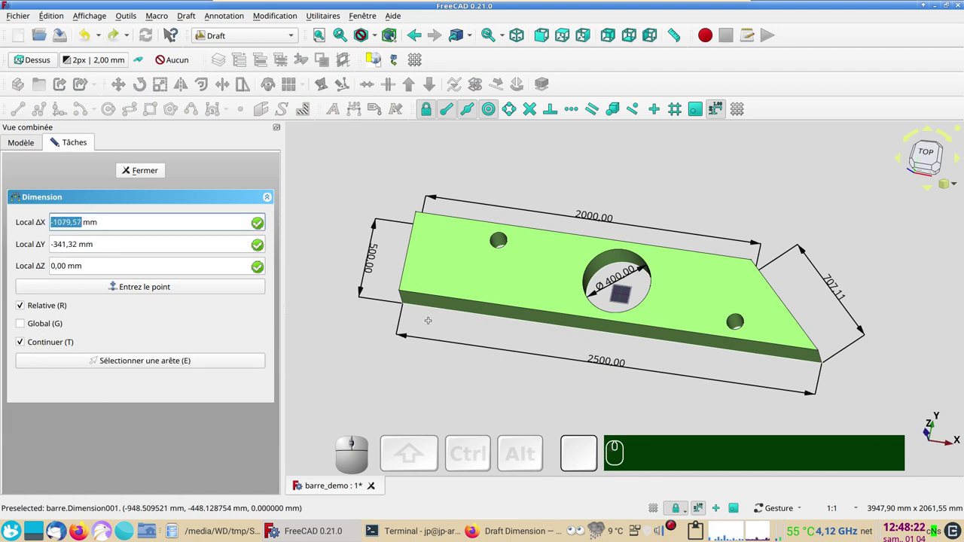
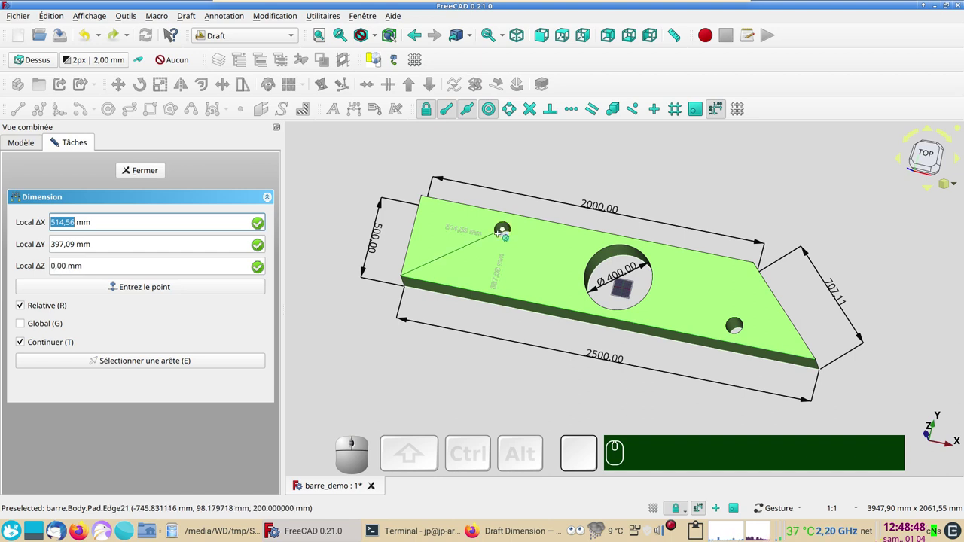
key(x)
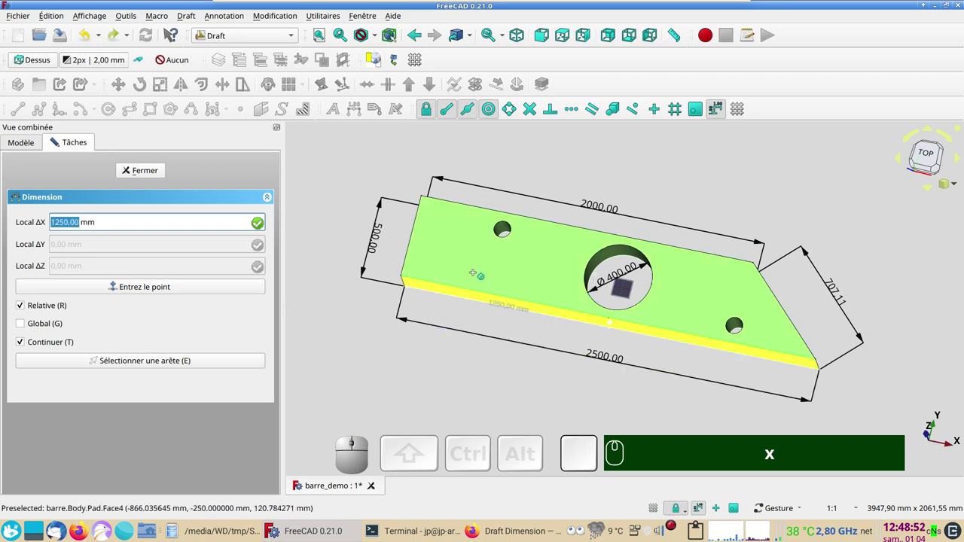
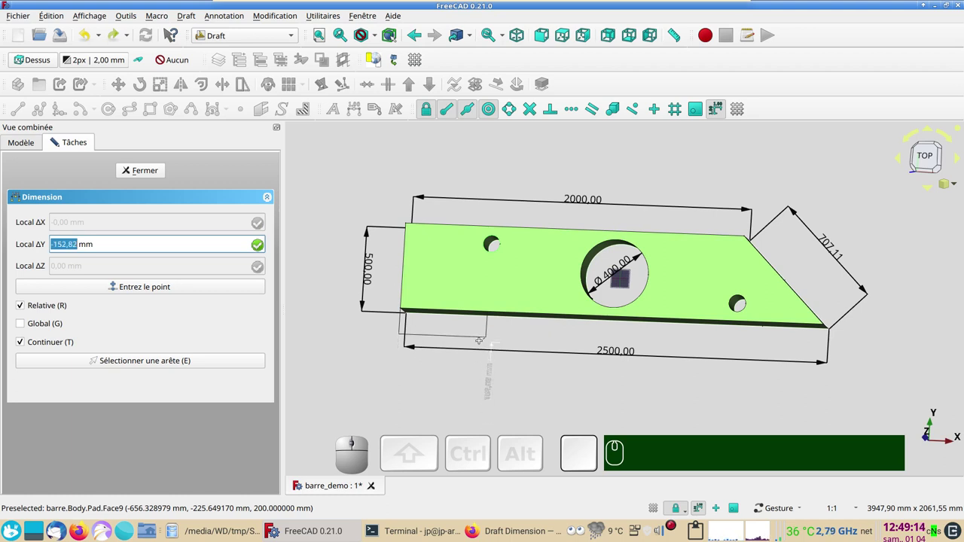
click(366, 234)
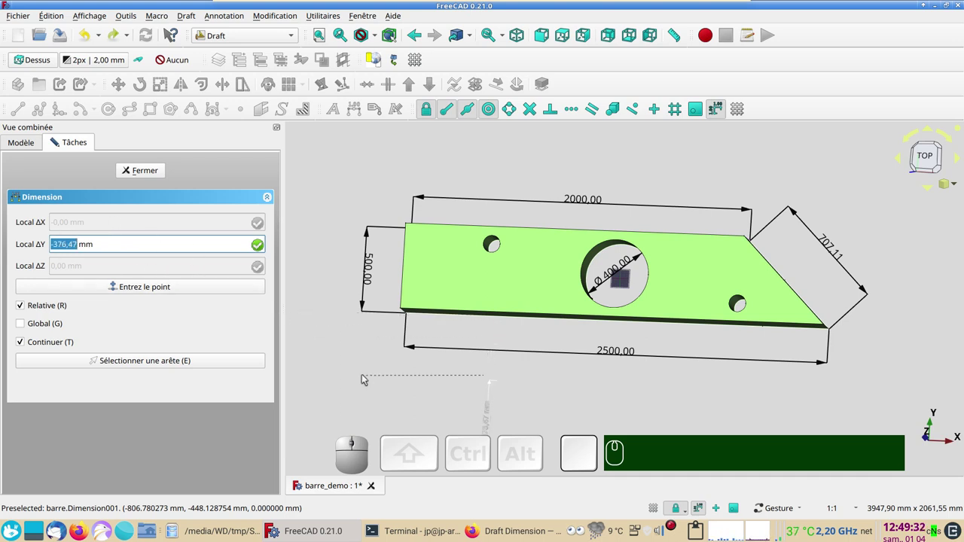
key(y)
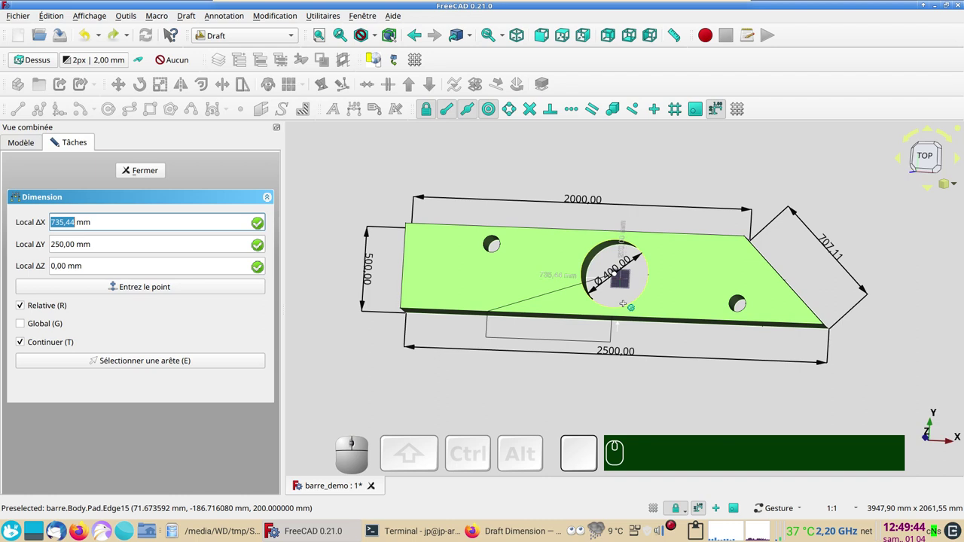
click(366, 233)
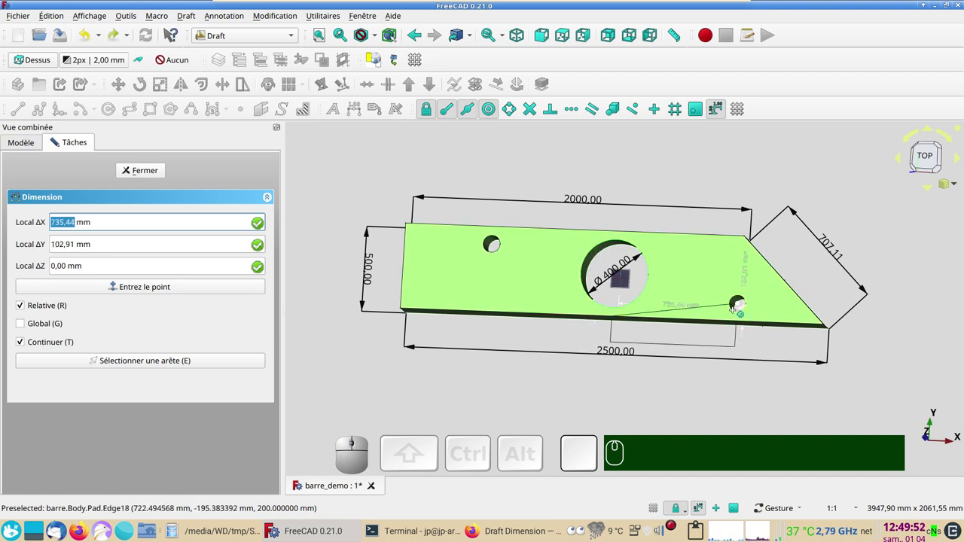
click(366, 233)
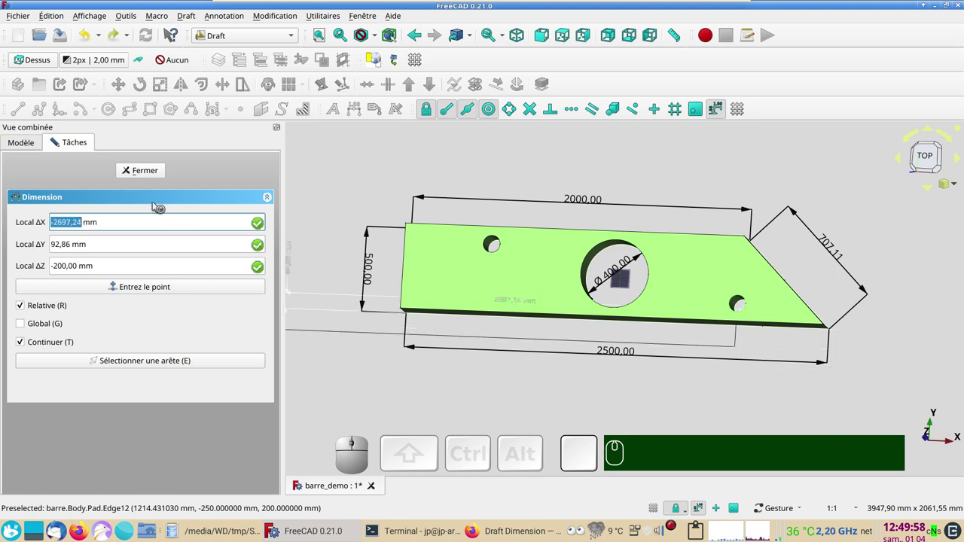
click(366, 233)
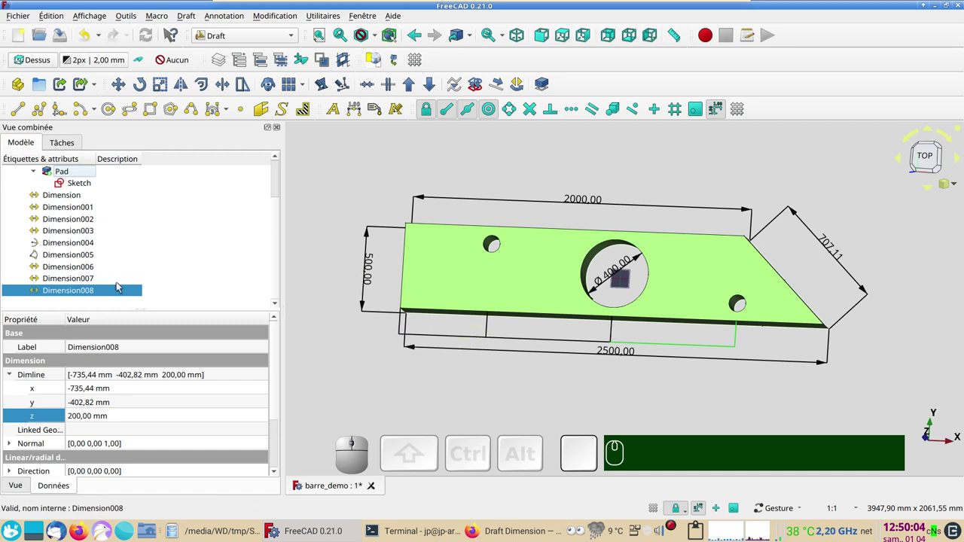
Give Dimension006–008 a Scale Multiplier of 15 in their View properties
click(366, 233)
click(365, 234)
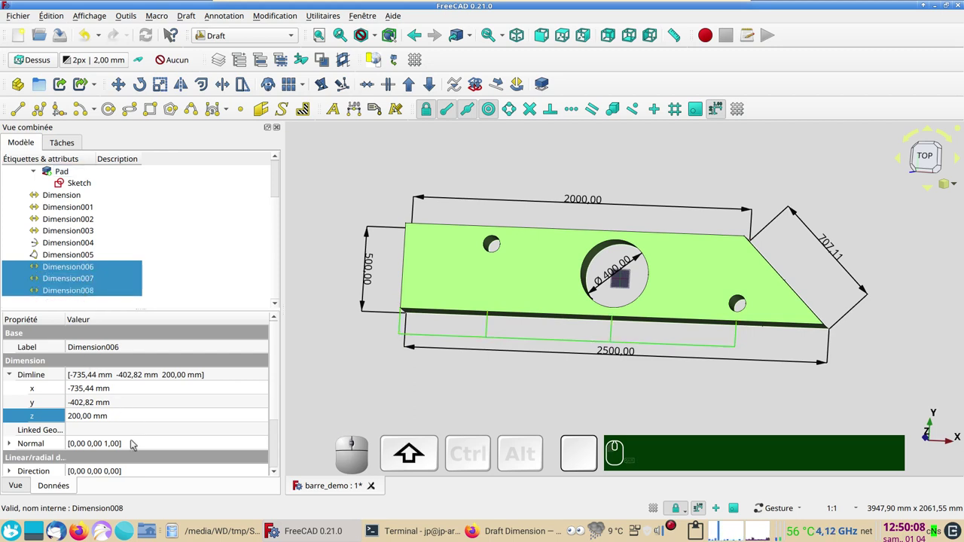
click(366, 233)
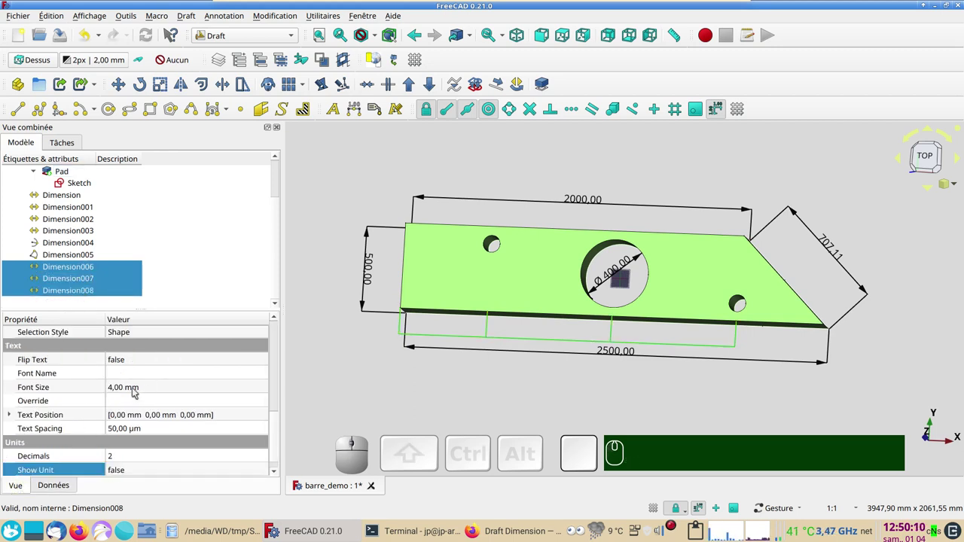
scroll(up, 3)
scroll(up, 3)
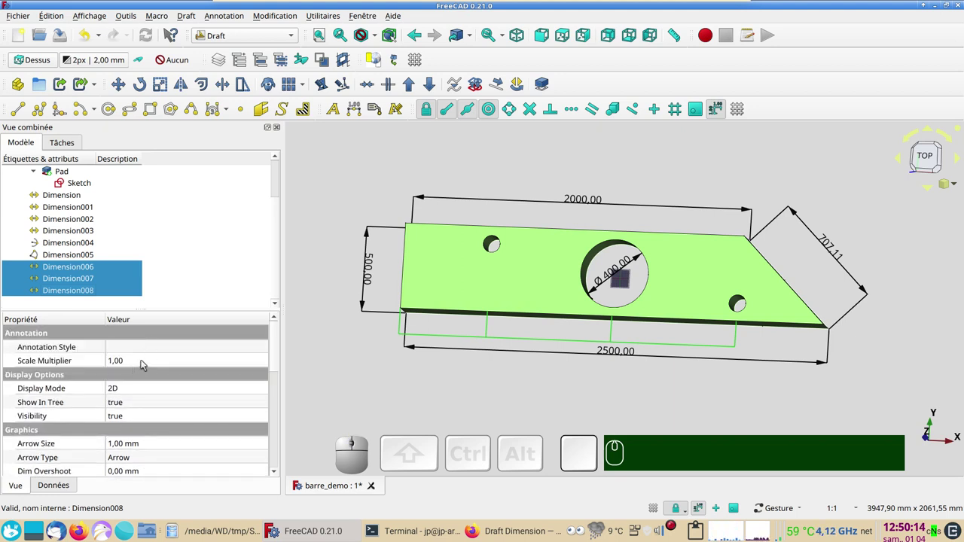
click(366, 233)
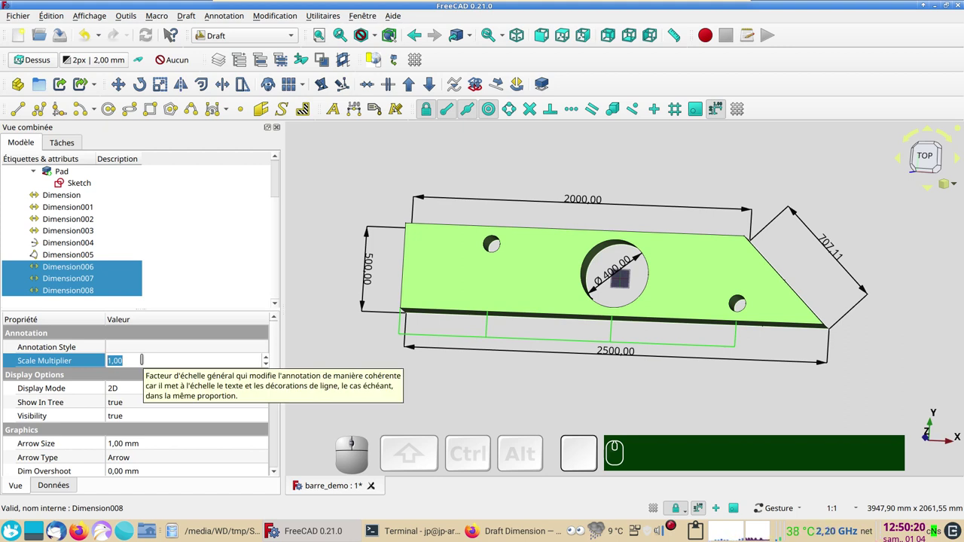
key(KP_2)
key(KP_0)
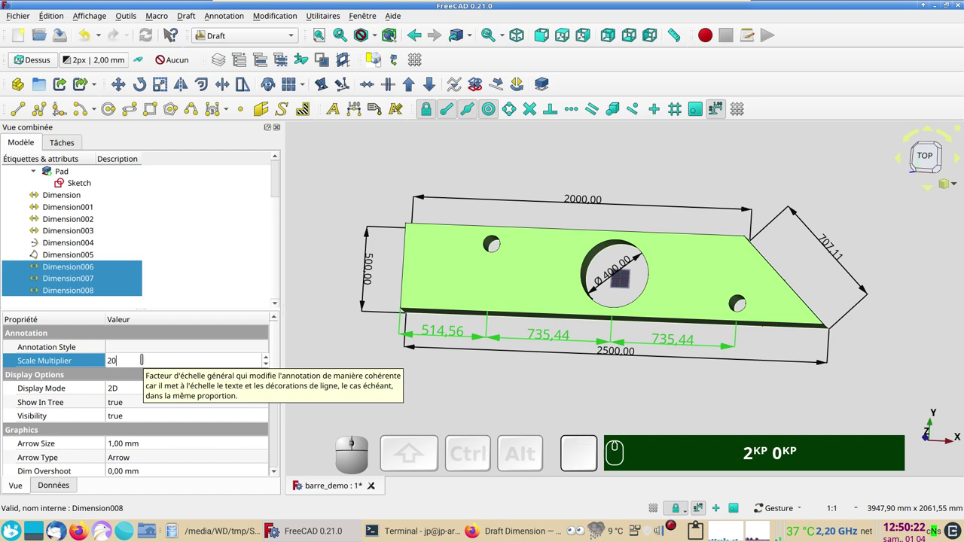
scroll(down, 3)
key(KP_2)
key(KP_0)
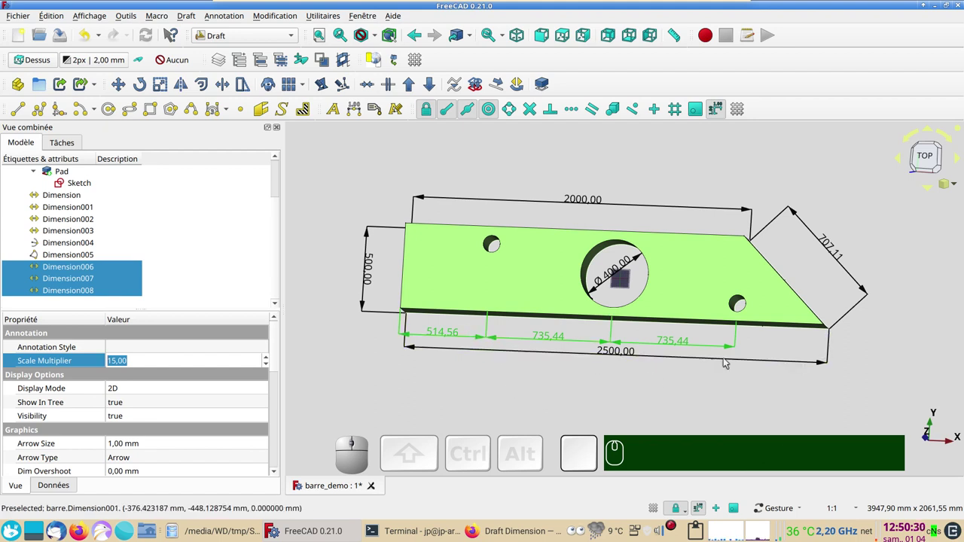
click(366, 234)
Orbit the plate to check the enlarged dimensions, then start a new Draft Dimension
drag(366, 233, 488, 306)
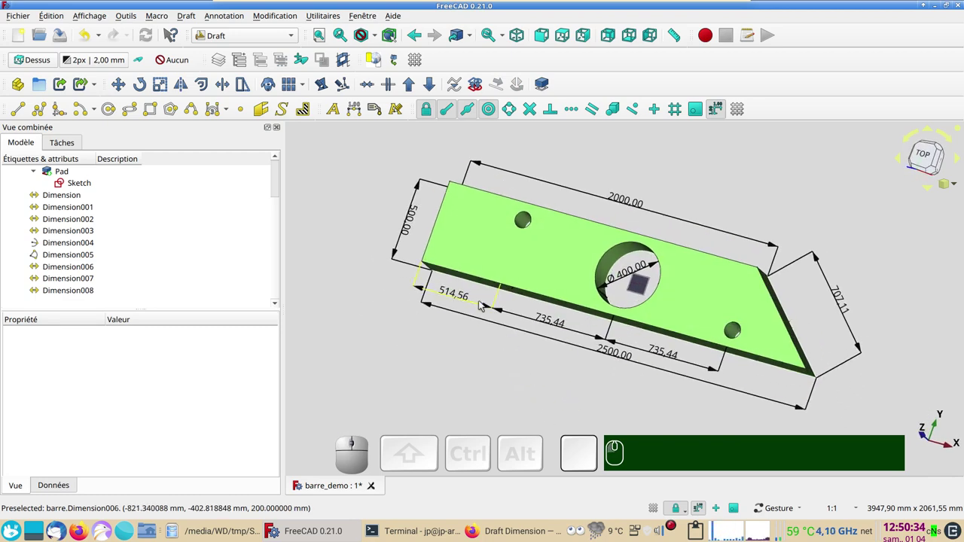
drag(502, 383, 553, 409)
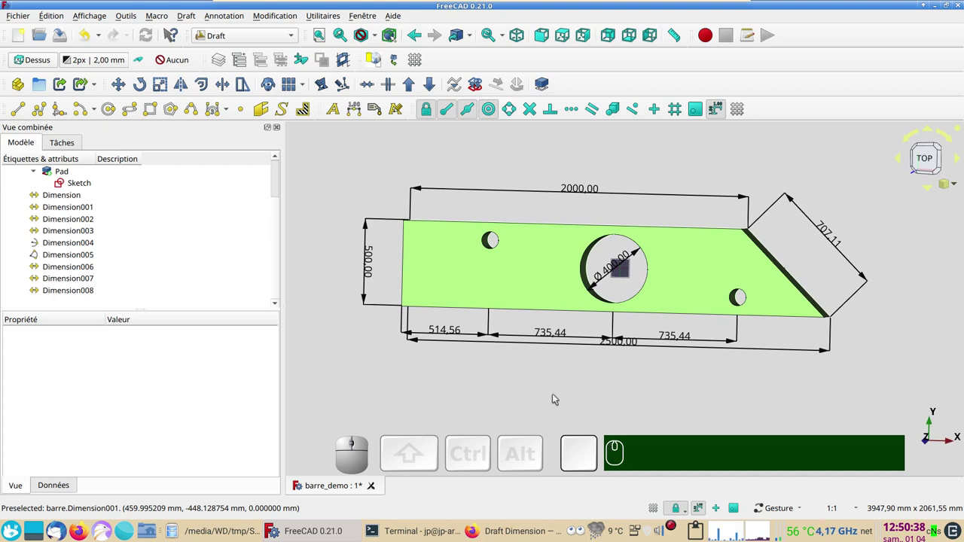
drag(557, 397, 517, 280)
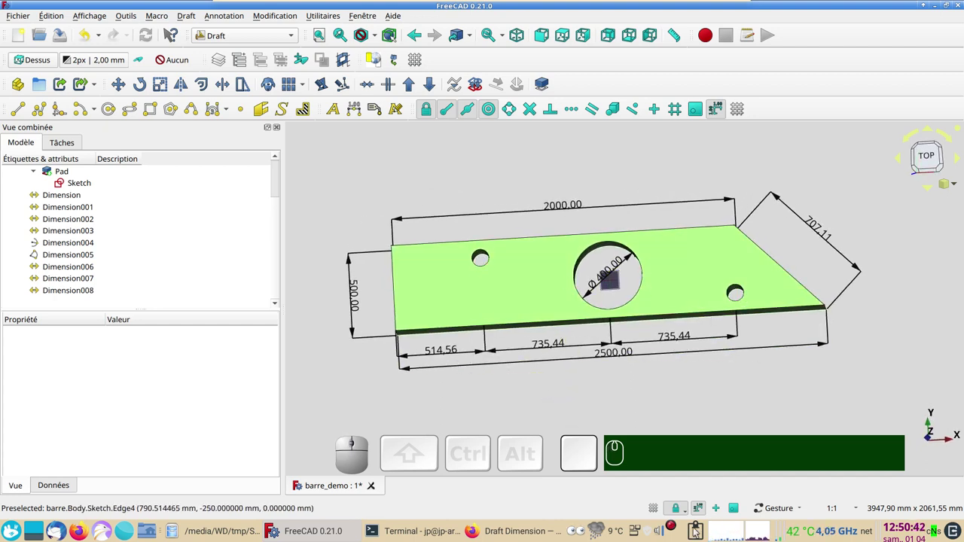
click(430, 198)
click(357, 114)
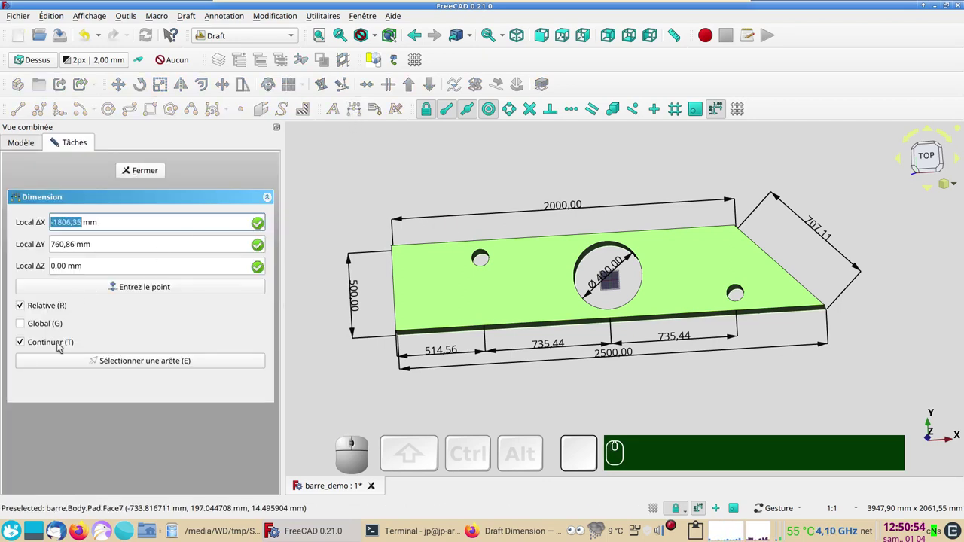
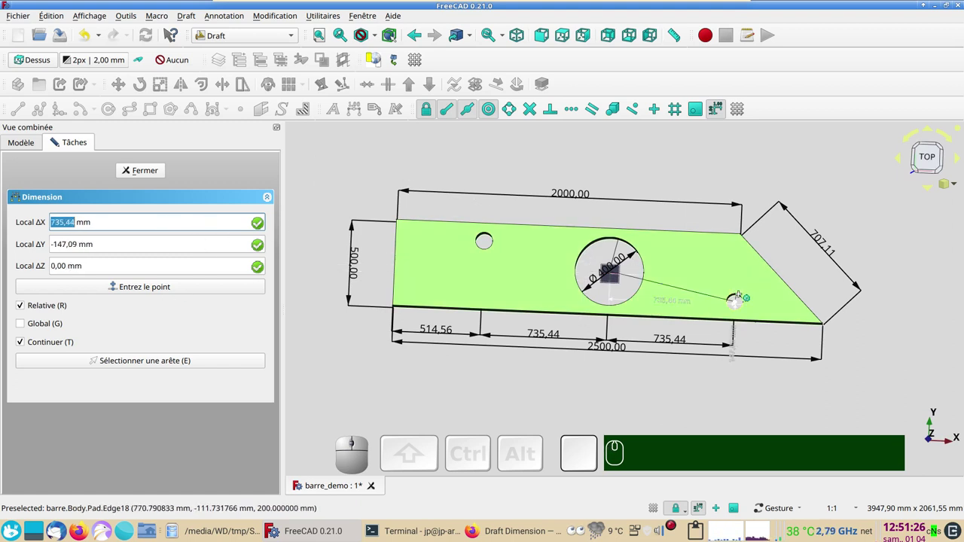
Pick the right hole centre to chain Dimension009 and Dimension010 between the holes
click(351, 227)
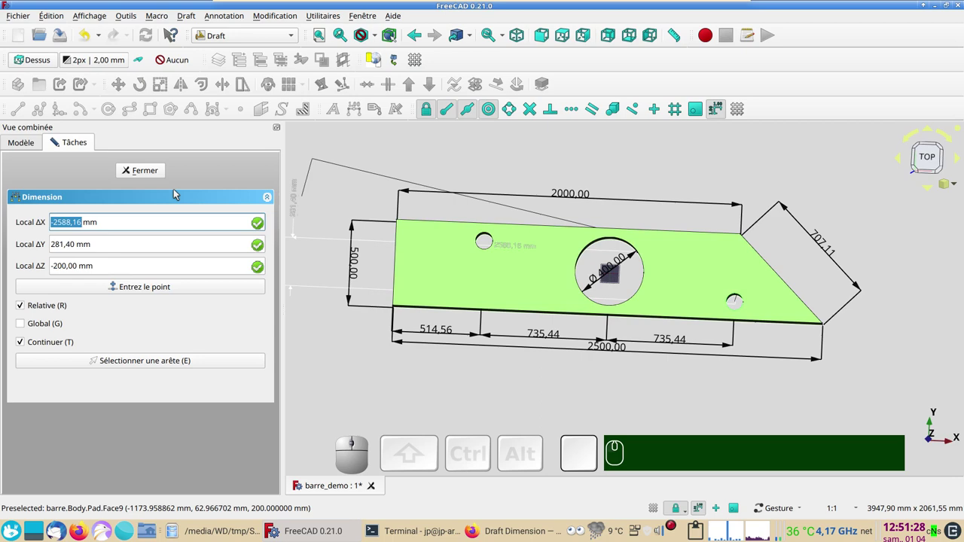
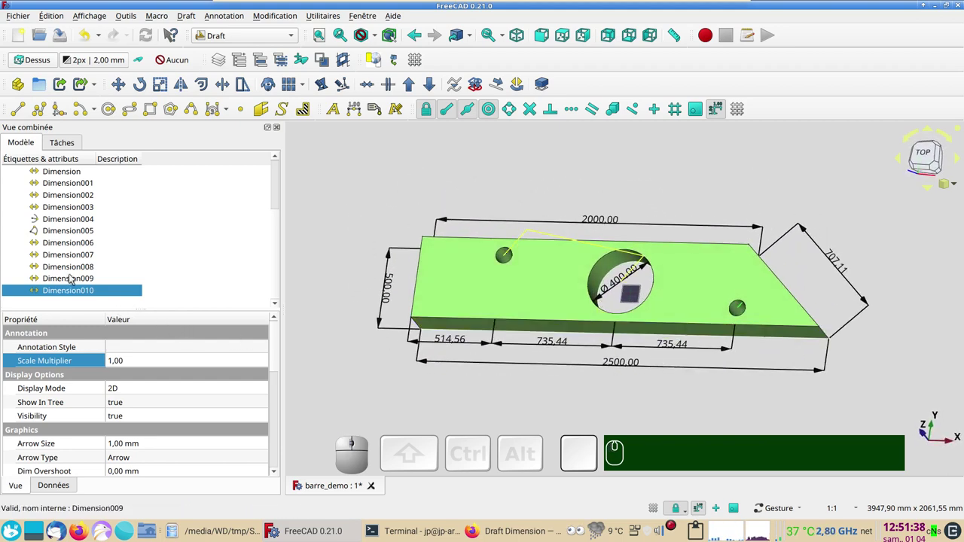
Raise Dimension009 and Dimension010 to a Dimline z of 200 mm on the top face
click(73, 276)
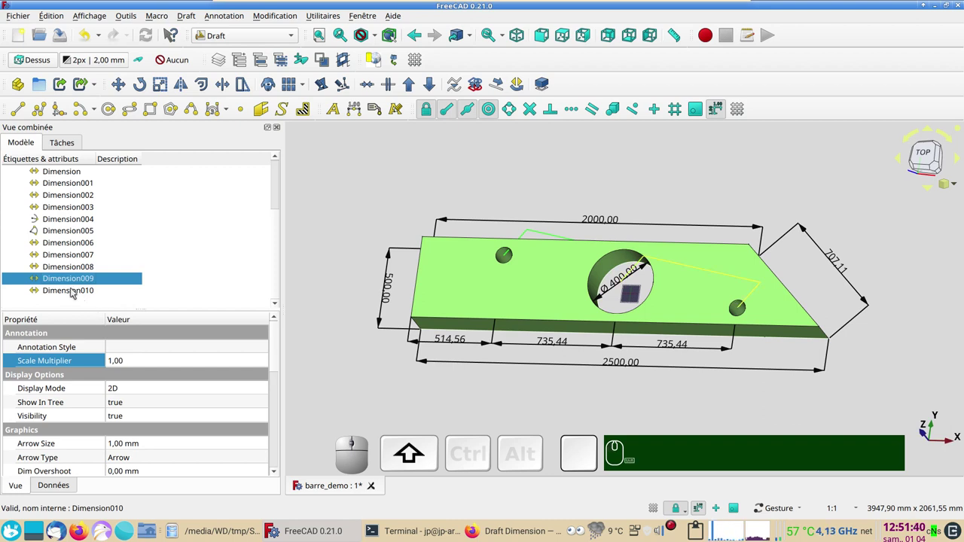
click(73, 289)
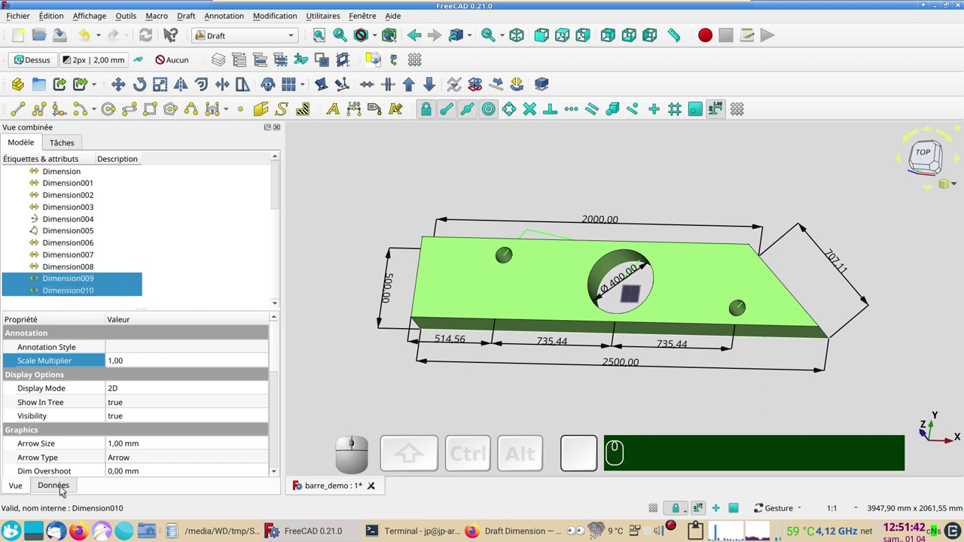
click(63, 488)
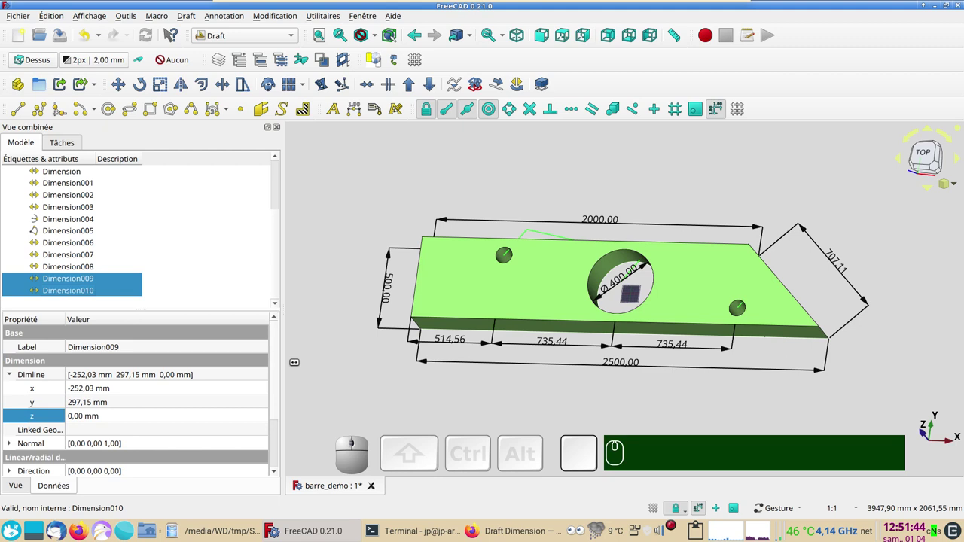
click(93, 416)
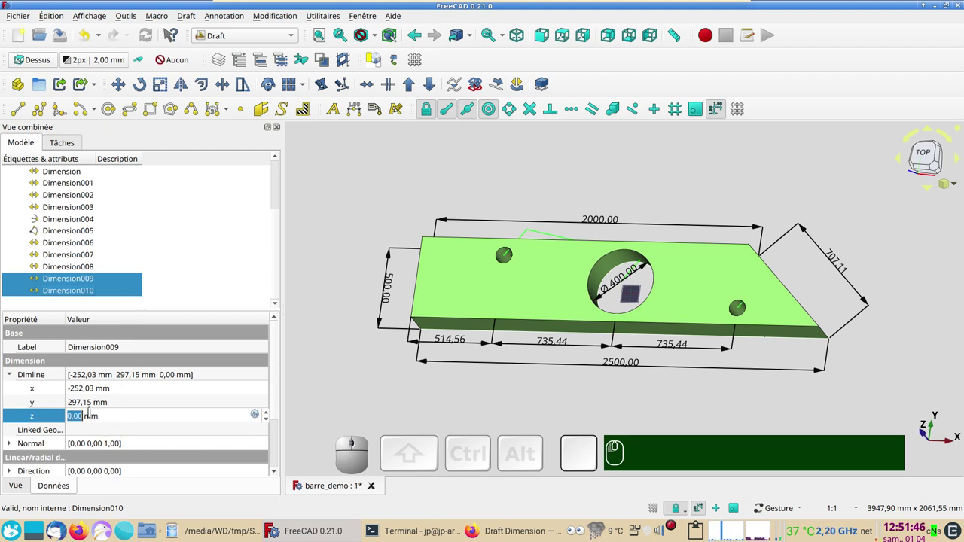
key(KP_2)
key(KP_0)
key(KP_0)
key(KP_0)
drag(587, 164, 194, 375)
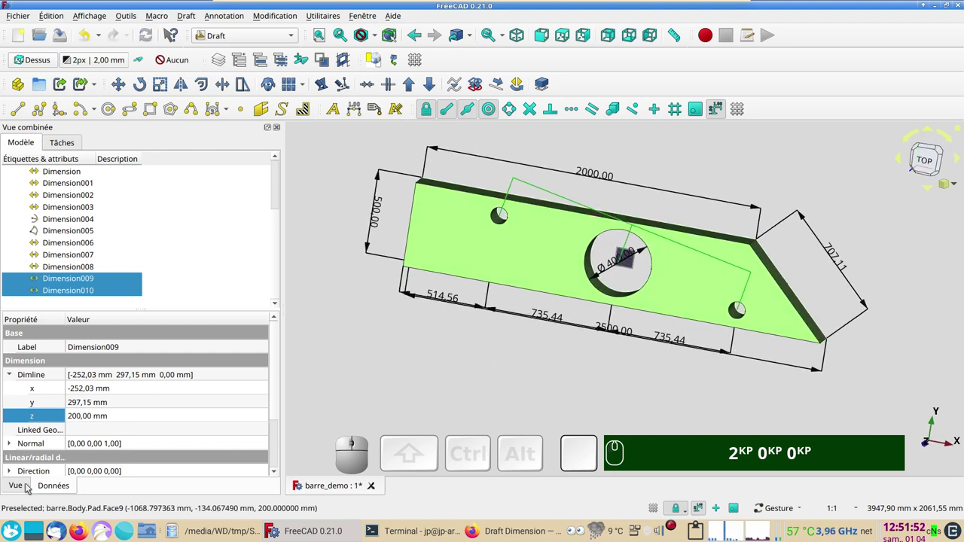
Set the two 750.00 dimensions' Scale Multiplier to 25 for larger text and arrows
click(17, 488)
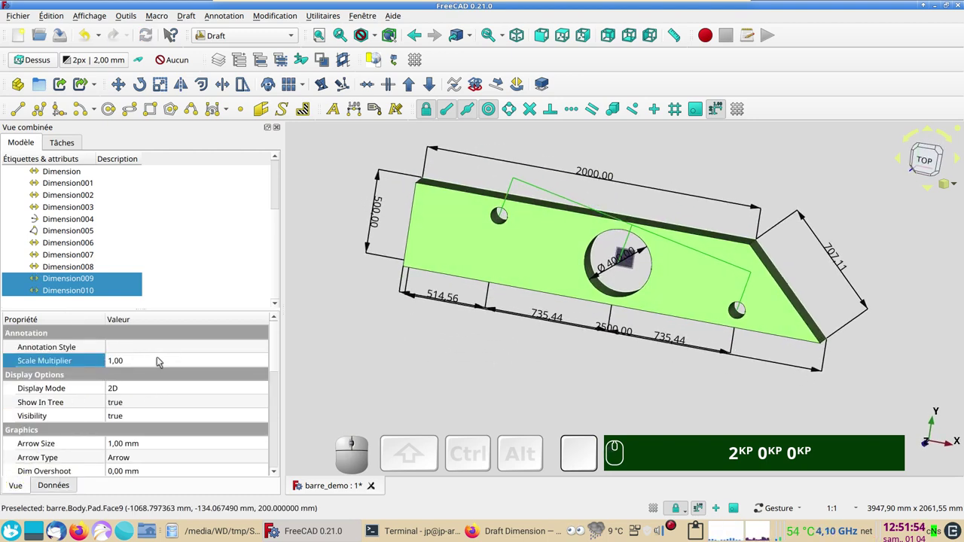
click(154, 362)
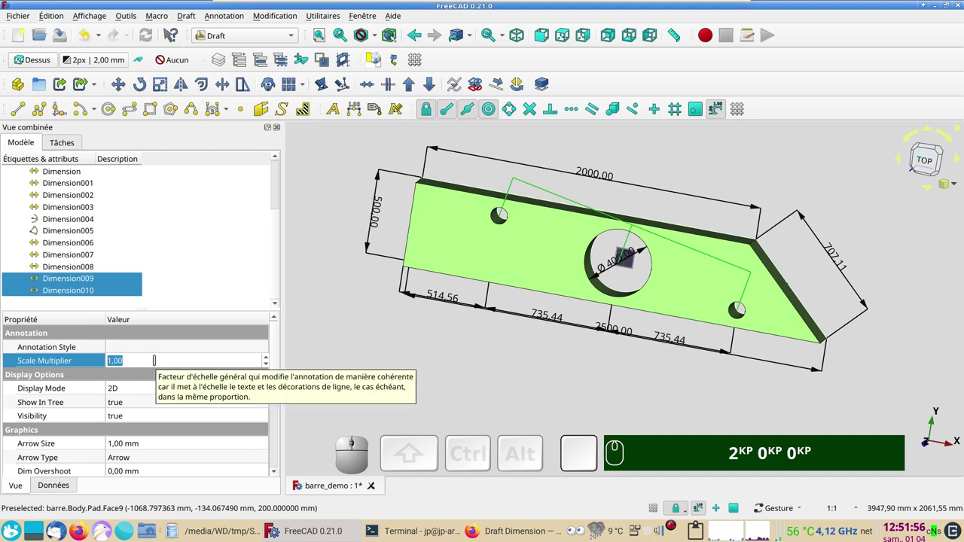
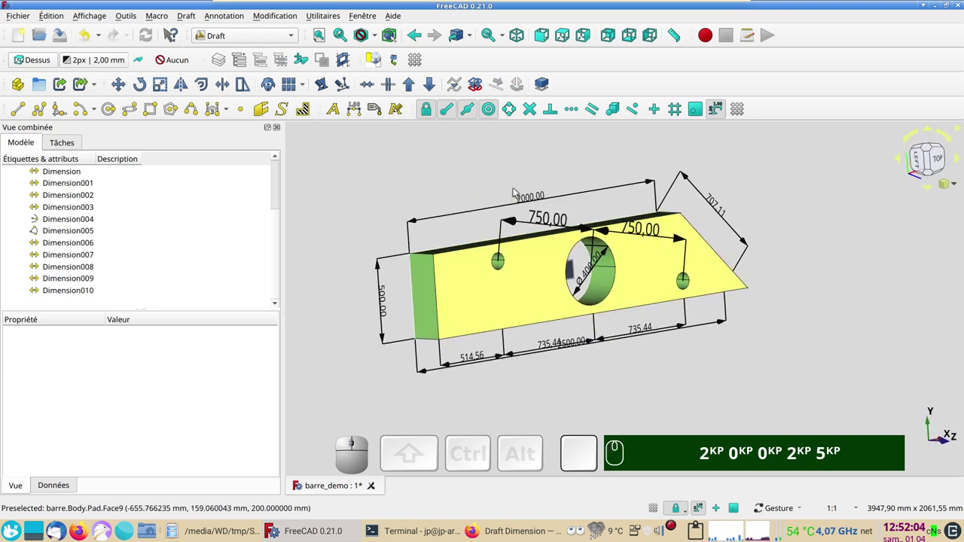
key(KP_2)
key(KP_0)
key(KP_5)
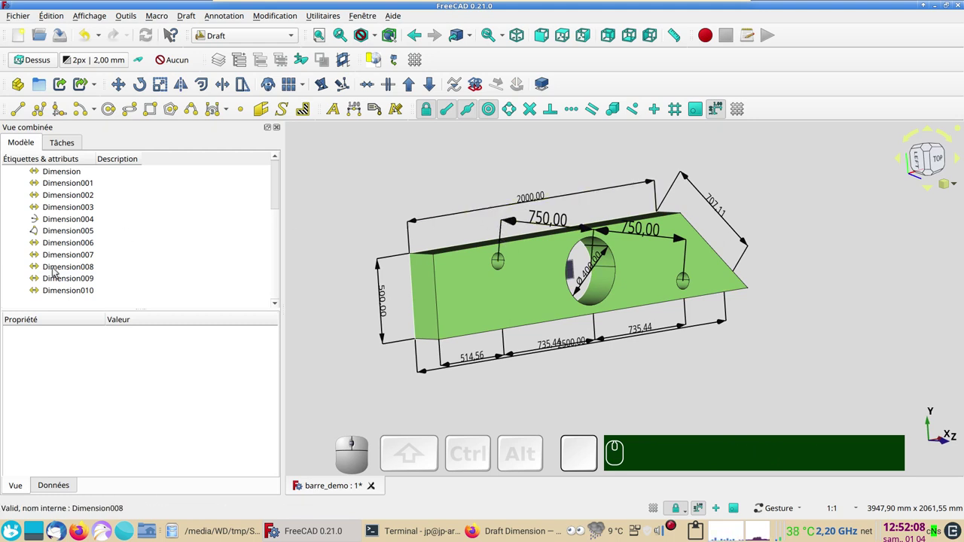
Review Dimension009's properties and orbit the plate from the side back to a near-top view
click(71, 279)
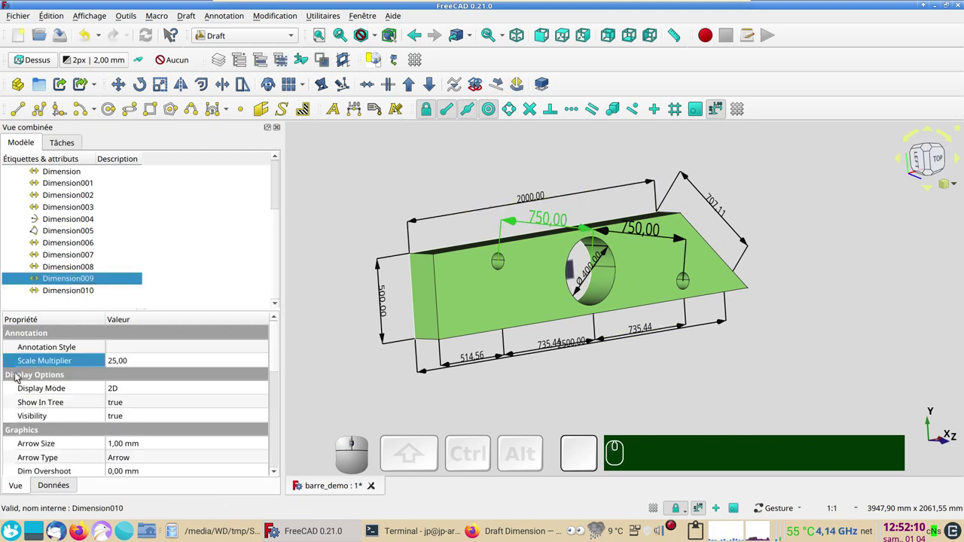
scroll(up, 3)
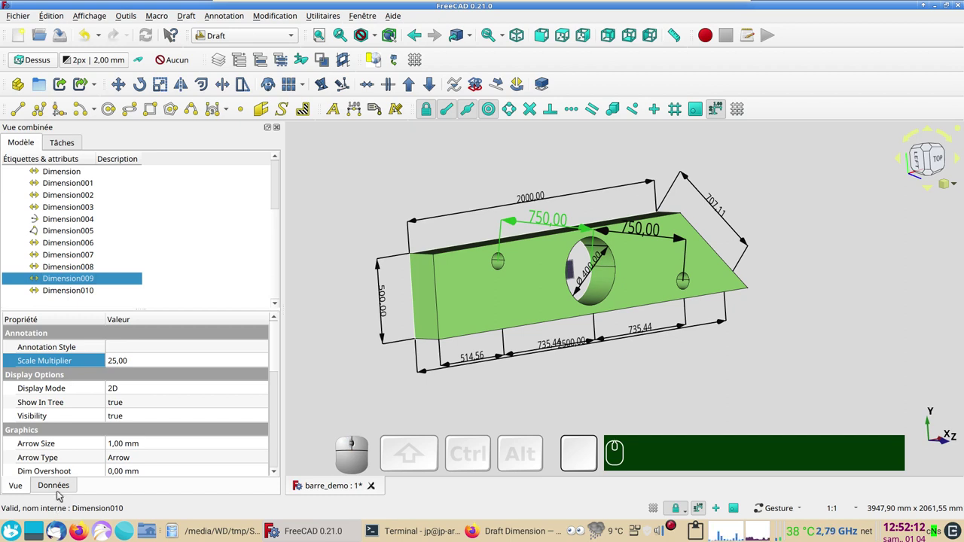
click(59, 483)
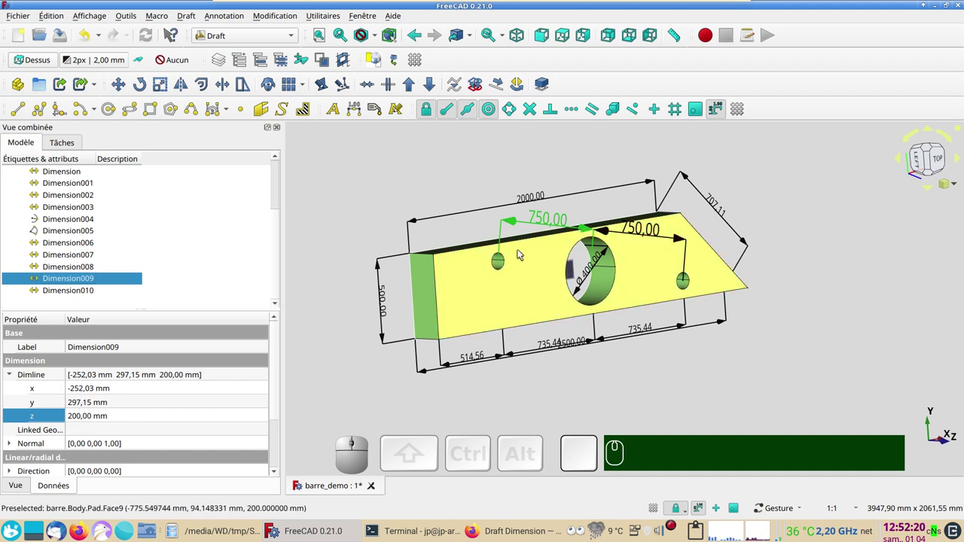
drag(406, 315, 528, 313)
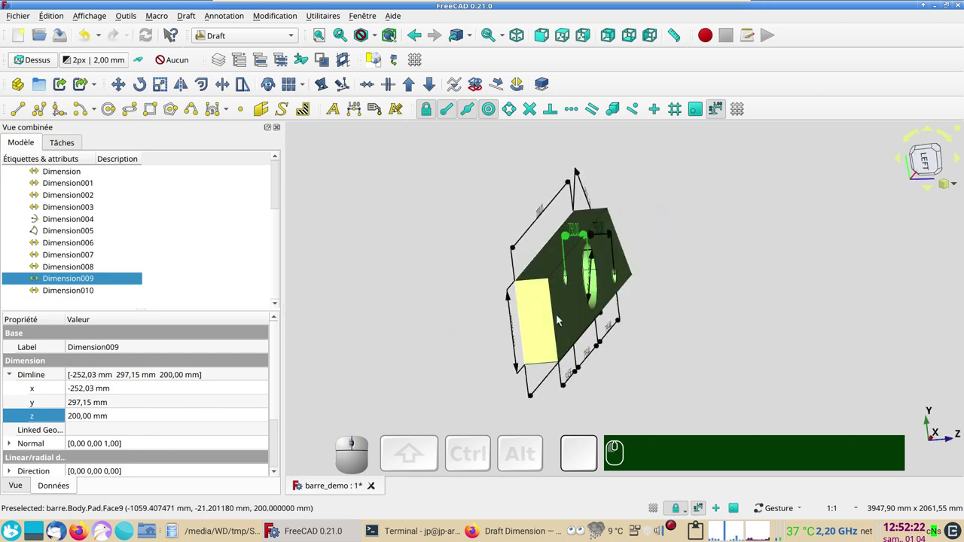
click(780, 372)
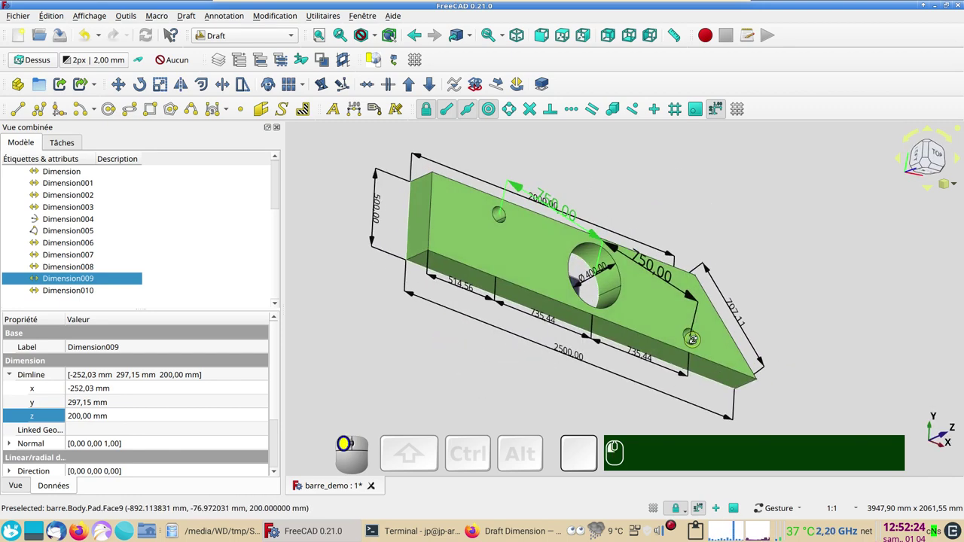
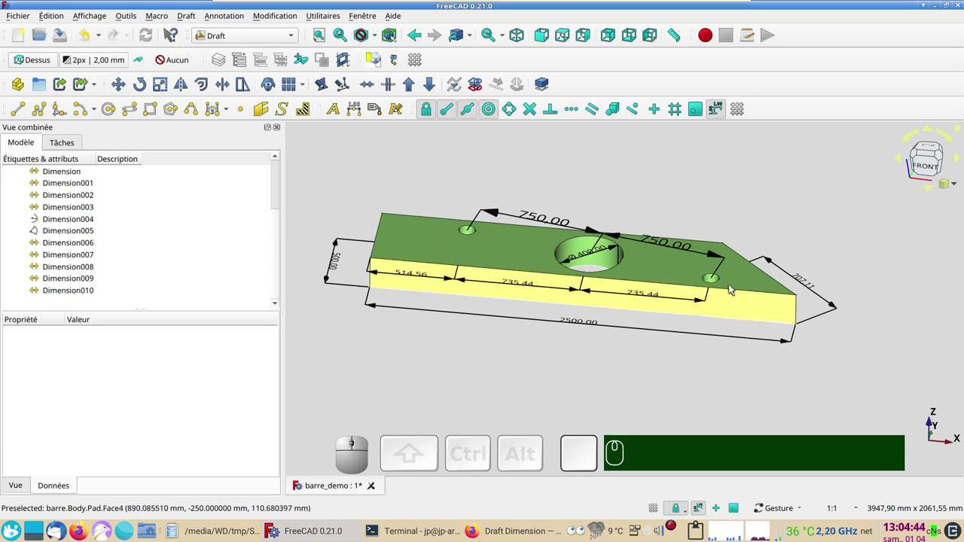
drag(549, 368, 380, 190)
click(368, 175)
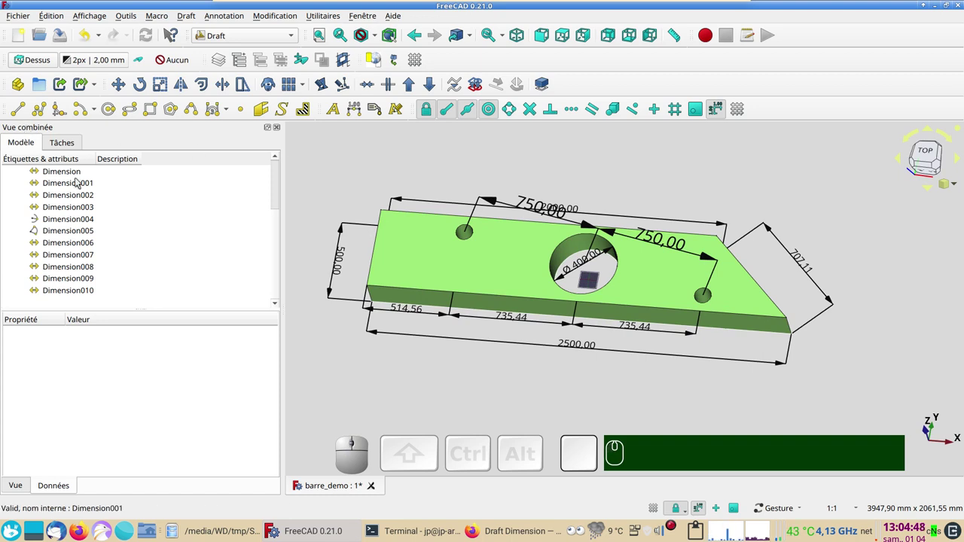
Switch the Draft working plane to Front (XZ) and tilt the plate to show its front face
click(44, 62)
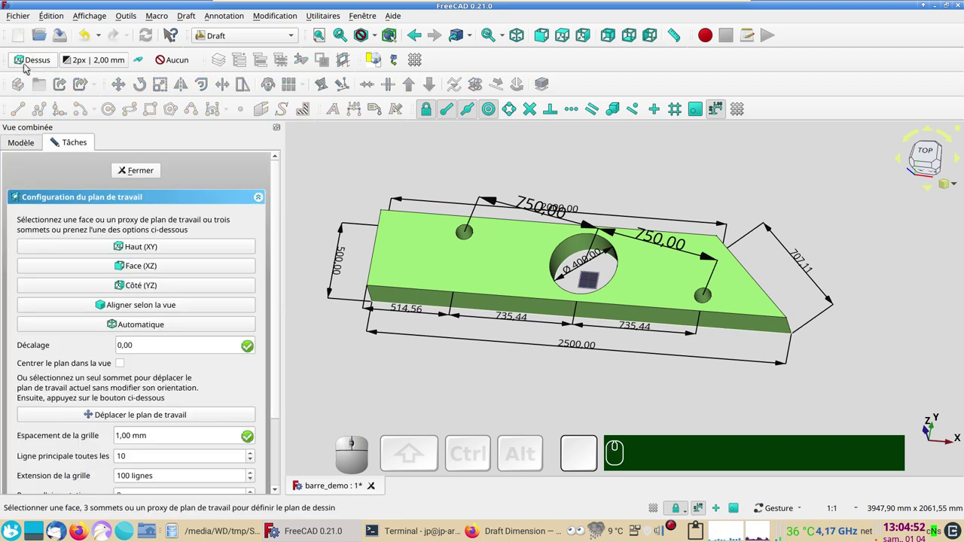
drag(630, 416, 834, 398)
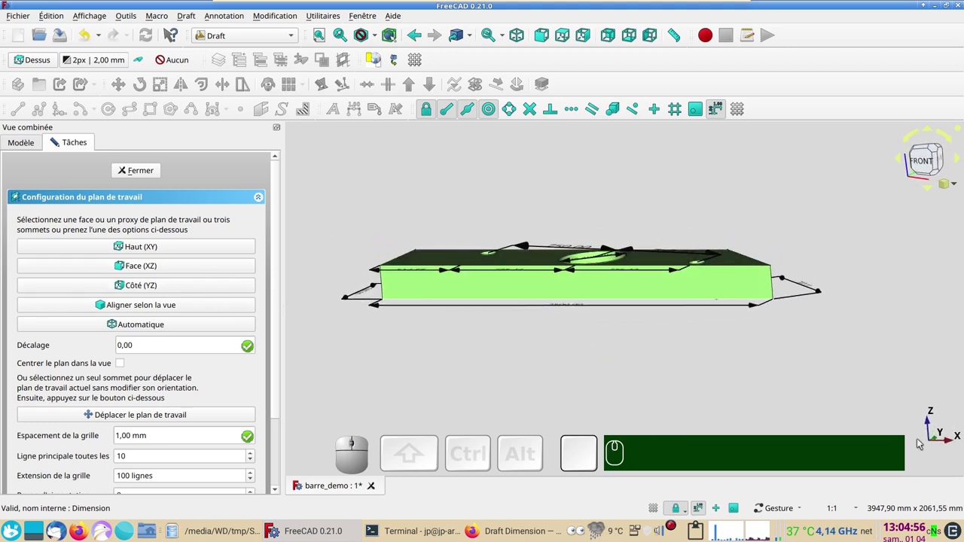
click(712, 379)
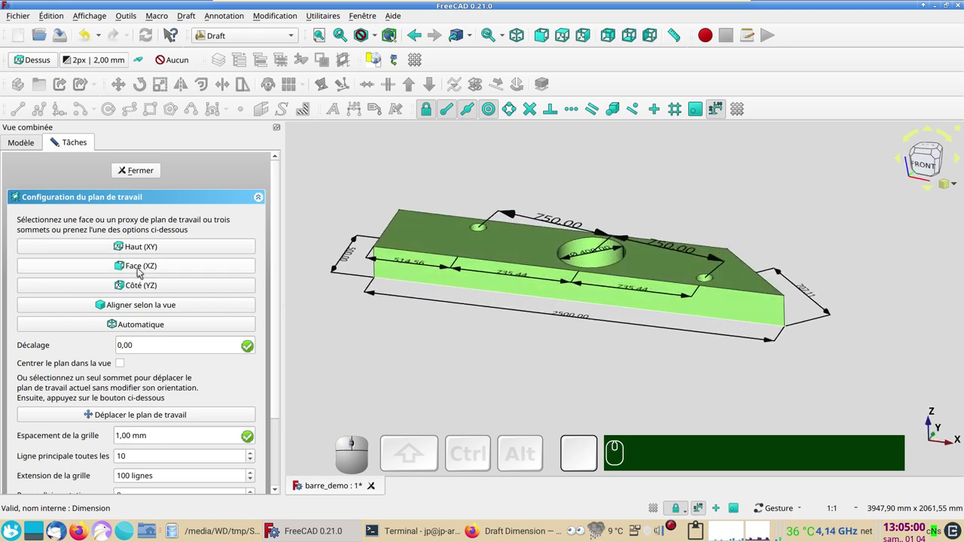
click(142, 267)
drag(609, 358, 605, 292)
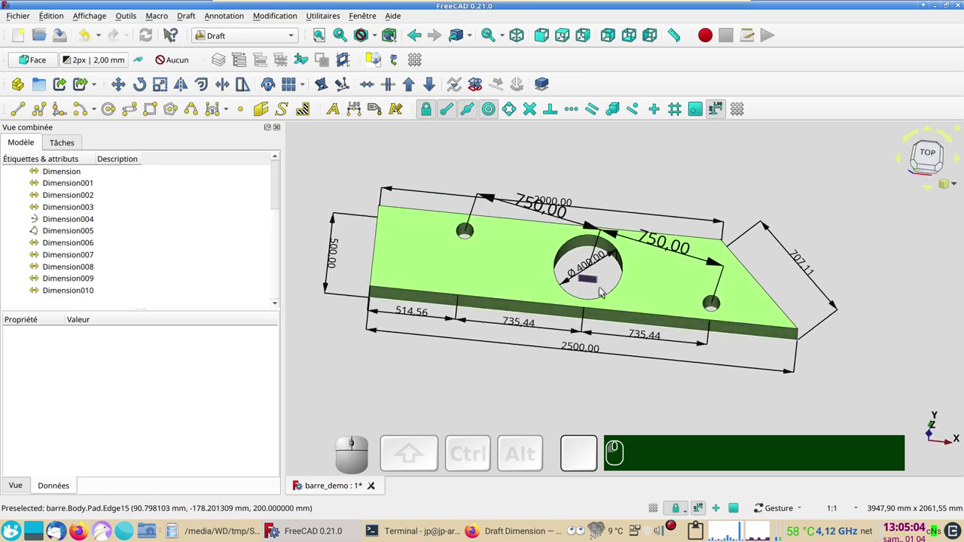
drag(539, 413, 398, 262)
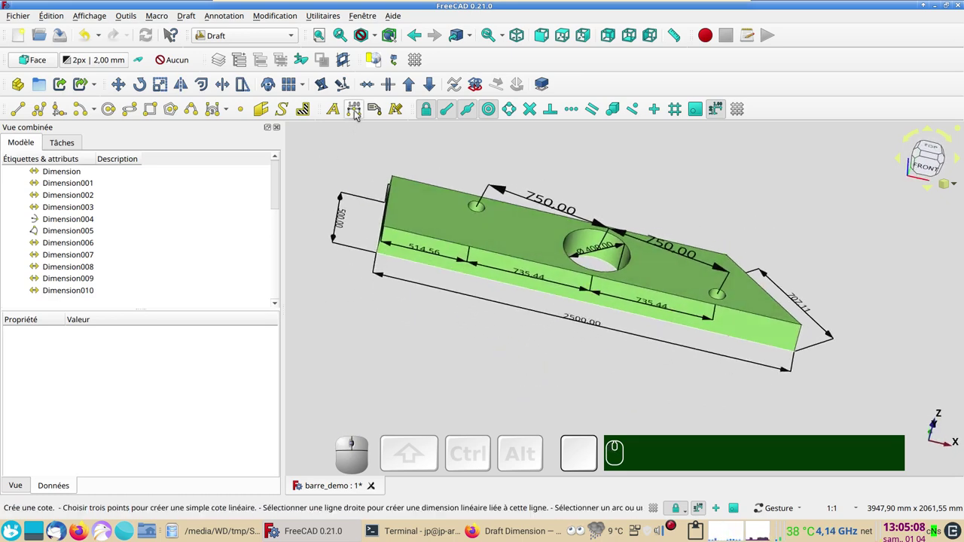
Dimension the bar's thickness between the two vertices of its slanted right end edge
click(358, 114)
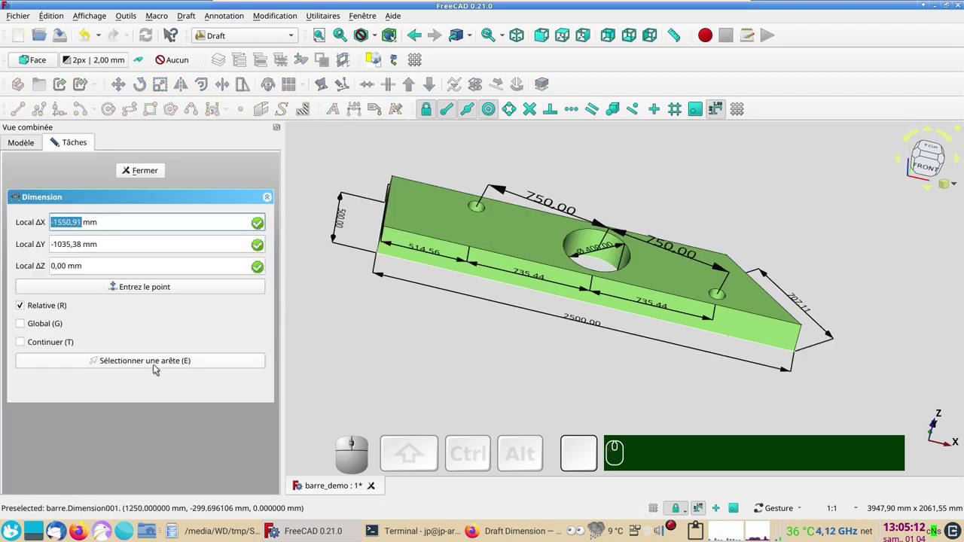
click(158, 366)
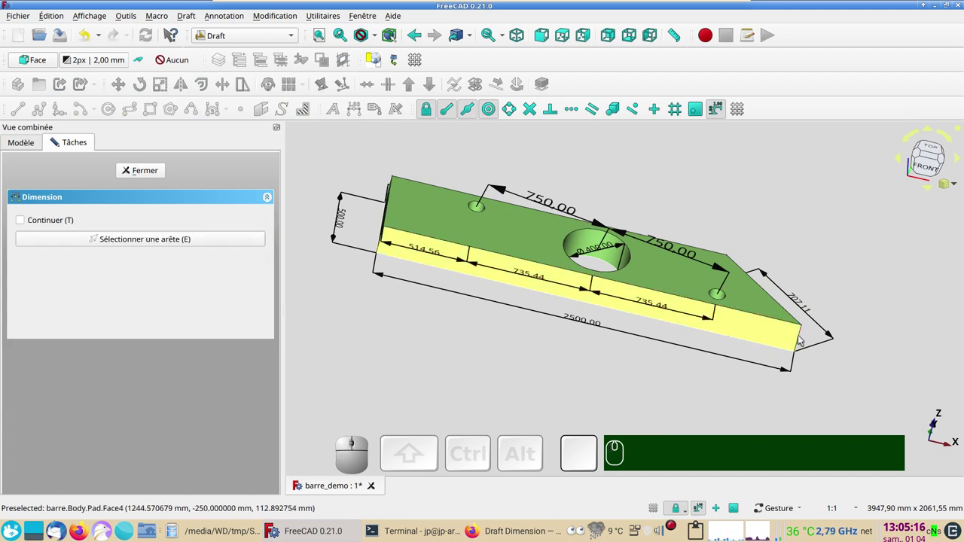
click(802, 341)
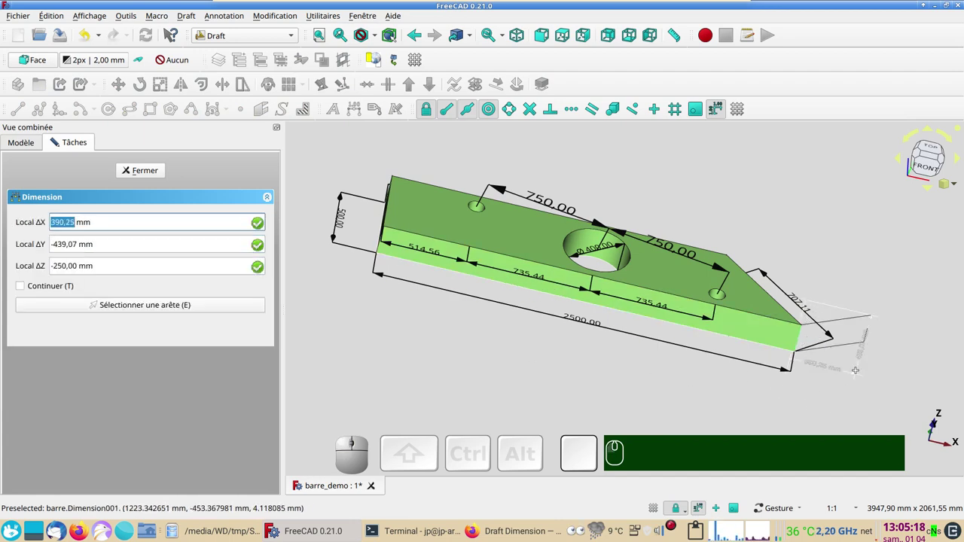
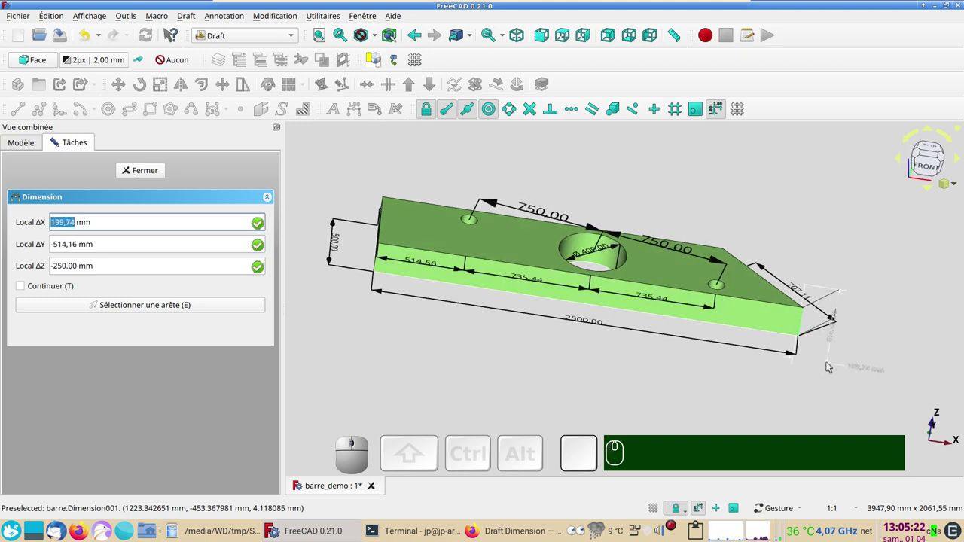
key(x)
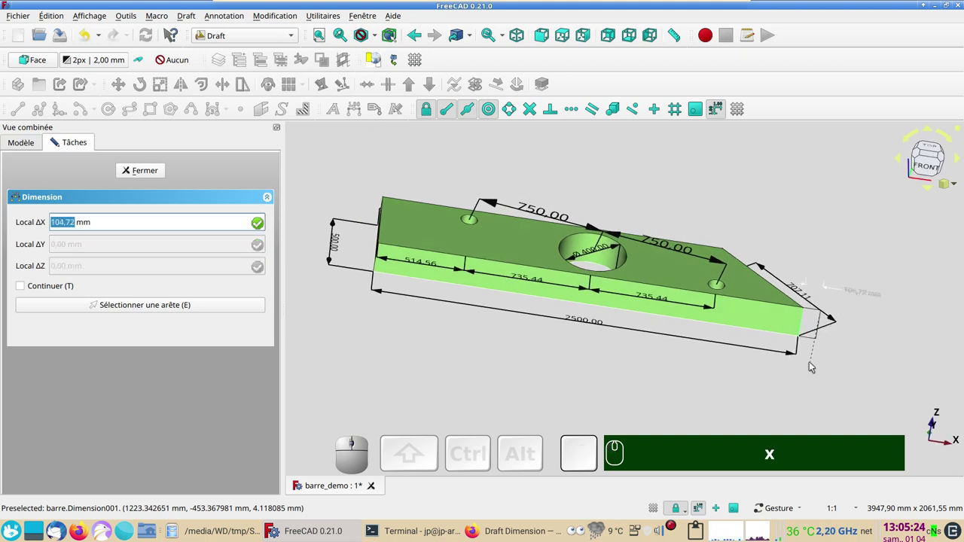
click(813, 366)
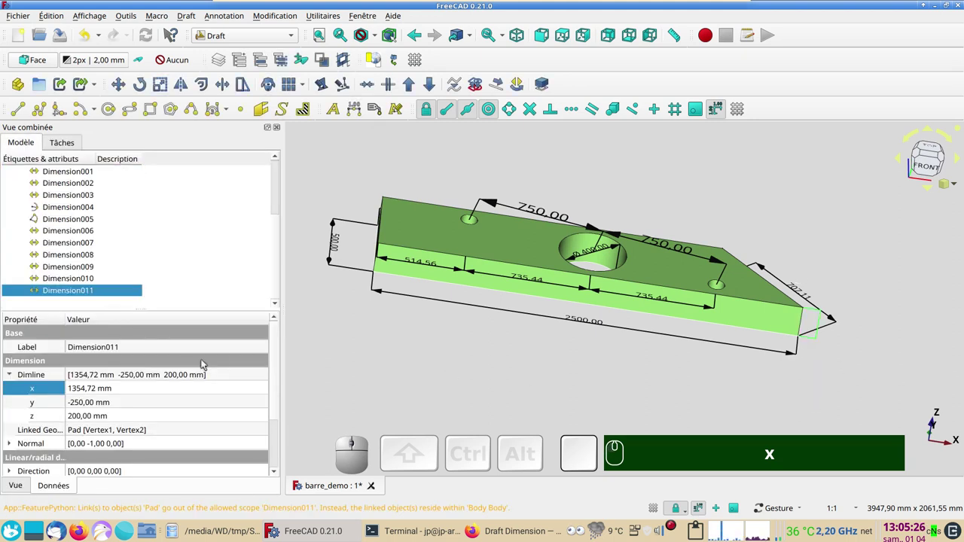
Set Dimension011's Scale Multiplier to 15 in its View properties, enlarging its text and arrows
click(13, 488)
click(147, 363)
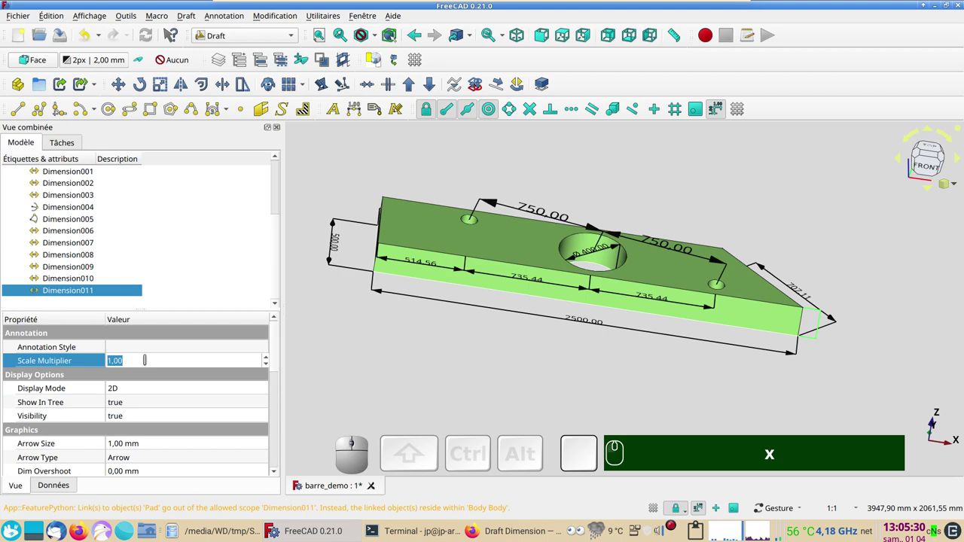
key(KP_1)
key(KP_5)
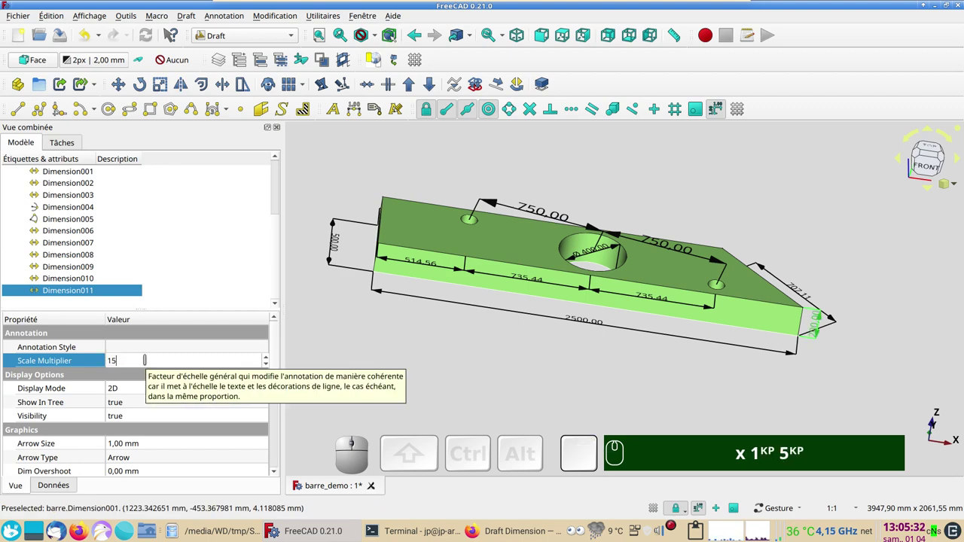
click(472, 375)
text(x)
key(KP_1)
key(KP_5)
scroll(up, 3)
scroll(down, 3)
click(589, 363)
text(x)
key(KP_1)
key(KP_5)
Flip Dimension011's arrows, view the bar from above and select the overall 2500.00 dimension
drag(630, 410, 754, 272)
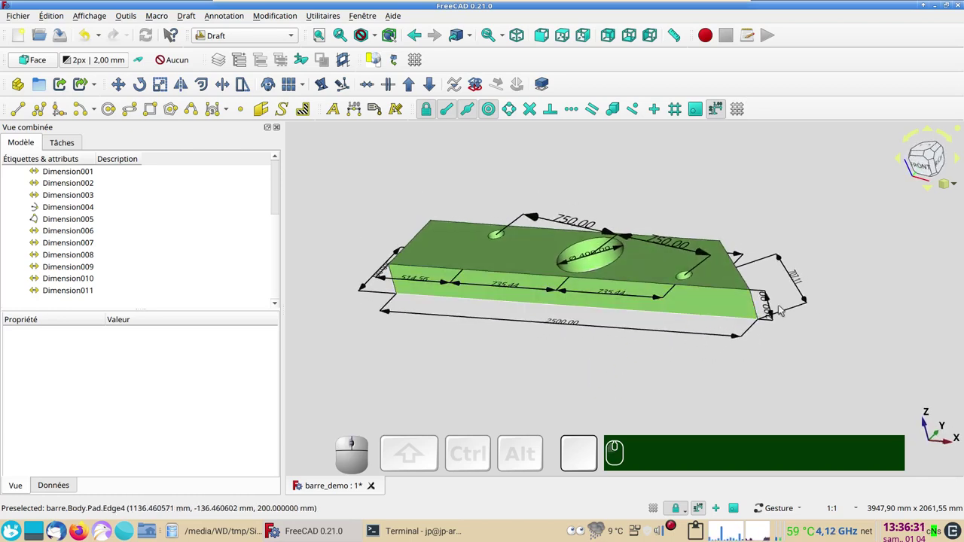
click(768, 294)
click(9, 486)
scroll(down, 3)
click(148, 354)
click(158, 369)
drag(524, 425, 550, 381)
click(577, 342)
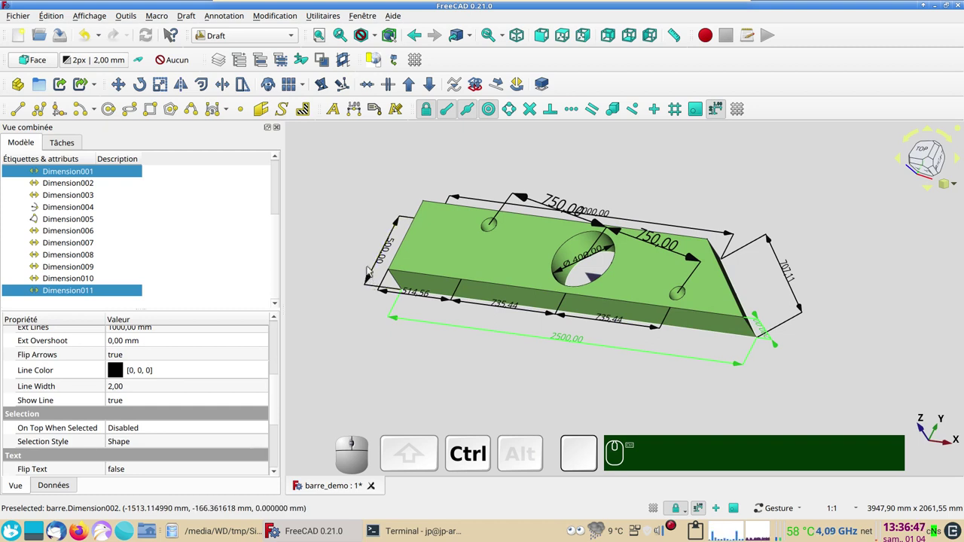
Select the outline dimensions together with Dimension003 and 004 and start picking their dark-blue Line Color
click(96, 187)
click(80, 205)
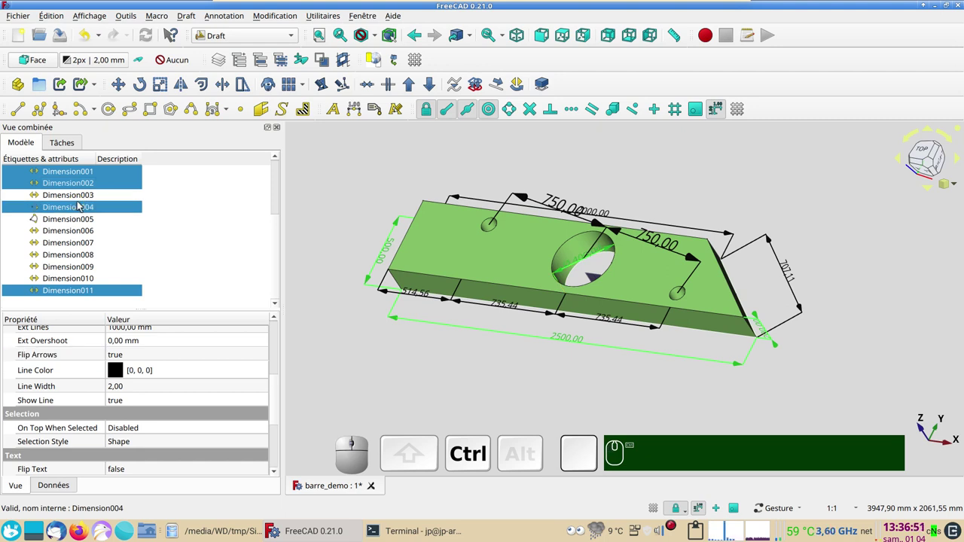
click(82, 195)
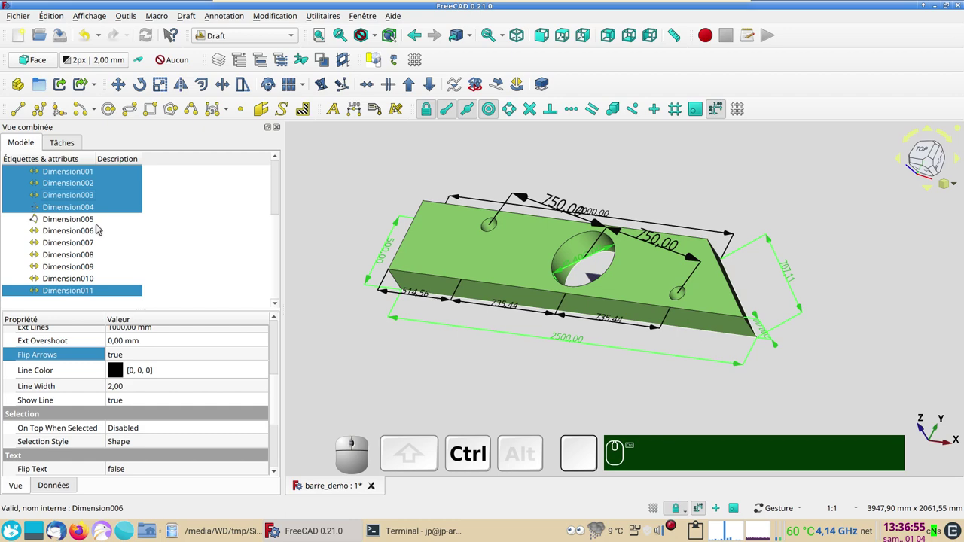
click(578, 244)
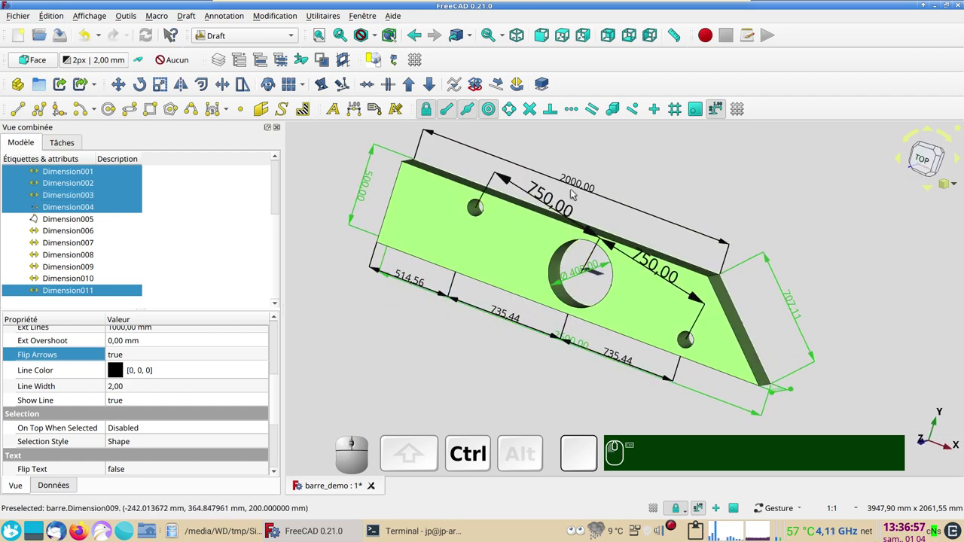
click(603, 196)
drag(499, 394, 183, 362)
click(123, 370)
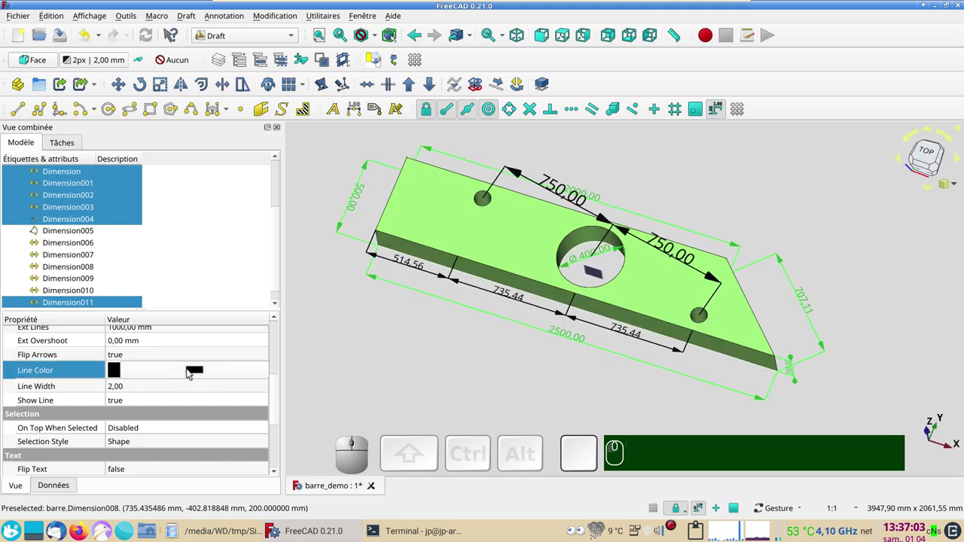
click(196, 371)
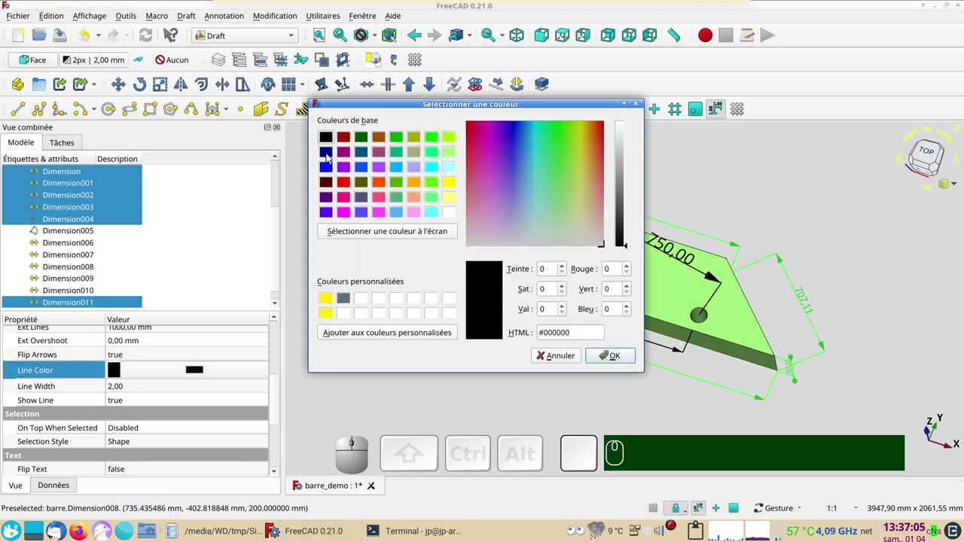
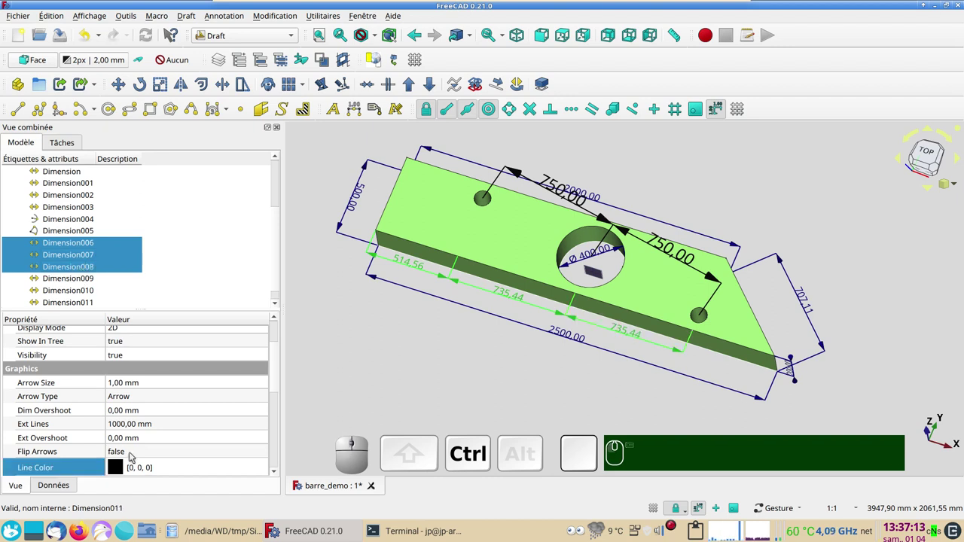
Set the Line Color of the 514.56 / 735.44 hole-spacing dimensions to dark green #005500
click(124, 475)
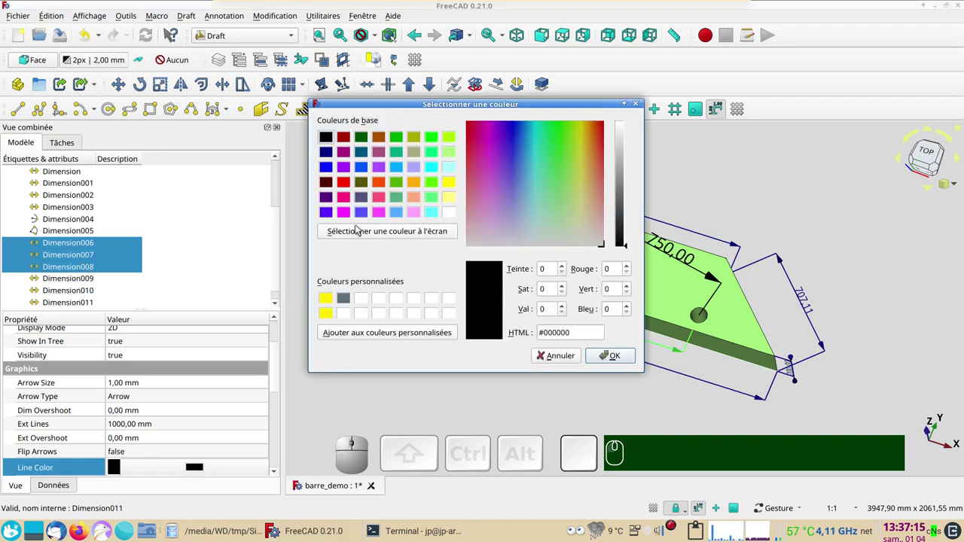
click(362, 136)
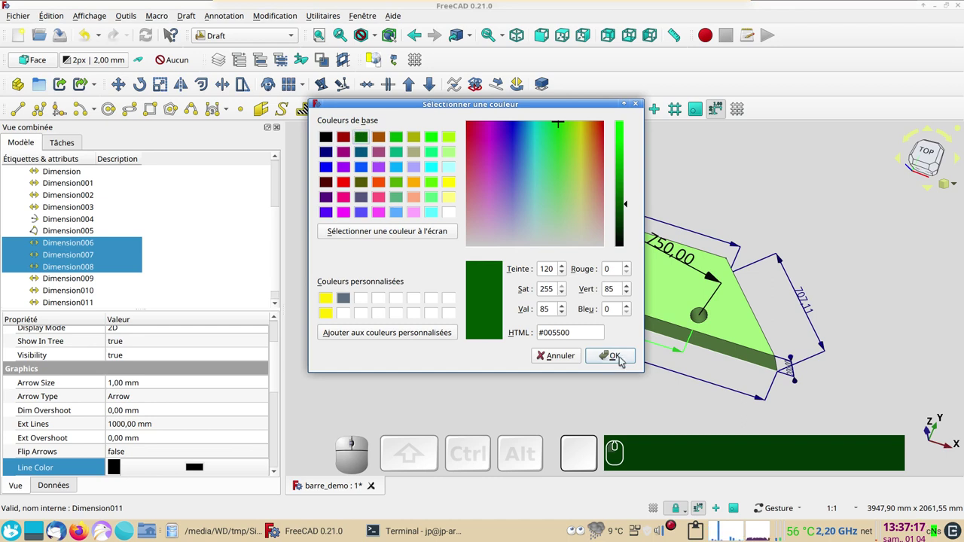
click(623, 359)
click(563, 395)
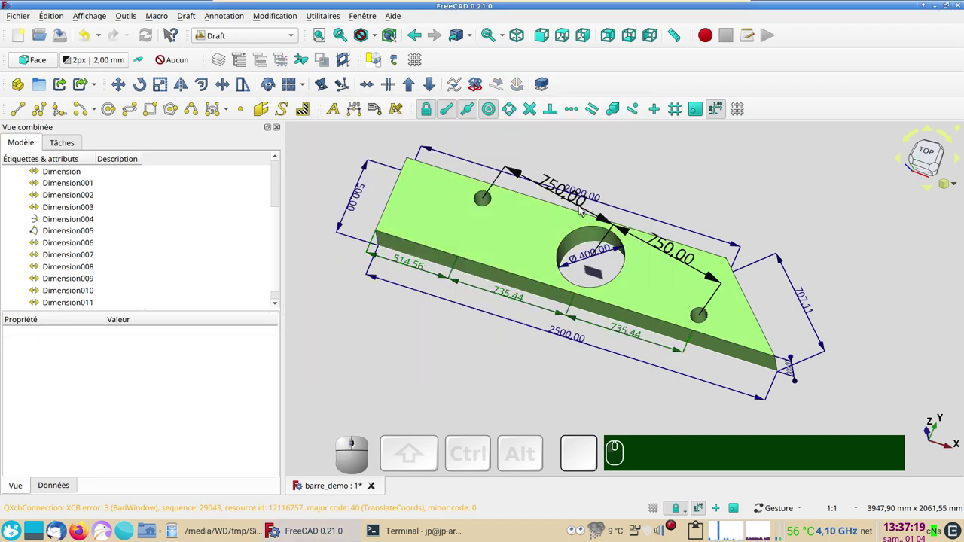
Select both 750.00 dimensions and set their Line Color to orange #ff5500
click(582, 207)
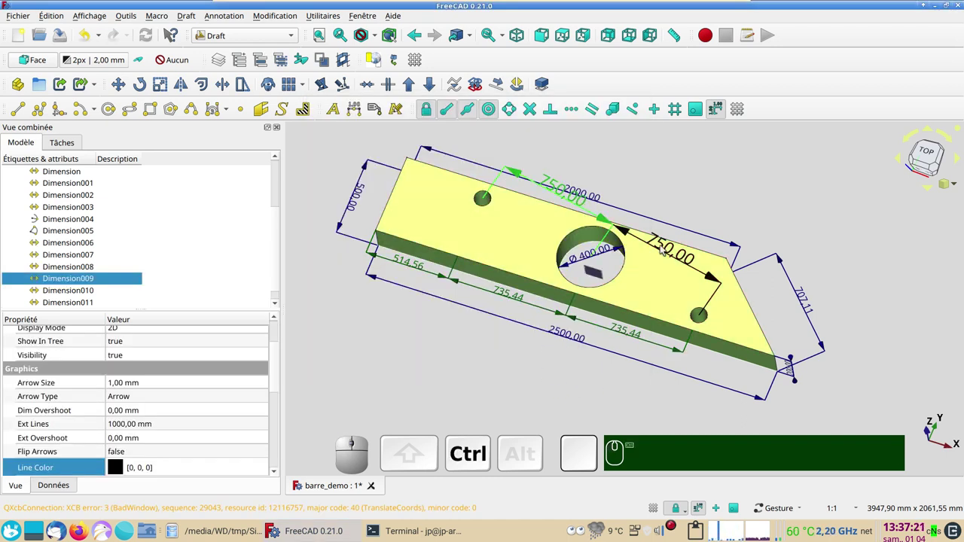
click(664, 249)
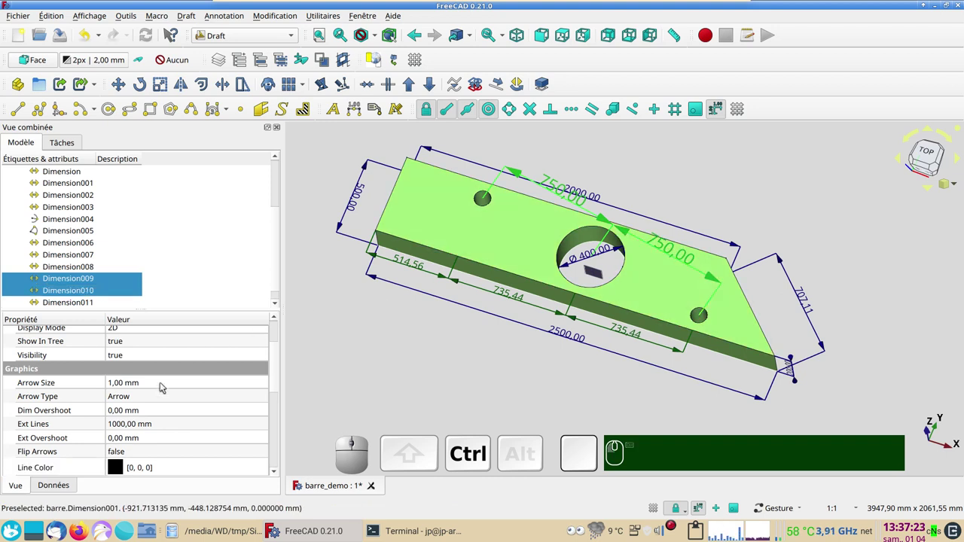
click(123, 470)
click(194, 470)
click(383, 185)
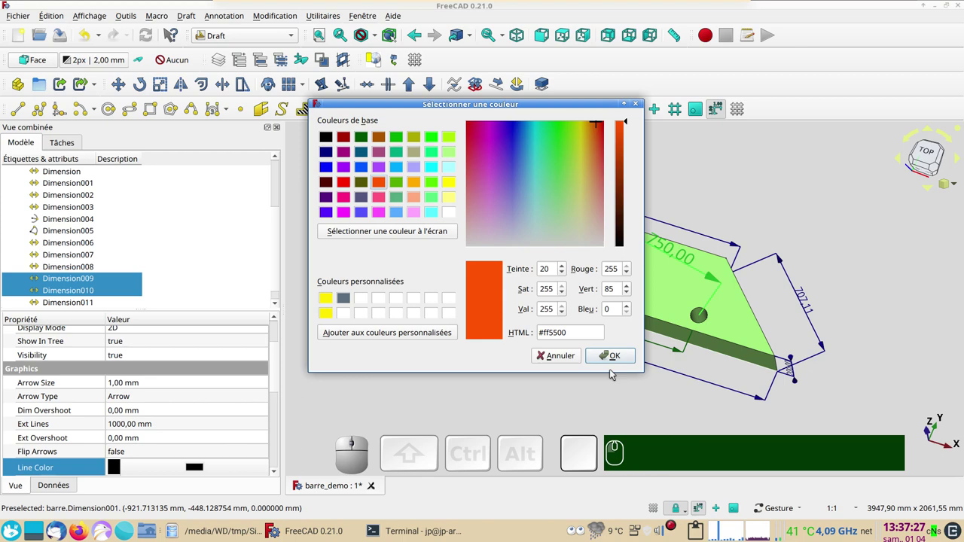
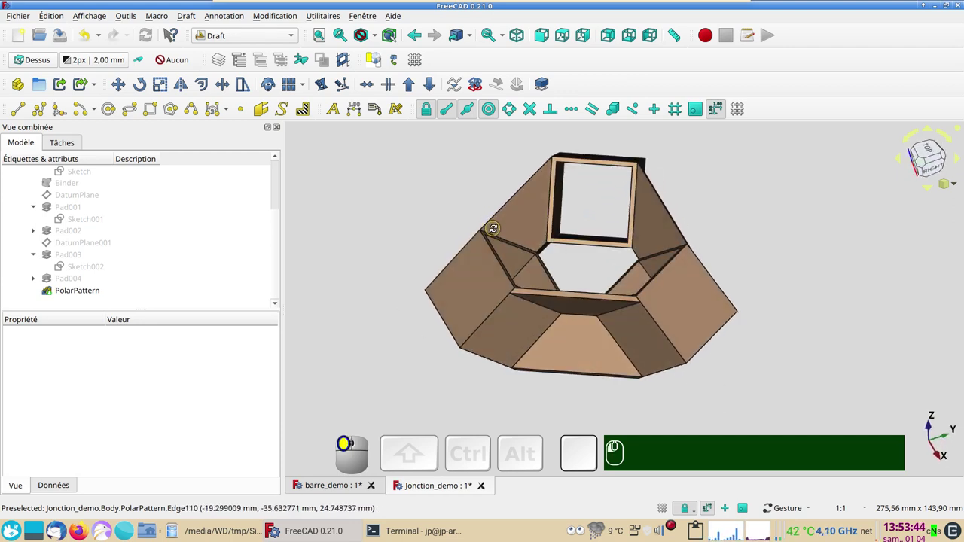
Orbit the Jonction_demo joint model, then show it straight from the right side
click(417, 60)
drag(715, 369, 727, 384)
drag(663, 403, 594, 354)
click(626, 398)
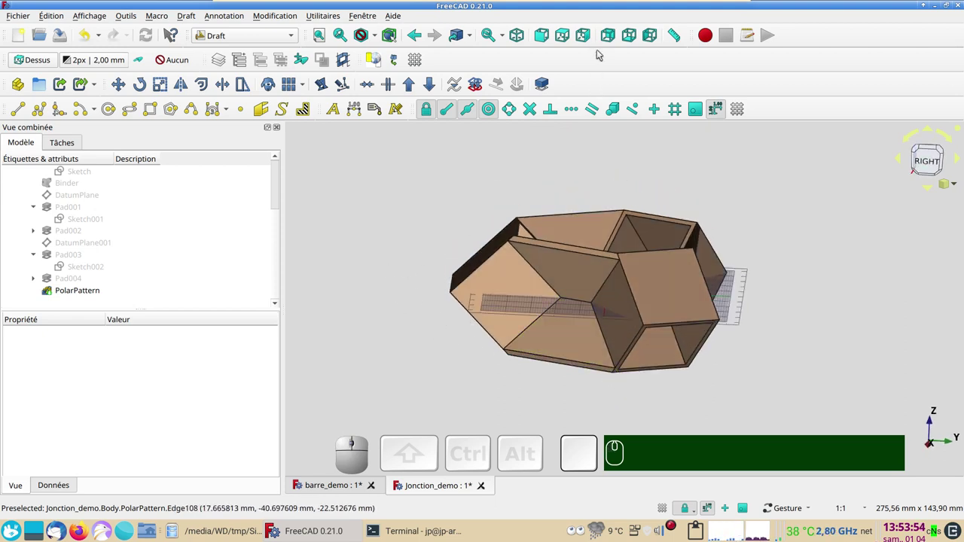
right_click(588, 42)
click(585, 61)
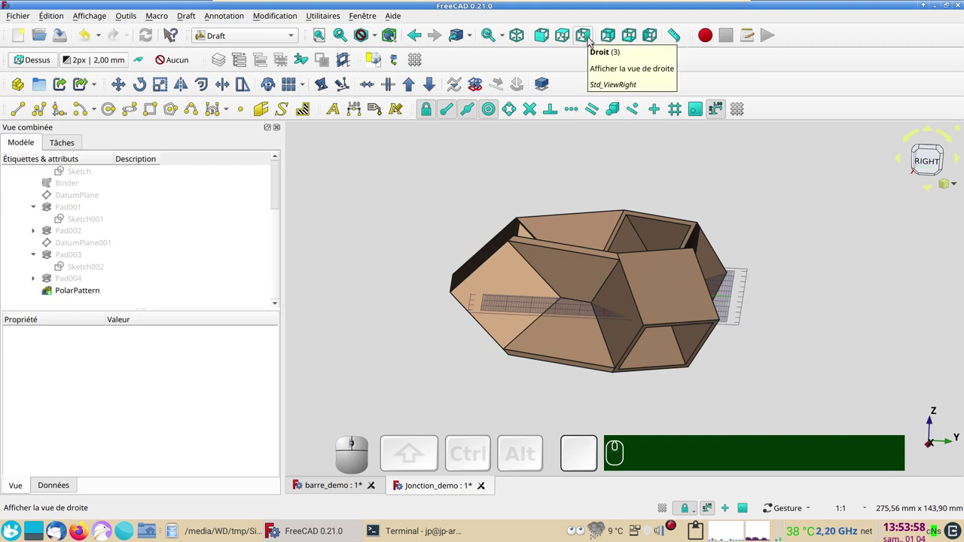
click(593, 41)
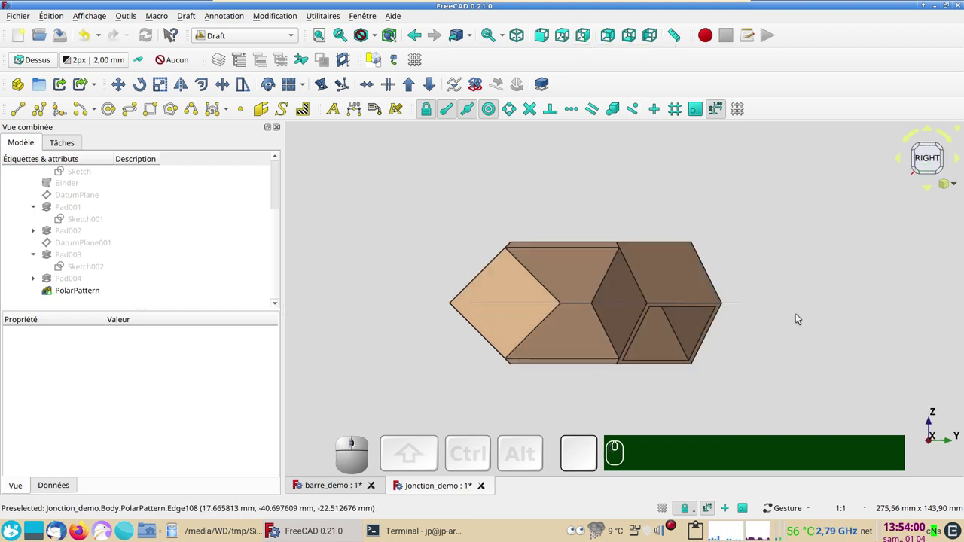
click(394, 183)
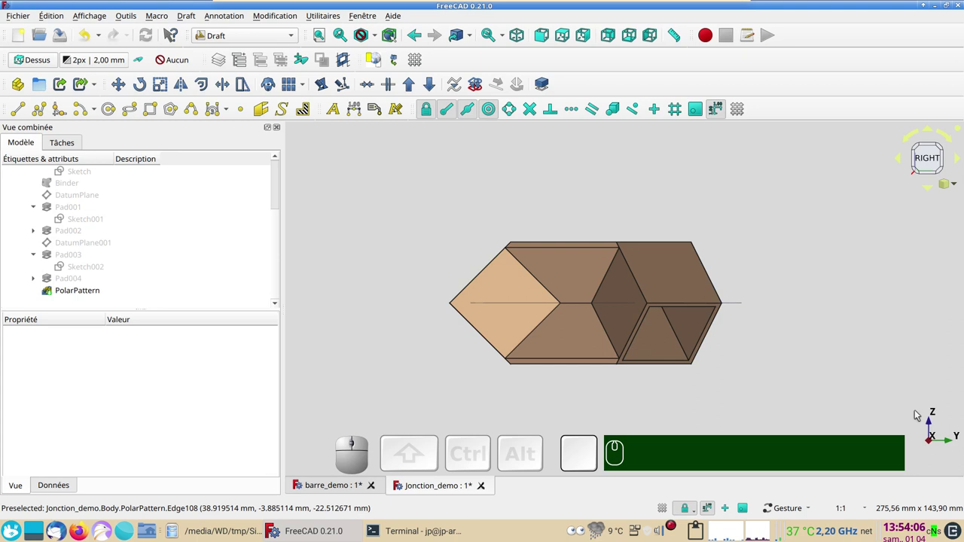
Set the working plane to the side plane and place a 24.75 Draft dimension along the joint's left edge
click(35, 64)
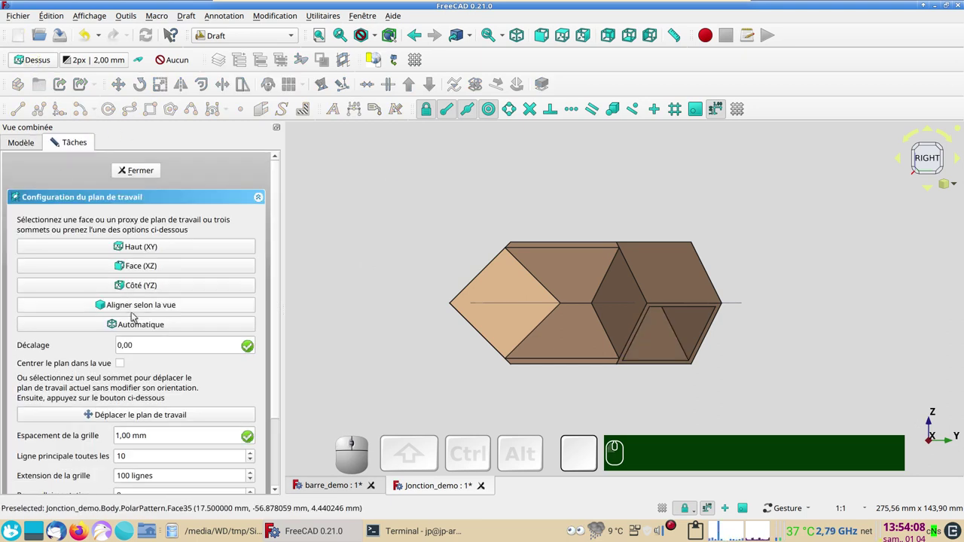
click(138, 288)
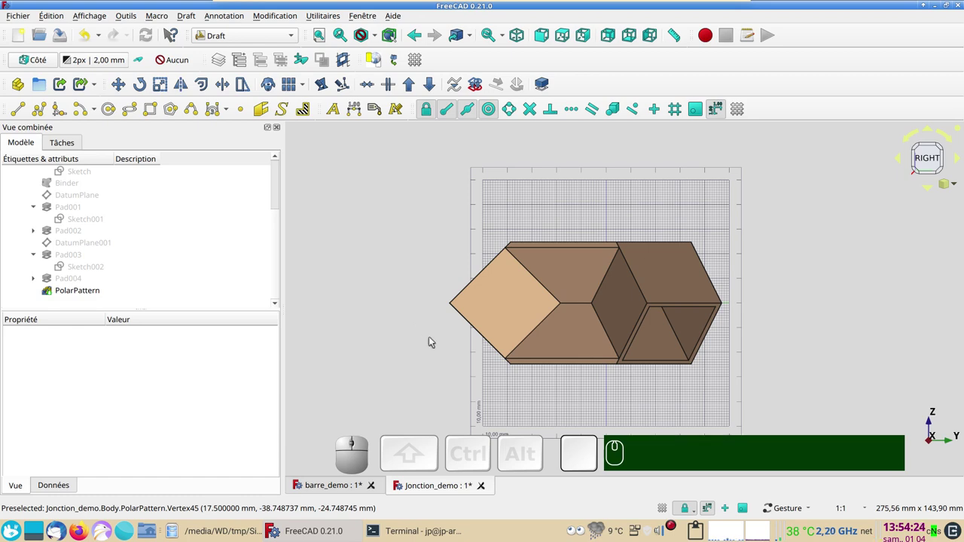
drag(436, 330, 559, 318)
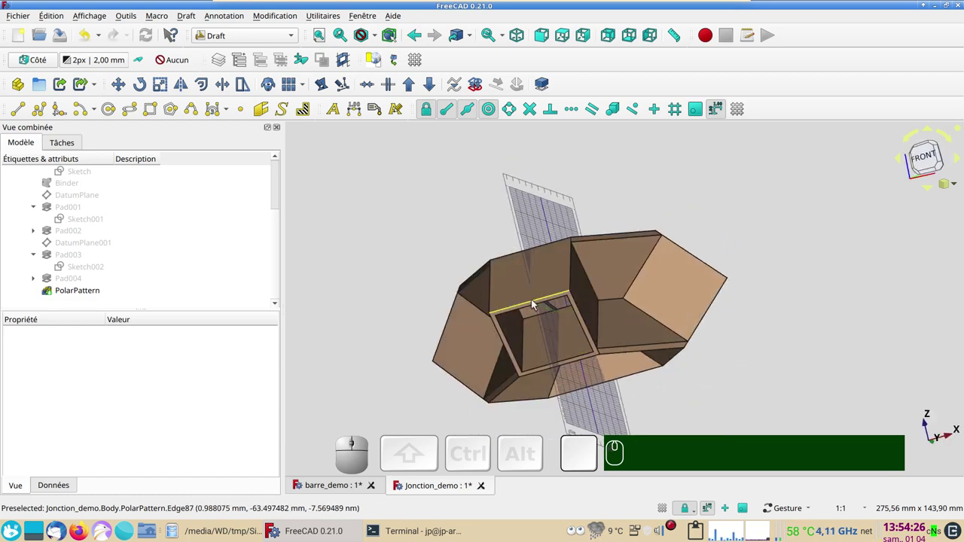
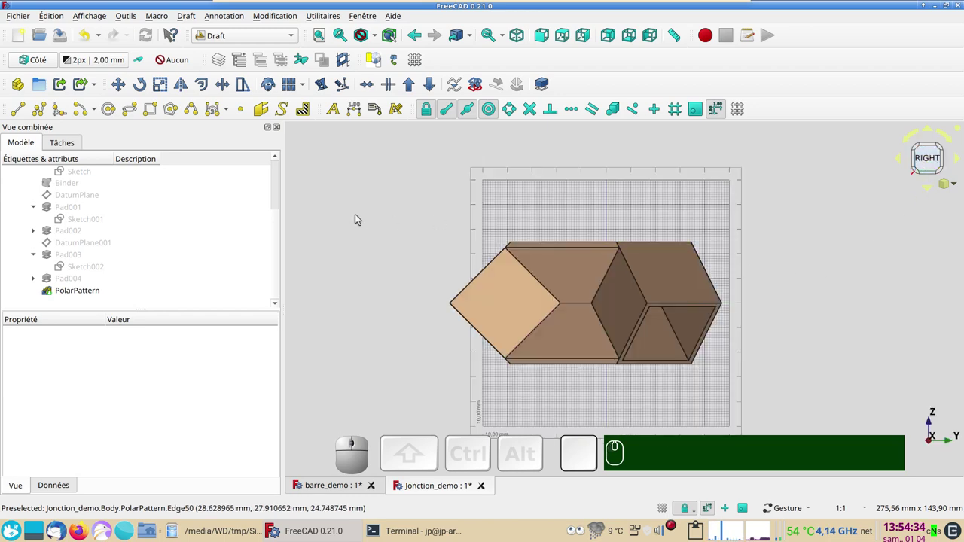
click(353, 105)
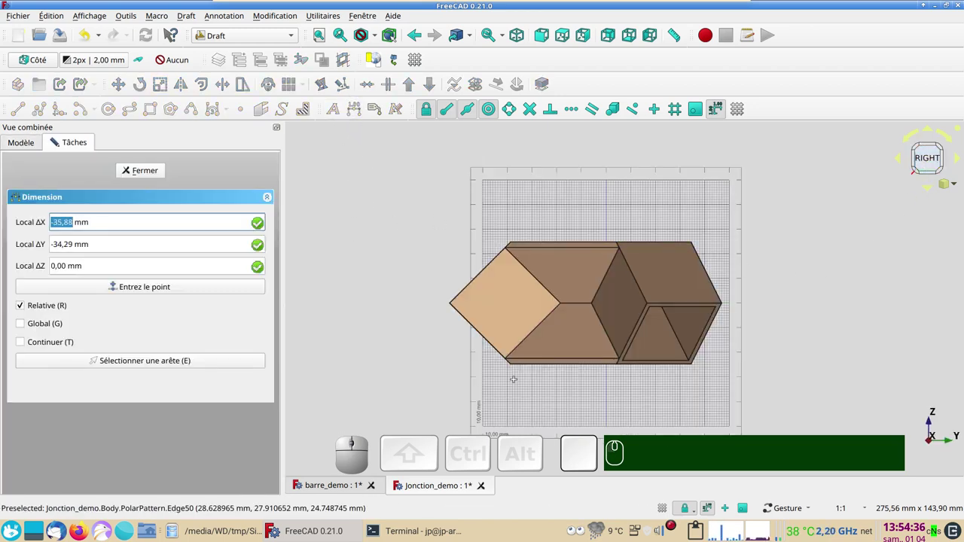
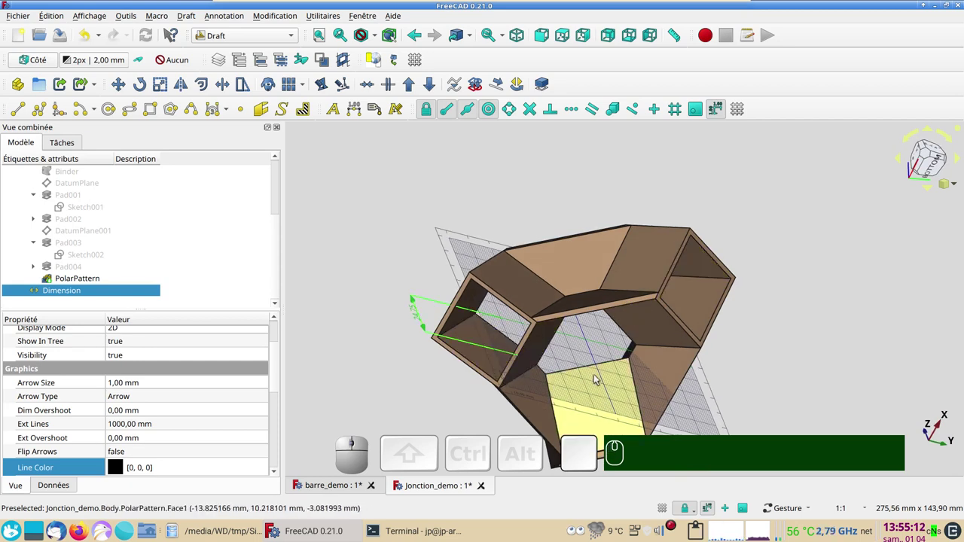
click(419, 58)
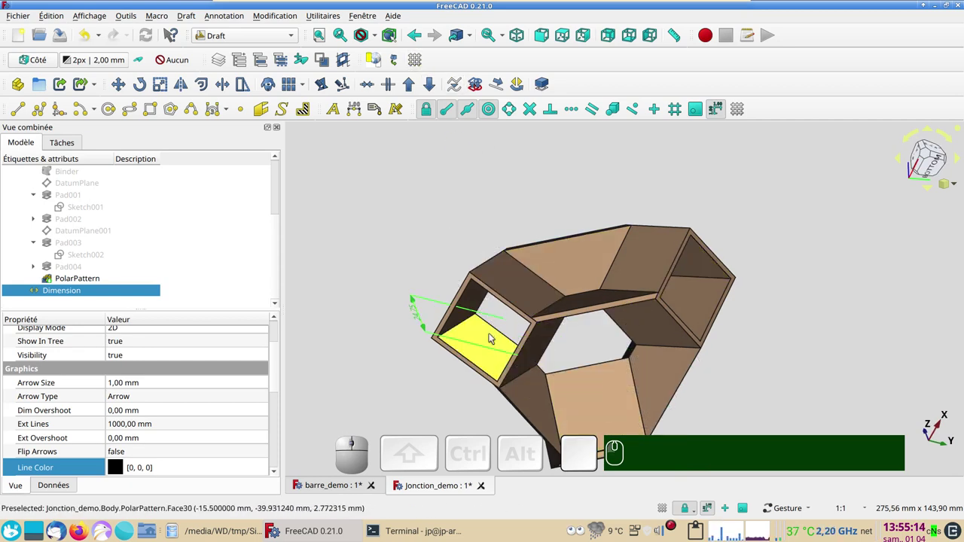
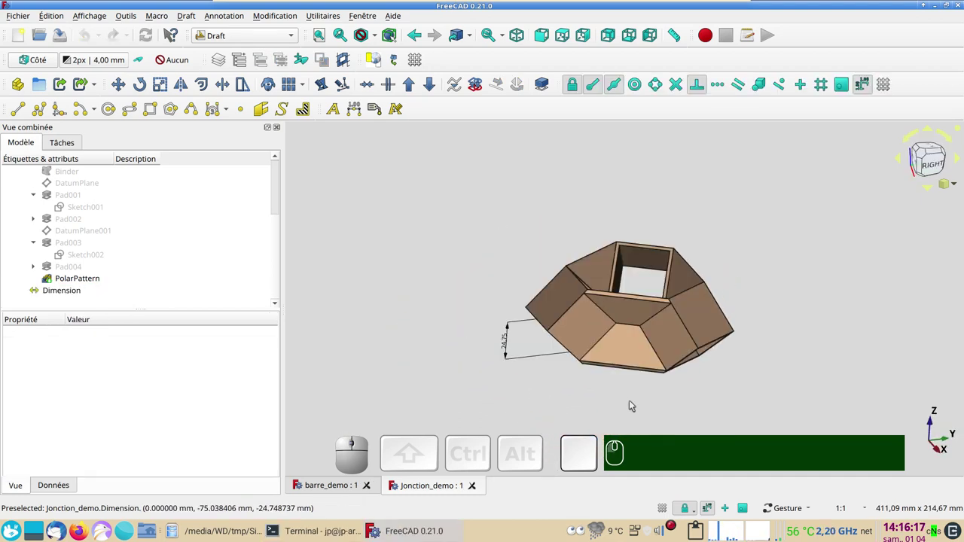
Switch the working plane to Auto and show the Draft grid behind the joint and its 24.75 dimension
scroll(up, 3)
scroll(up, 3)
drag(584, 364, 612, 381)
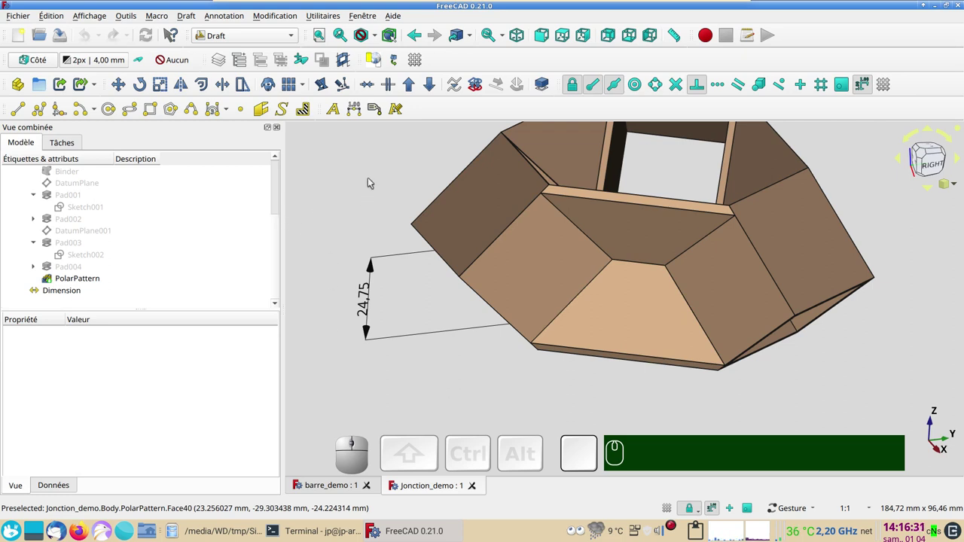
click(371, 162)
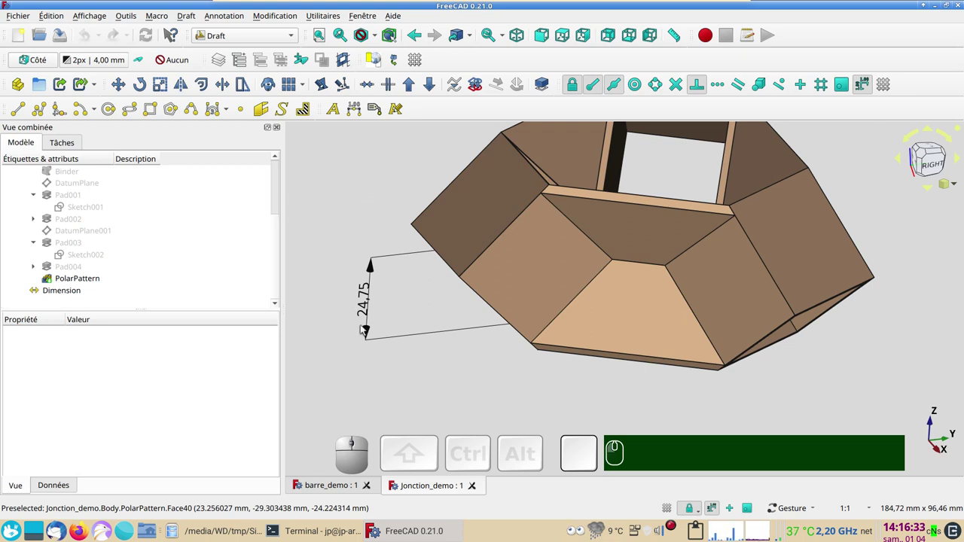
click(34, 64)
click(141, 330)
click(419, 65)
scroll(down, 3)
scroll(up, 3)
drag(745, 305, 804, 317)
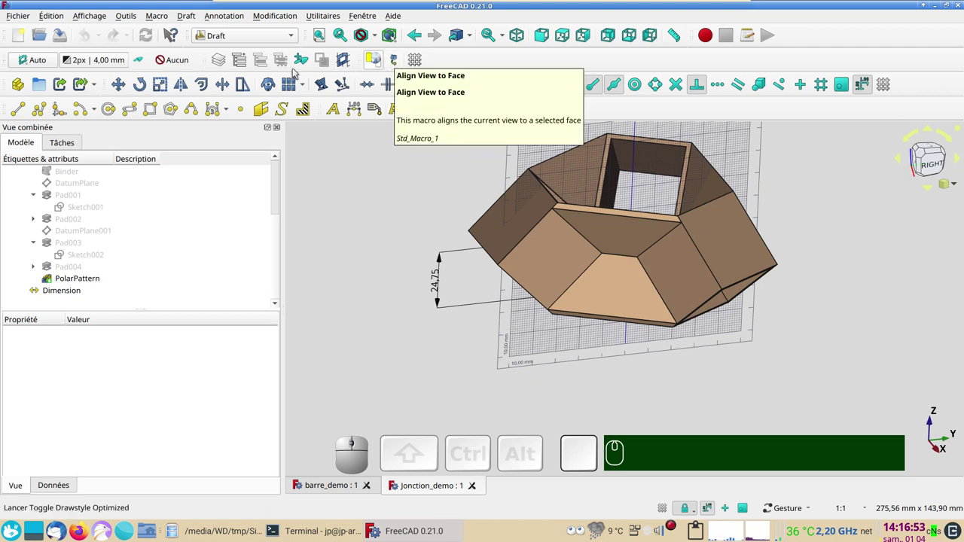
click(130, 16)
click(184, 192)
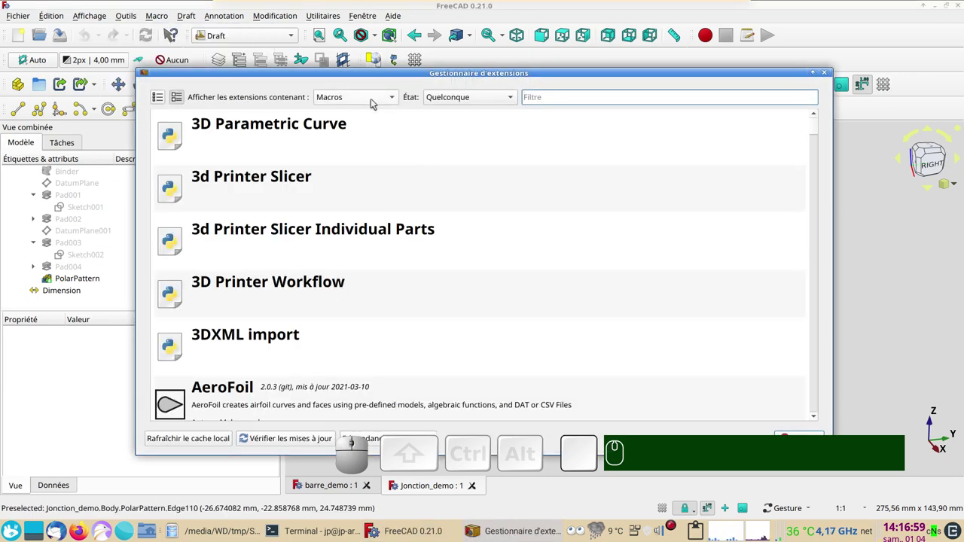
scroll(down, 3)
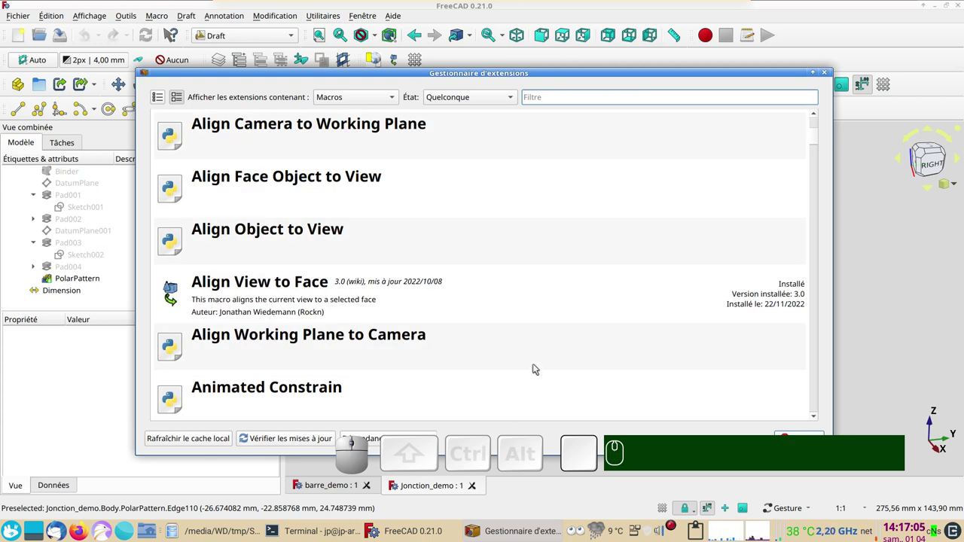
click(828, 74)
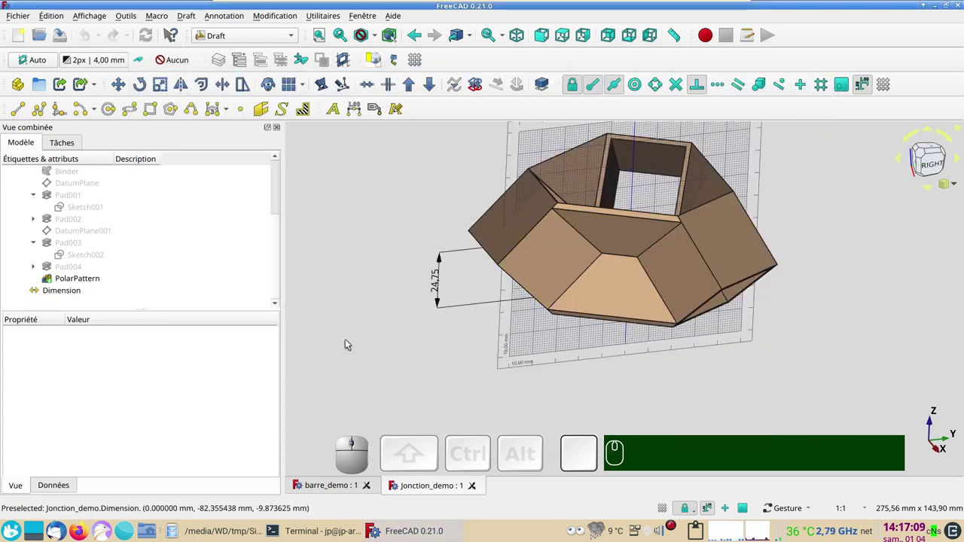
Align the view square onto the lower trapezoid face with the macro and enlarge it in the window
click(616, 298)
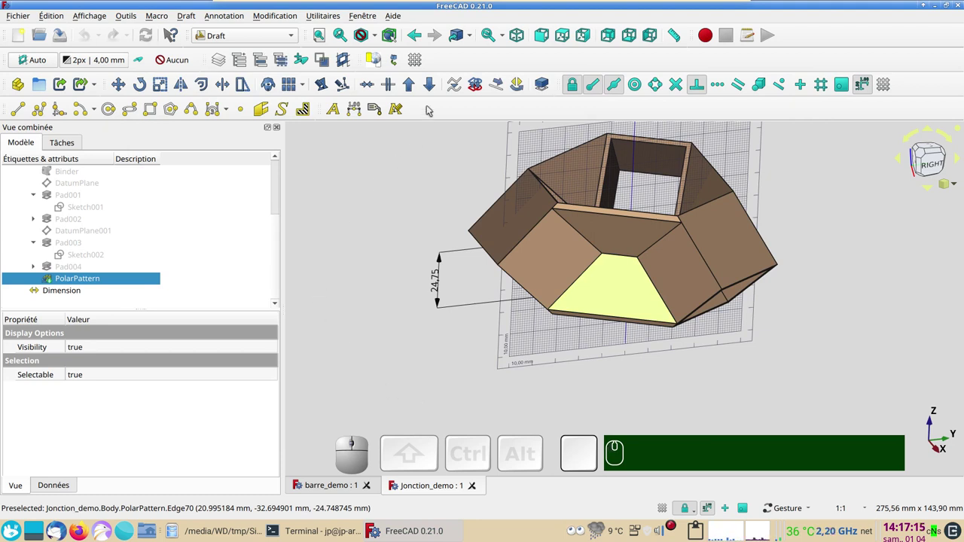
click(394, 55)
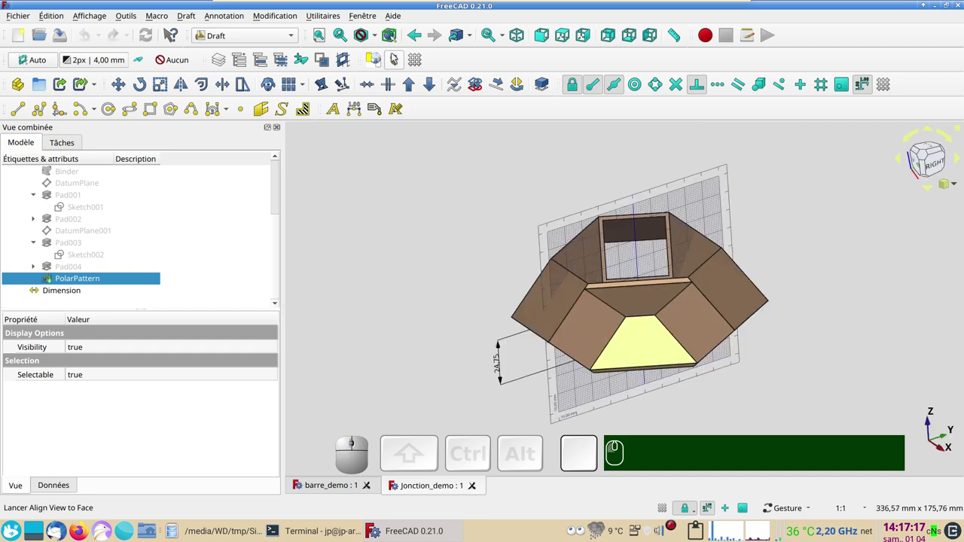
scroll(up, 3)
drag(471, 314, 454, 359)
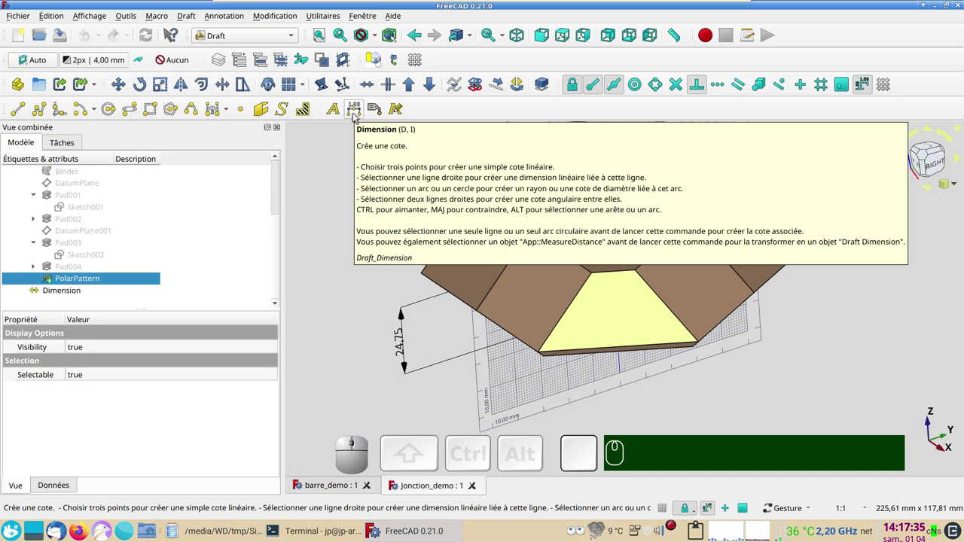
Place a 25.17 axis-constrained dimension across the trapezoid face, then switch to bouchon_fourreau_excentre
click(357, 116)
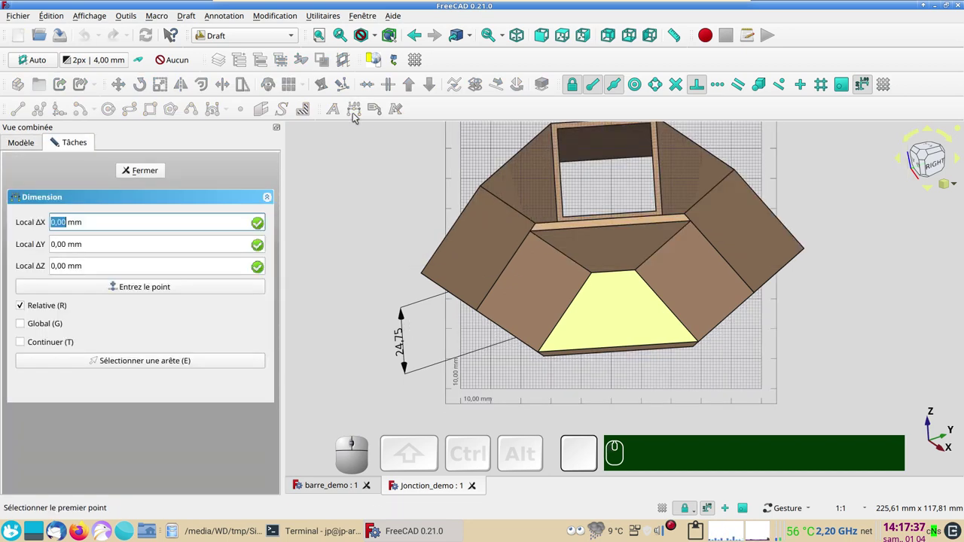
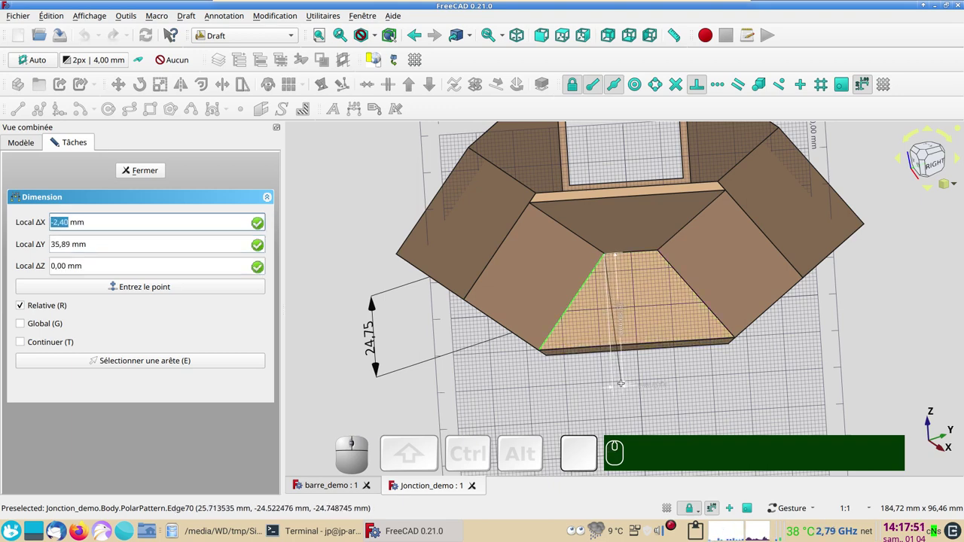
key(y)
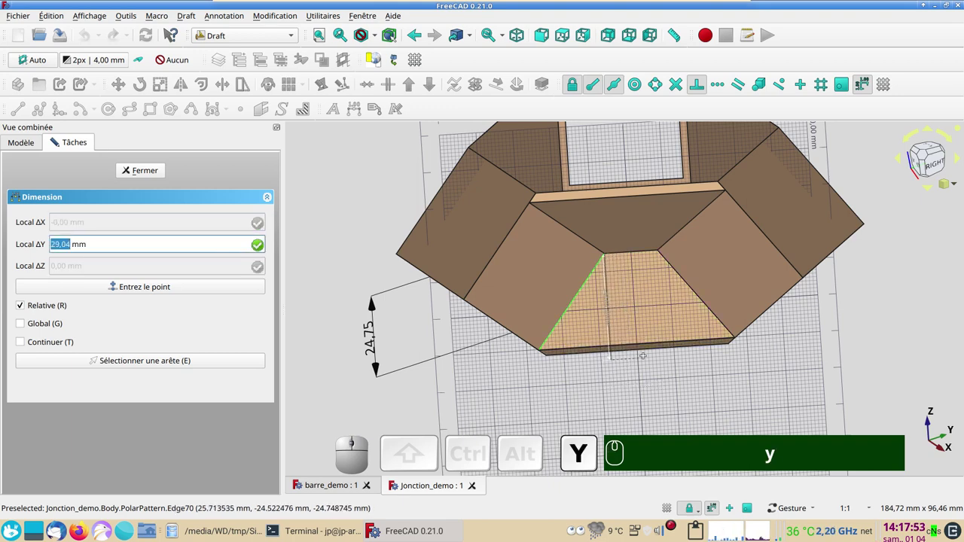
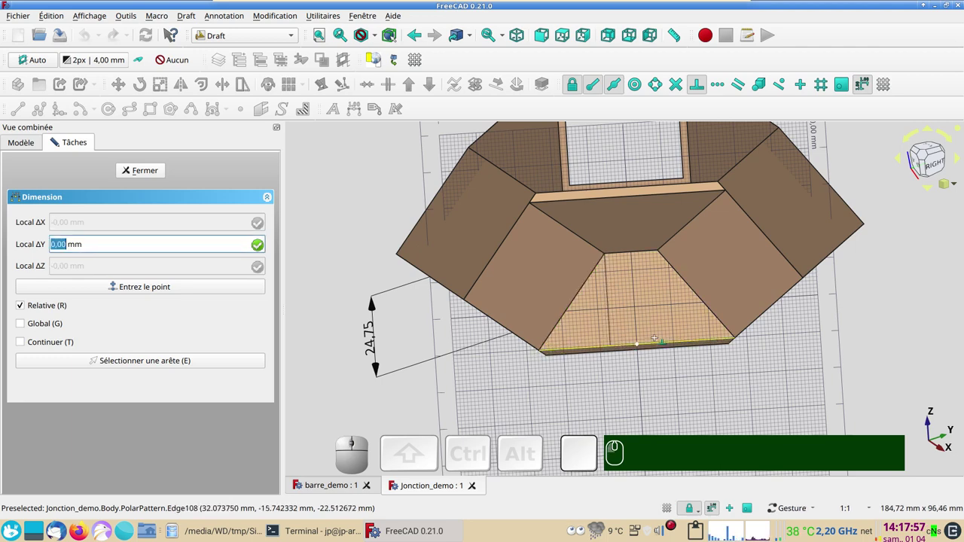
key(x)
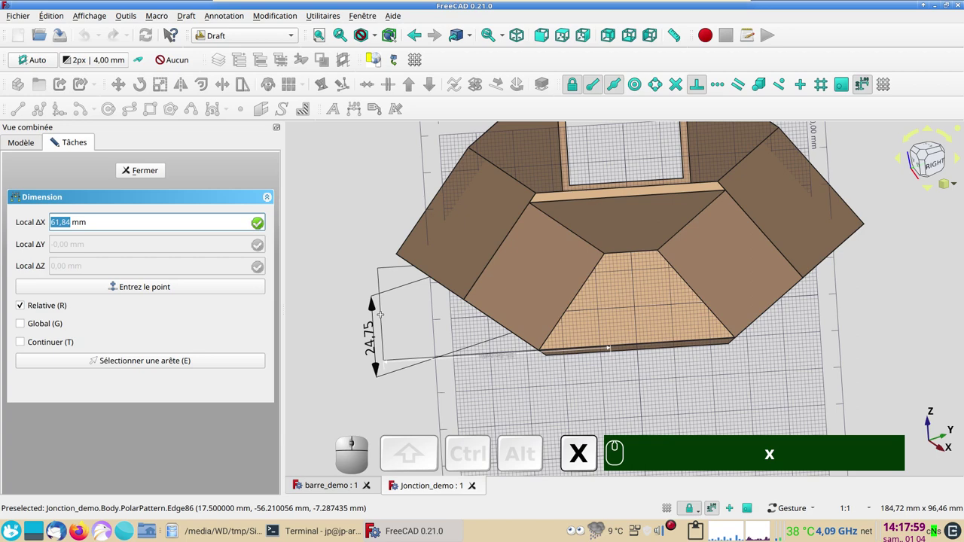
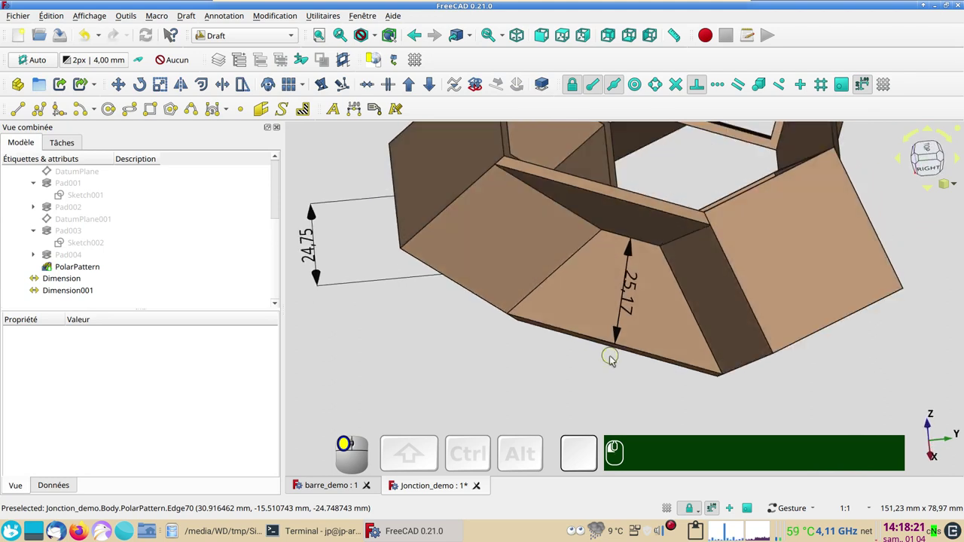
click(706, 411)
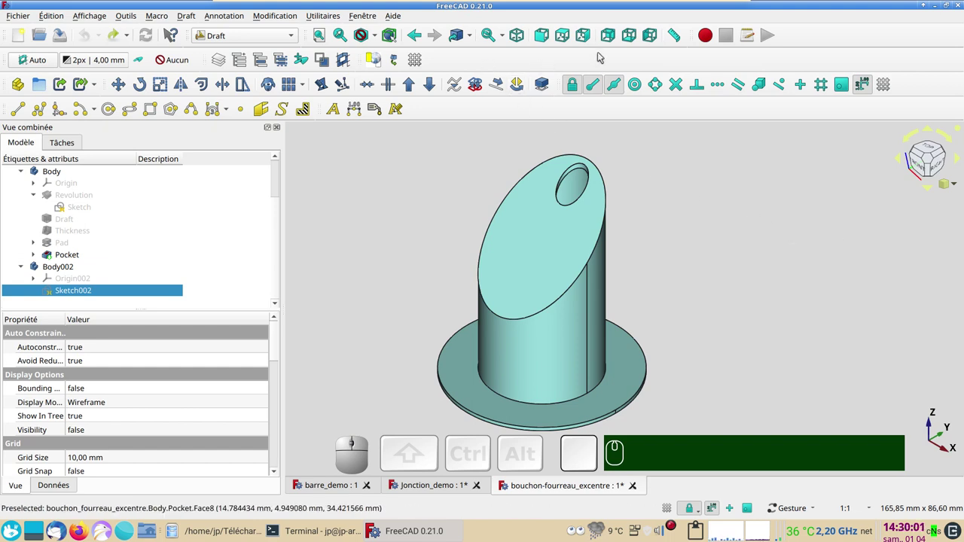
Show the eccentric cap from the right side over the working-plane grid
click(588, 42)
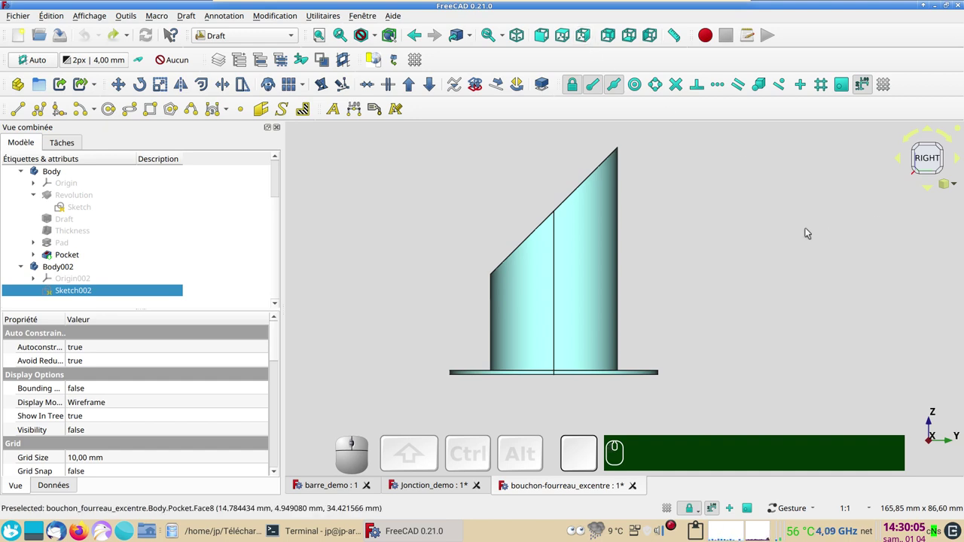
click(418, 65)
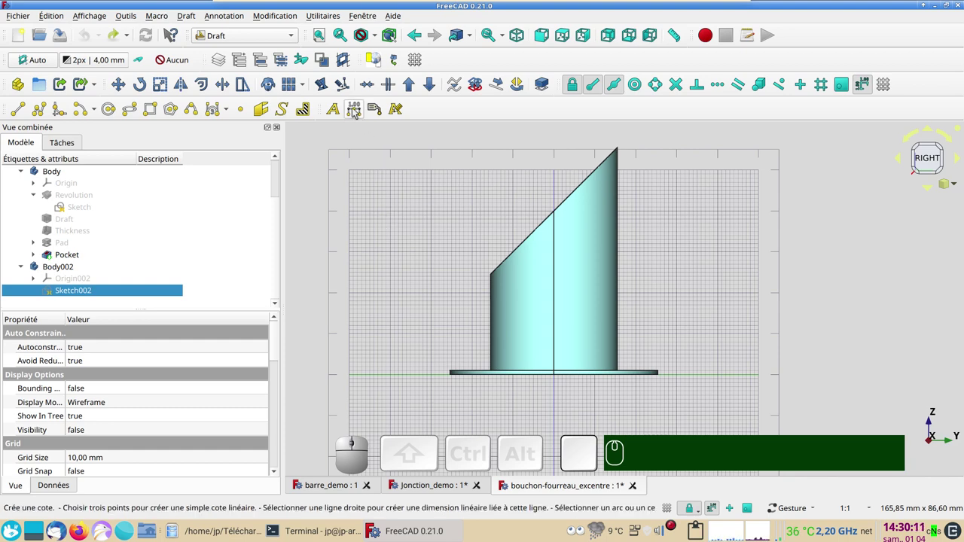
Place a vertical 24.40 dimension on the cap's short side using angle and perpendicular snapping
click(355, 110)
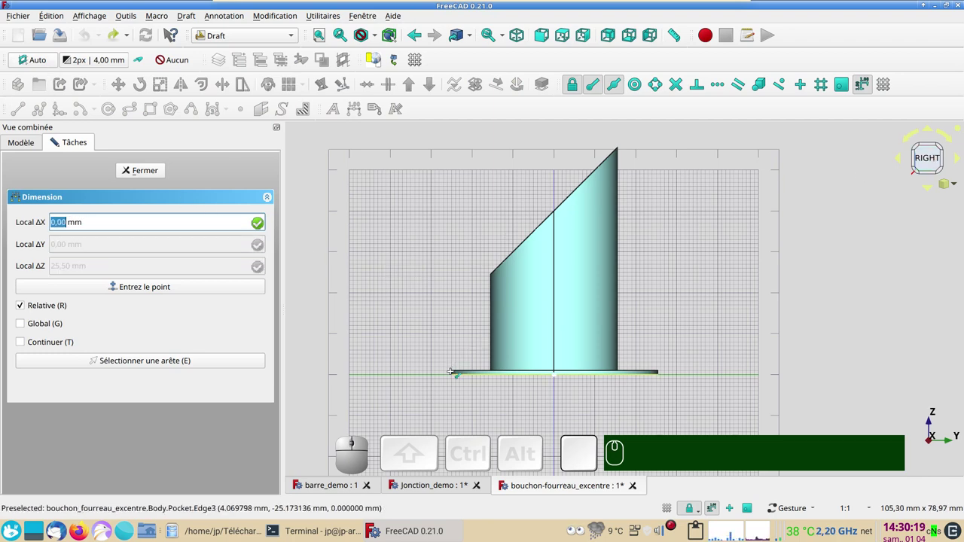
scroll(up, 3)
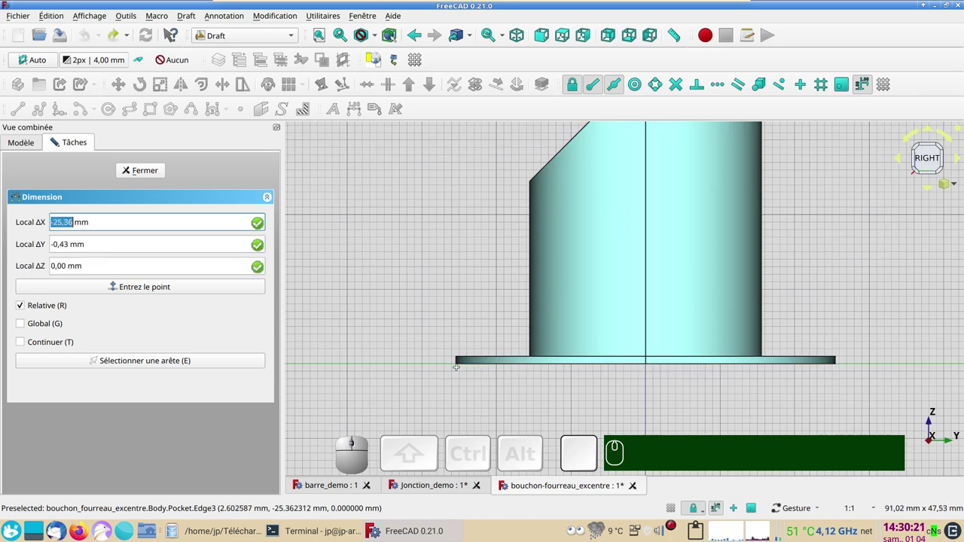
click(416, 64)
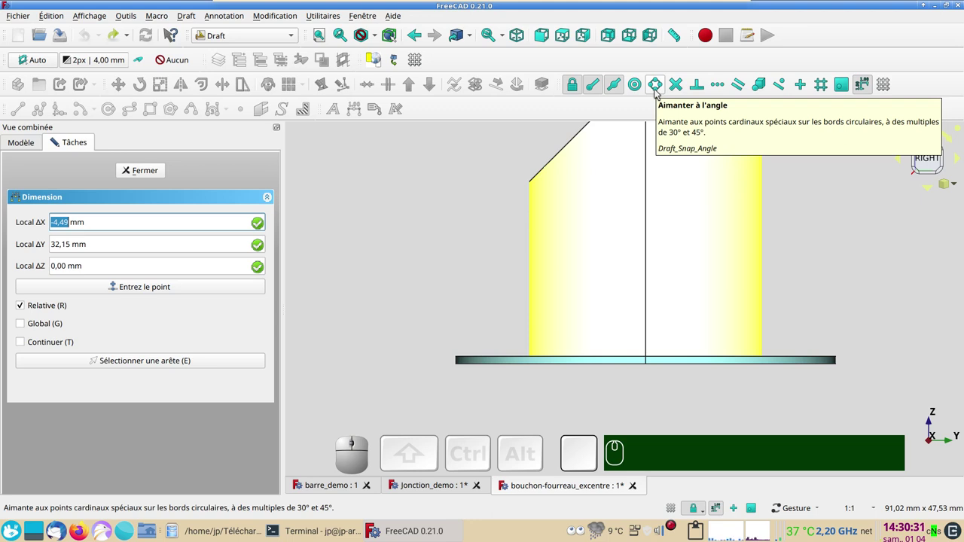
click(659, 93)
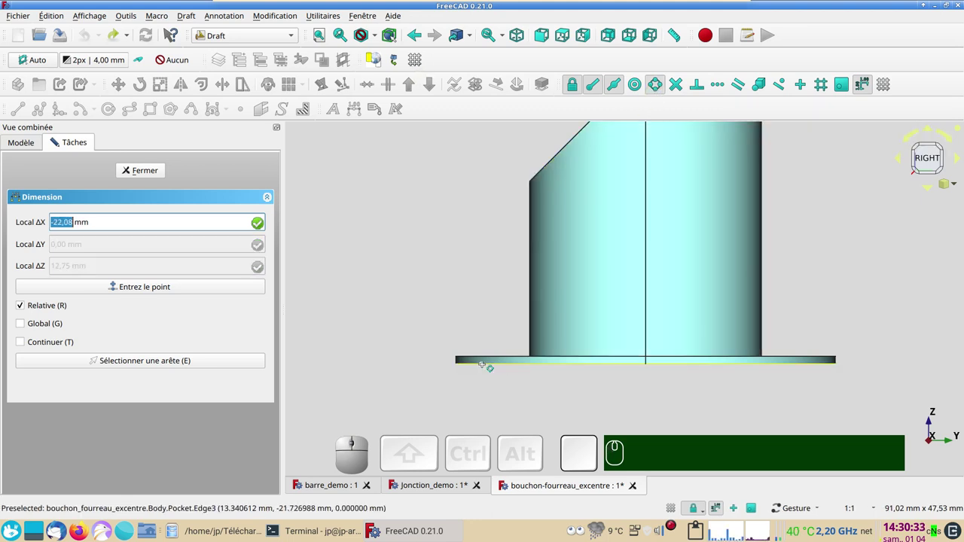
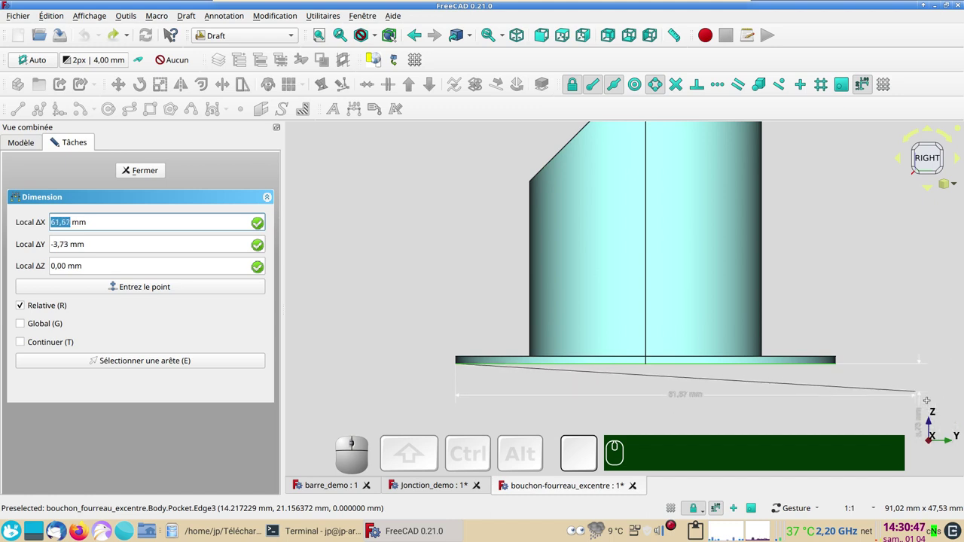
key(y)
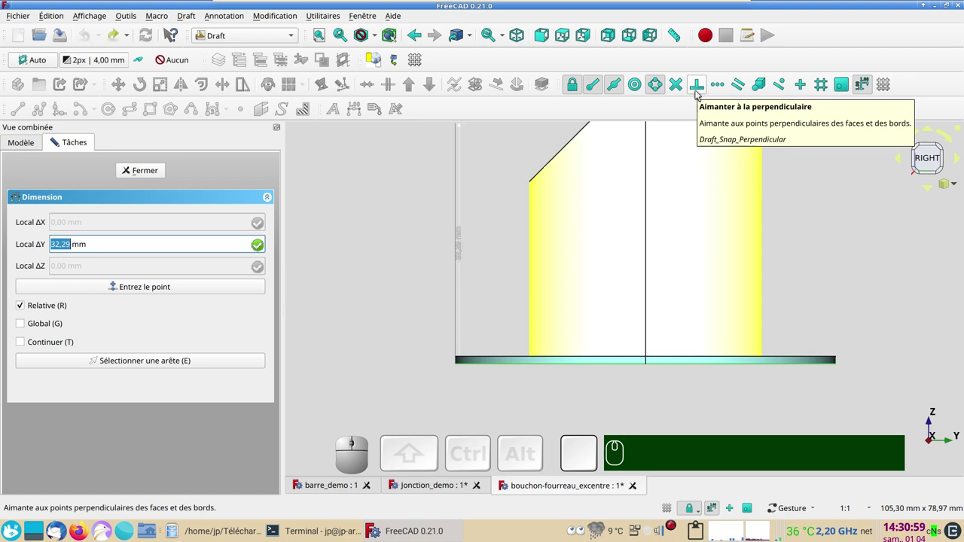
click(700, 93)
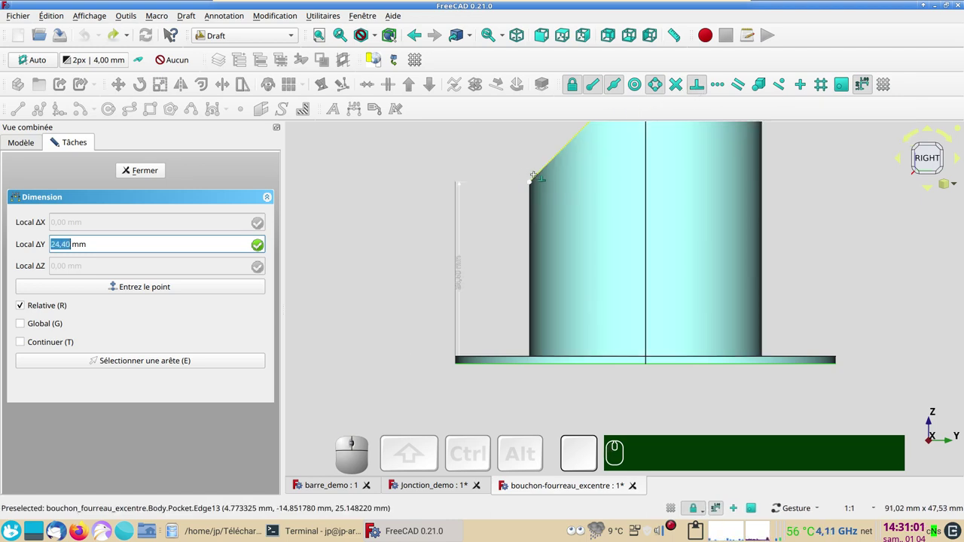
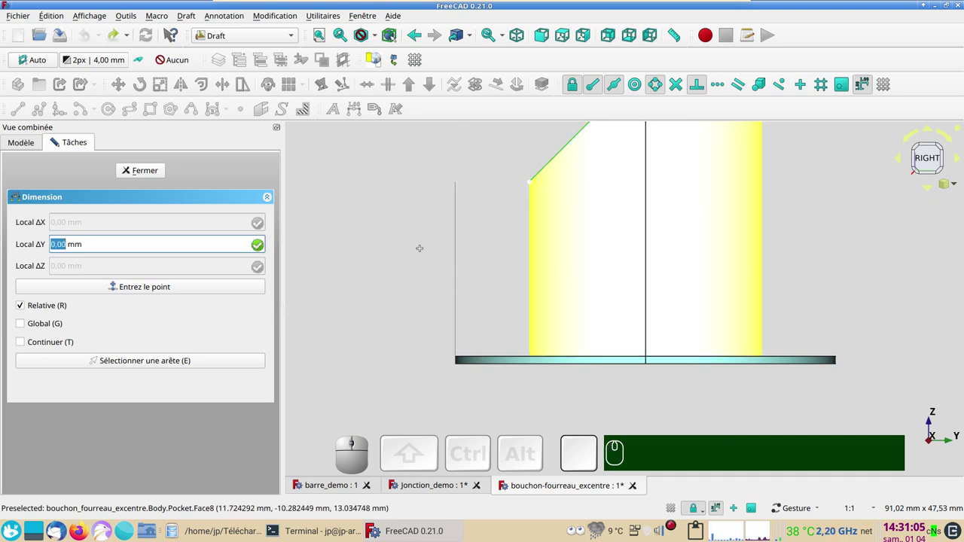
key(x)
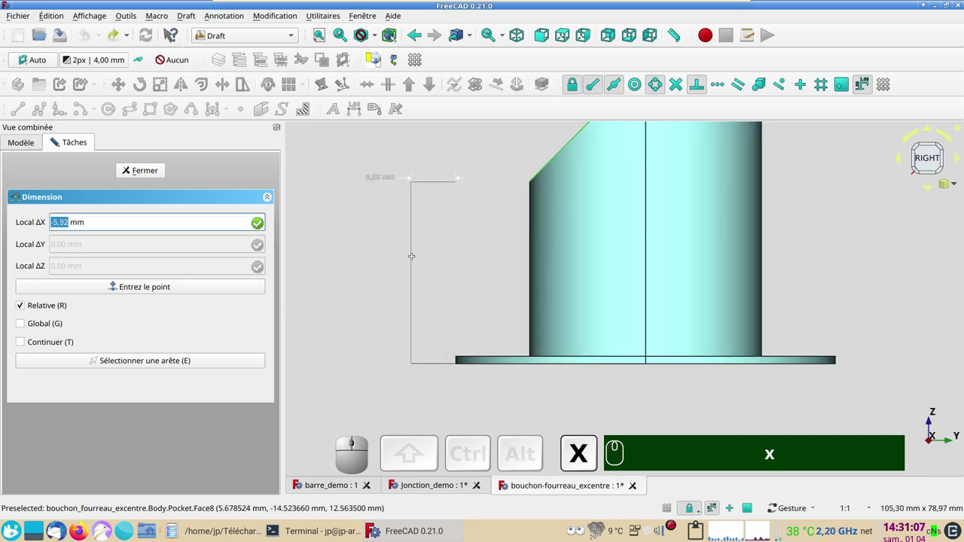
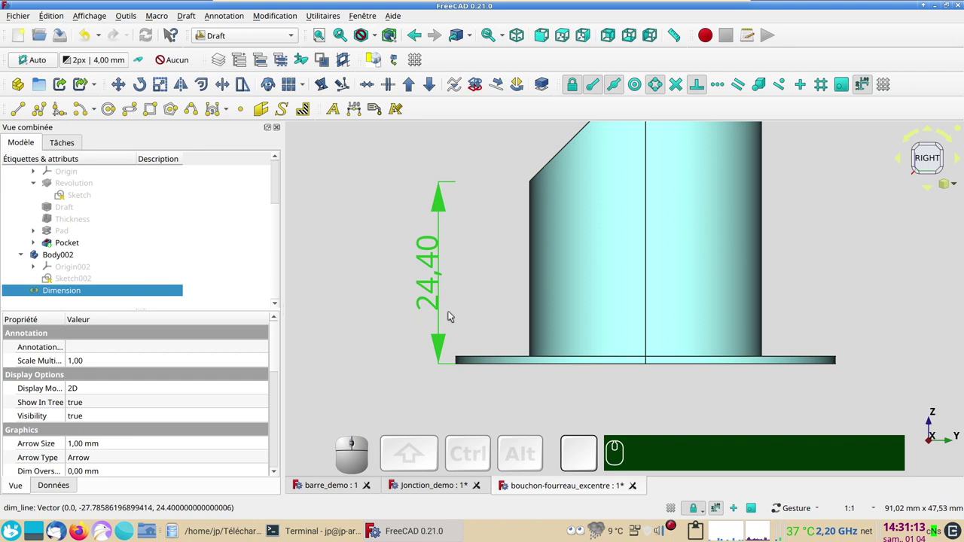
scroll(down, 3)
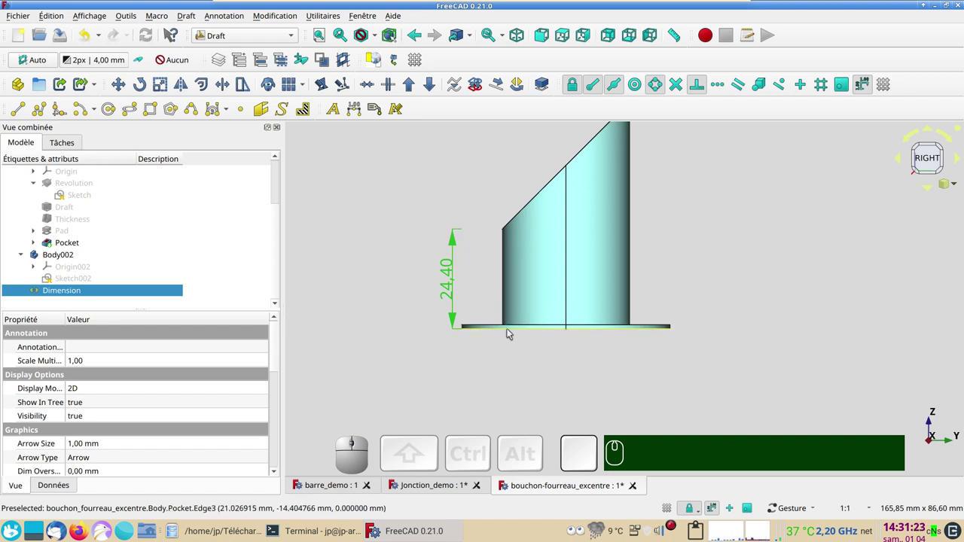
scroll(down, 3)
drag(654, 251, 609, 281)
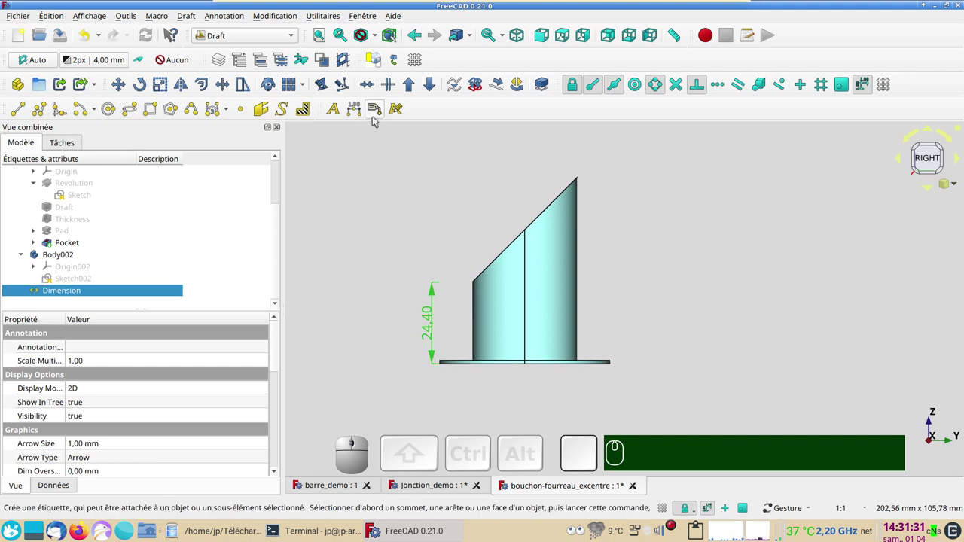
Begin a Draft dimension constrained vertical for the 55.60 height of the cap's tall side
click(362, 115)
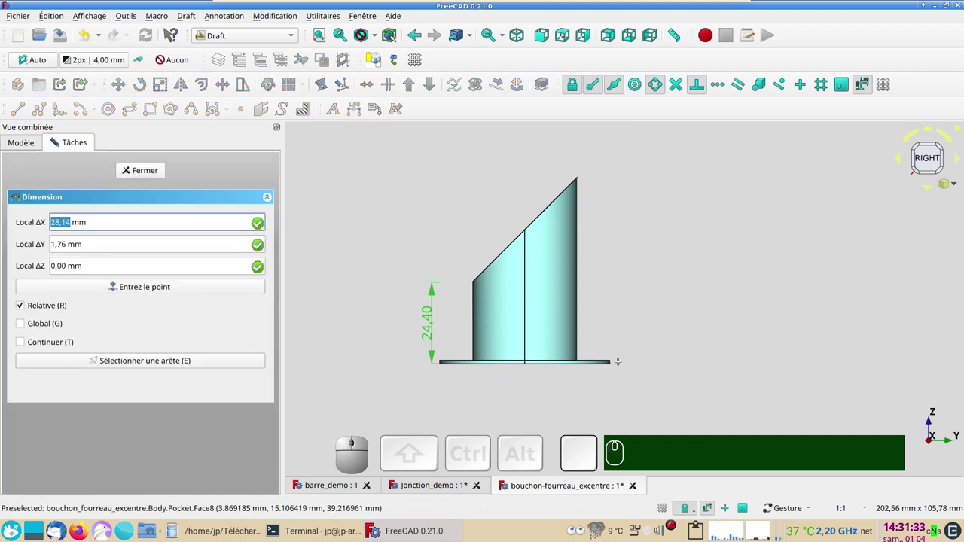
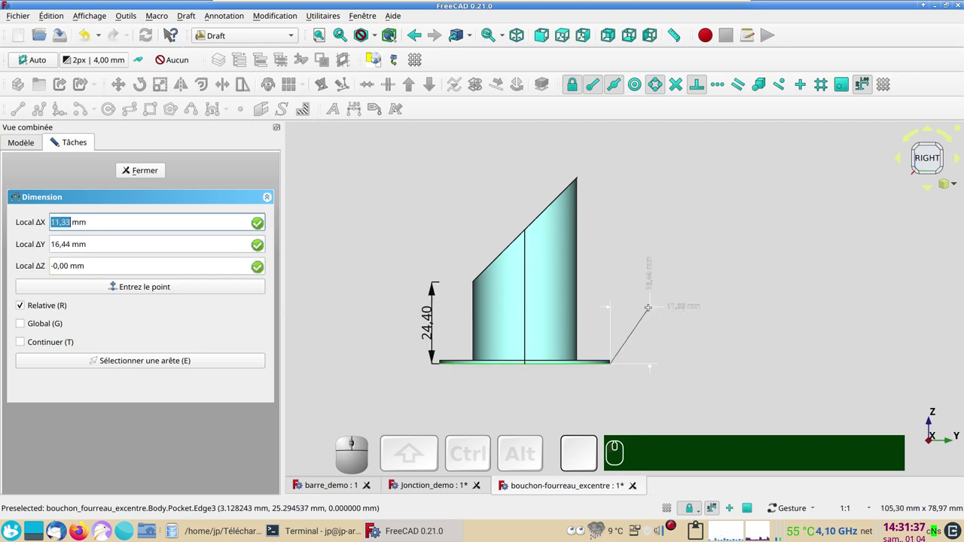
key(y)
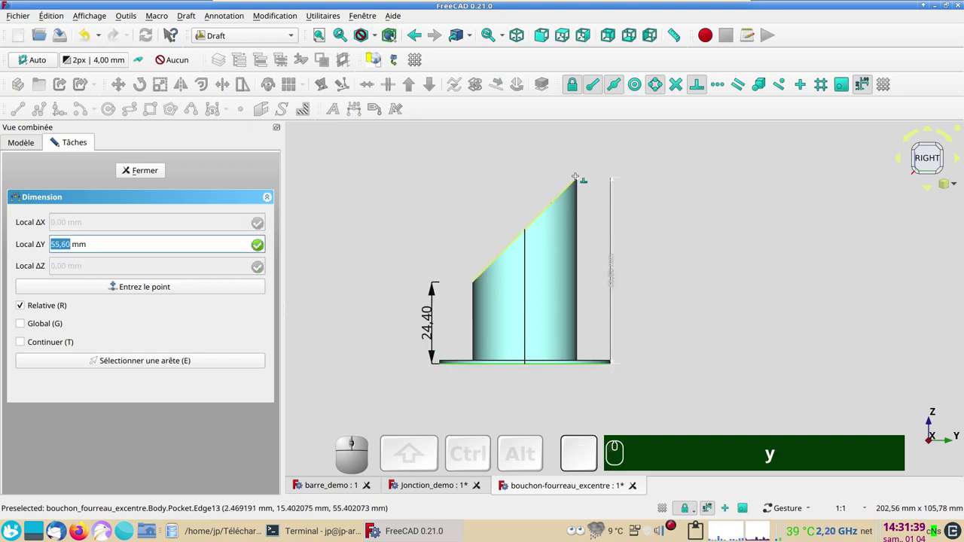
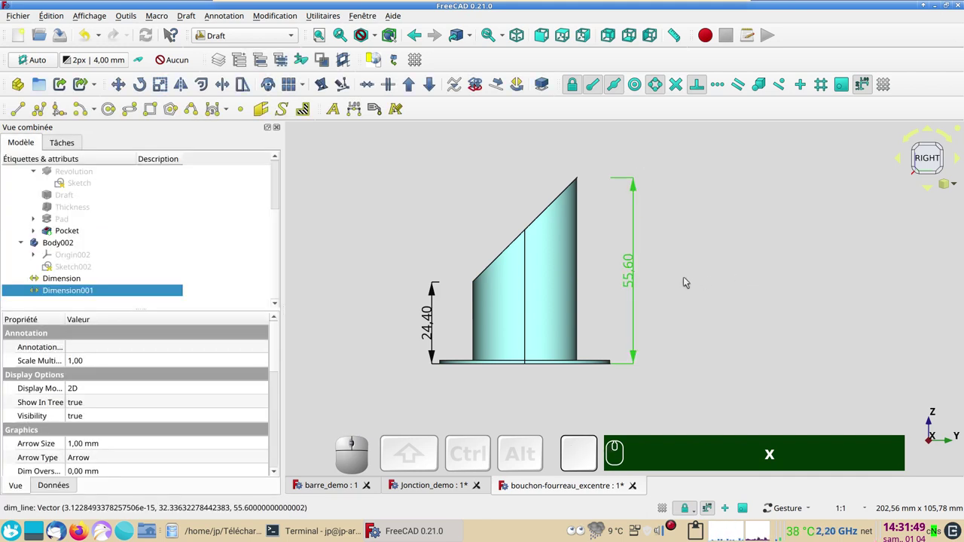
Orbit the cap to view its hollow top in 3D, then cancel the stray dimension command
drag(691, 308, 574, 270)
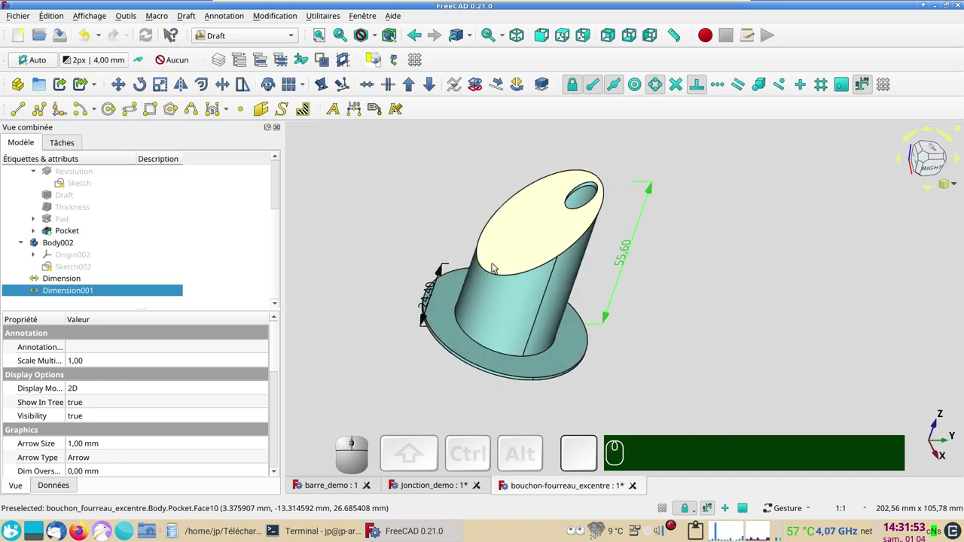
drag(504, 301, 493, 311)
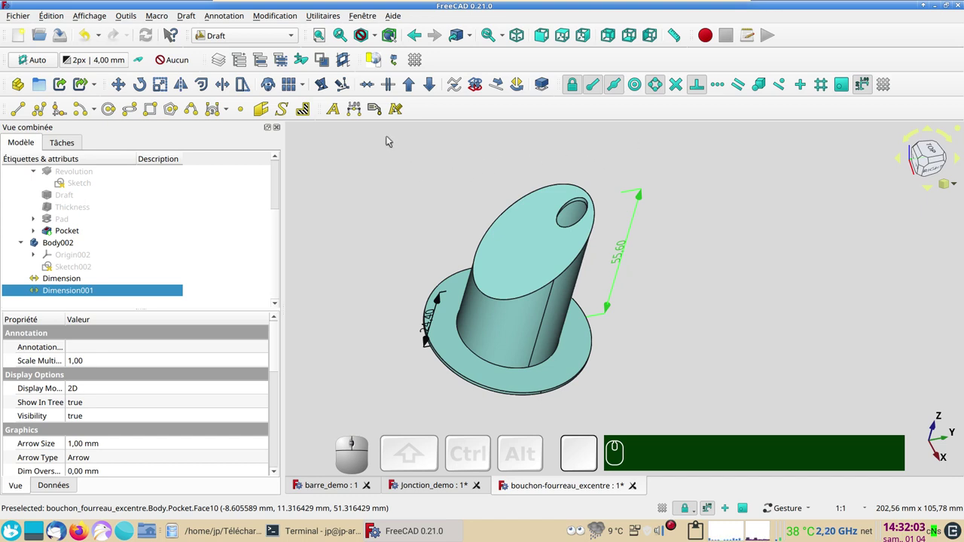
click(352, 108)
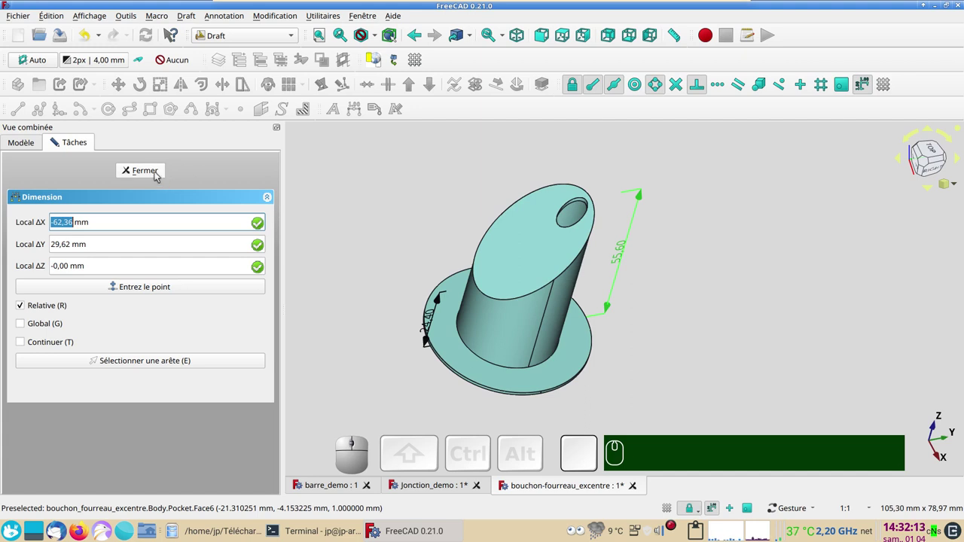
click(484, 345)
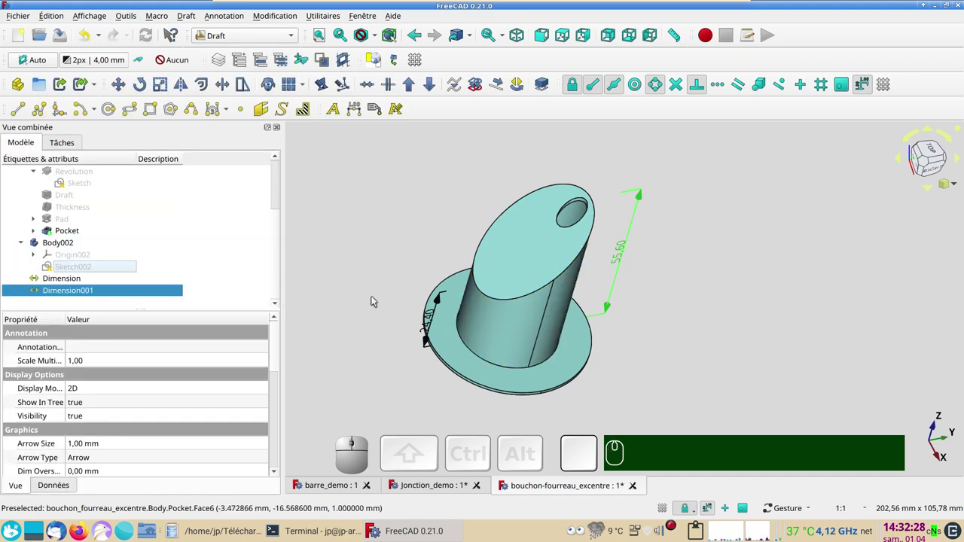
Create a persistent section cut of the cap along X via the Affichage menu
click(97, 18)
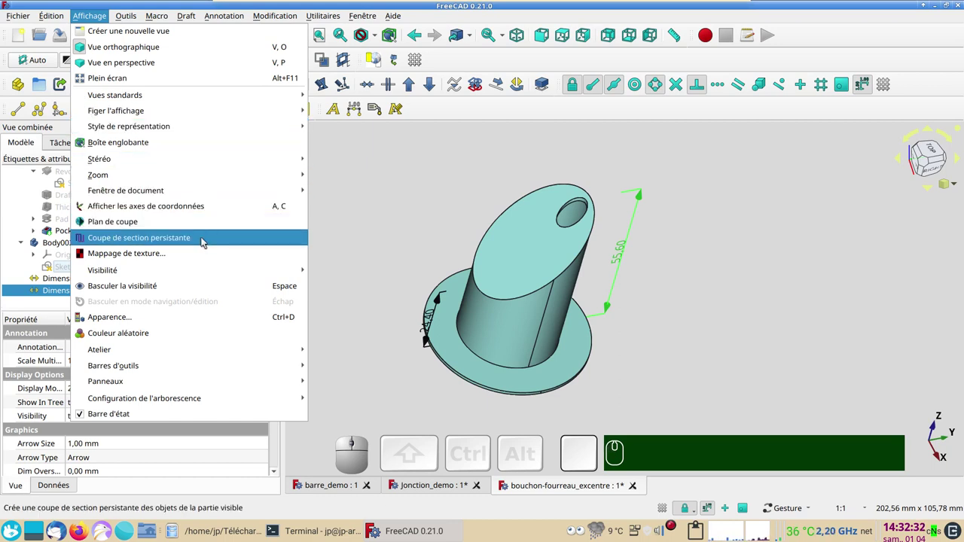
click(206, 239)
click(698, 147)
click(797, 174)
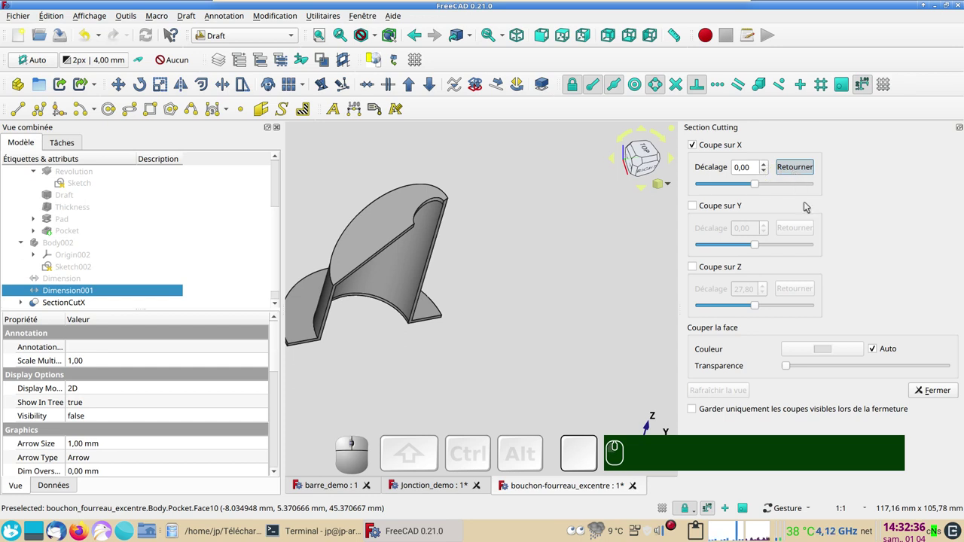
click(936, 391)
Hide the original Pocket solid and show the cut in the Right side view
right_click(666, 409)
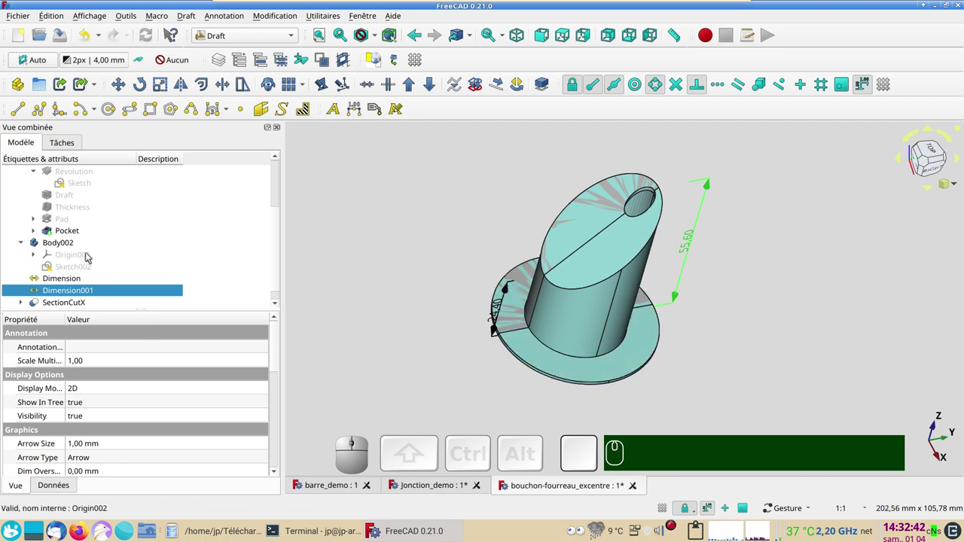
click(78, 237)
key(space)
drag(666, 353, 871, 201)
click(940, 164)
drag(869, 239, 841, 294)
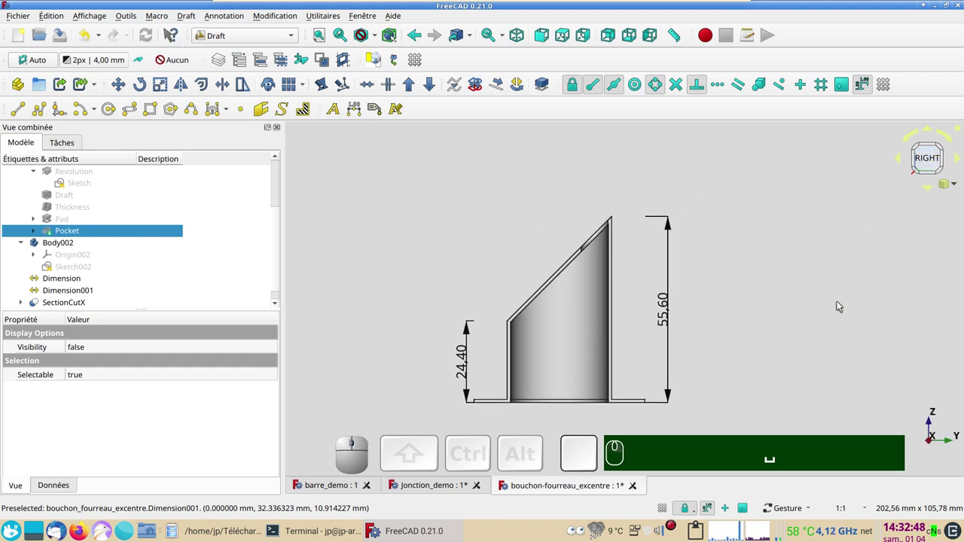
Start a dimension between both ends of the slanted top edge, snapping to special points and locking its direction
scroll(up, 3)
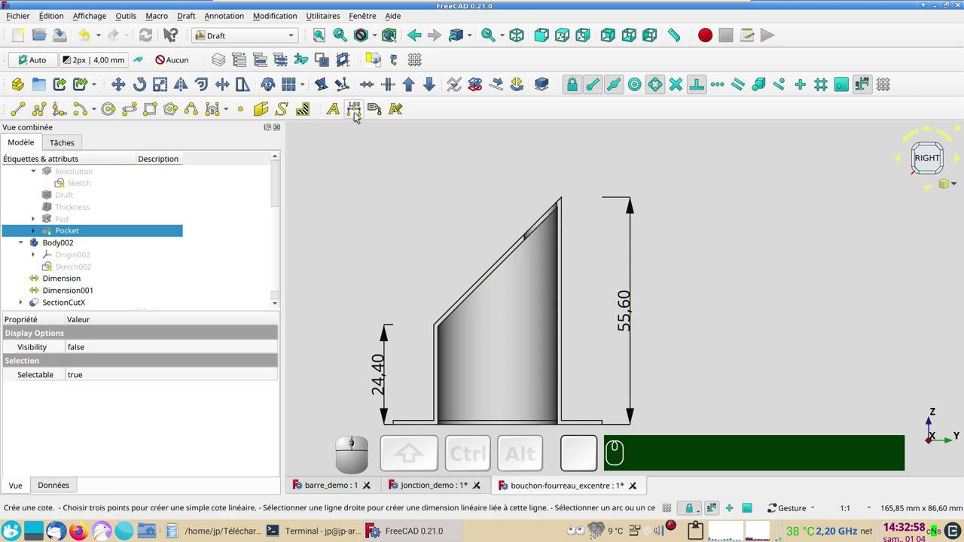
click(358, 115)
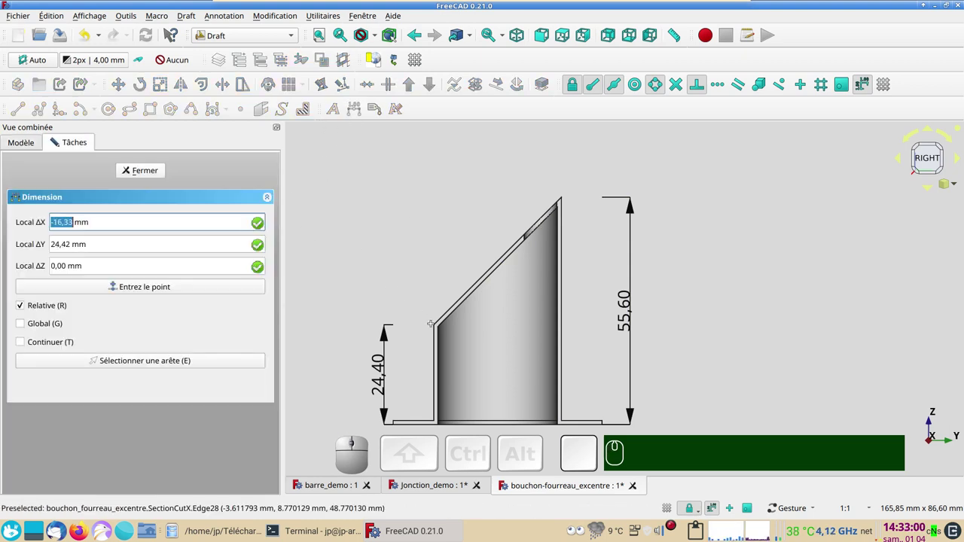
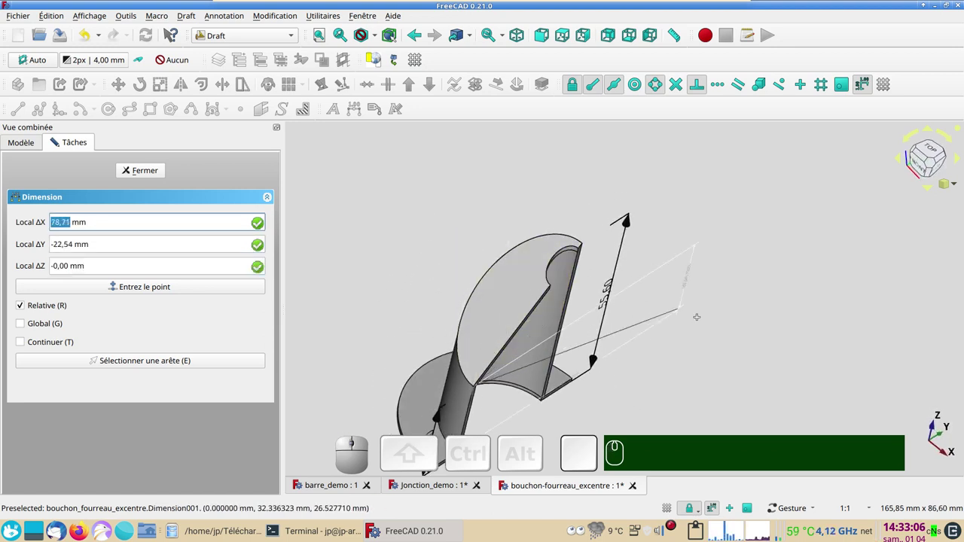
click(420, 64)
click(416, 58)
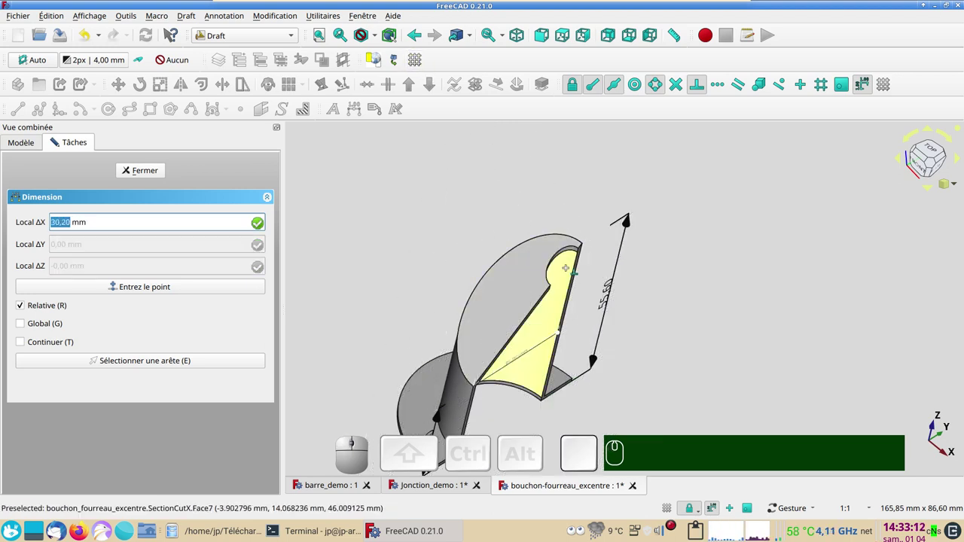
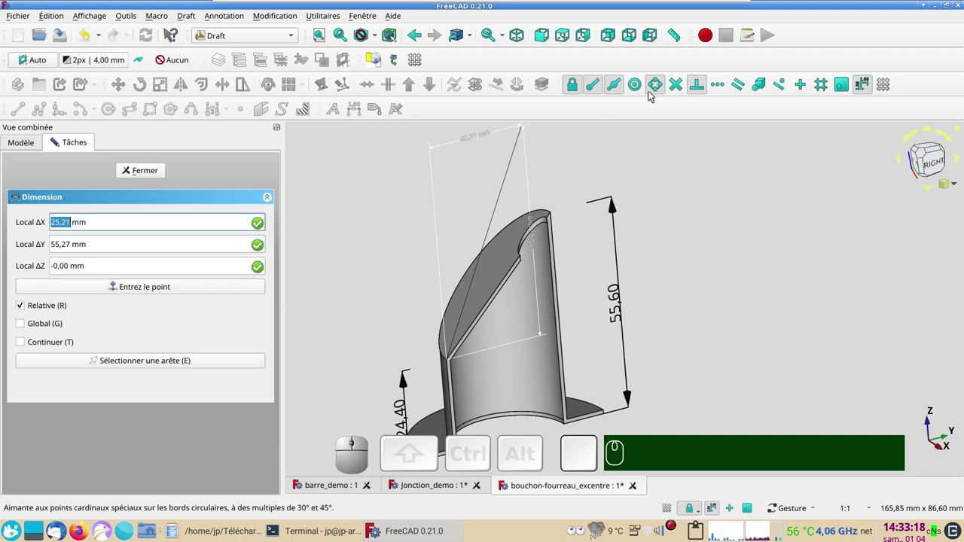
click(636, 84)
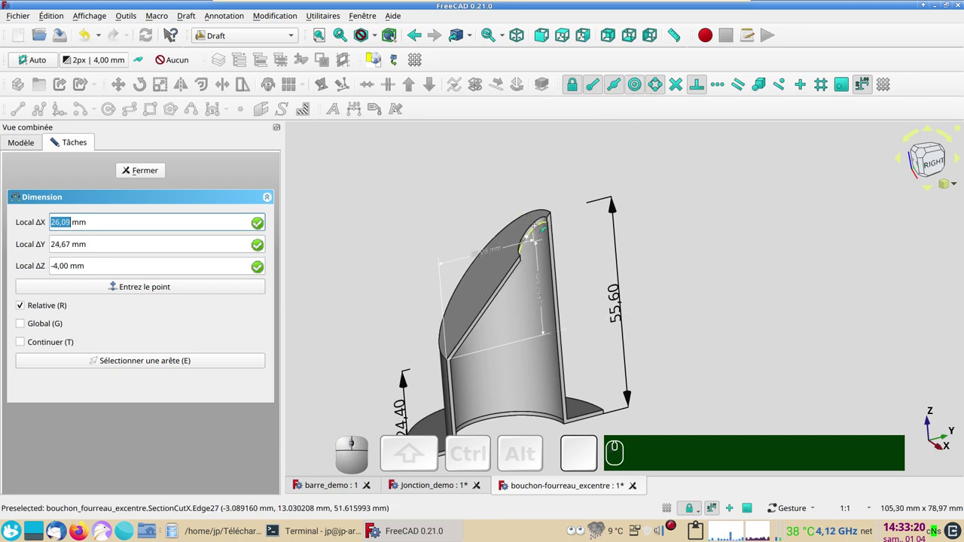
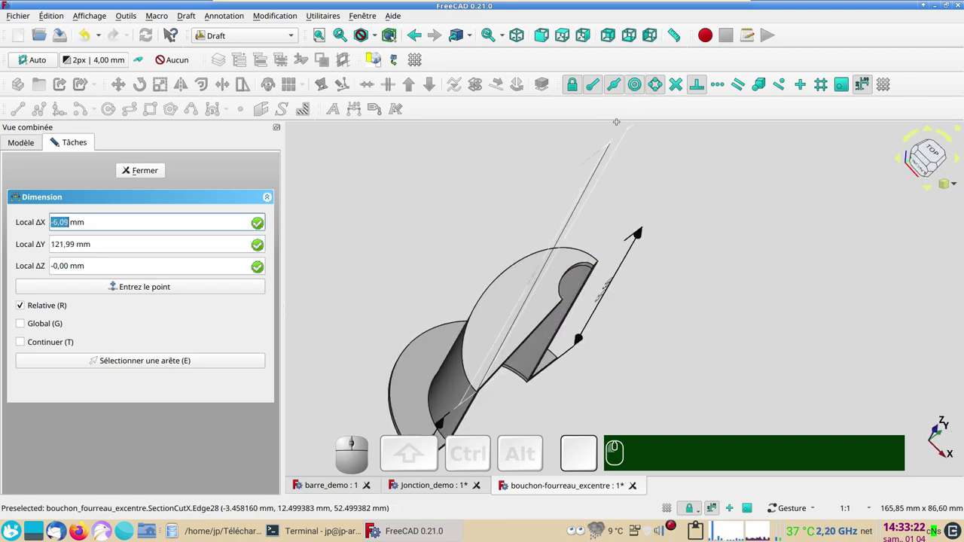
click(657, 81)
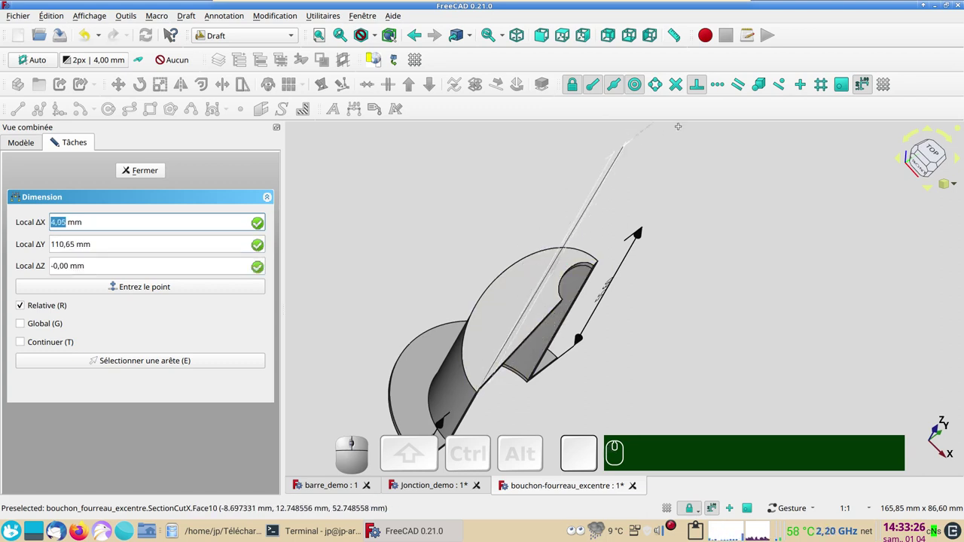
click(613, 85)
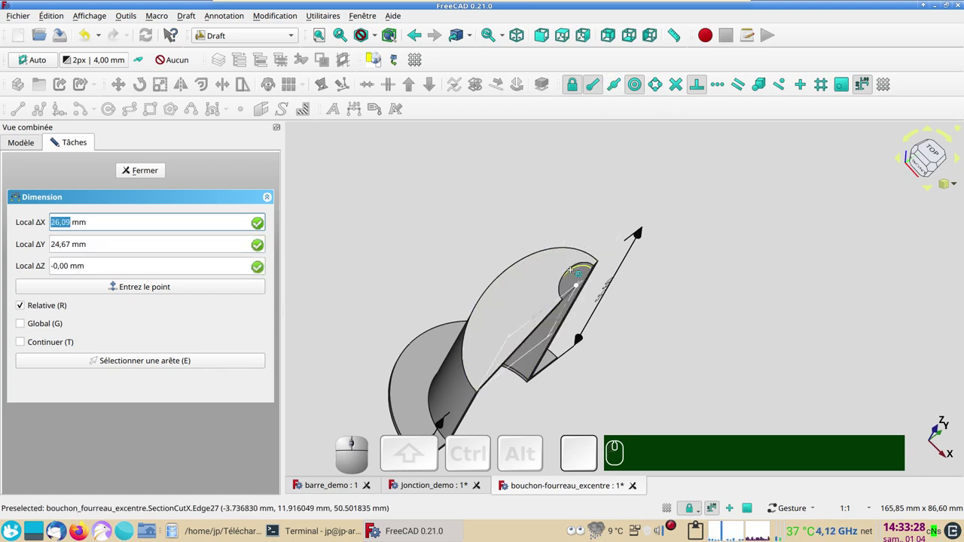
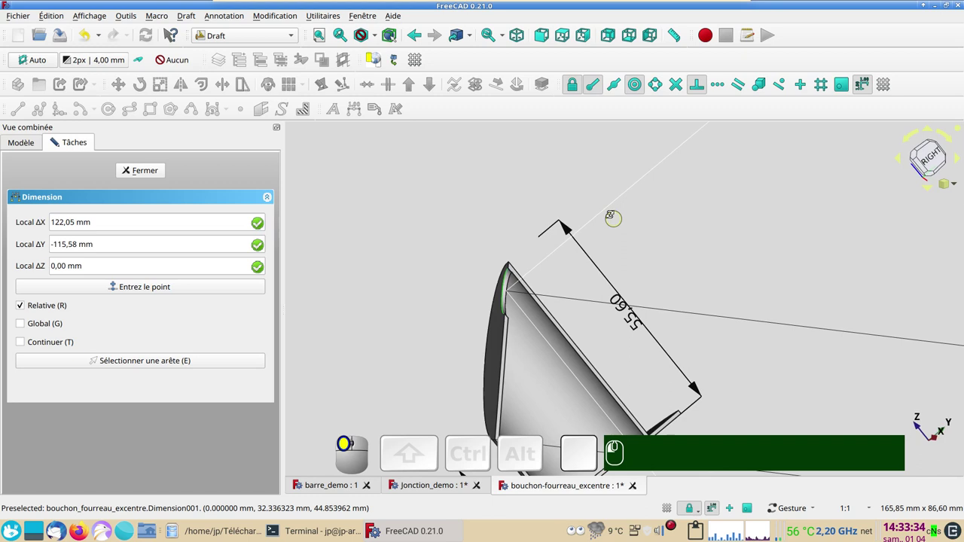
click(932, 157)
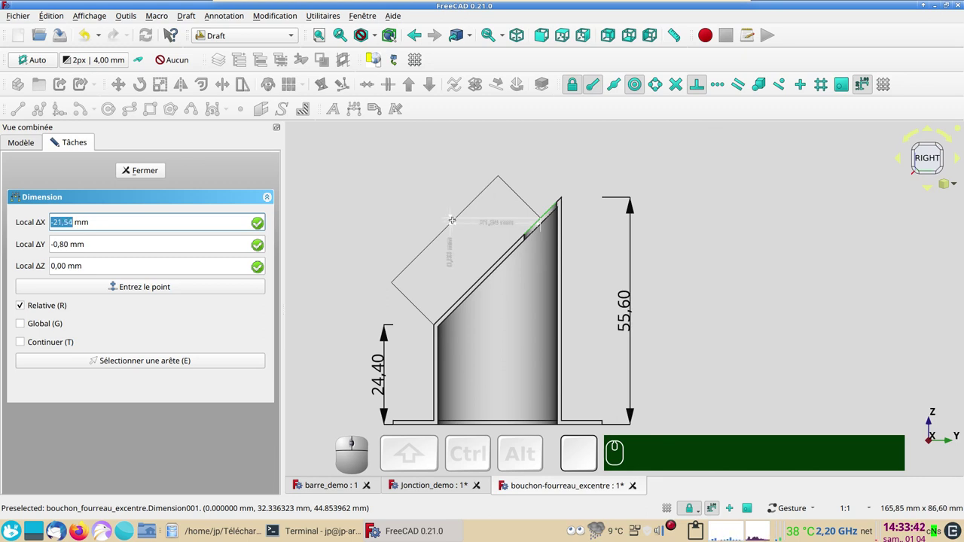
key(x)
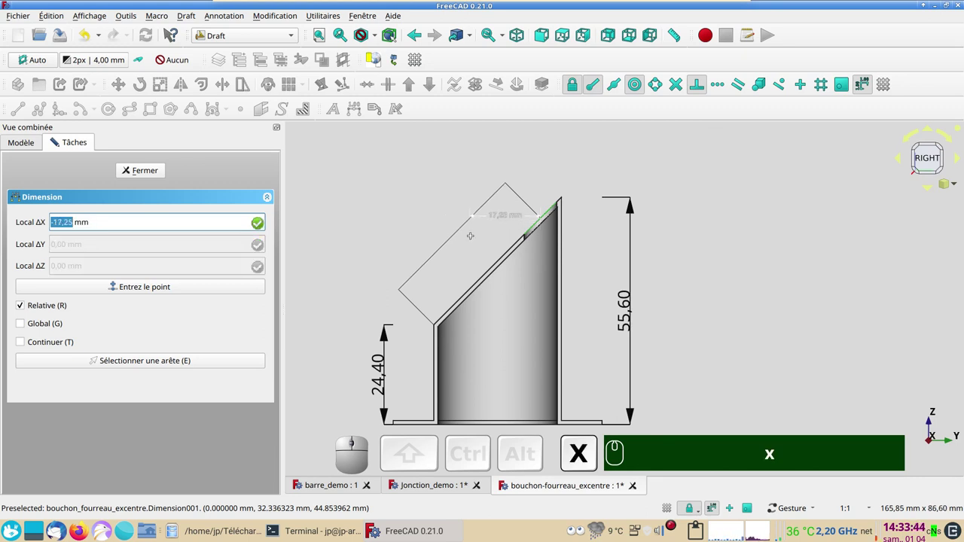
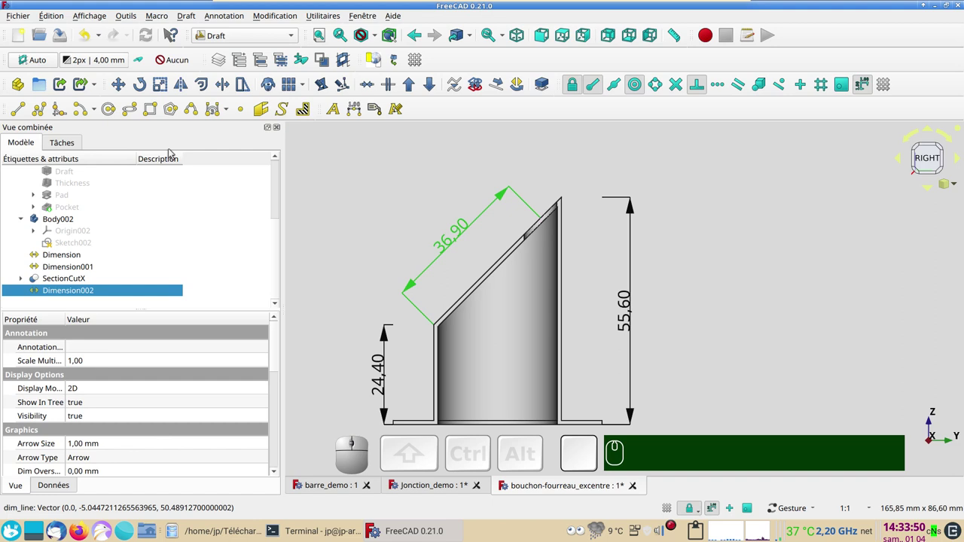
Finish the 36.90 dimension along the sloped top, then orbit toward the side view
click(25, 112)
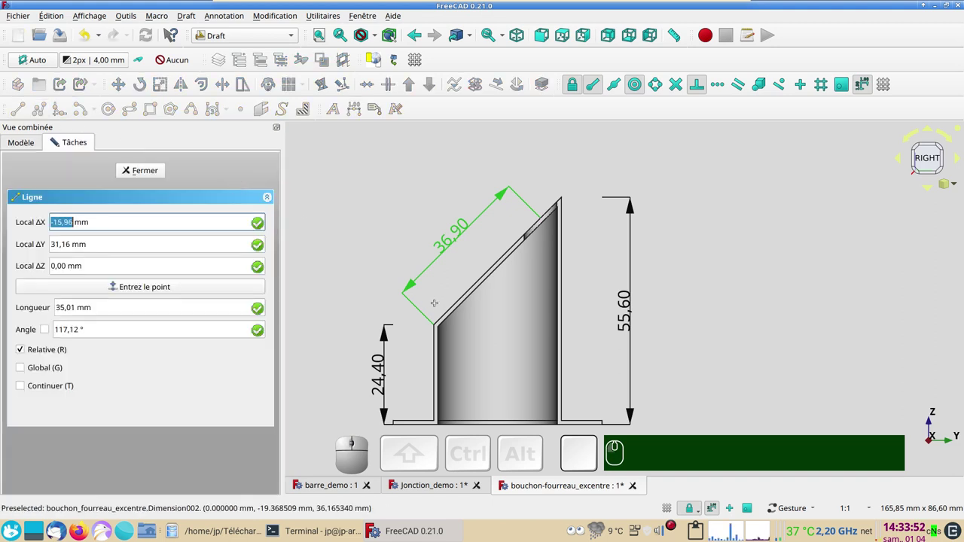
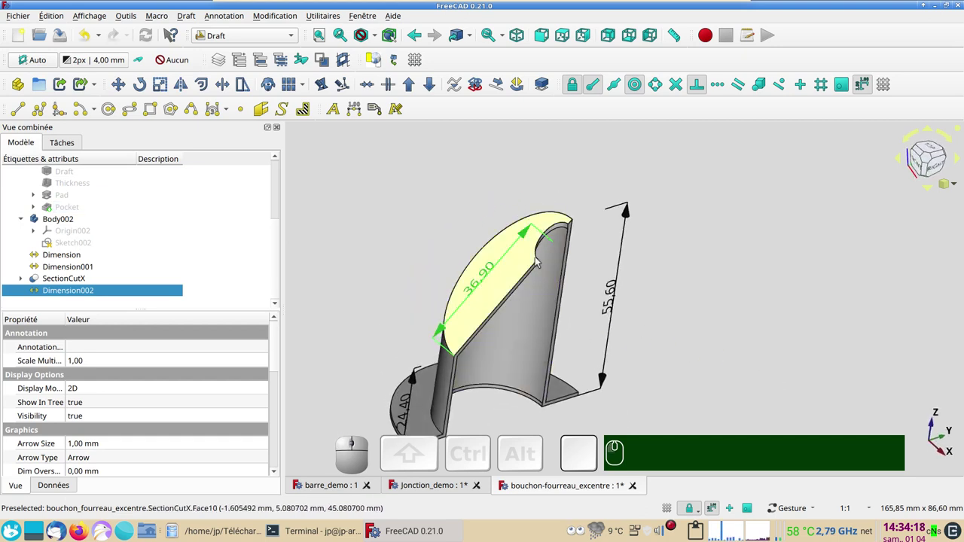
scroll(down, 3)
drag(729, 354, 646, 414)
drag(697, 398, 718, 329)
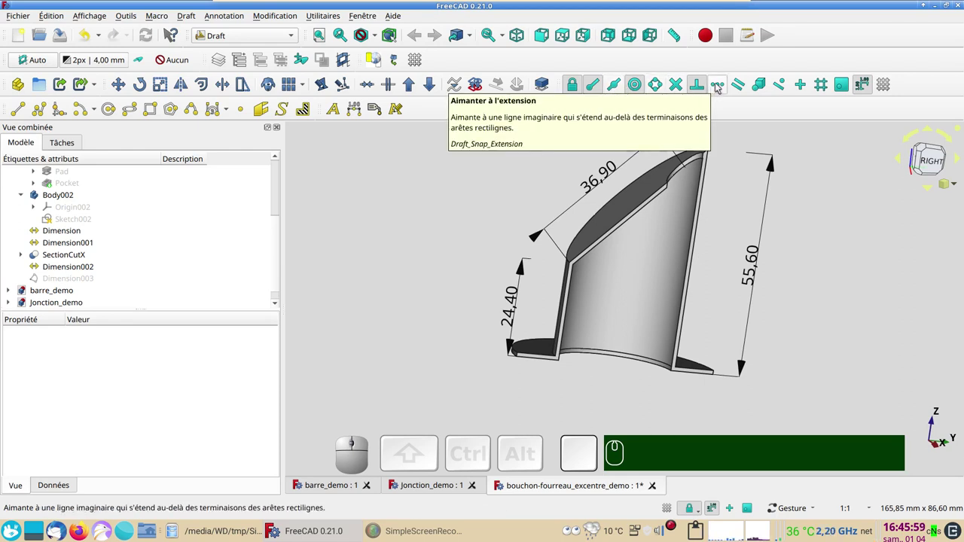
With Snap Extension on and the Right view set, dimension 78.63 parallel to the sloped top
click(719, 86)
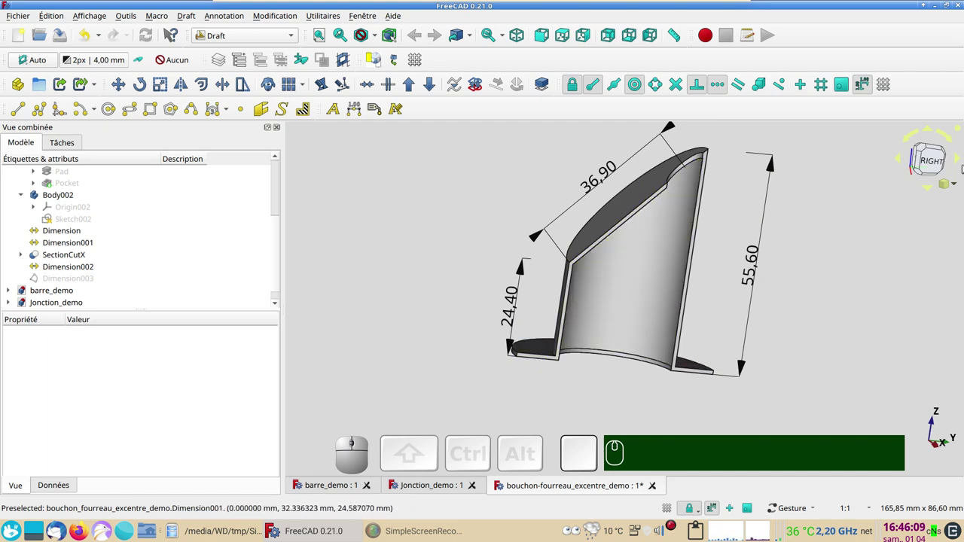
click(929, 159)
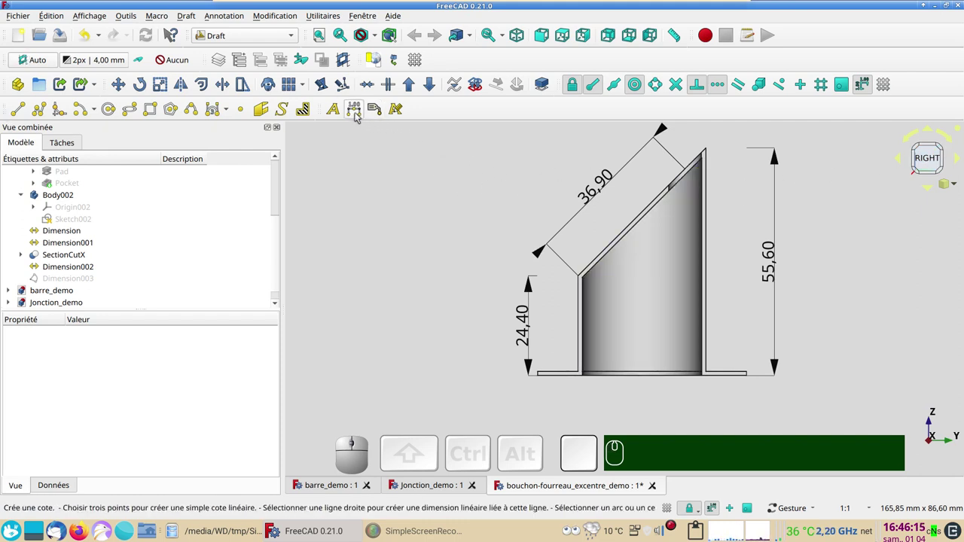
click(357, 115)
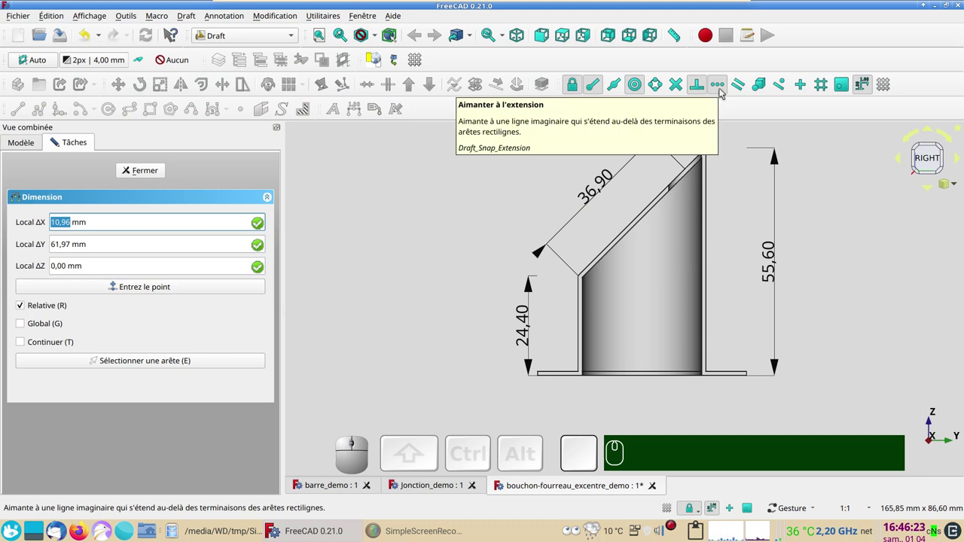
scroll(up, 3)
scroll(down, 3)
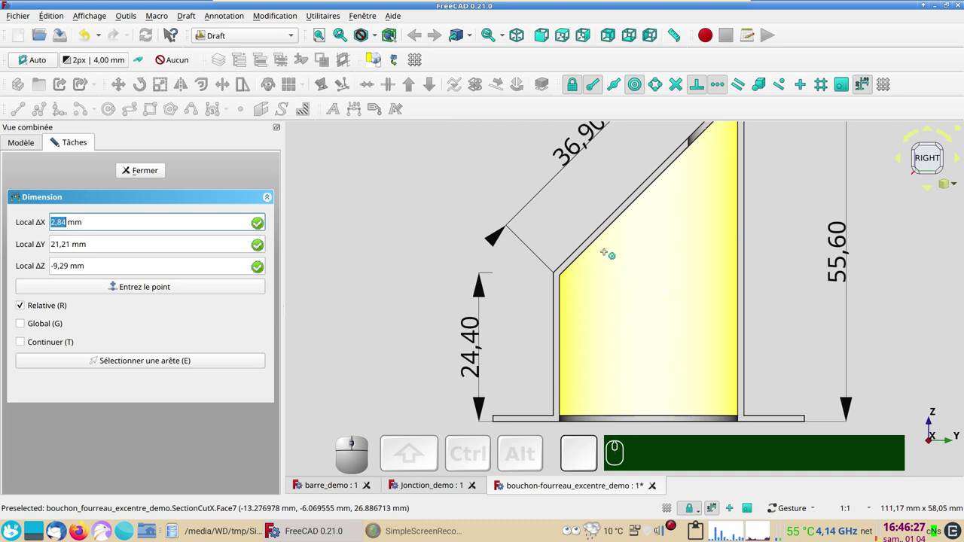
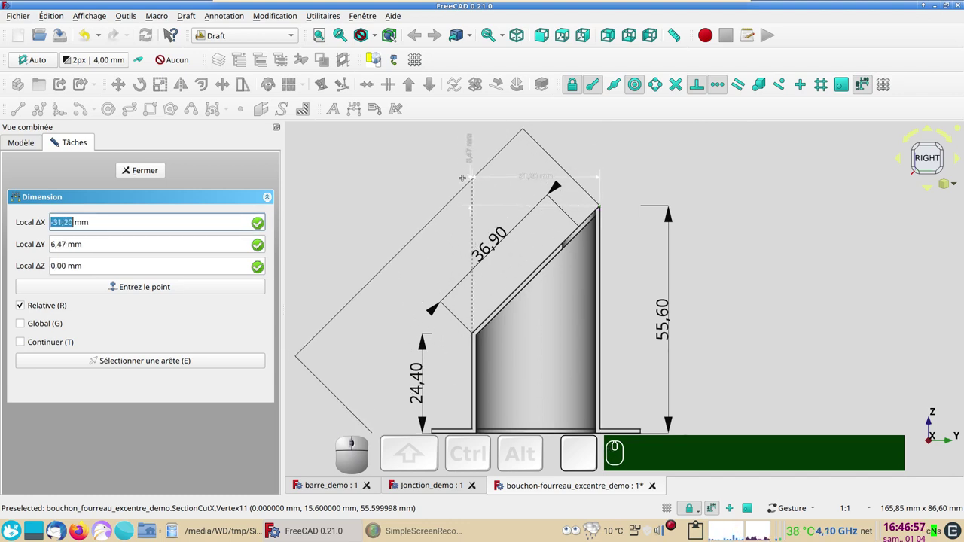
key(y)
key(y)
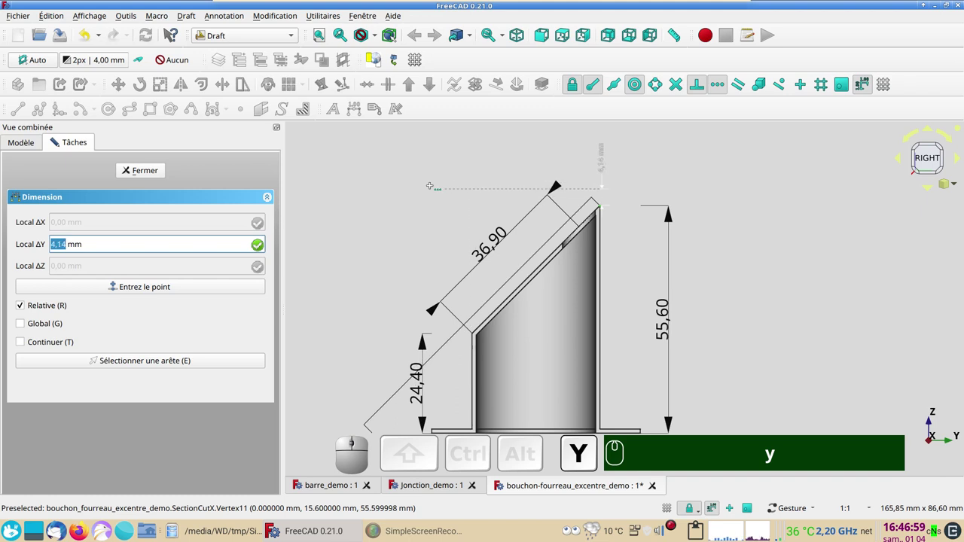
scroll(down, 3)
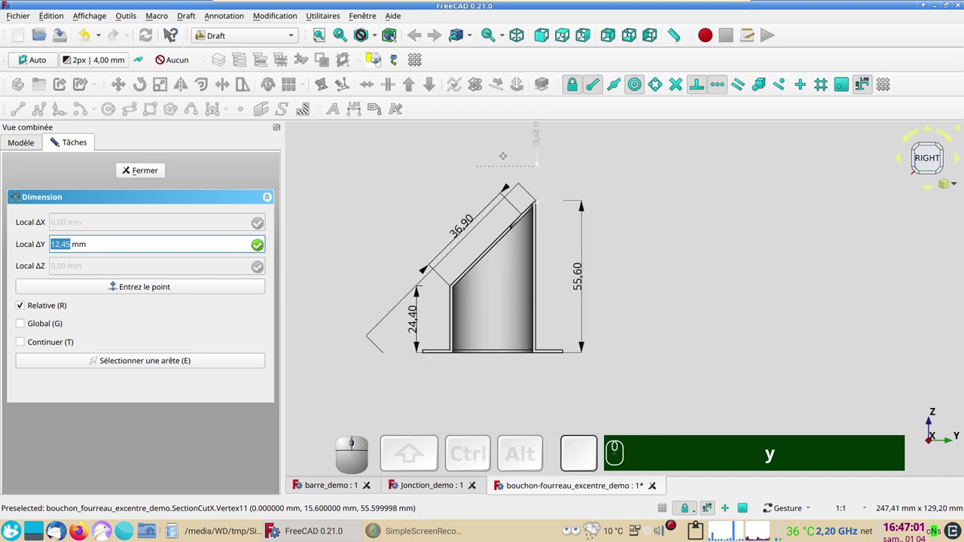
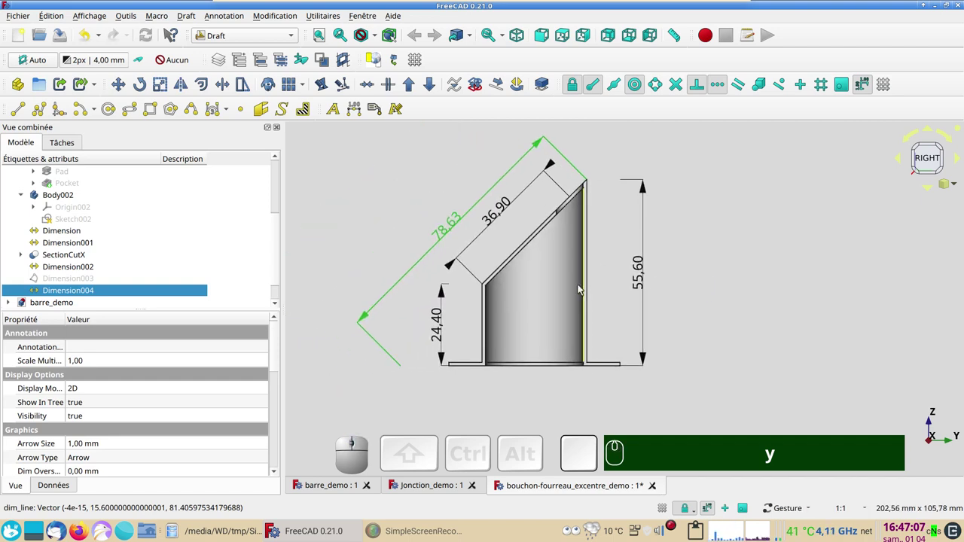
Check the section in 3D, return to the Right view and start another dimension
drag(640, 387, 681, 379)
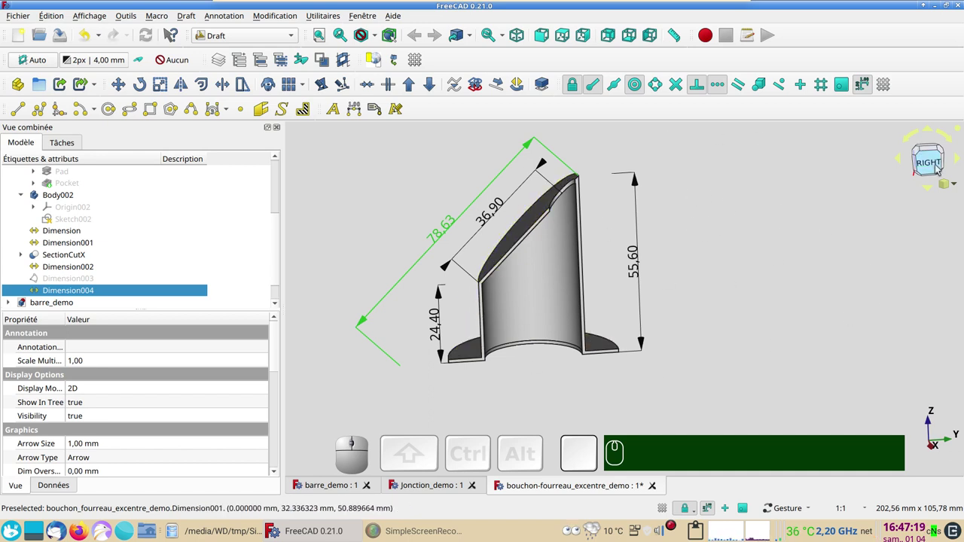
click(939, 167)
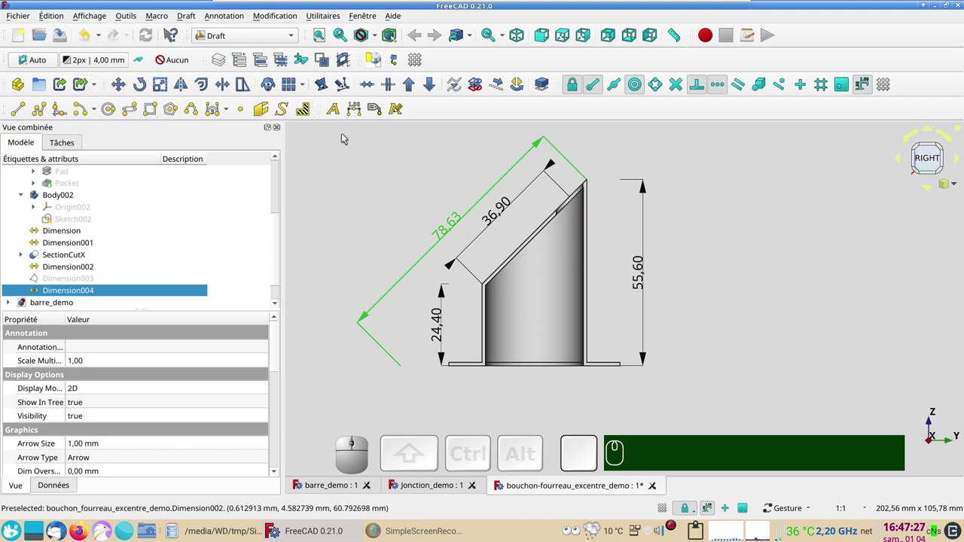
click(360, 111)
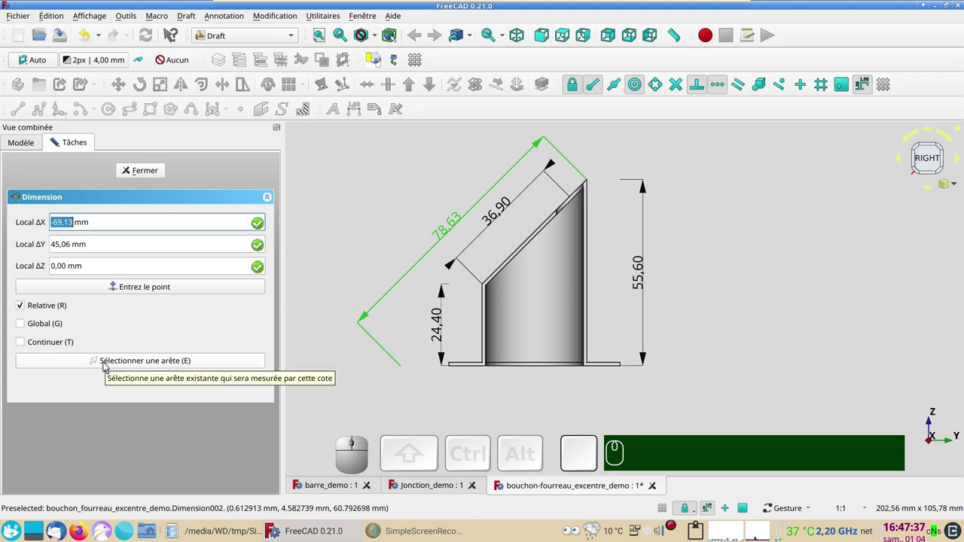
Dimension the 225° angle between the vertical wall edge and the sloped top edge
click(108, 366)
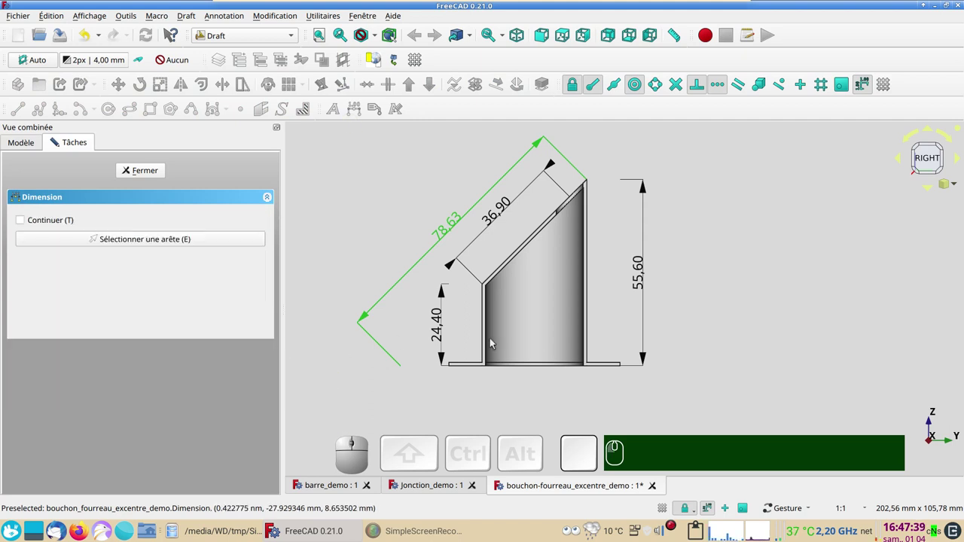
click(484, 339)
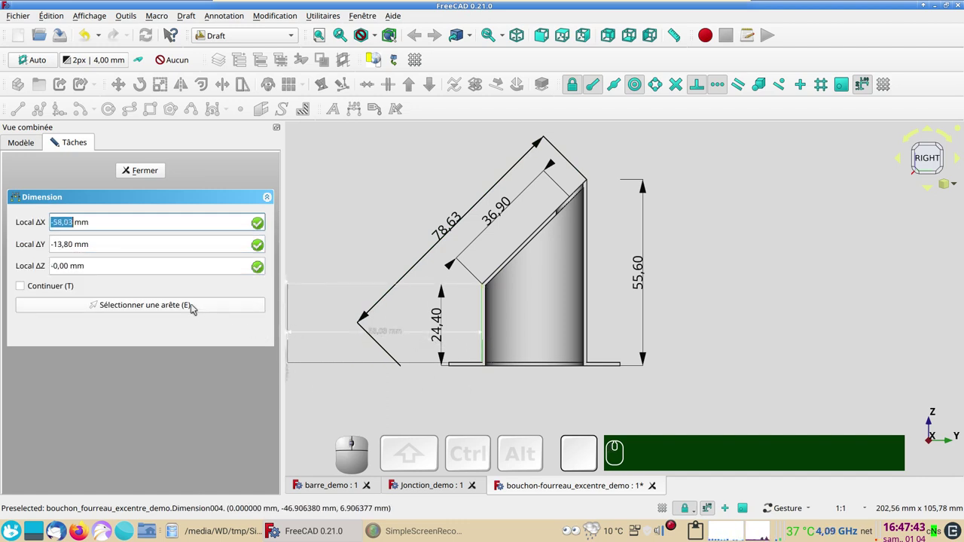
click(195, 307)
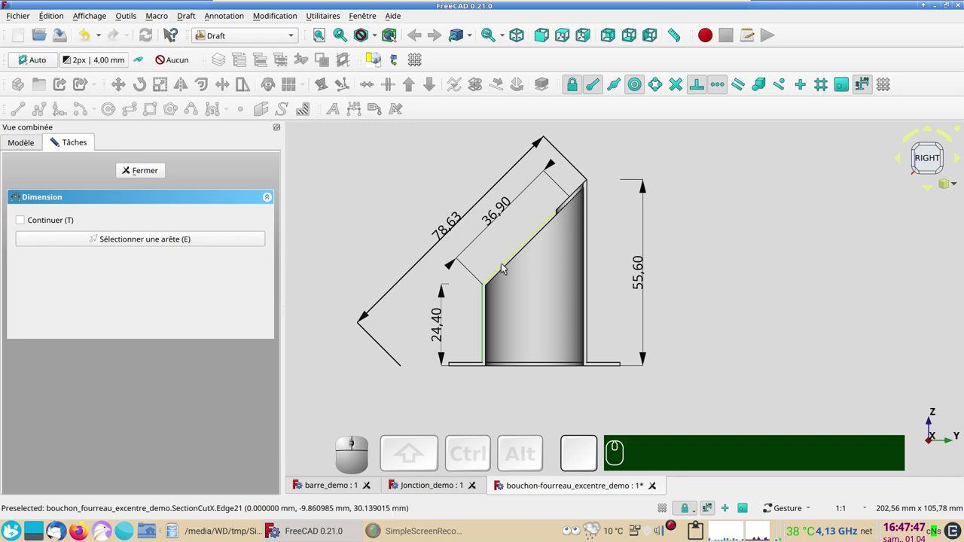
click(505, 265)
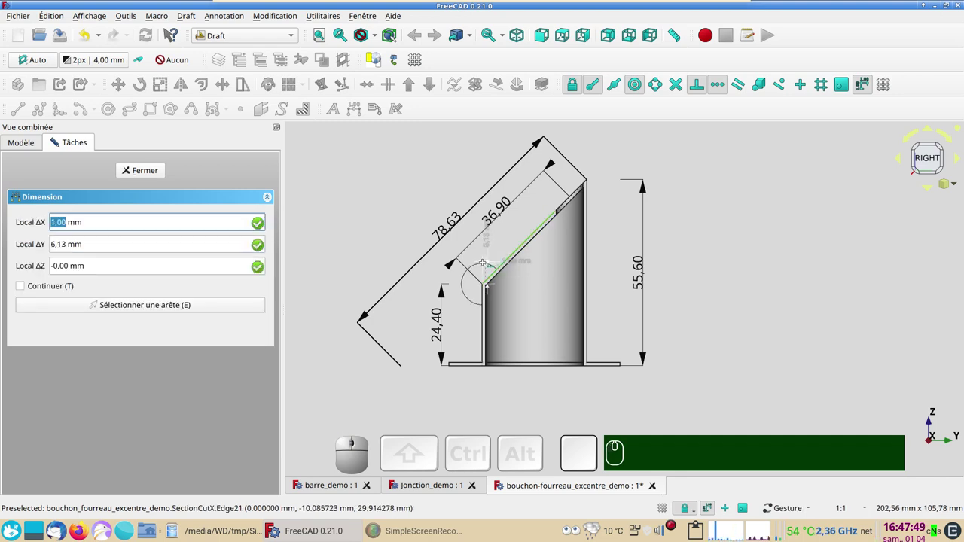
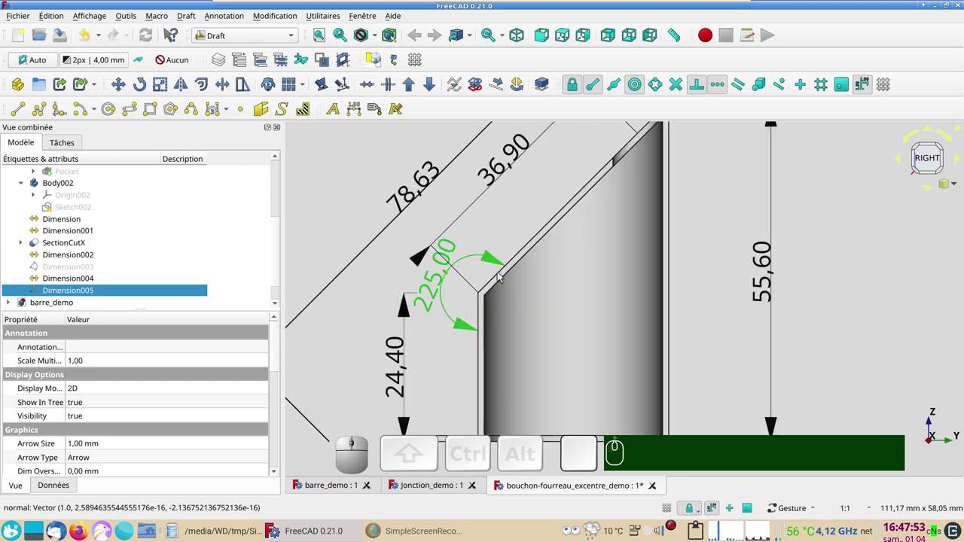
scroll(down, 3)
drag(717, 299, 763, 304)
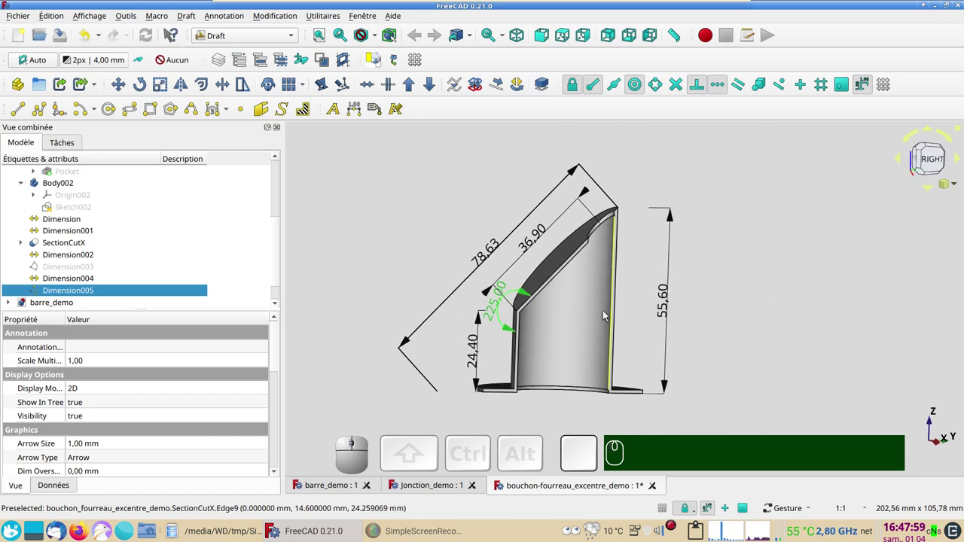
drag(413, 235, 420, 245)
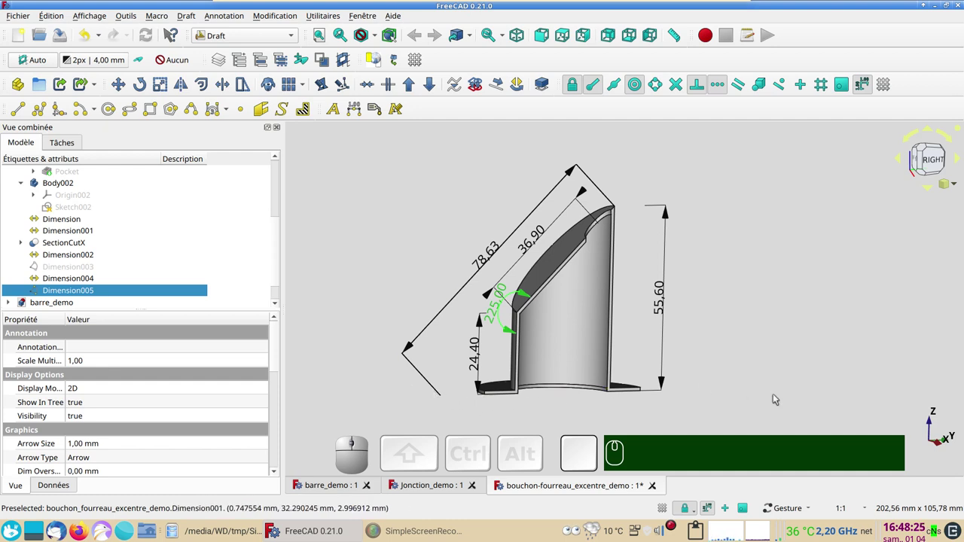
drag(763, 376, 758, 363)
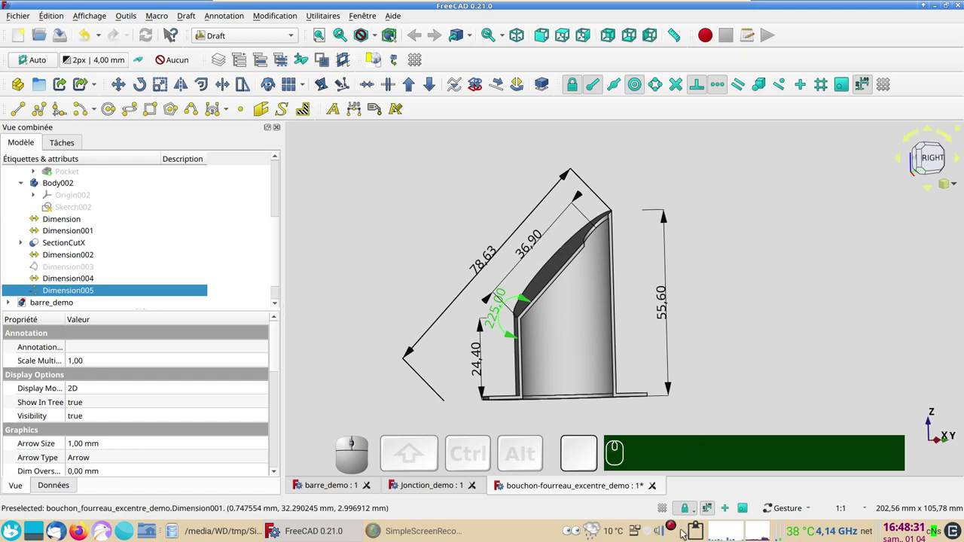
right_click(675, 527)
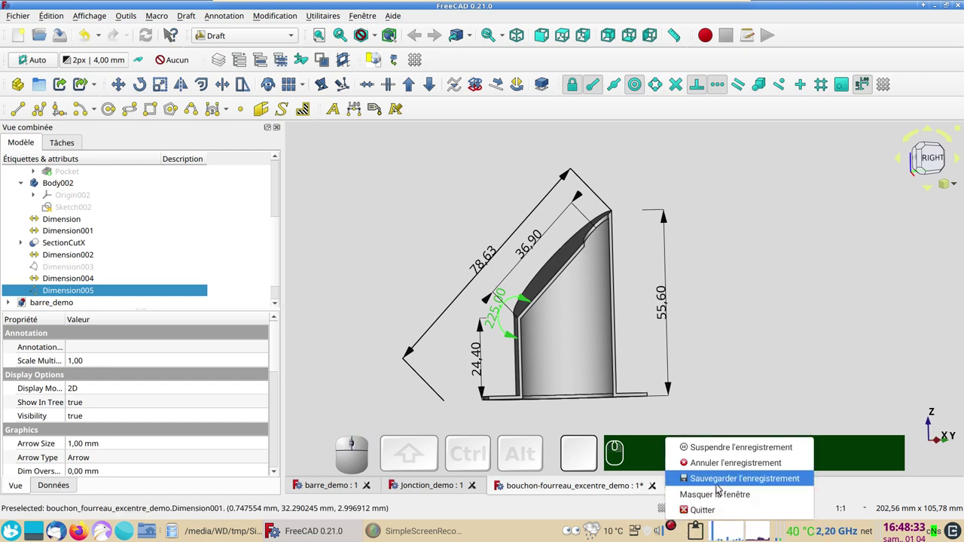